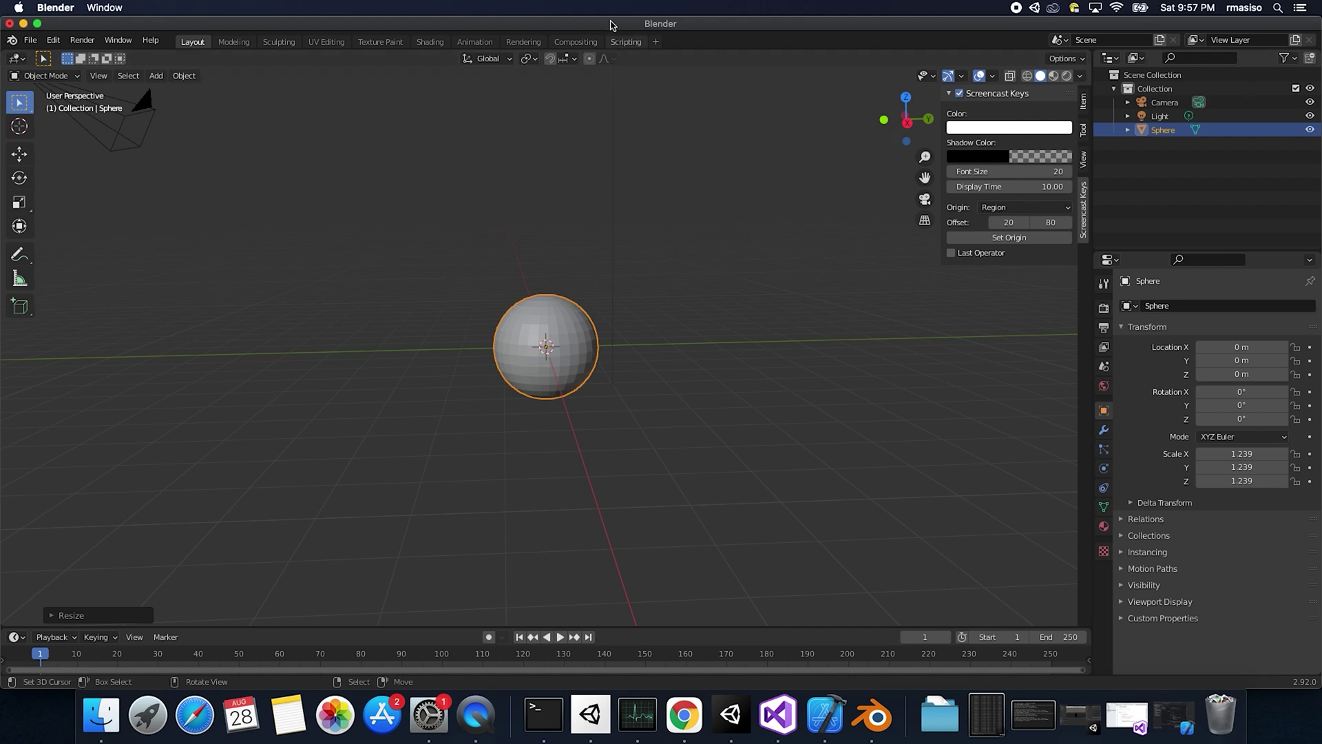
Step: Open Edit > Preferences to reach the add-ons list for the viewport pie menus
{"action": "right_click", "coordinate": [636, 258]}
{"action": "middle_click", "coordinate": [659, 310]}
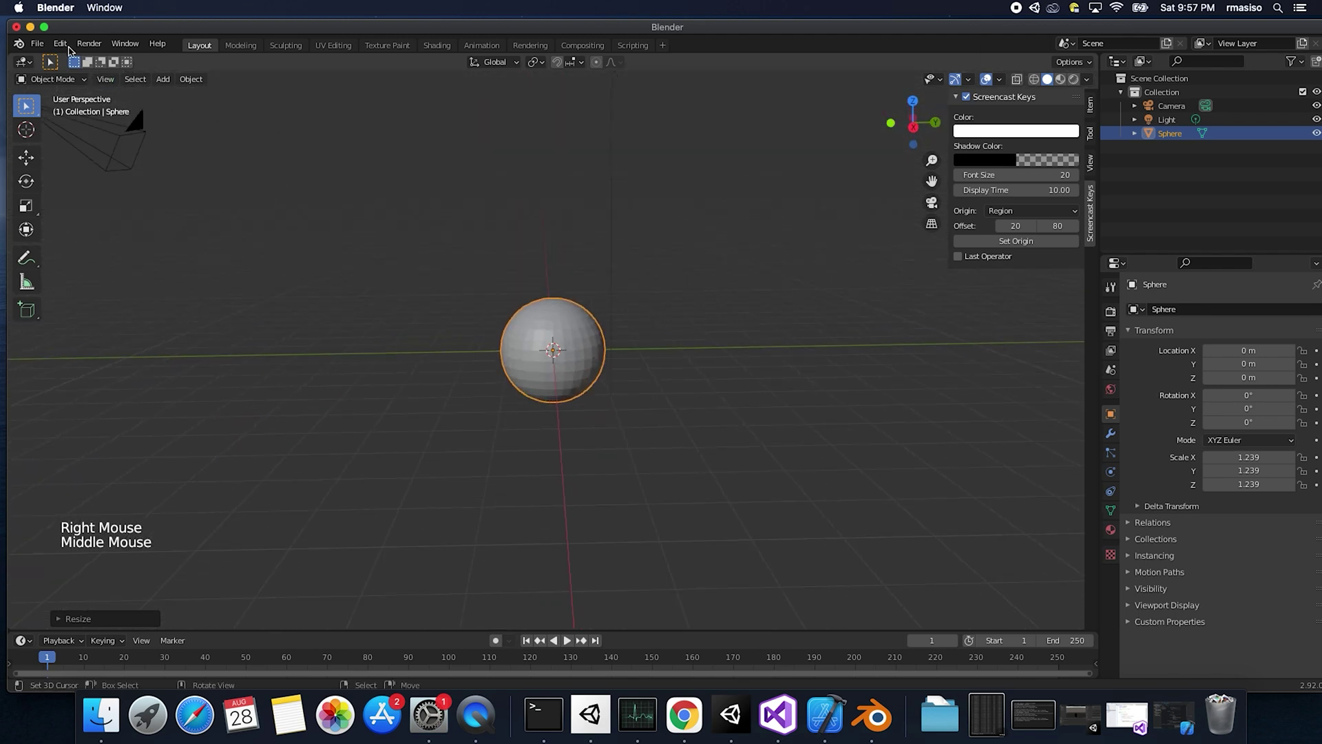
{"action": "left_click", "coordinate": [67, 42]}
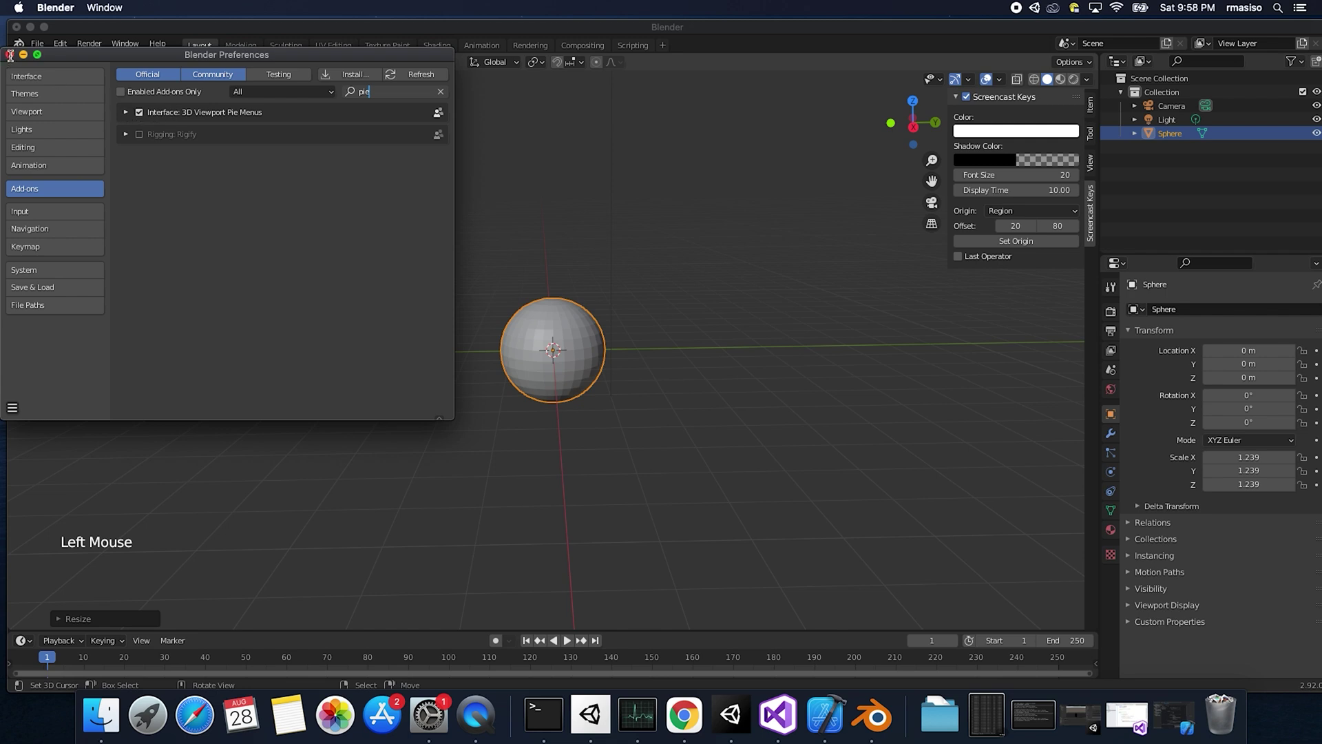
Step: Switch to Front view and load Magic_Leap_(logo).png as a reference image
{"action": "key", "text": "alt+q"}
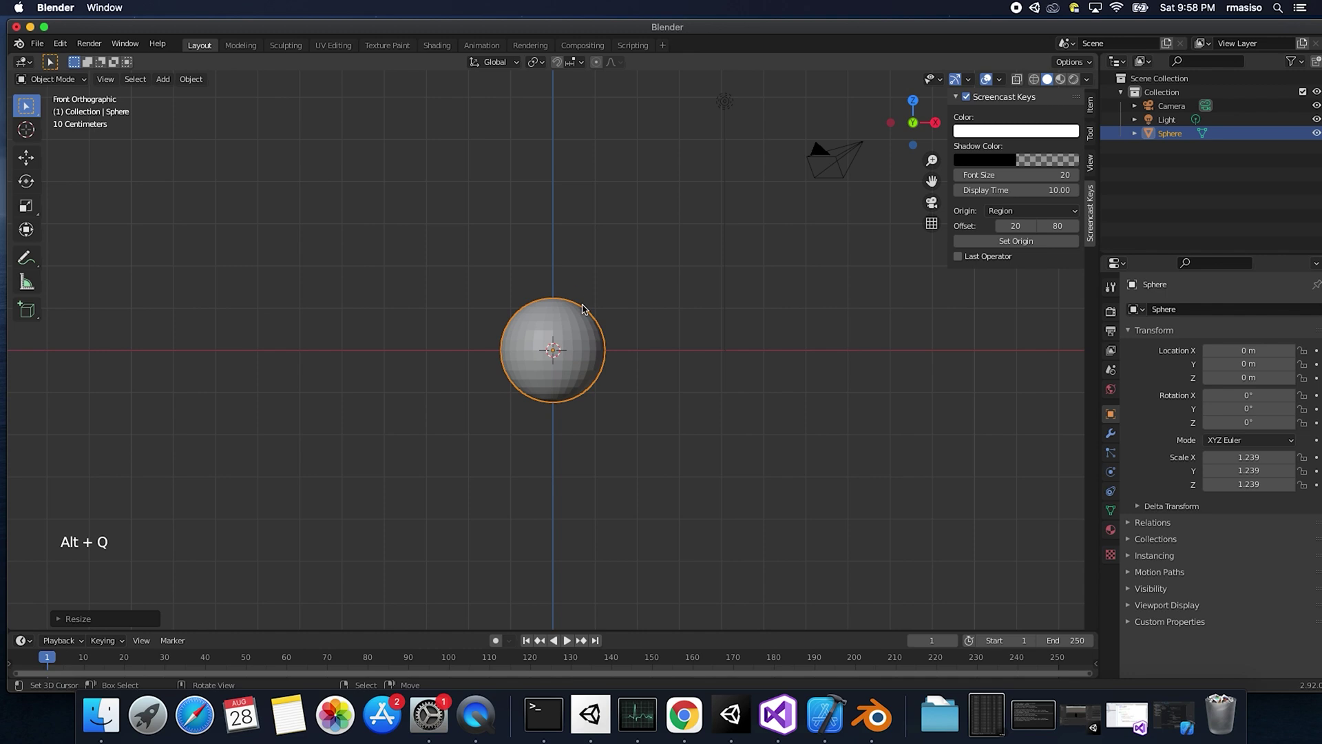
{"action": "key", "text": "shift+a"}
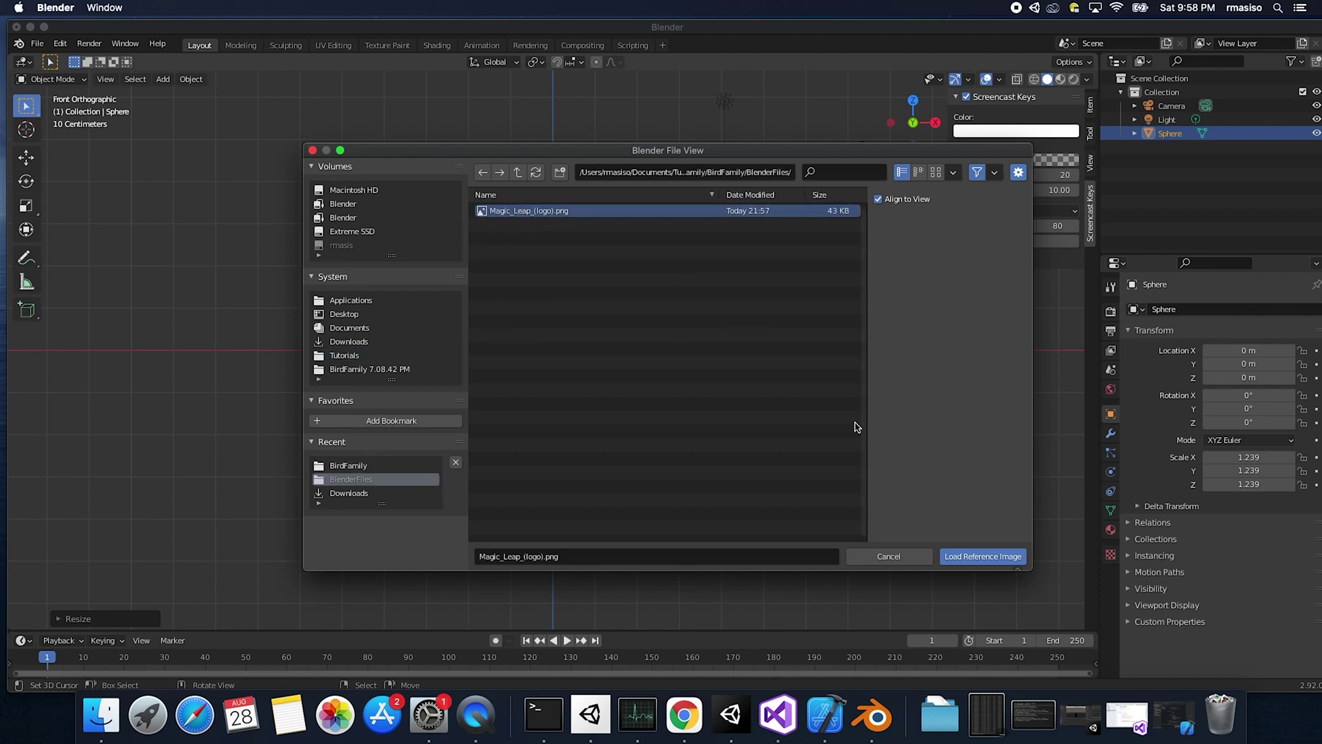
{"action": "right_click", "coordinate": [571, 354]}
Step: Scale the sphere up to about 1.52 to fit the logo's round body and inspect it
{"action": "key", "text": "s"}
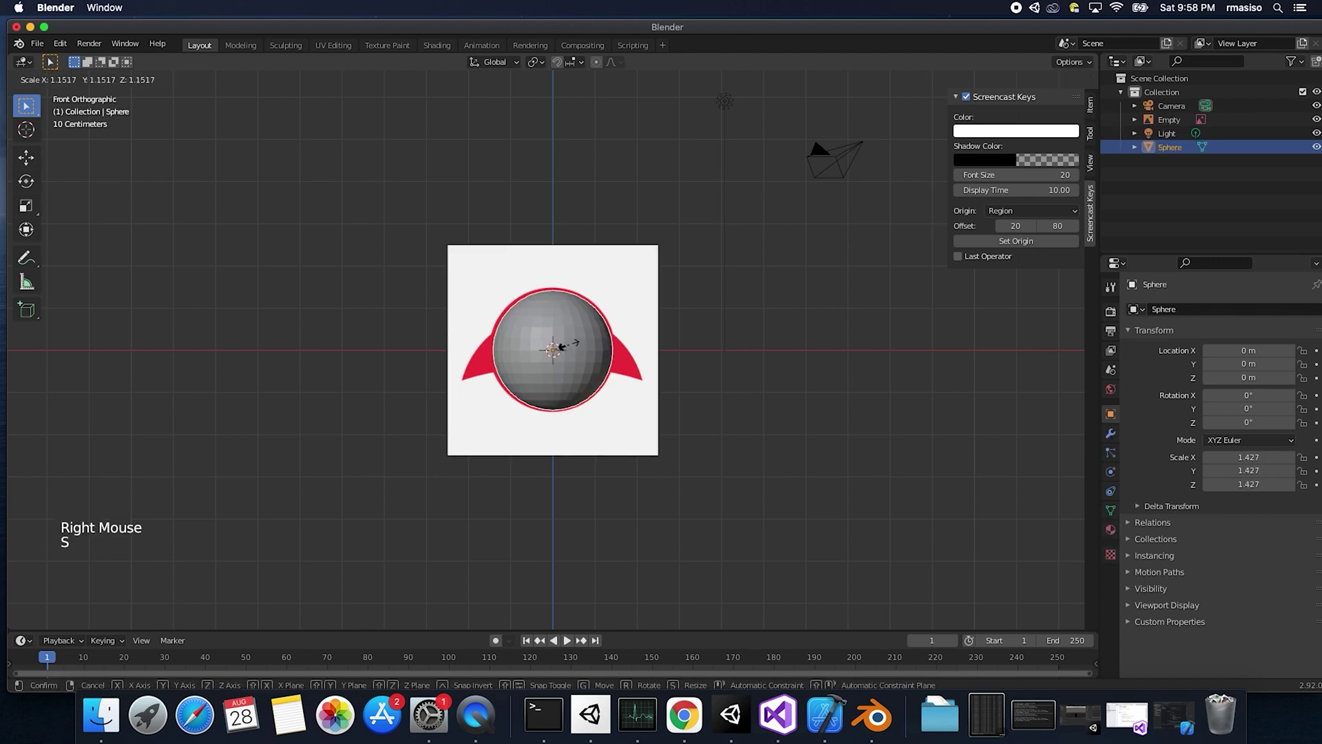
{"action": "middle_click", "coordinate": [596, 363]}
{"action": "middle_click", "coordinate": [586, 356]}
{"action": "scroll", "scroll_direction": "down", "scroll_amount": 3}
{"action": "scroll", "scroll_direction": "up", "scroll_amount": 3}
{"action": "middle_click", "coordinate": [671, 366]}
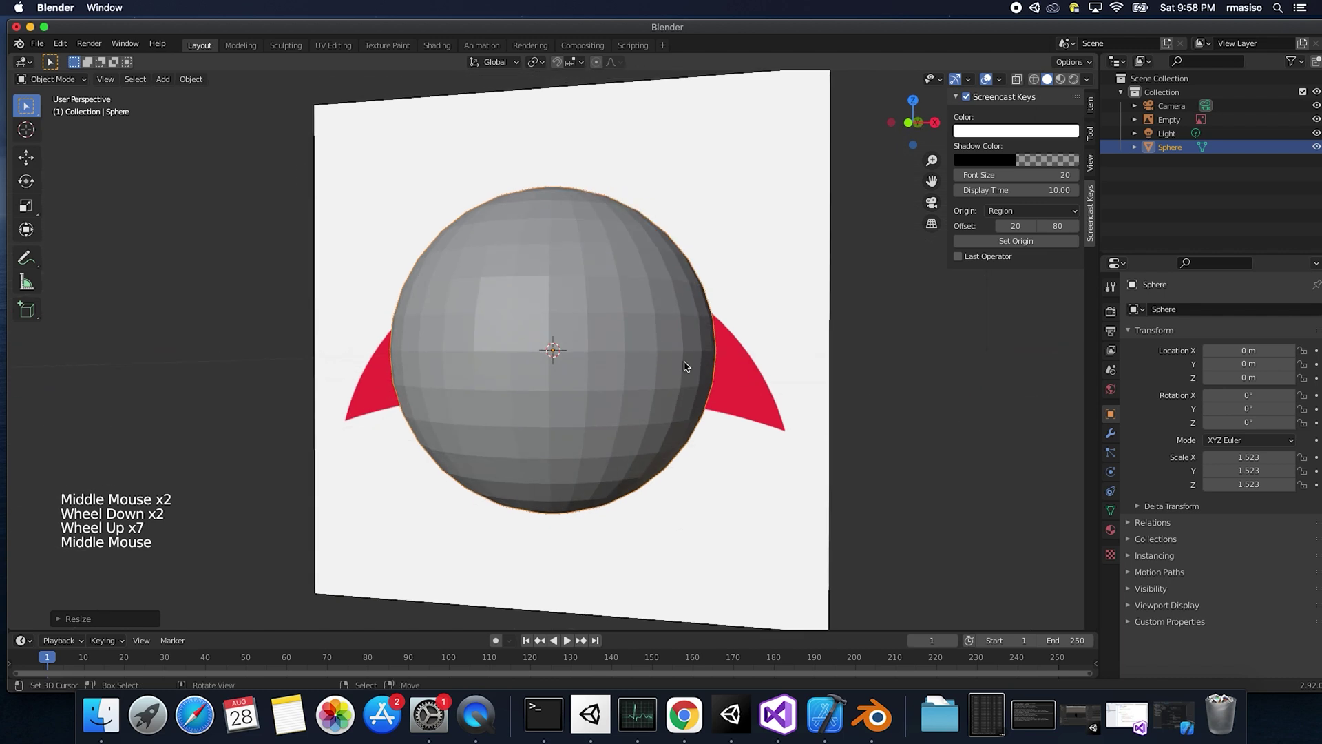
Step: Enter Edit Mode, trial-pull a right-side vertex with proportional editing, then undo to keep it round
{"action": "key", "text": "Tab"}
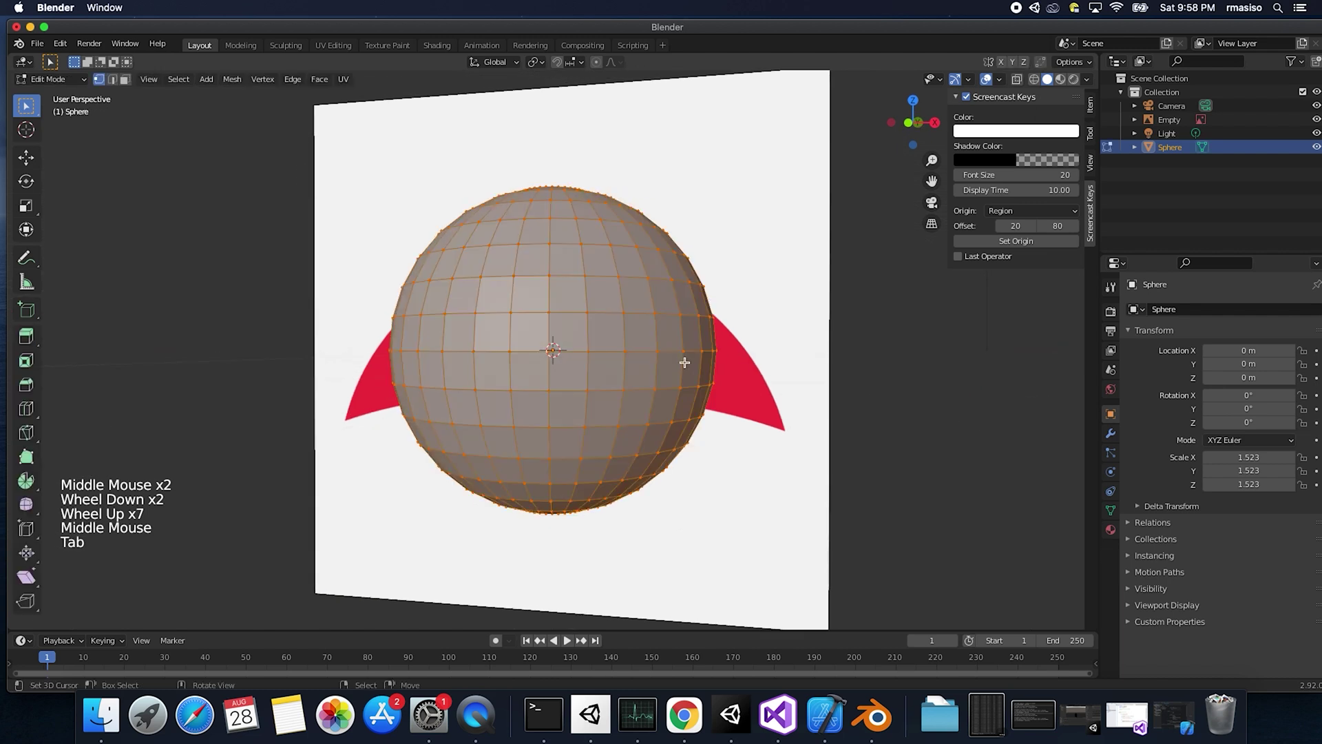
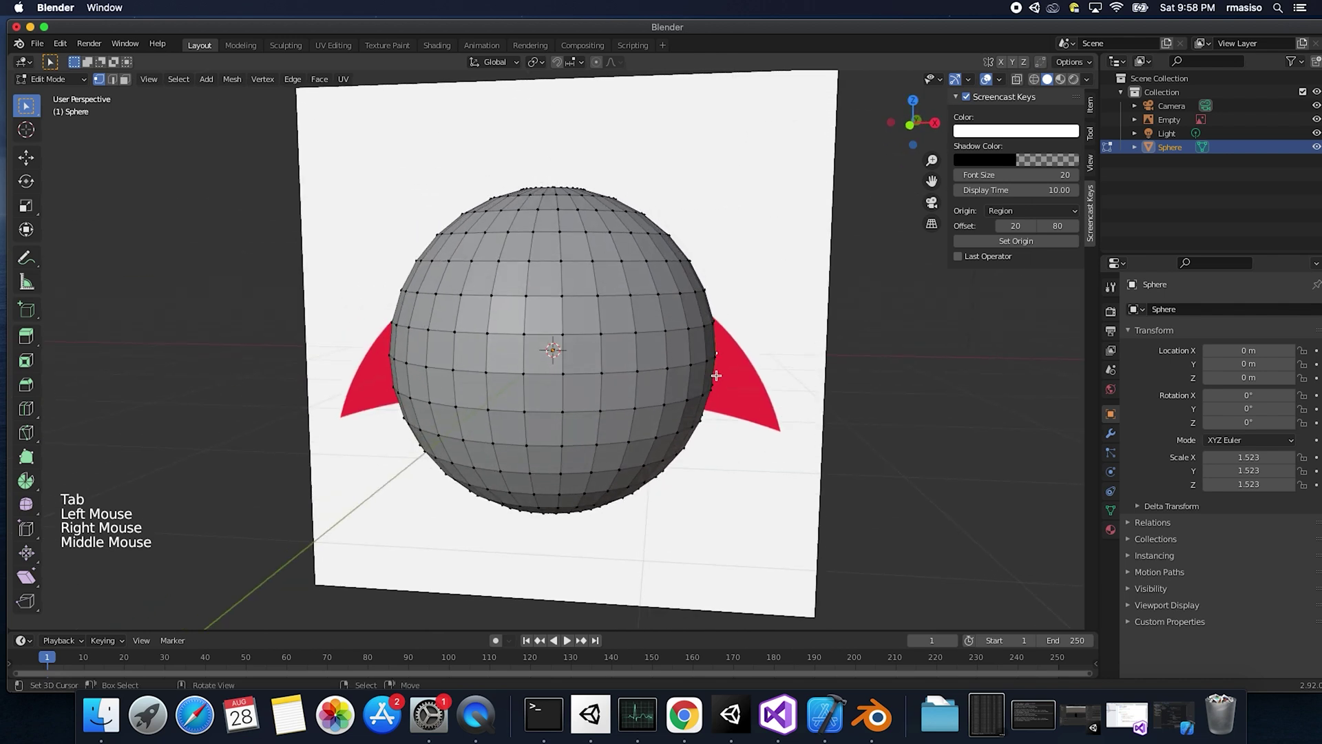
{"action": "left_click", "coordinate": [602, 65]}
{"action": "left_click", "coordinate": [622, 66]}
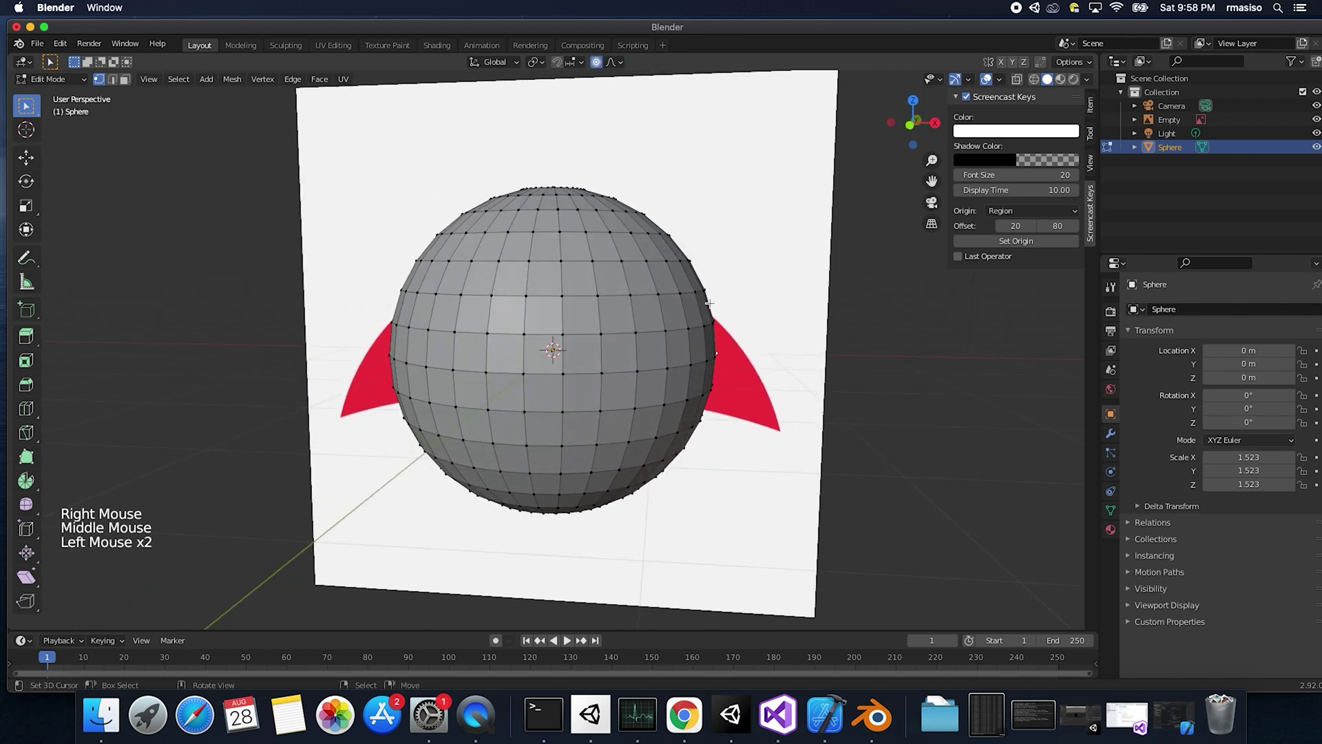
{"action": "key", "text": "g"}
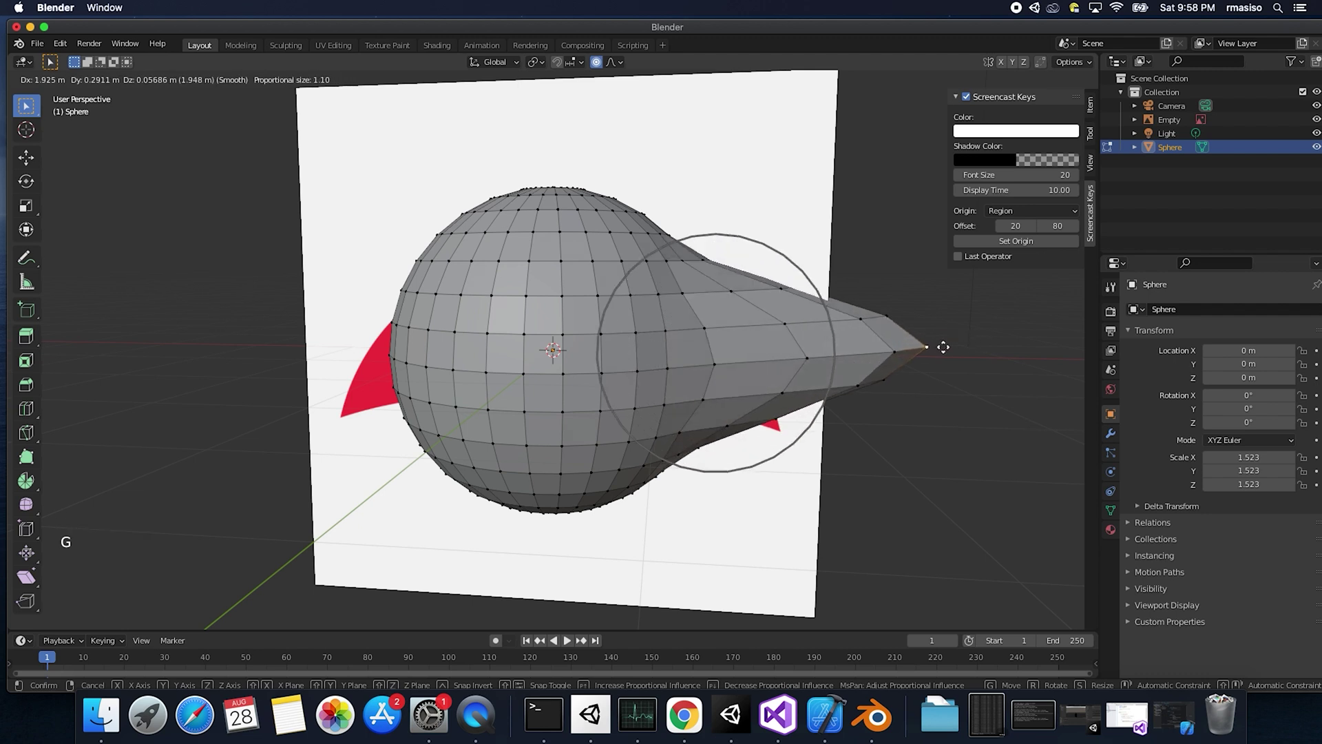
{"action": "key", "text": "super+z"}
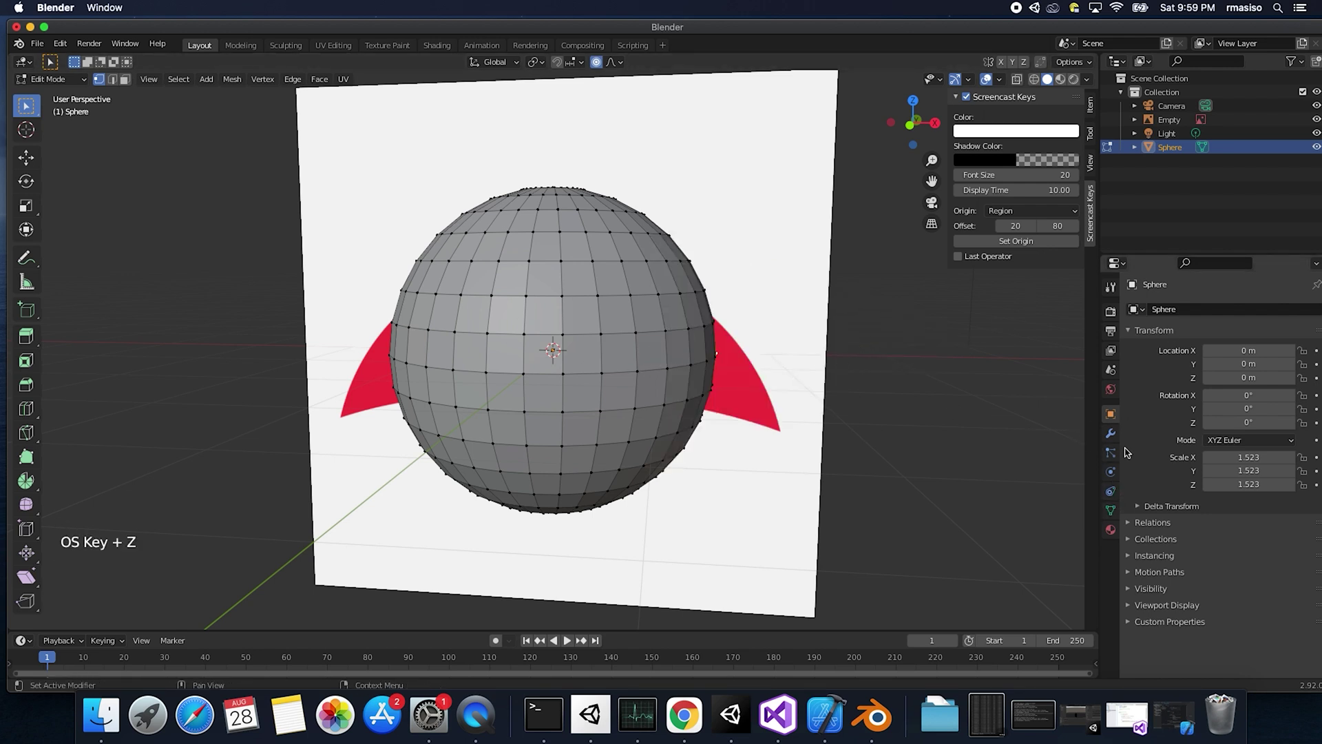
Step: Add a Mirror modifier to the sphere in Modifier Properties
{"action": "left_click", "coordinate": [1118, 436]}
{"action": "left_click", "coordinate": [1179, 309]}
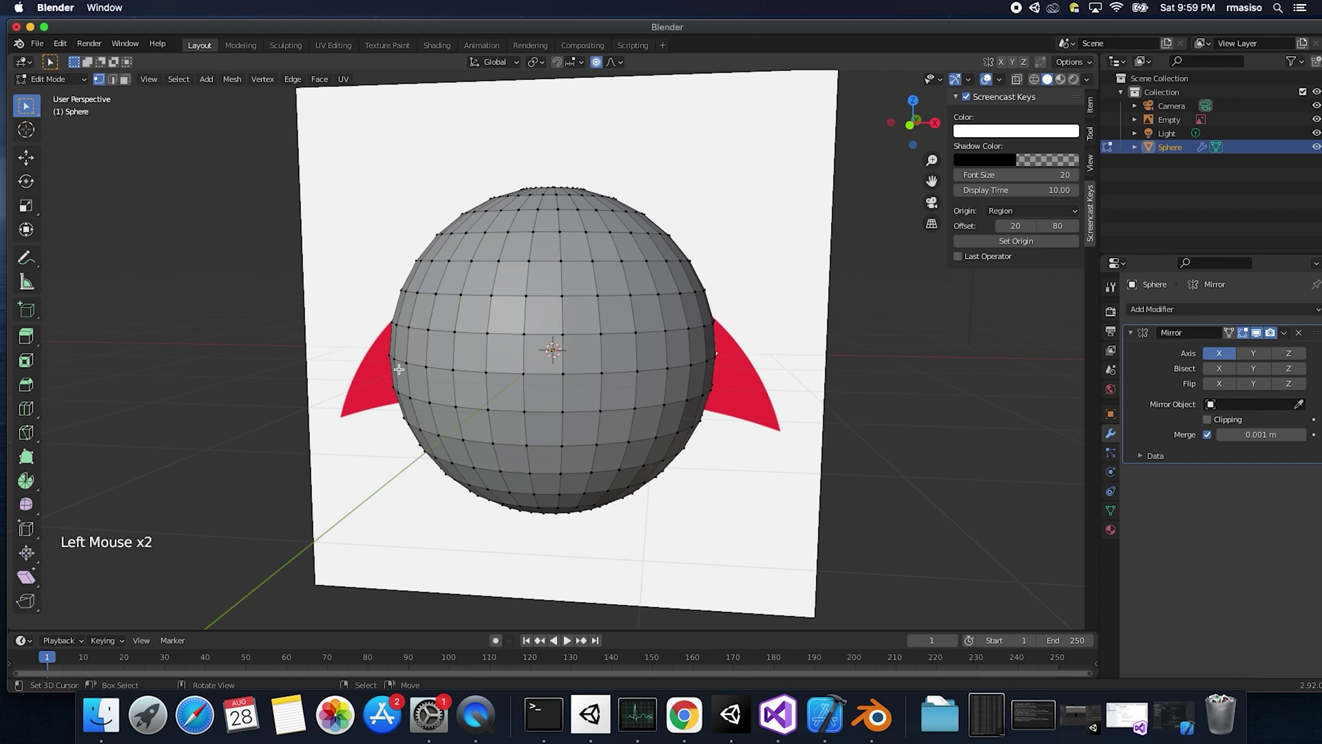
Step: Pull a side vertex out into mirrored pointed wing tips and return to Object Mode
{"action": "key", "text": "g"}
{"action": "key", "text": "super+z"}
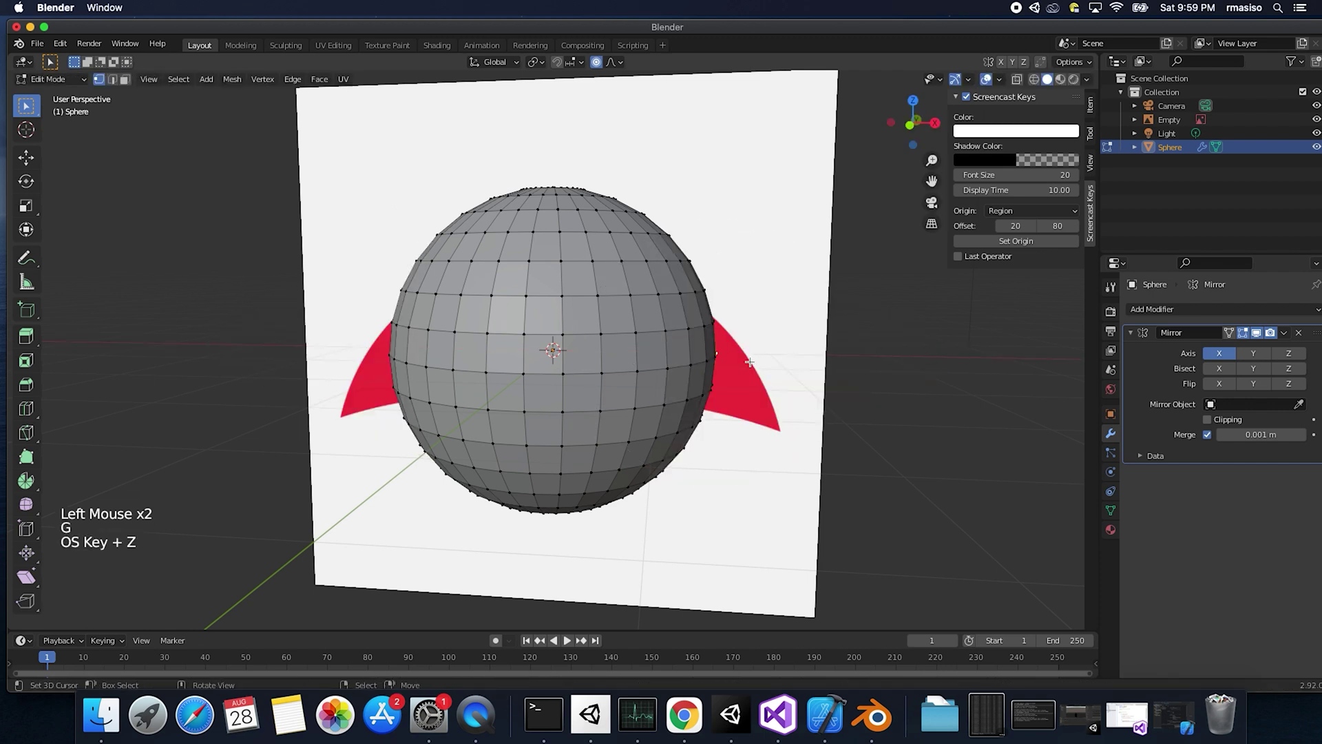
{"action": "key", "text": "g"}
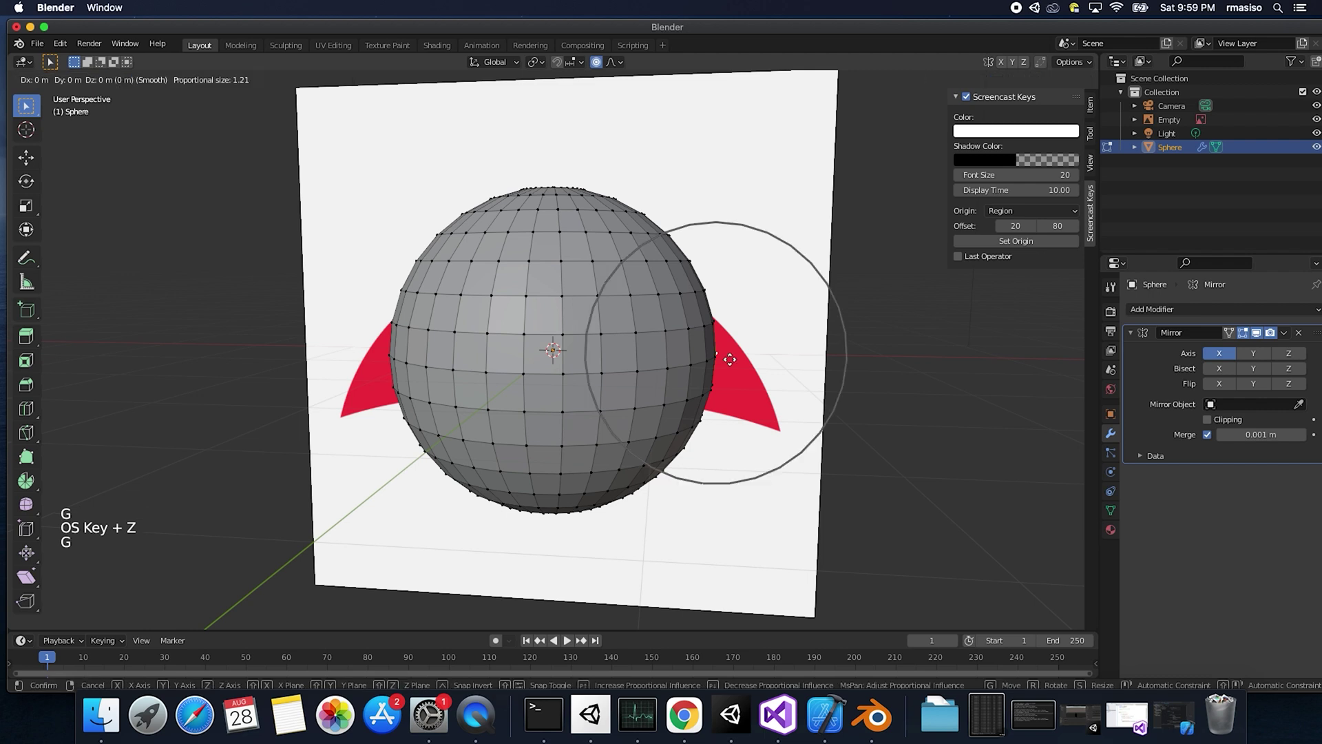
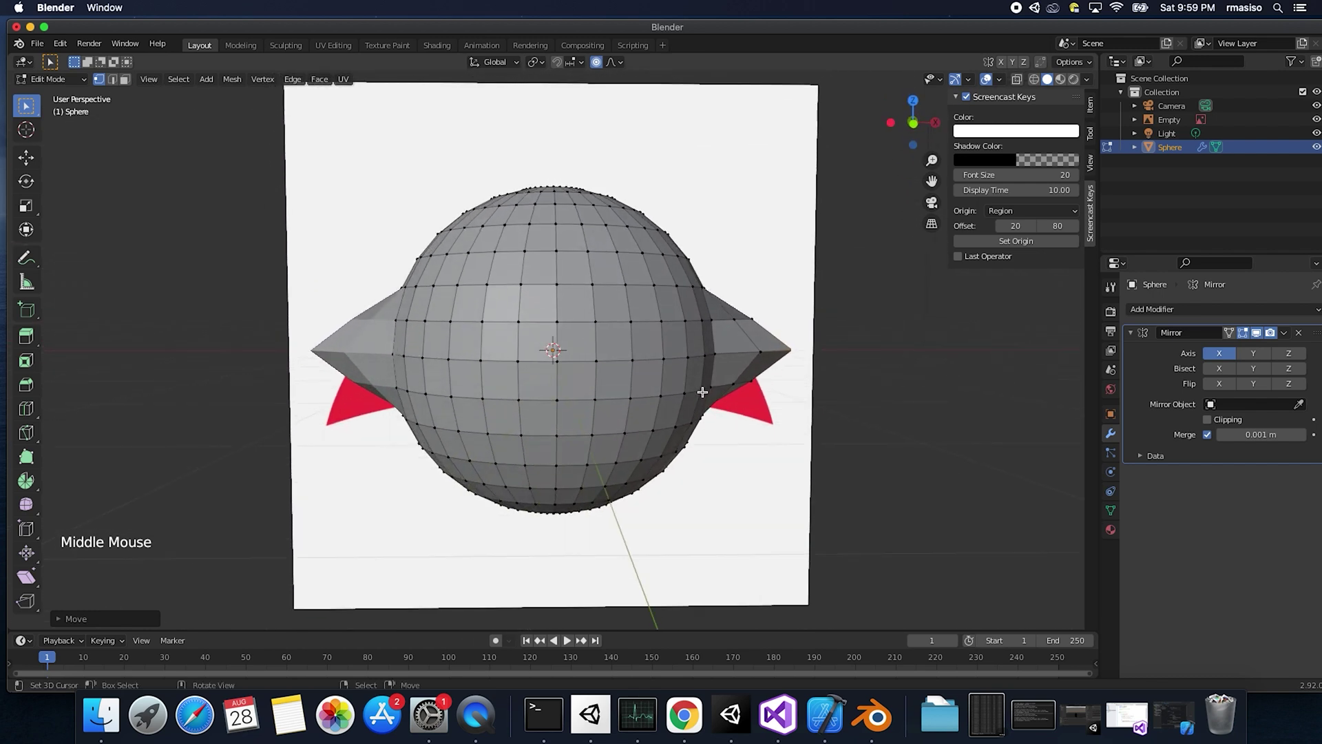
{"action": "key", "text": "Tab"}
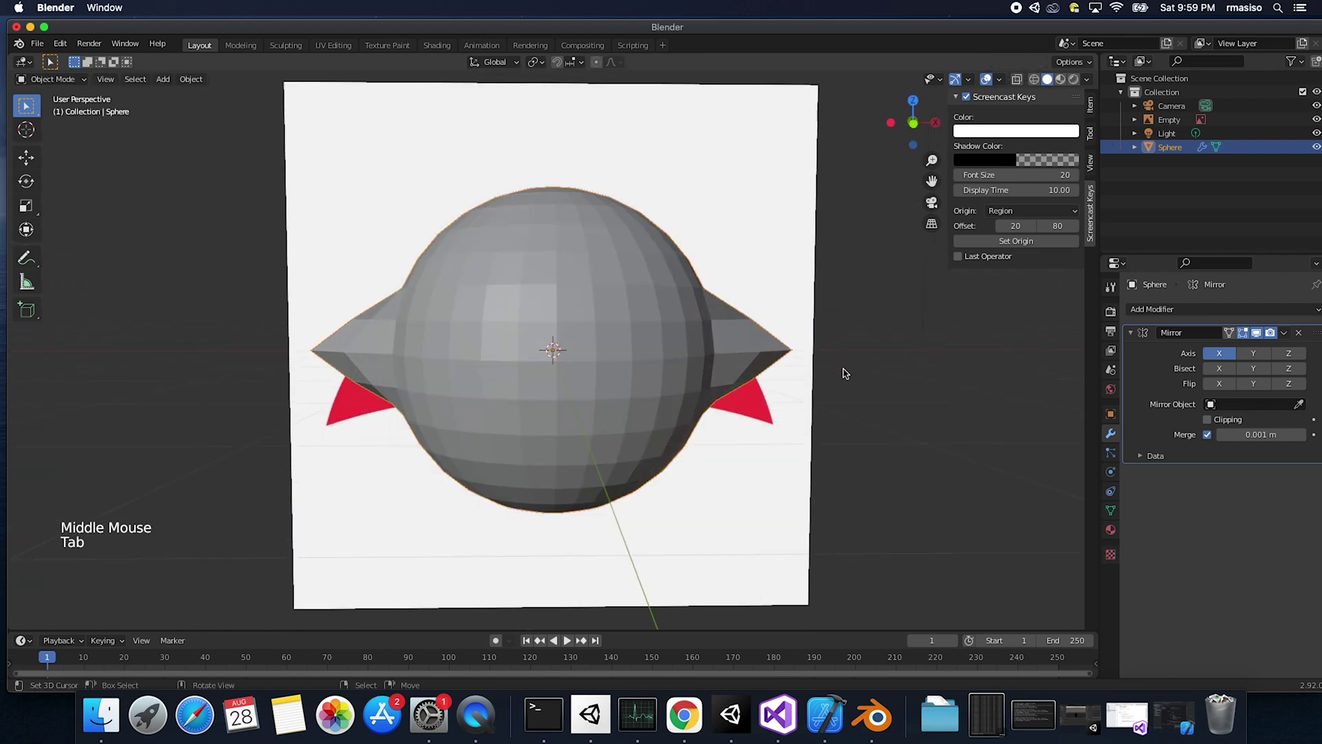
{"action": "middle_click", "coordinate": [649, 362]}
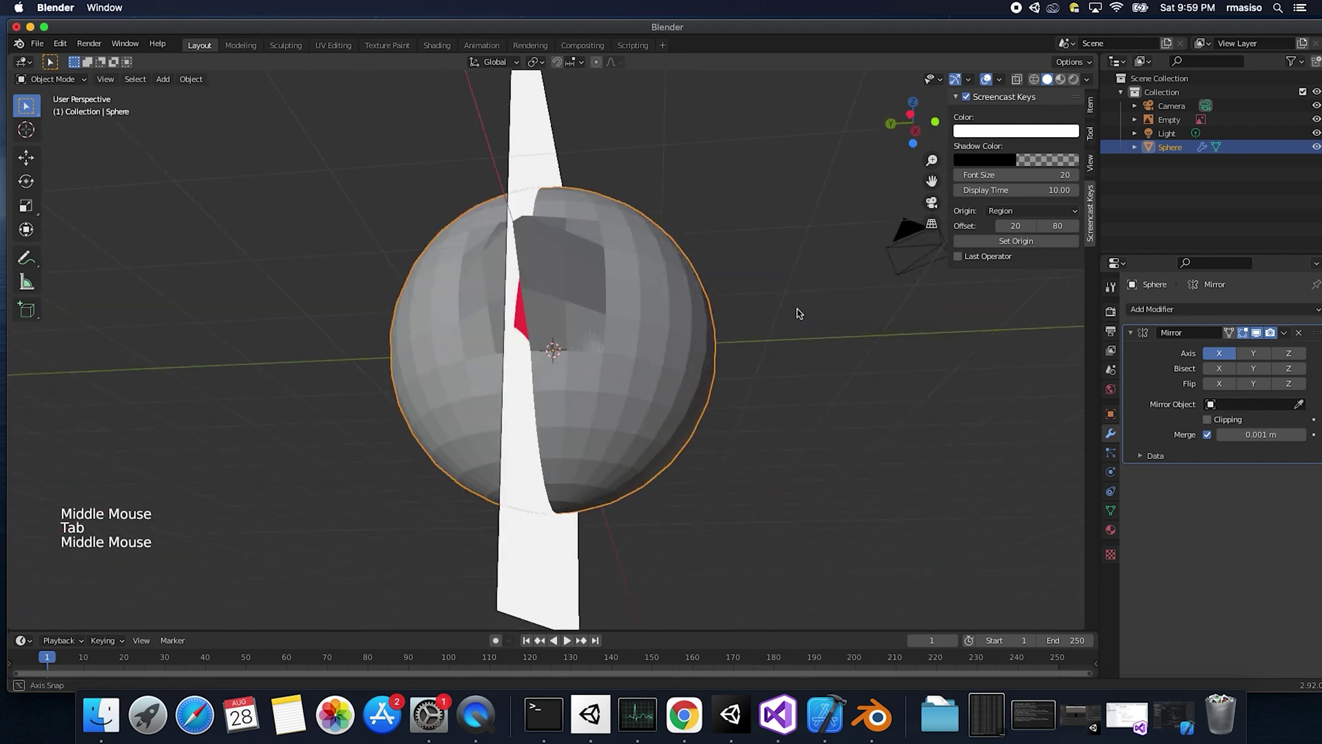
Step: Add a cylinder and move it along X out beside the body
{"action": "scroll", "scroll_direction": "up", "scroll_amount": 3}
{"action": "scroll", "scroll_direction": "down", "scroll_amount": 3}
{"action": "scroll", "scroll_direction": "down", "scroll_amount": 3}
{"action": "key", "text": "shift+a"}
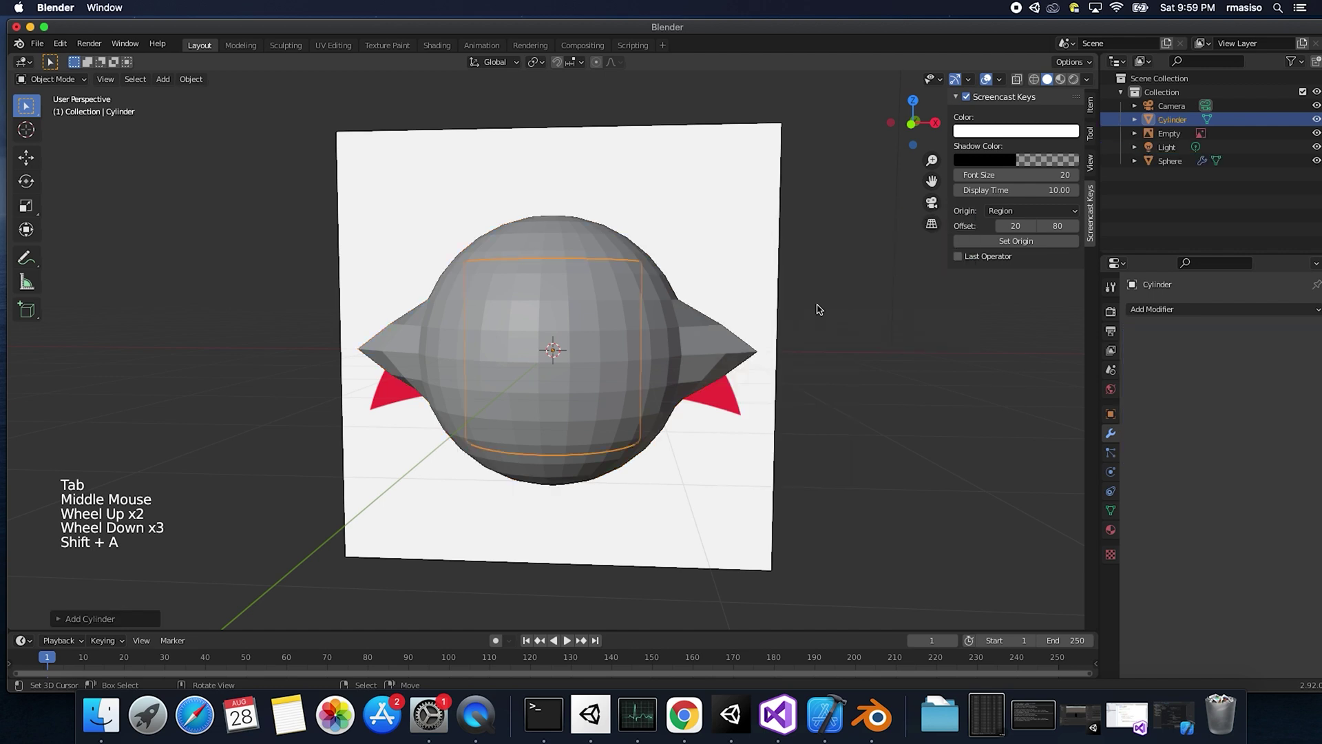
{"action": "key", "text": "g"}
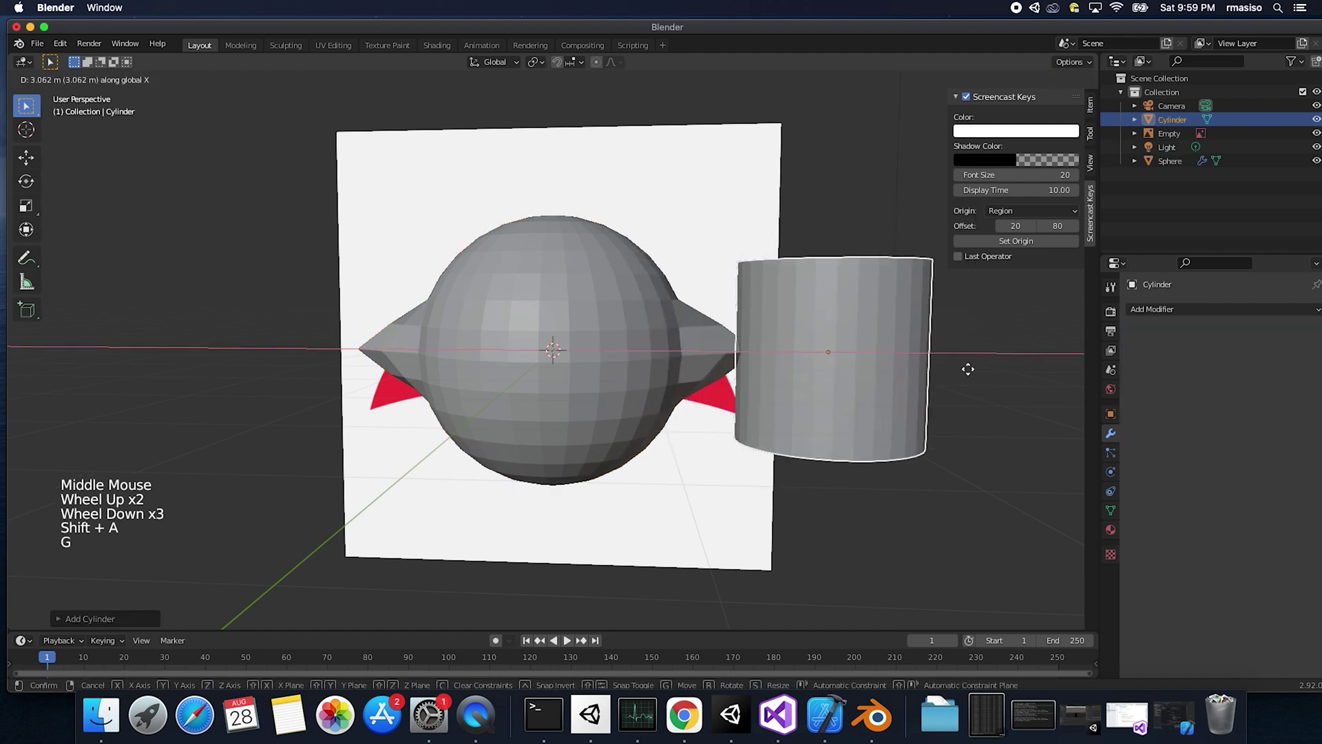
Step: Flatten the cylinder along Z into a thin disc and scale it down
{"action": "key", "text": "s"}
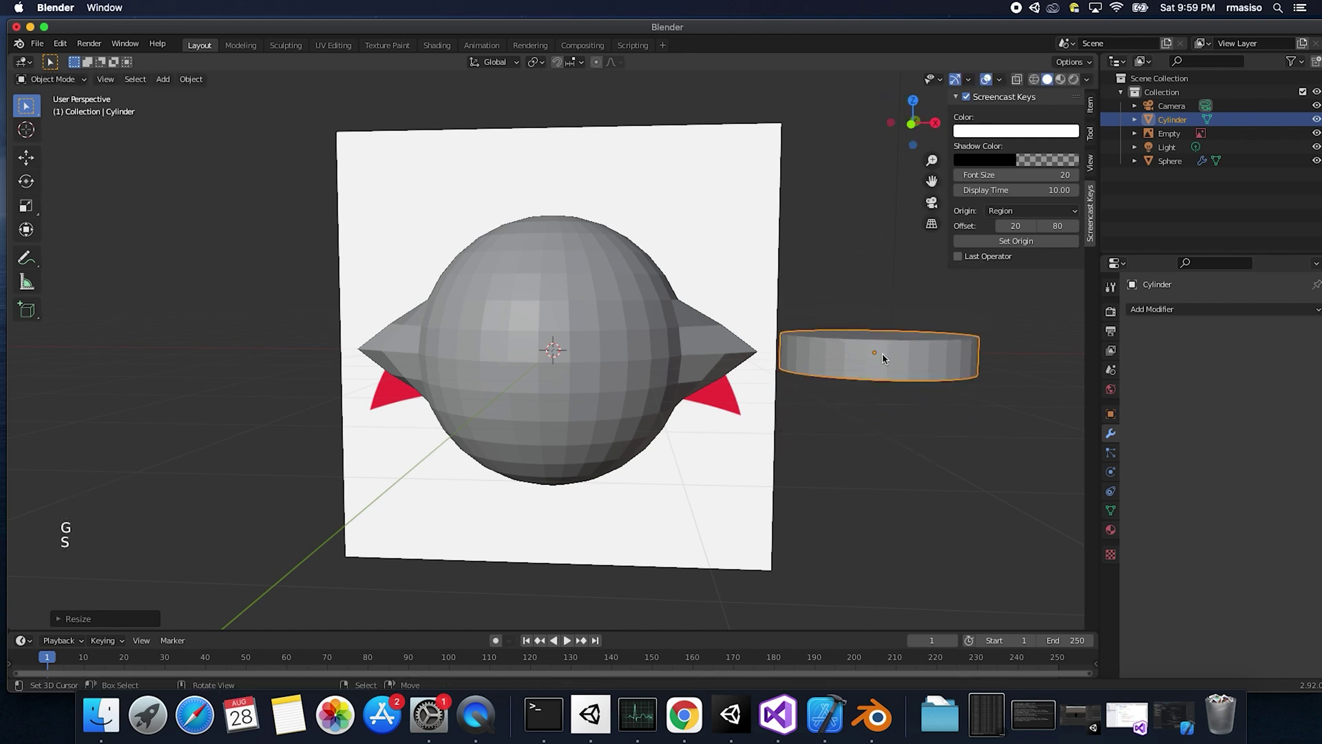
{"action": "key", "text": "s"}
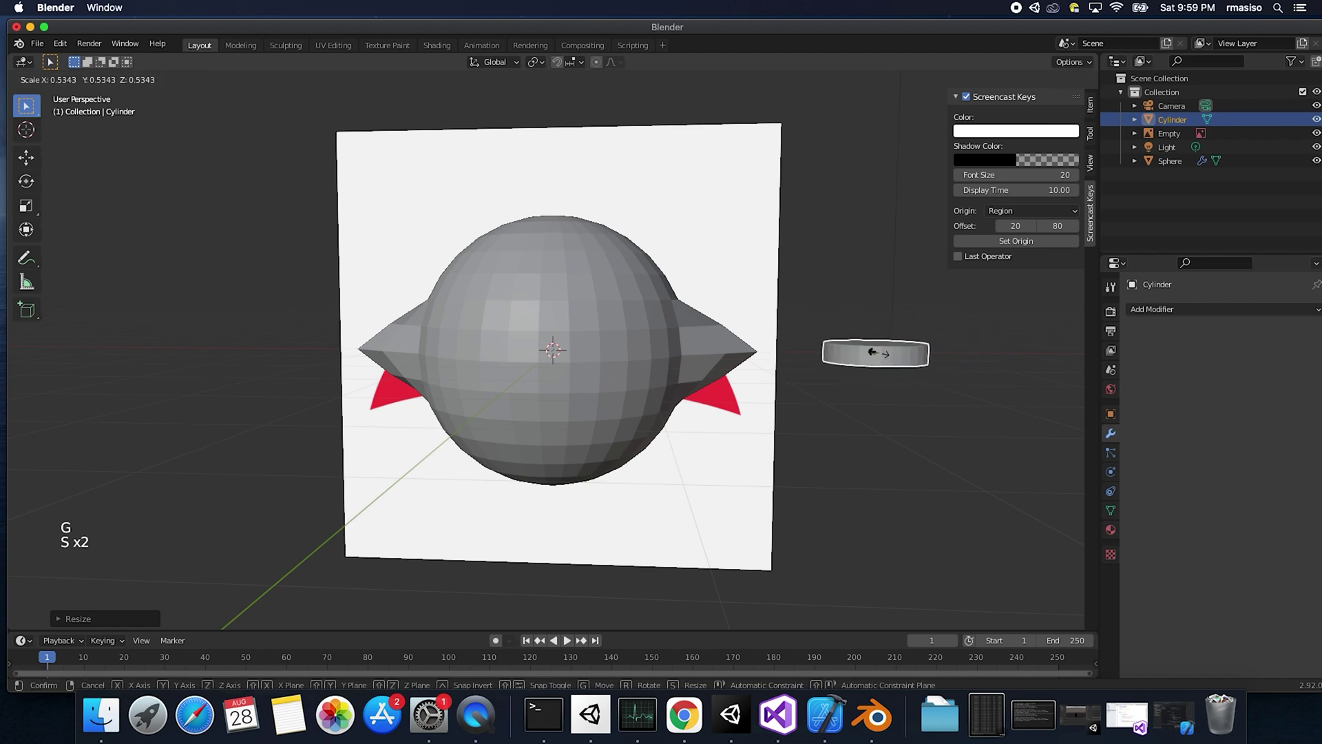
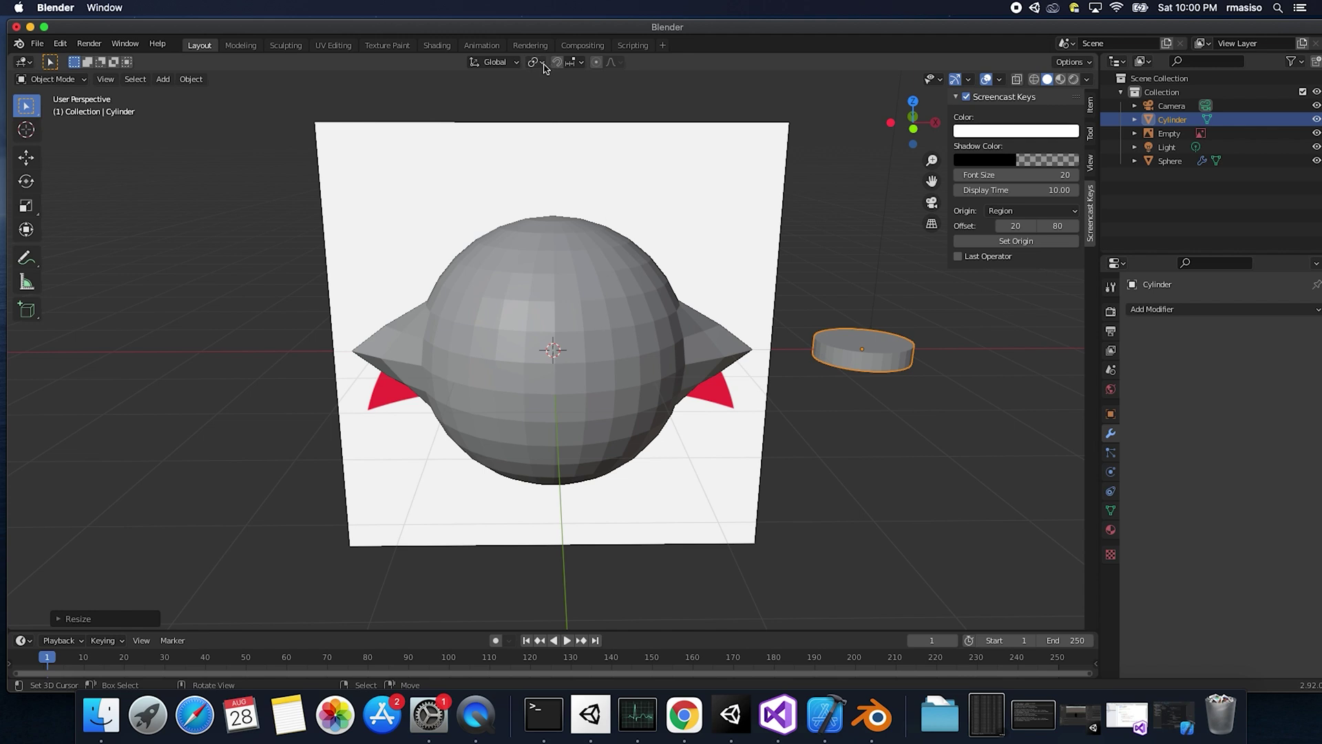
Step: Enable snapping and place the eye disc onto the sphere's front surface
{"action": "left_click", "coordinate": [556, 66]}
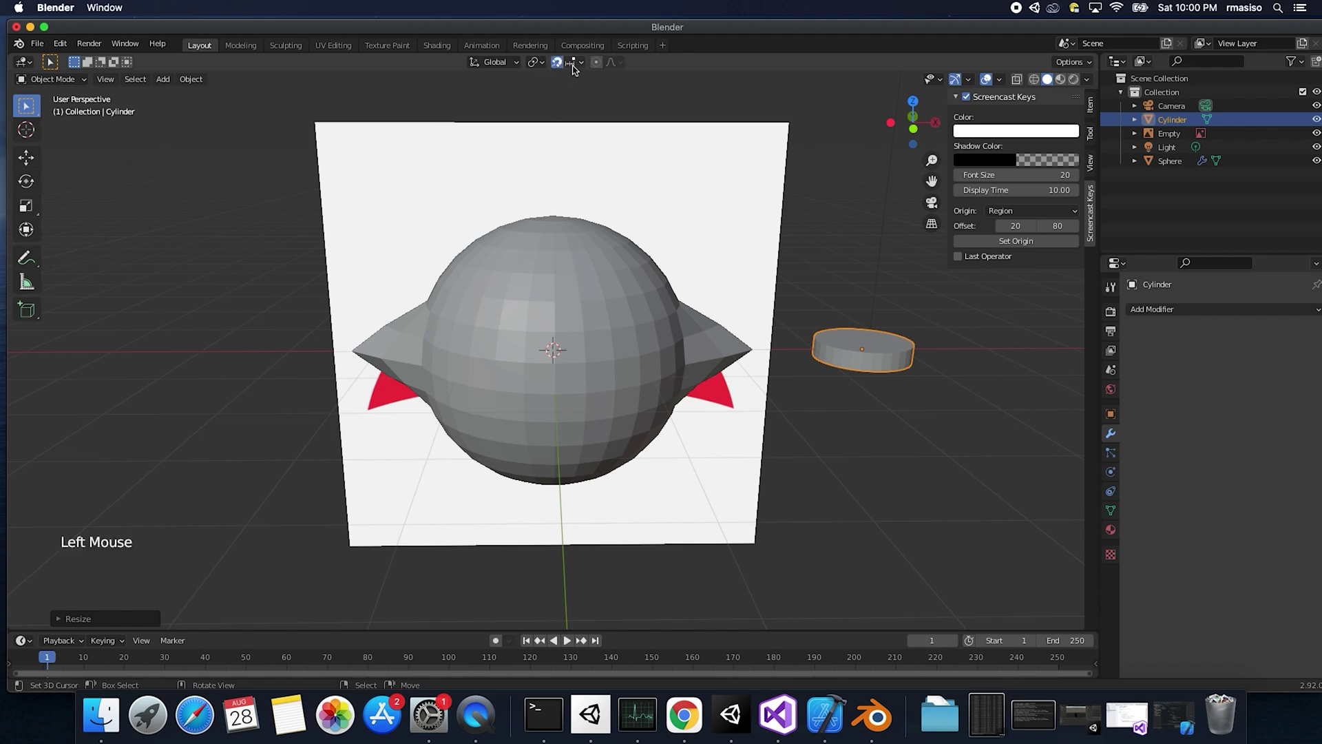
{"action": "left_click", "coordinate": [575, 68]}
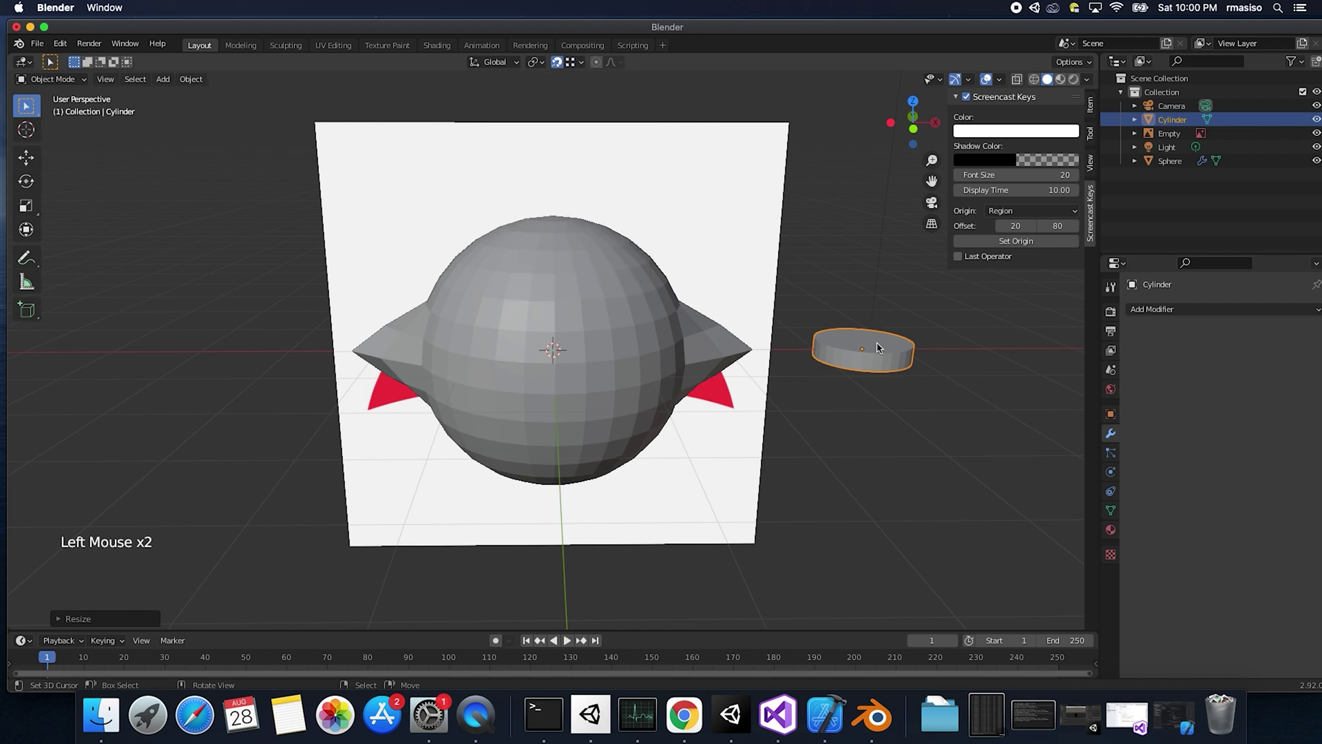
{"action": "key", "text": "g"}
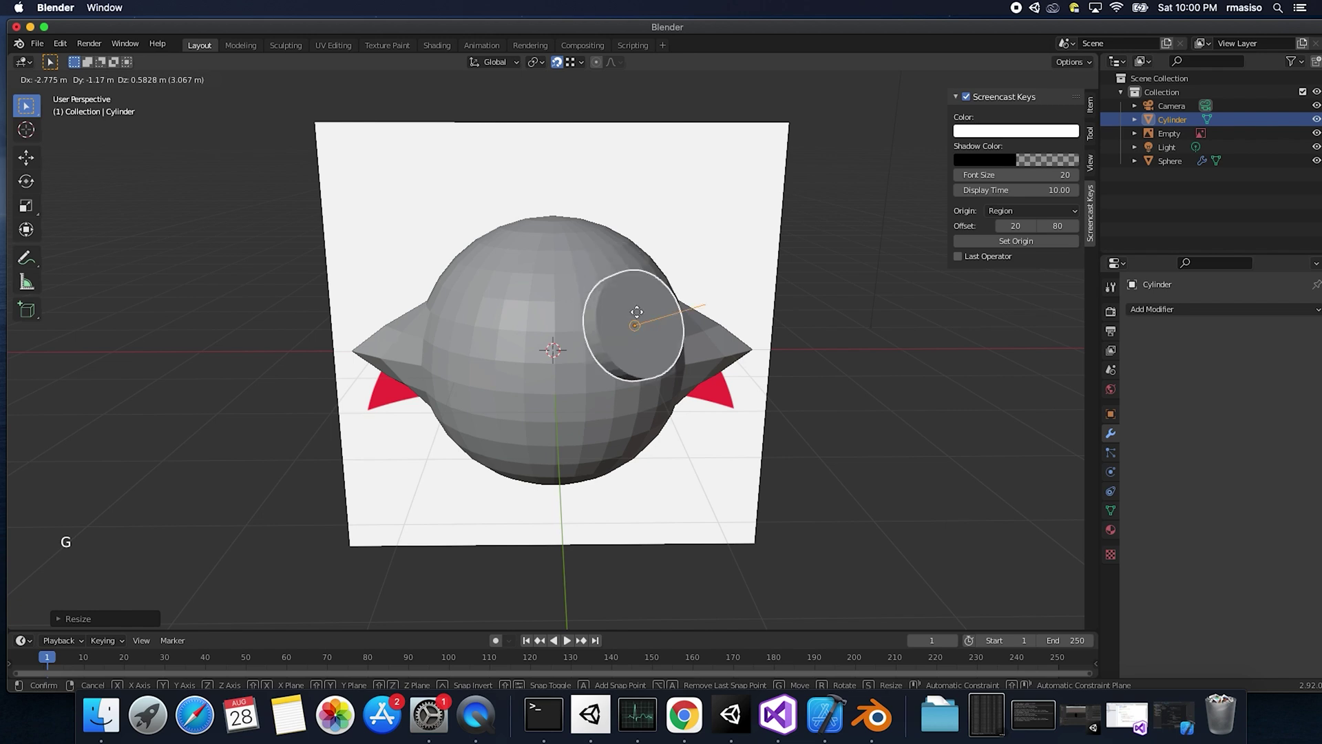
{"action": "middle_click", "coordinate": [611, 331]}
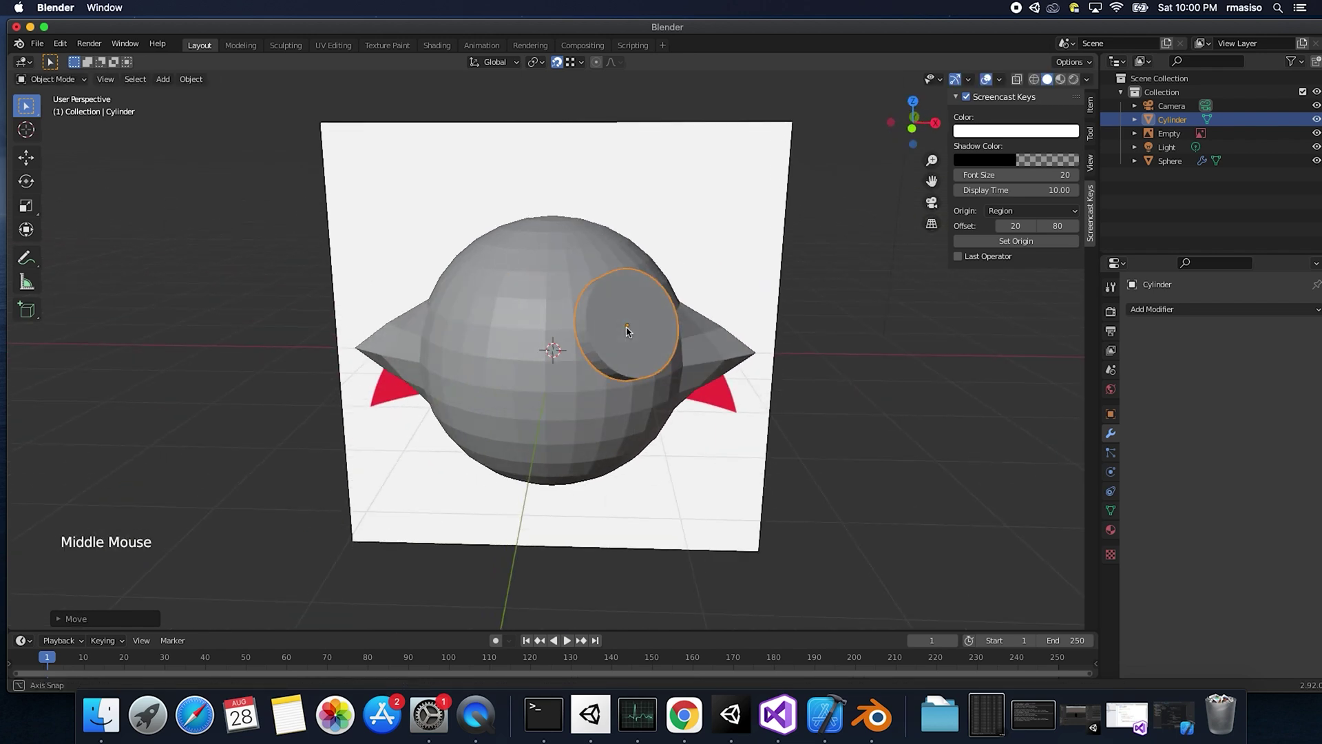
{"action": "key", "text": "g"}
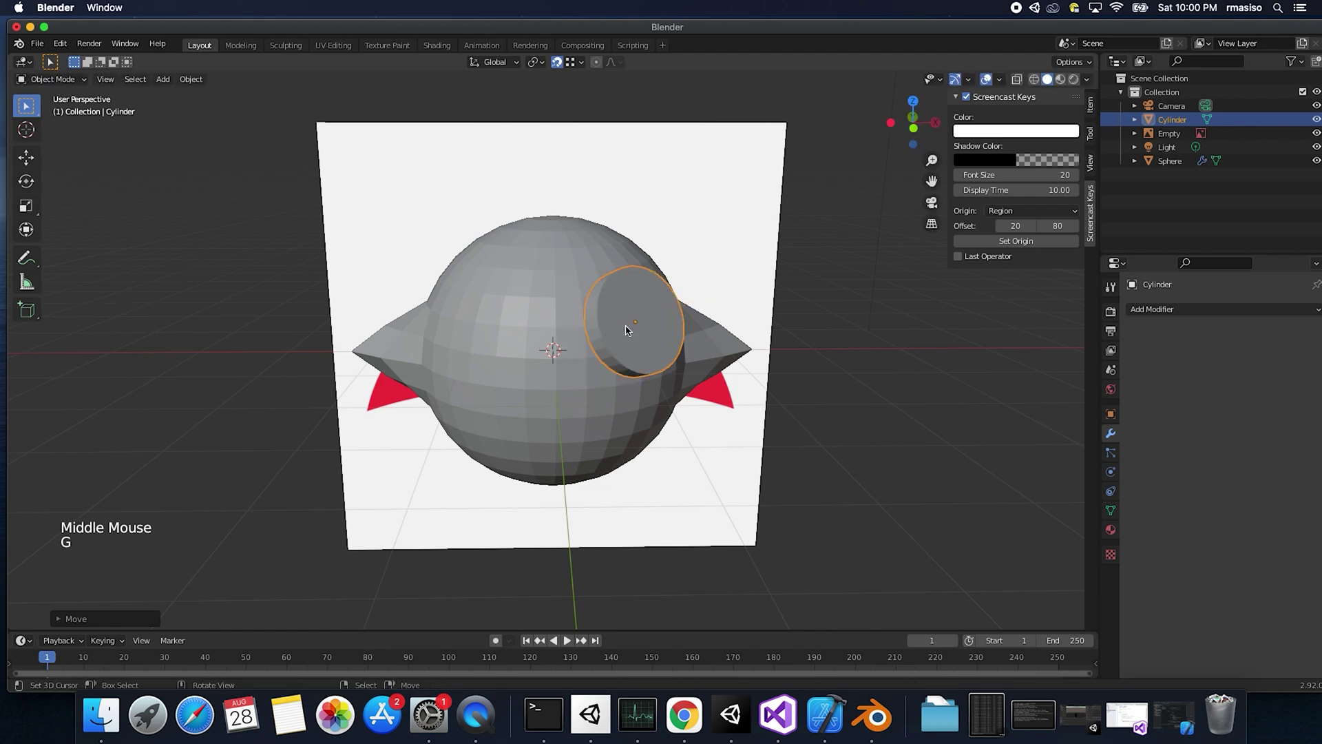
Step: Shrink the eye disc, check it from Front view and duplicate it for the second eye
{"action": "key", "text": "s"}
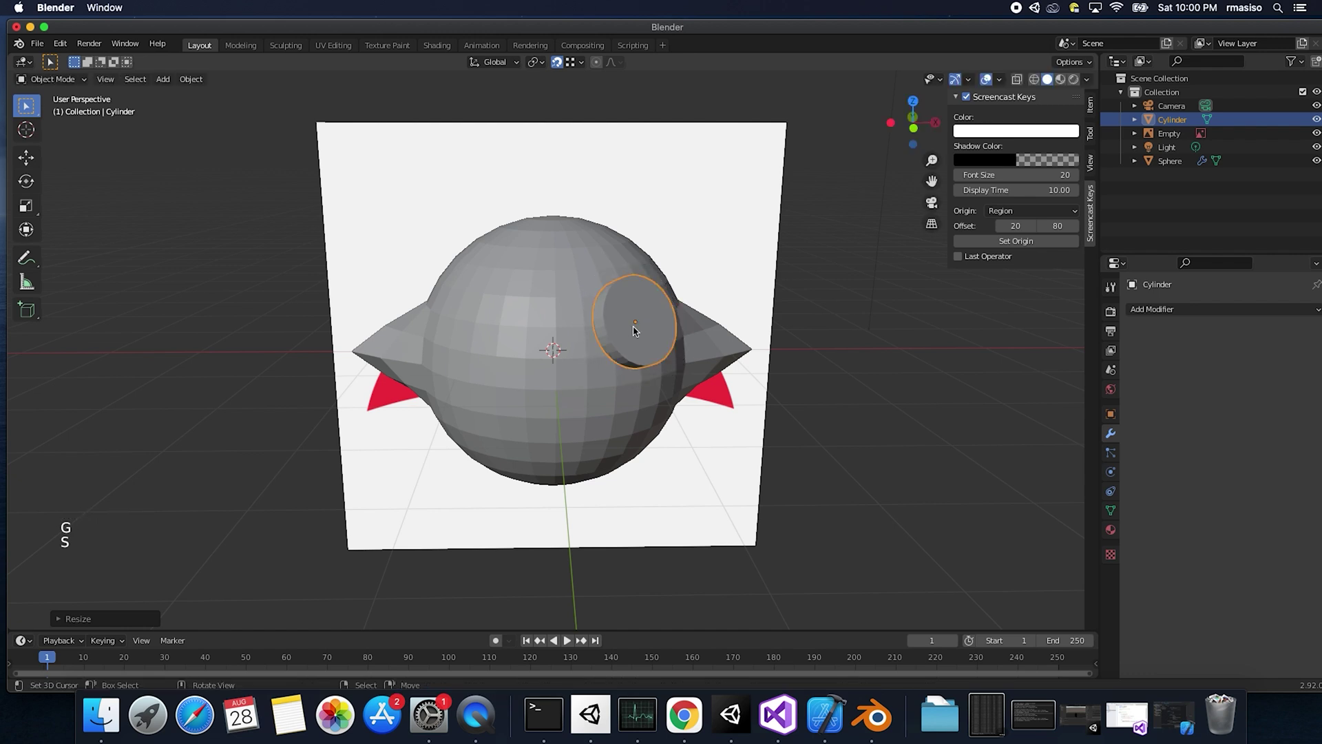
{"action": "middle_click", "coordinate": [630, 330]}
{"action": "key", "text": "alt+q"}
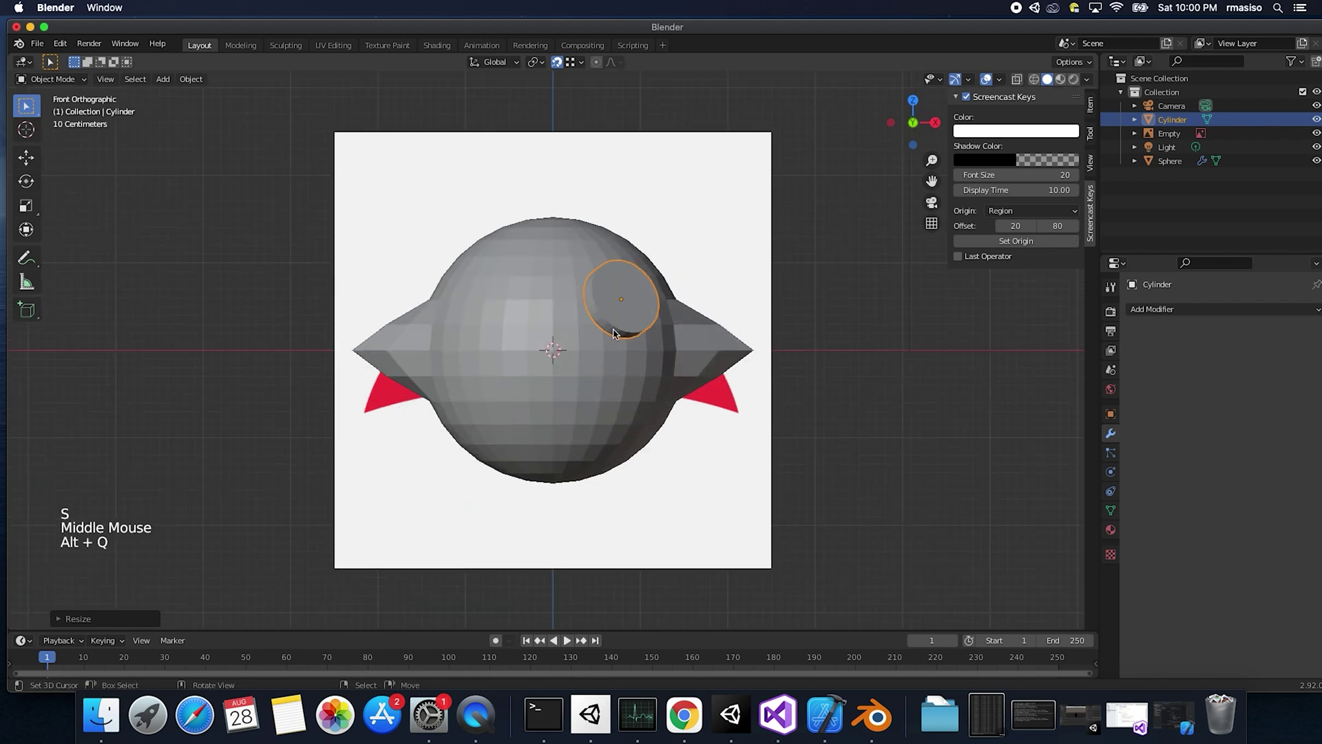
{"action": "key", "text": "s"}
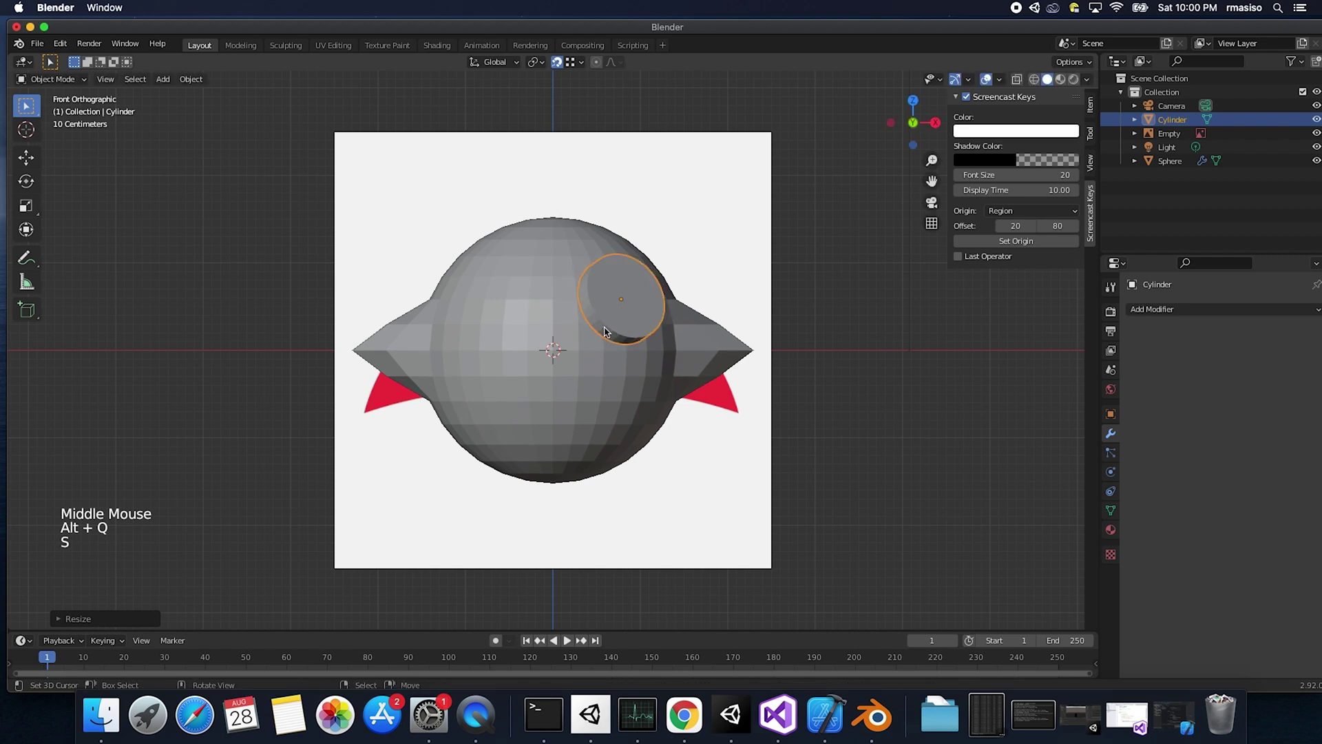
{"action": "key", "text": "shift+d"}
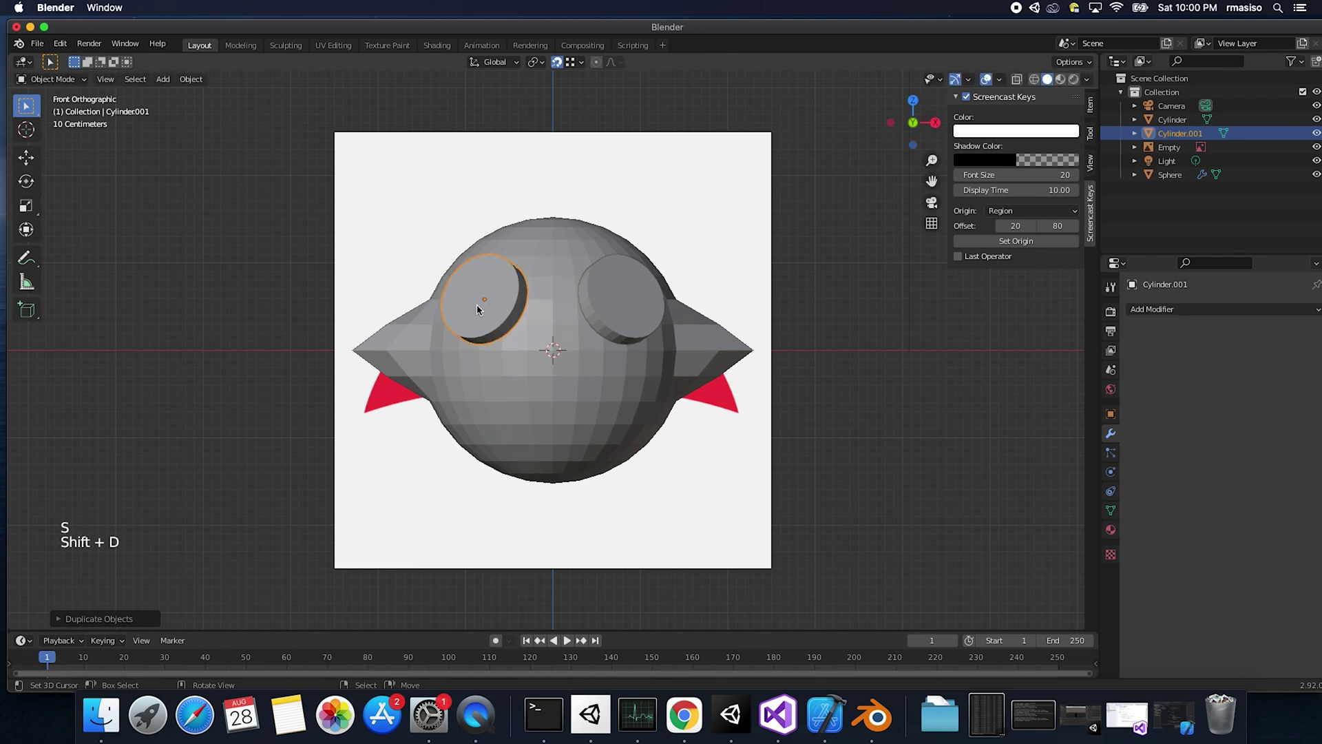
Step: Set Transform Orientation to Local and push both eye discs inward along local Z into the face
{"action": "middle_click", "coordinate": [515, 329]}
{"action": "right_click", "coordinate": [694, 320]}
{"action": "left_click", "coordinate": [557, 67]}
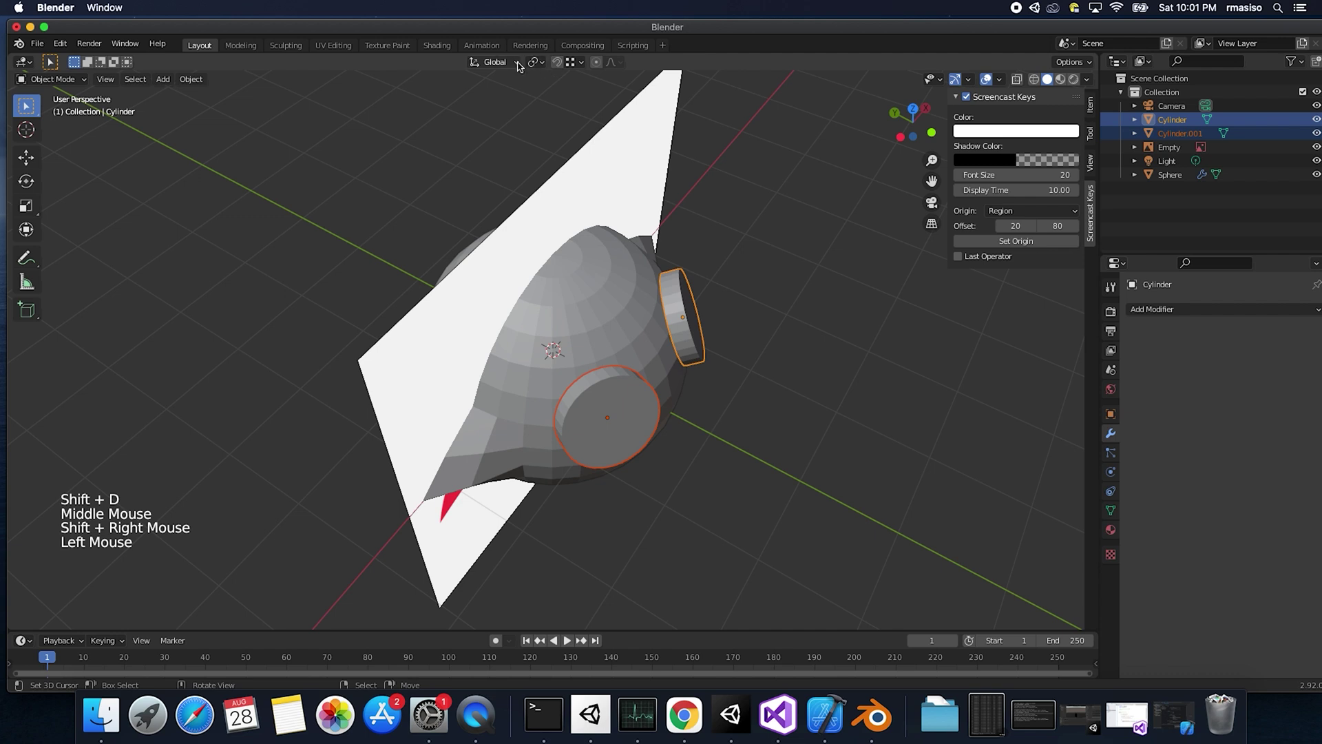
{"action": "left_click", "coordinate": [517, 67]}
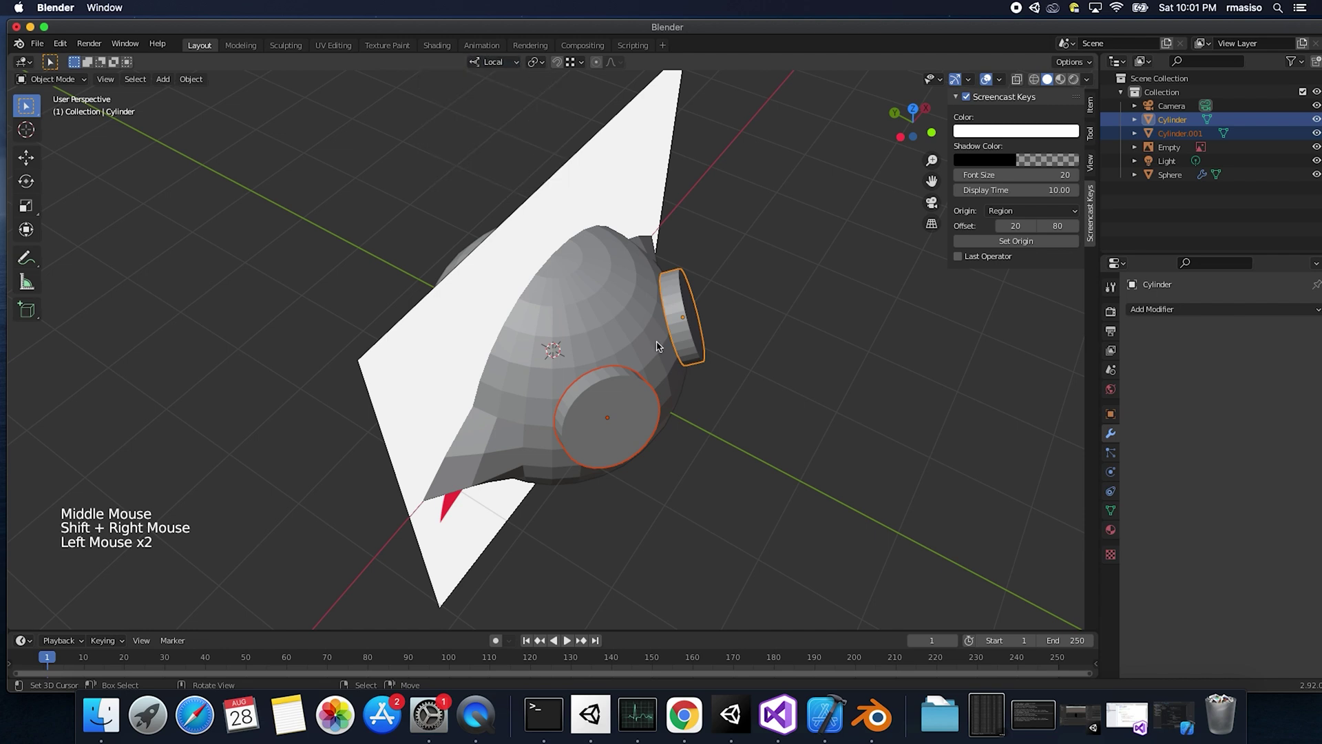
{"action": "key", "text": "g"}
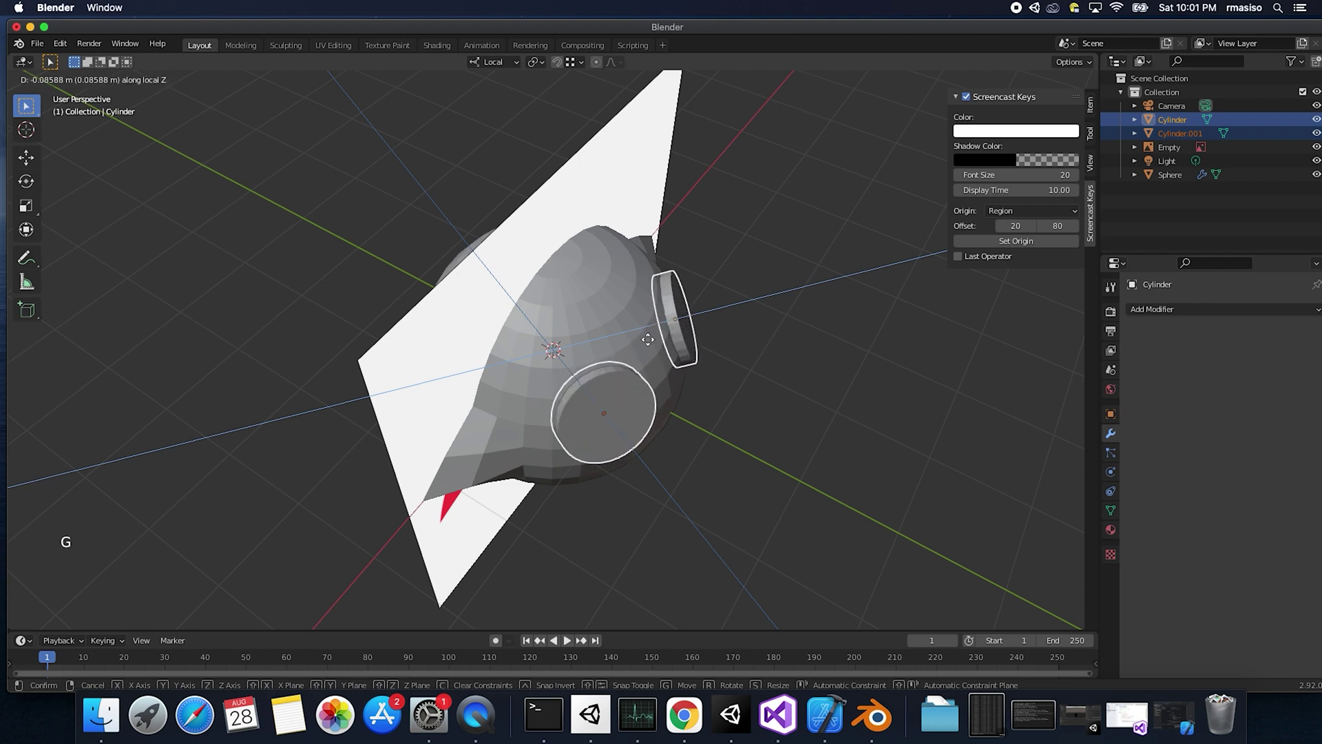
{"action": "middle_click", "coordinate": [651, 384]}
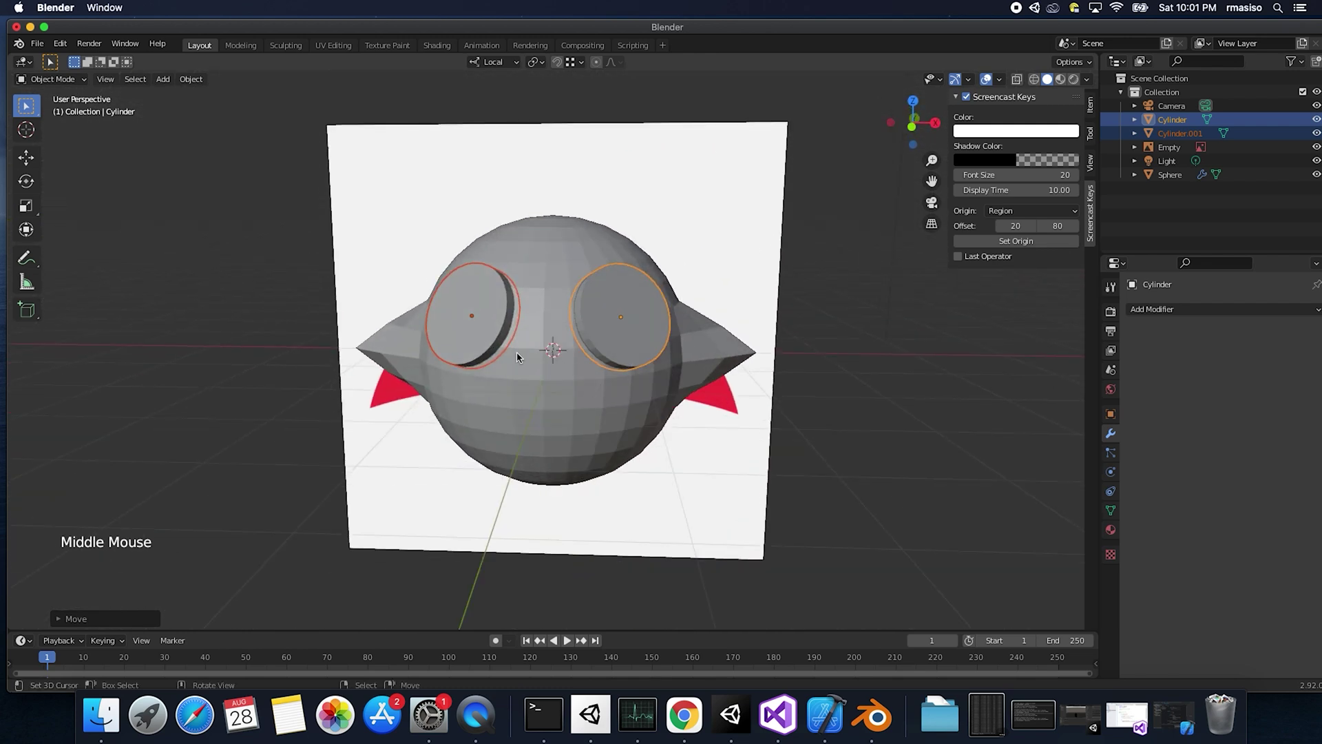
{"action": "middle_click", "coordinate": [586, 385]}
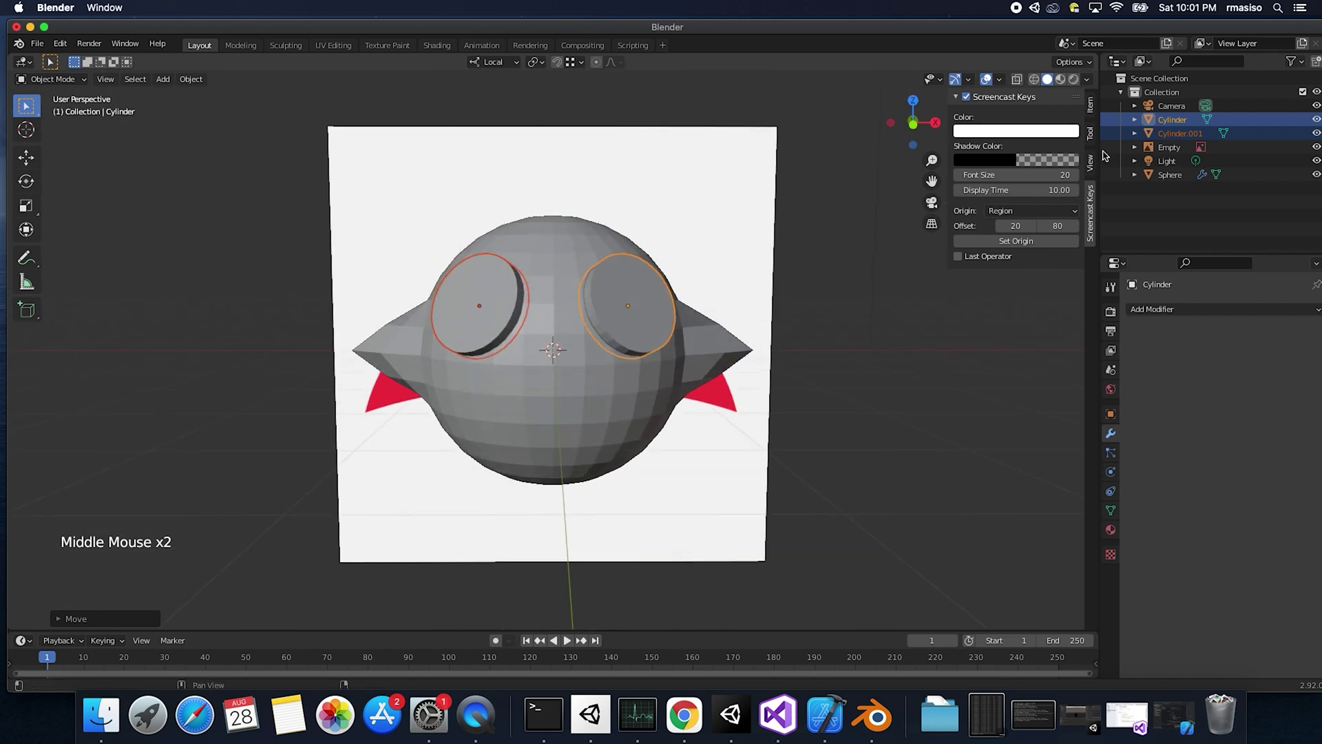
Step: Rename Cylinder and Cylinder.001 in the Outliner to eye1 and eye2
{"action": "double_click", "coordinate": [1170, 123]}
{"action": "key", "text": "e"}
{"action": "double_click", "coordinate": [1169, 124]}
{"action": "key", "text": "e"}
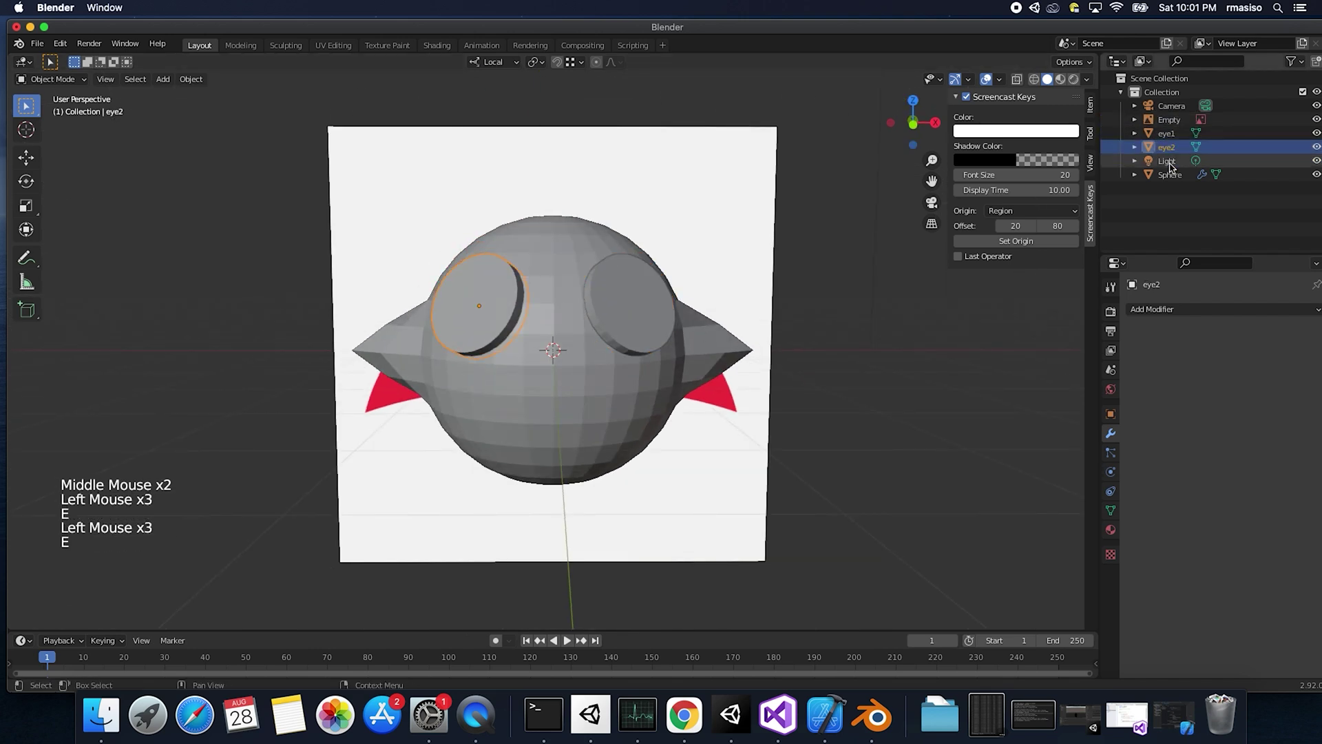
Step: Rename the Sphere in the Outliner to bird
{"action": "double_click", "coordinate": [1175, 179]}
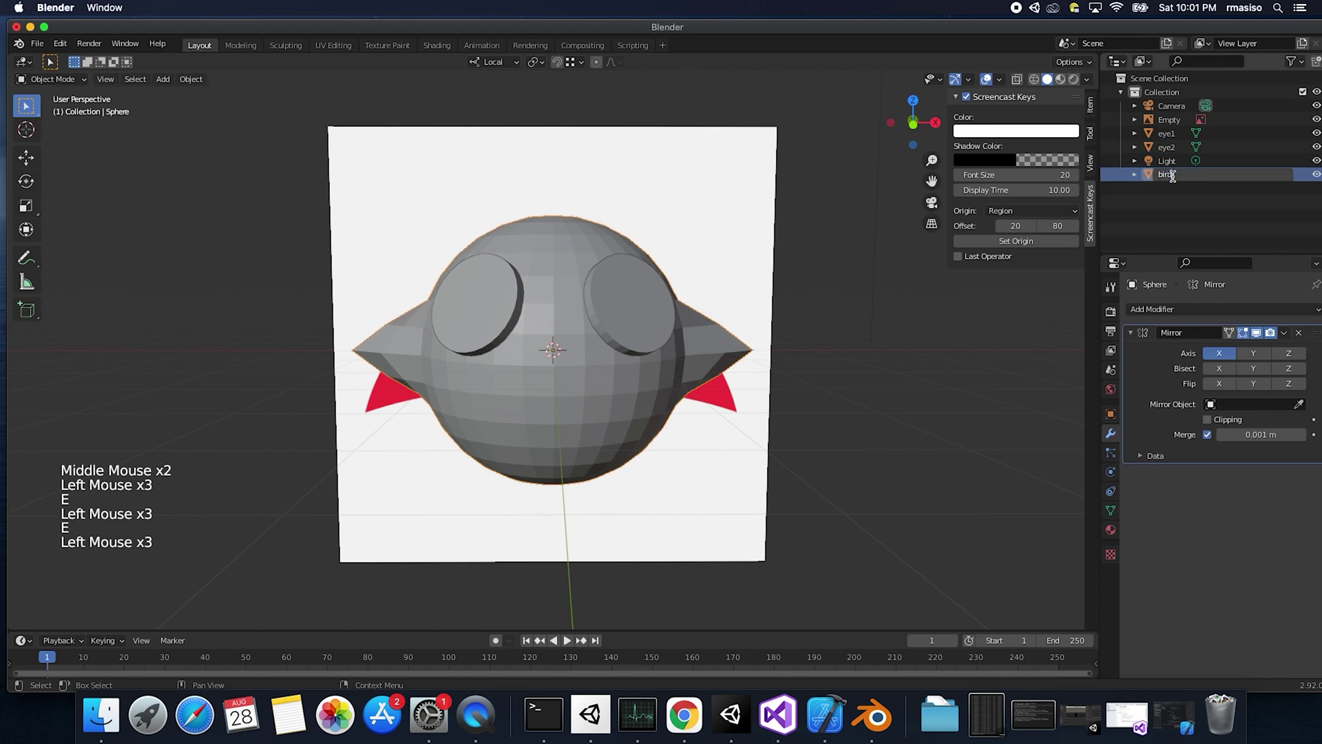
{"action": "right_click", "coordinate": [640, 308]}
{"action": "right_click", "coordinate": [514, 312]}
{"action": "right_click", "coordinate": [577, 373]}
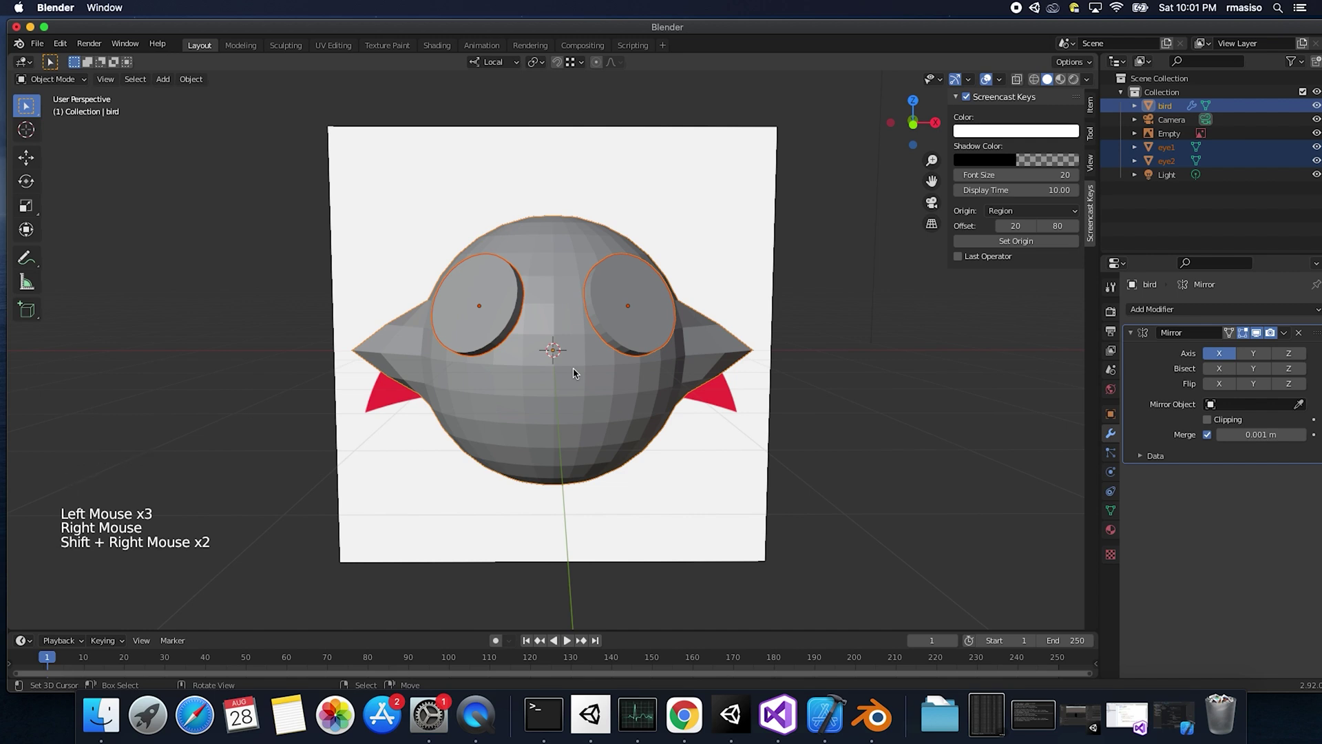
Step: Move the bird parts into a new BirdTemplate collection, name a copy BabyBird and rename Empty to reference
{"action": "key", "text": "m"}
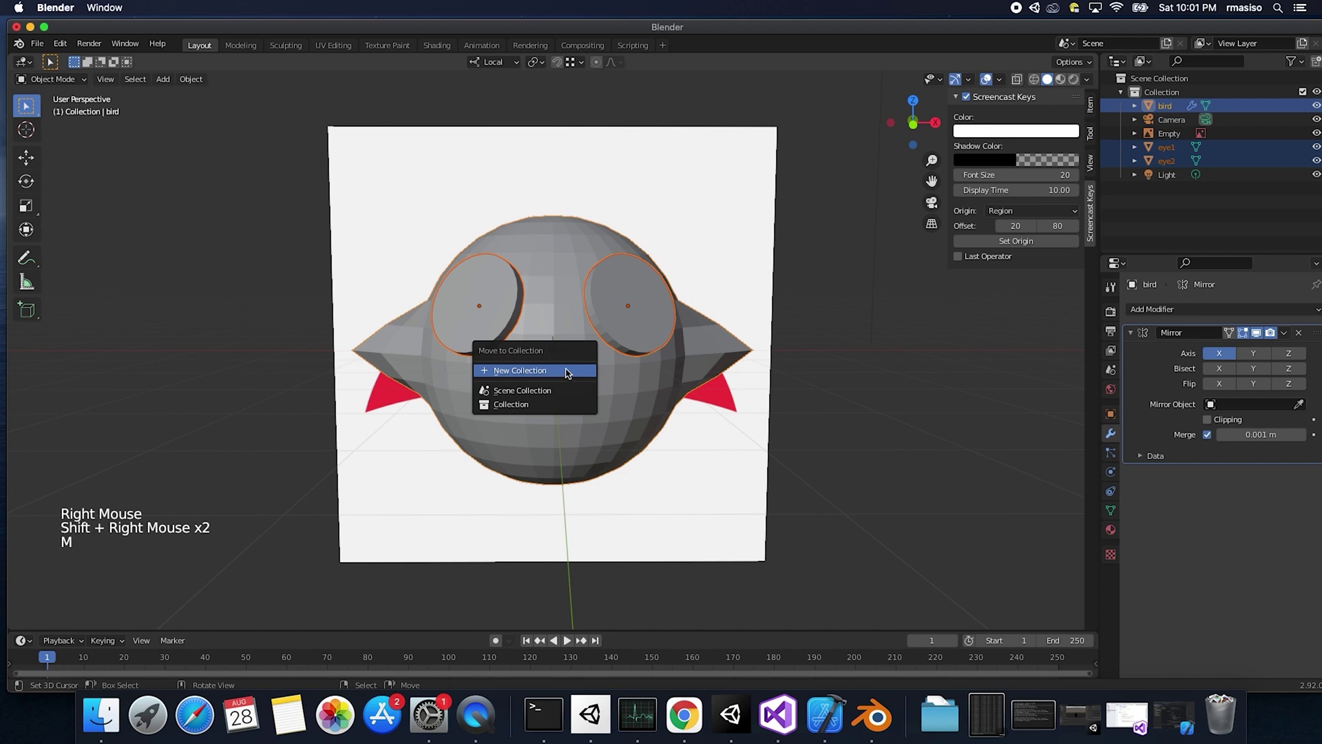
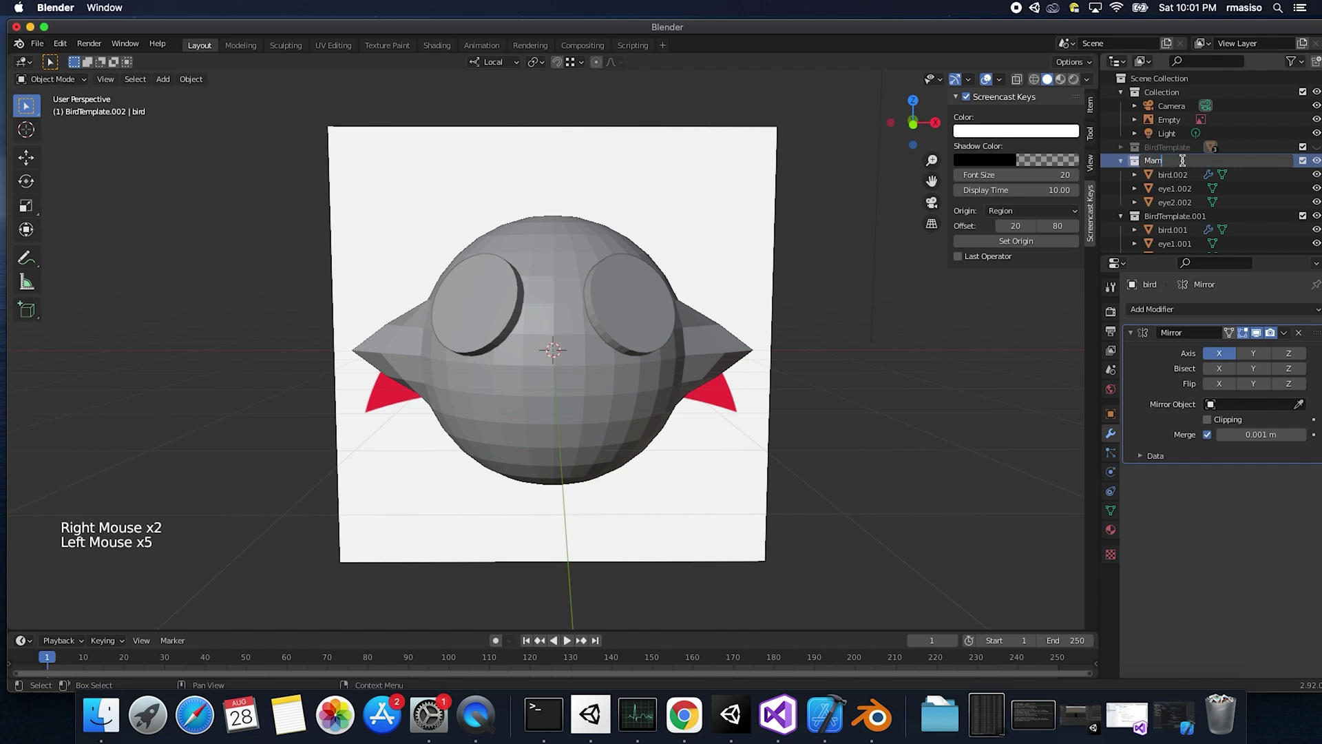
{"action": "double_click", "coordinate": [1178, 223]}
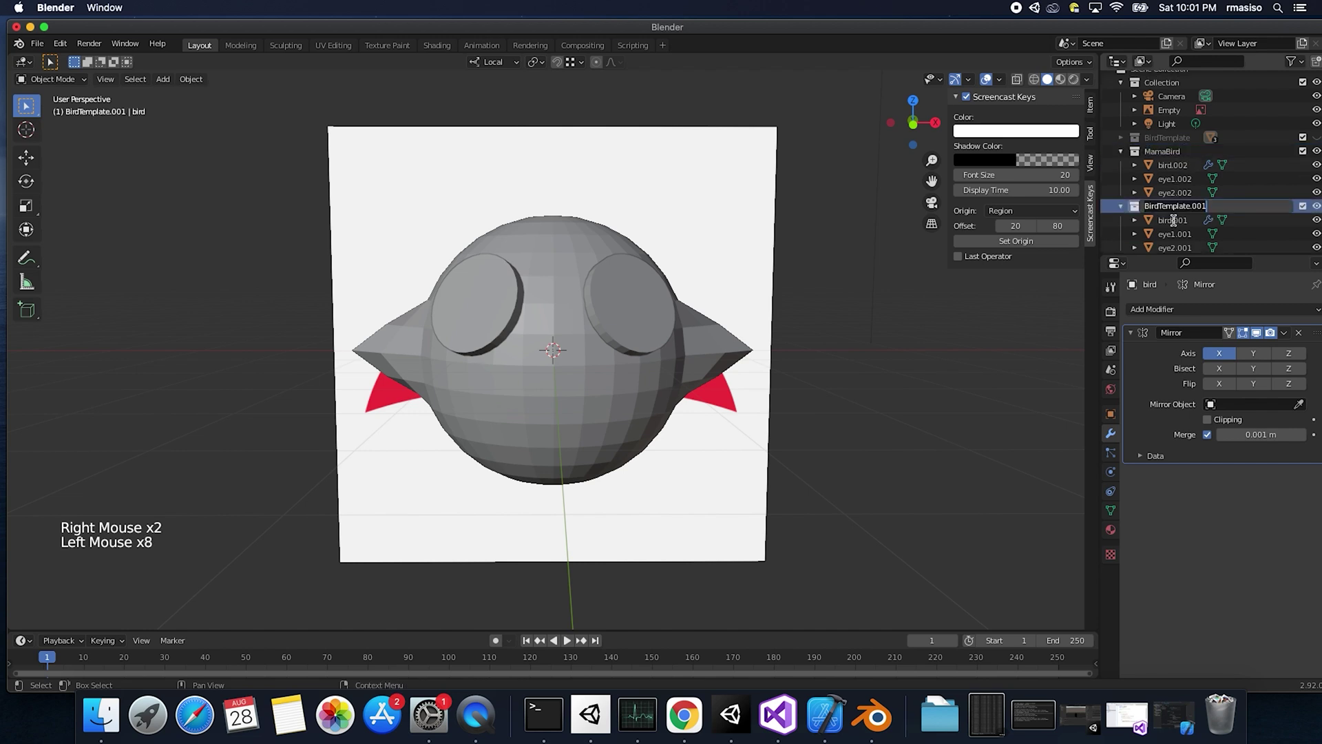
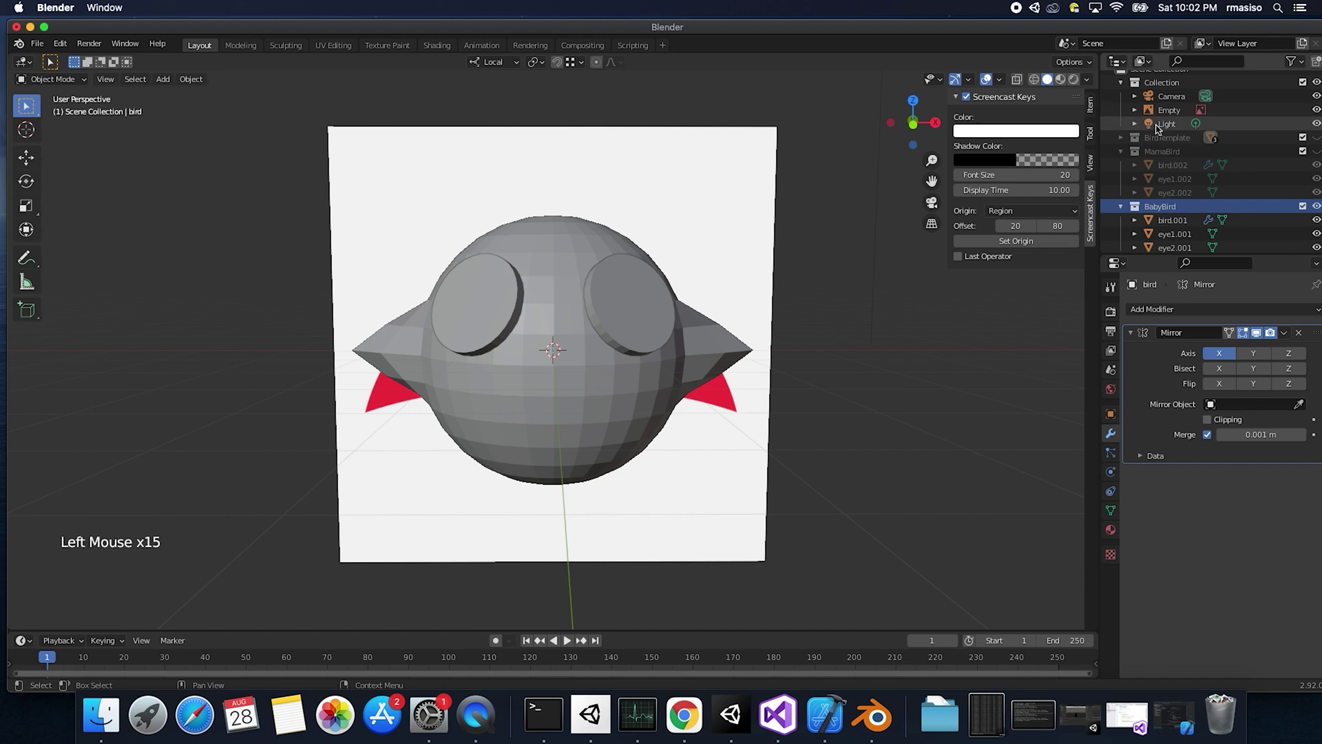
{"action": "double_click", "coordinate": [1176, 119]}
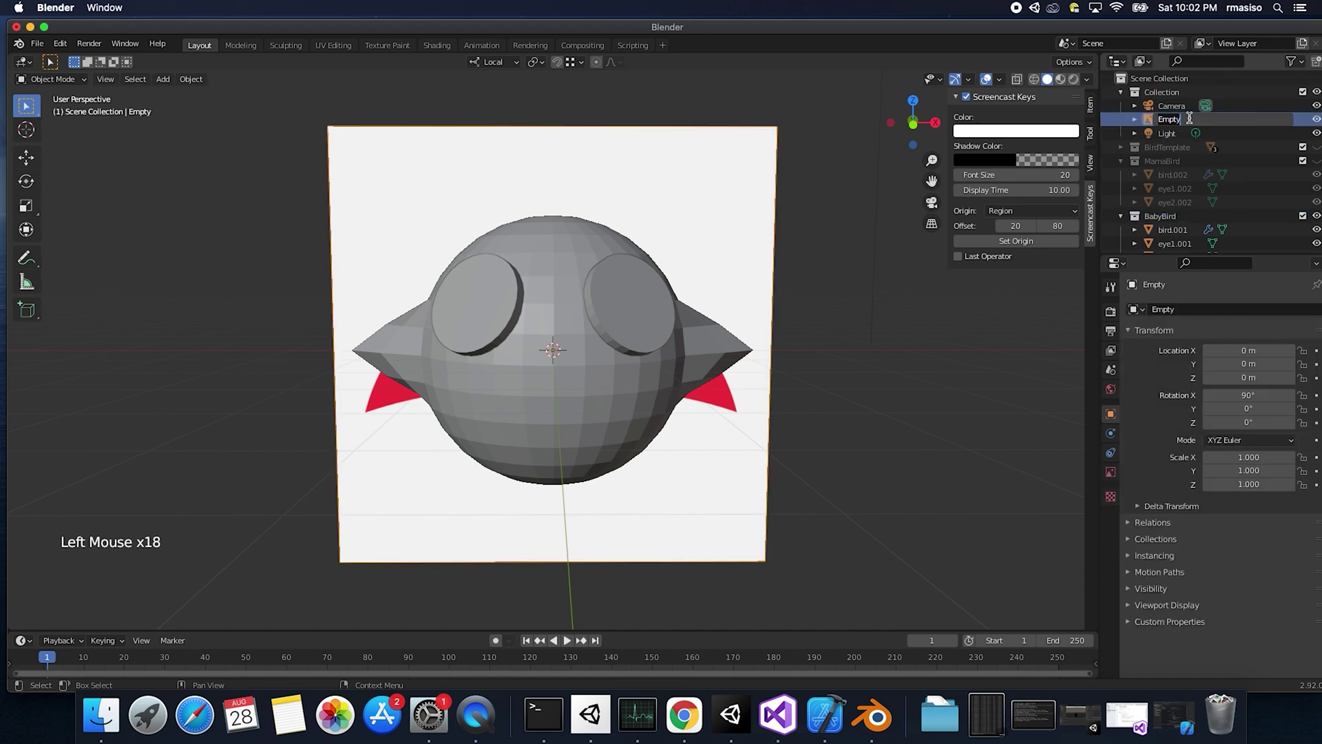
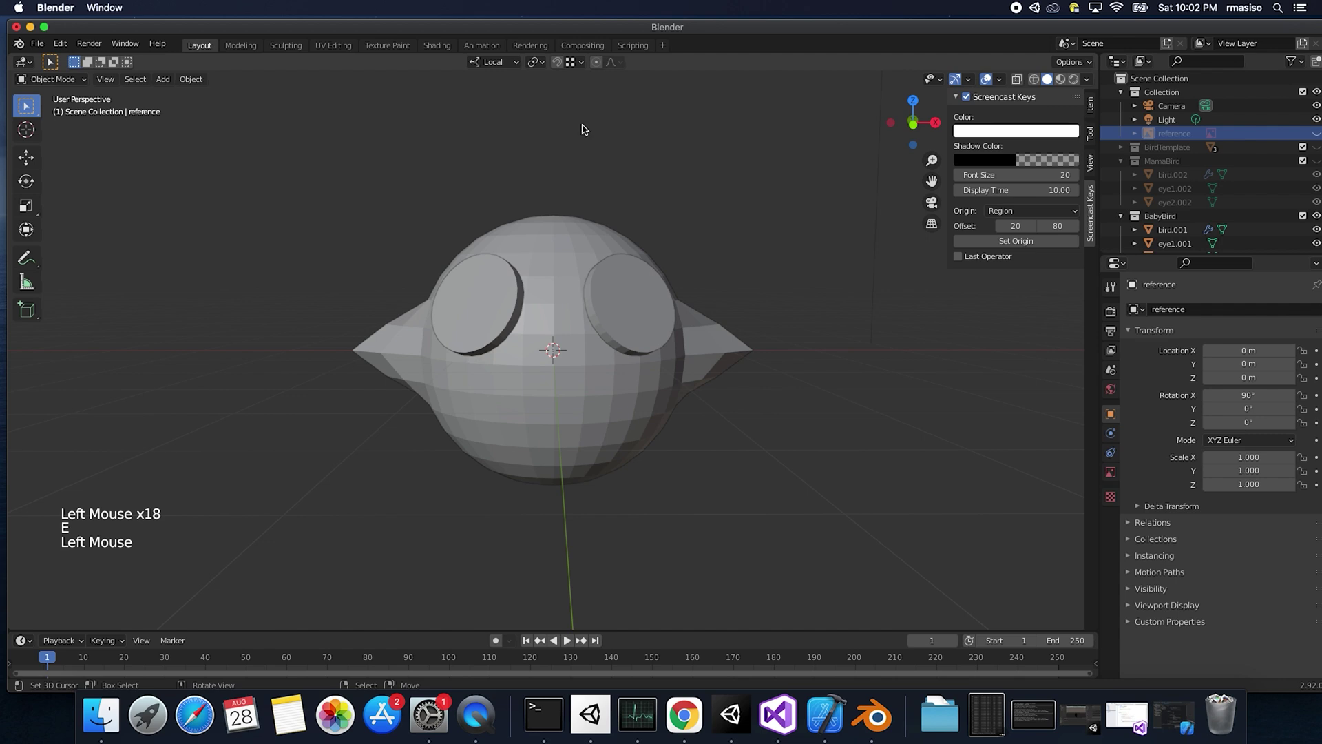
Step: Save the project as birdmodels.blend and make the BabyBird collection active
{"action": "key", "text": "super+s"}
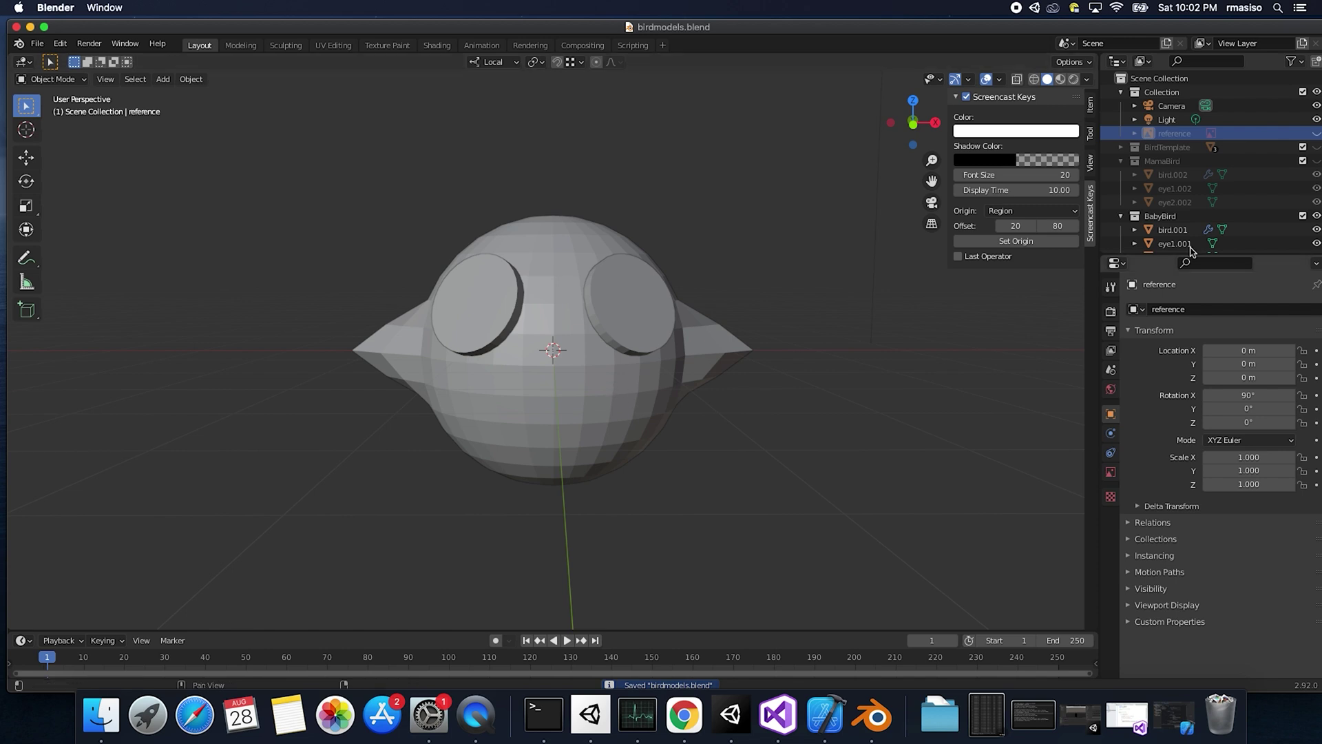
{"action": "left_click", "coordinate": [1185, 219]}
{"action": "middle_click", "coordinate": [599, 380]}
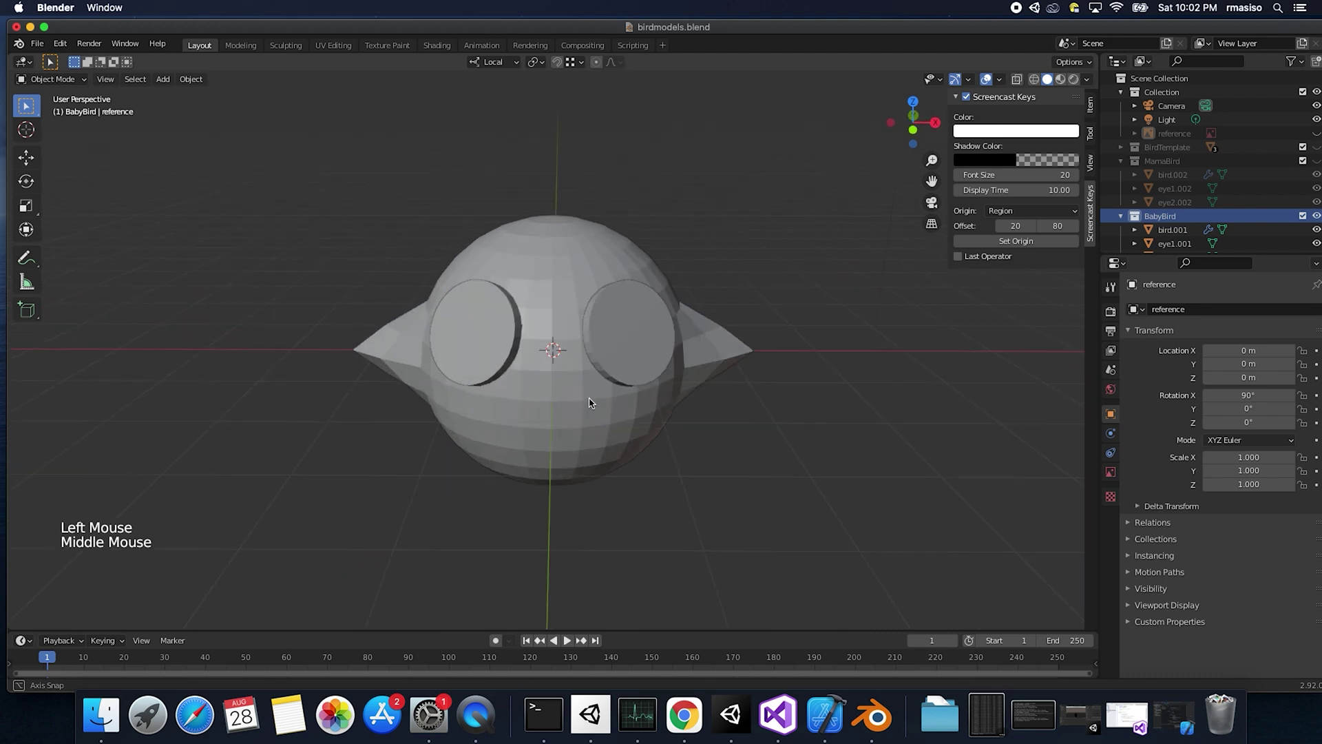
Step: Apply the Mirror modifier on bird.001, add a Difference Boolean modifier, and apply the body's transforms
{"action": "middle_click", "coordinate": [561, 356]}
{"action": "right_click", "coordinate": [618, 339]}
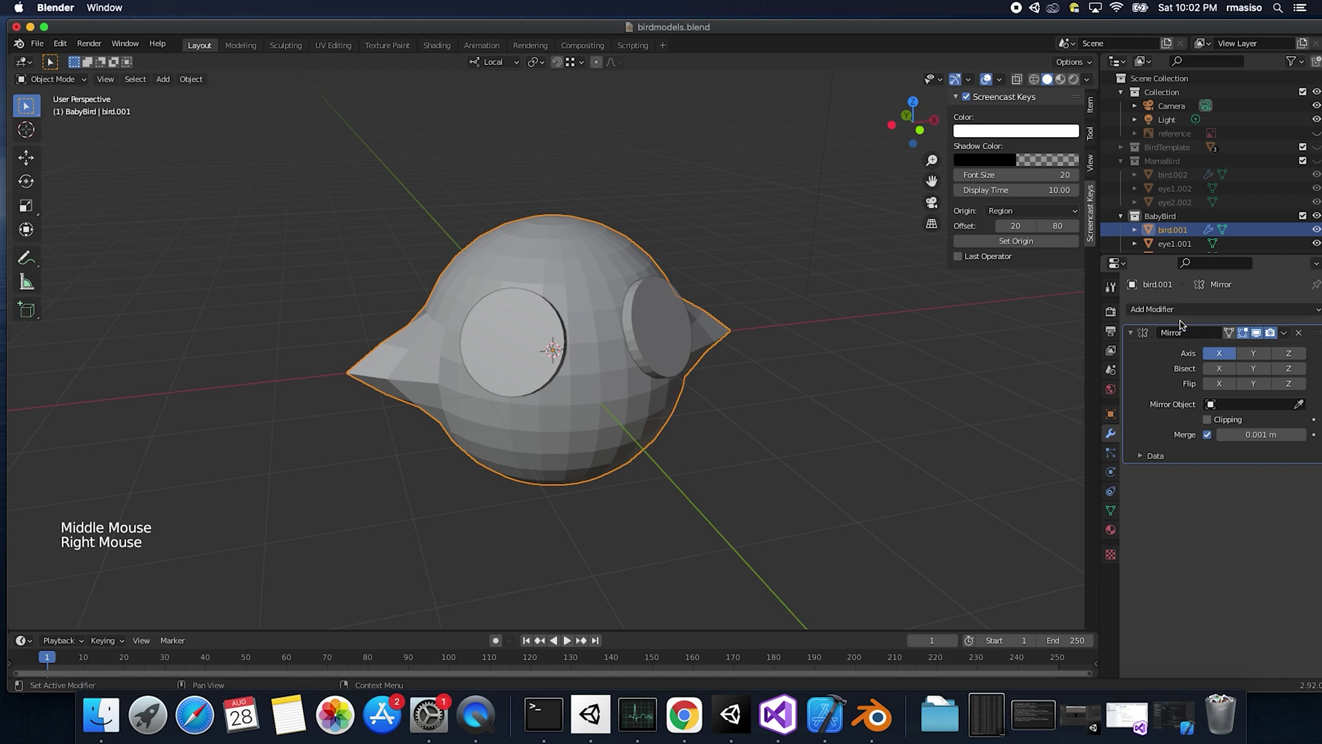
{"action": "left_click", "coordinate": [1291, 338]}
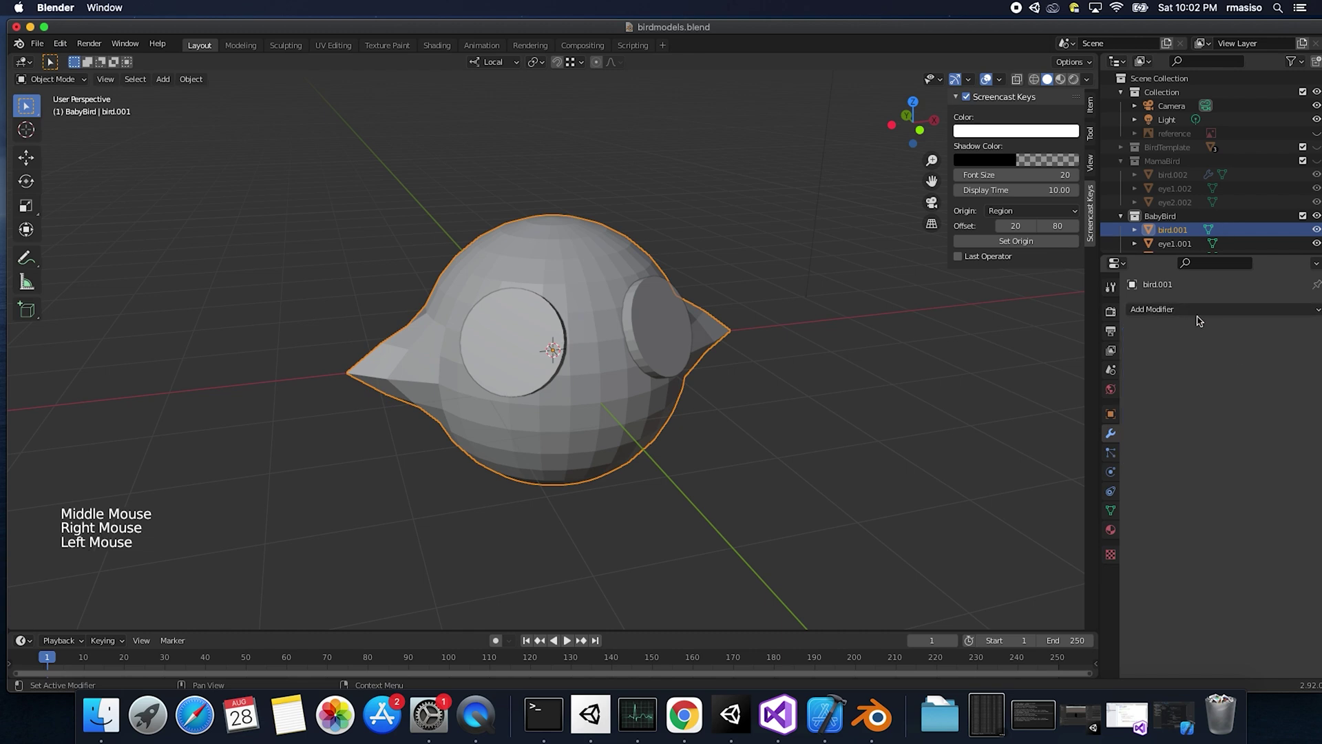
{"action": "left_click", "coordinate": [1192, 310]}
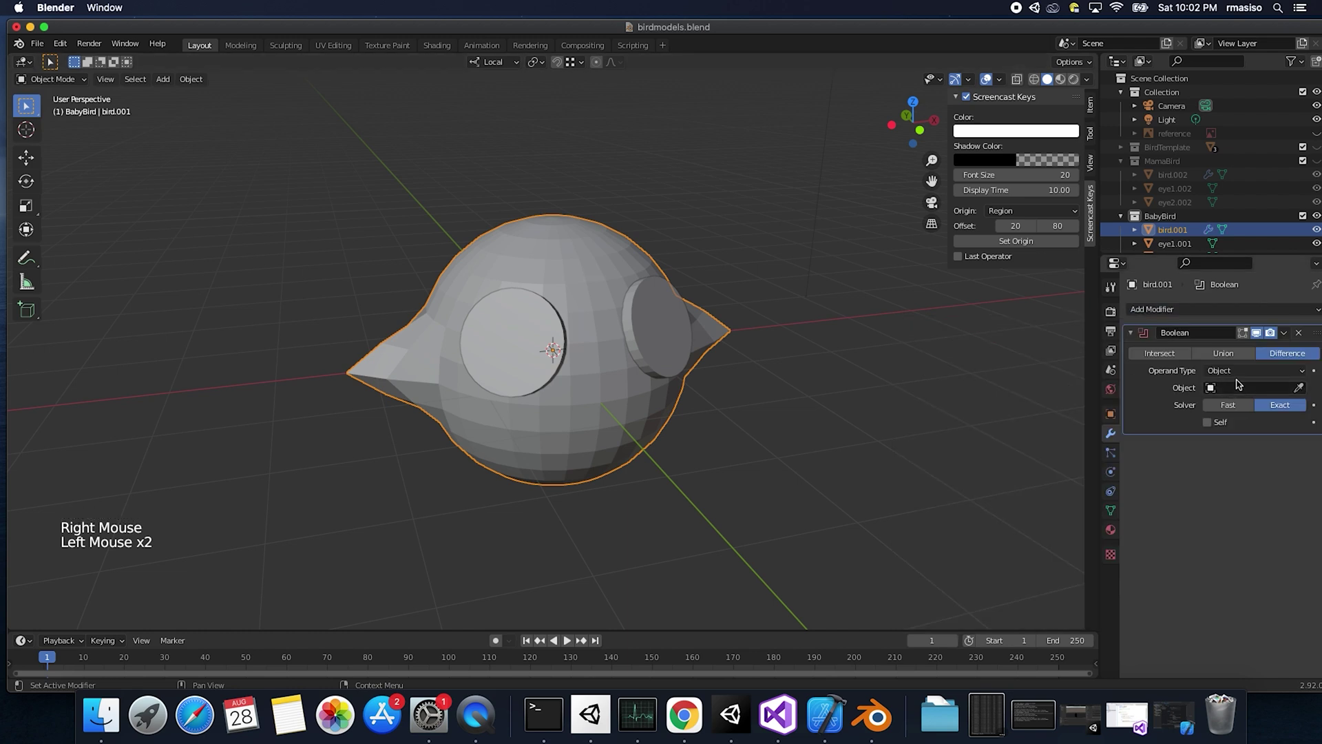
{"action": "right_click", "coordinate": [587, 383]}
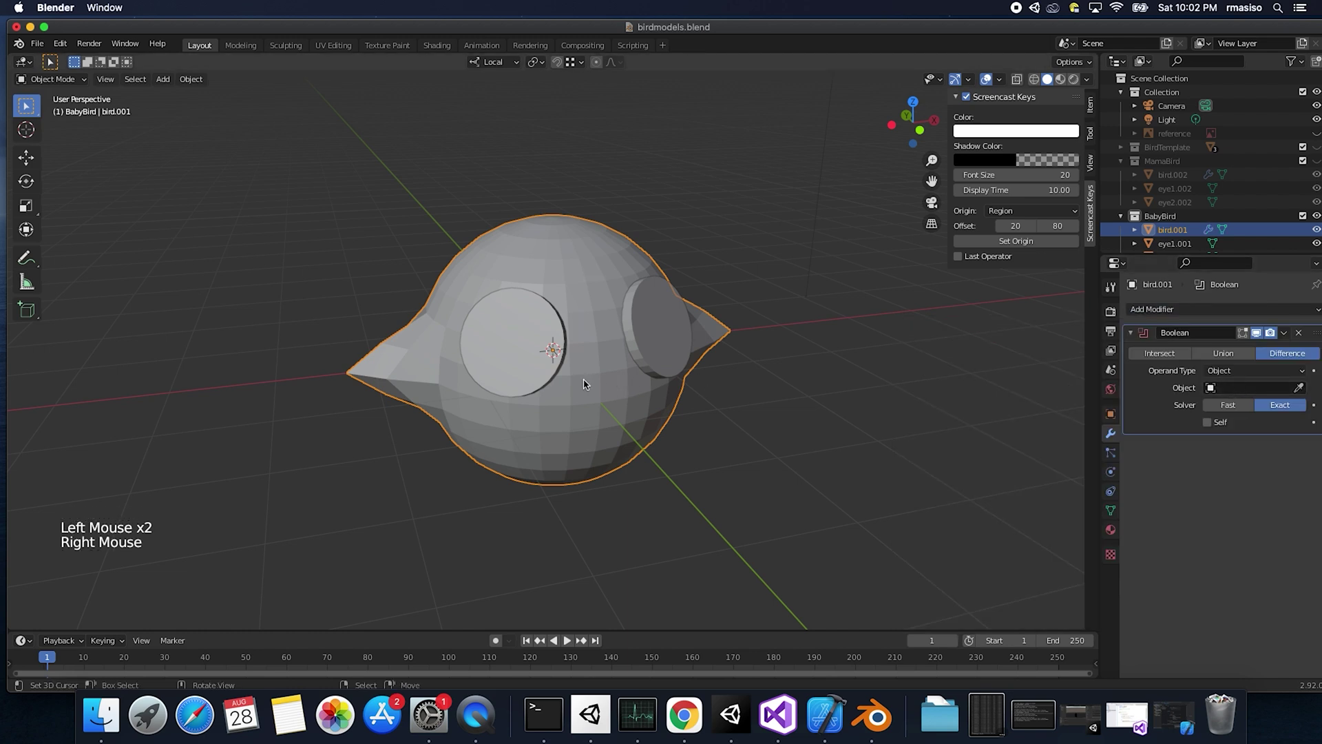
{"action": "key", "text": "ctrl+a"}
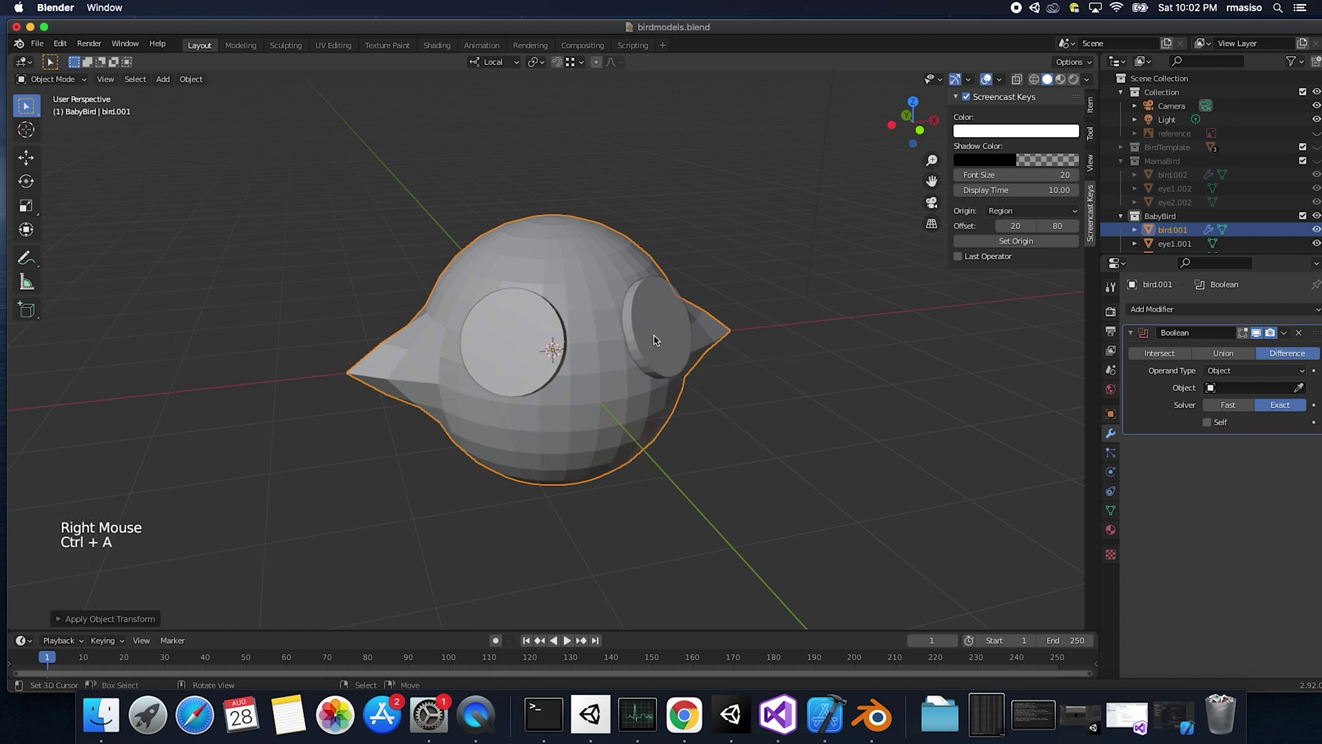
Step: Apply the object transforms of both baby bird eye discs
{"action": "right_click", "coordinate": [657, 341]}
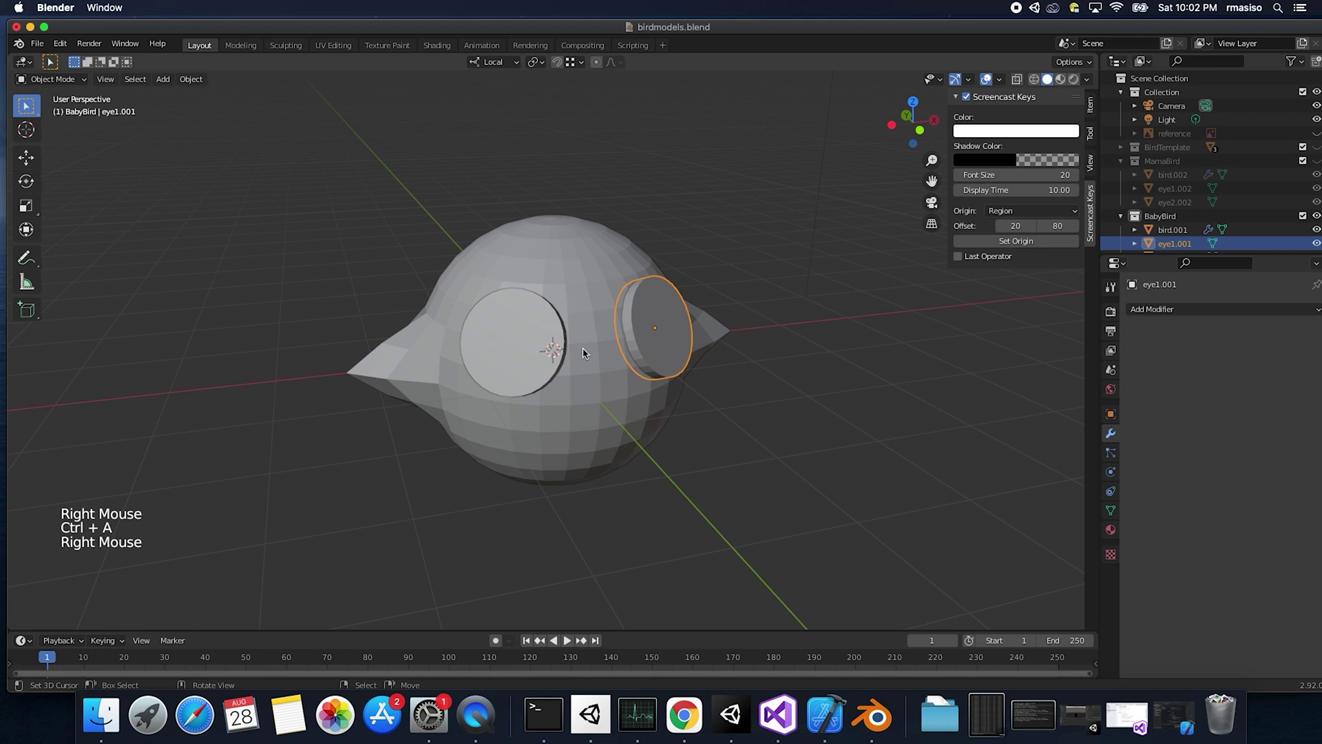
{"action": "key", "text": "alt+a"}
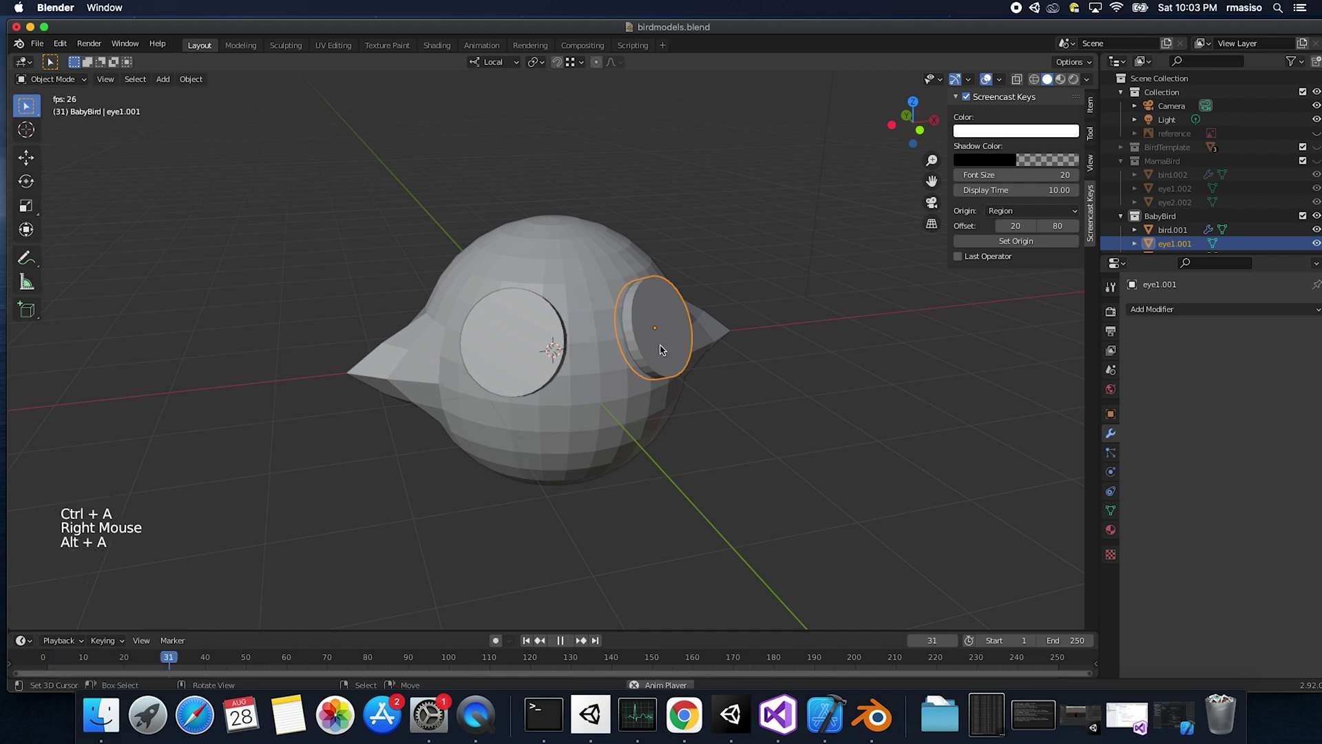
{"action": "key", "text": "space"}
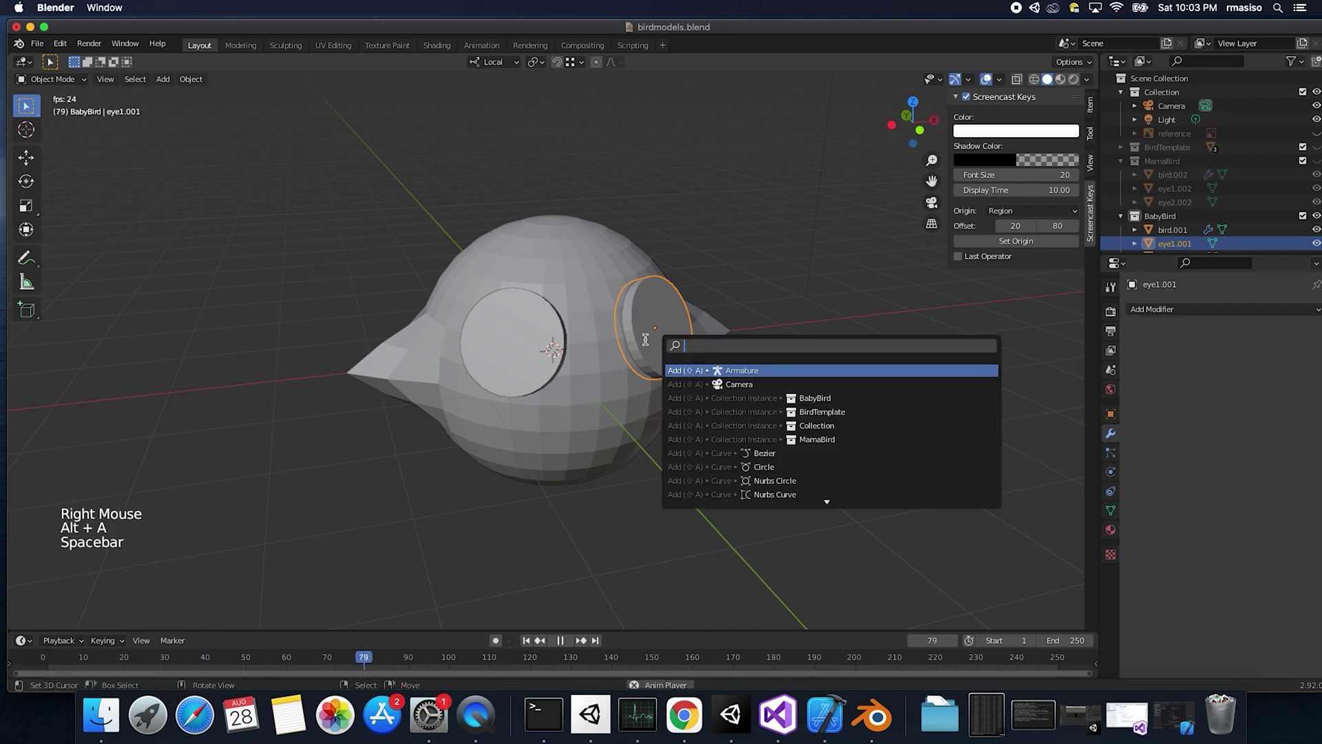
{"action": "left_click", "coordinate": [567, 640]}
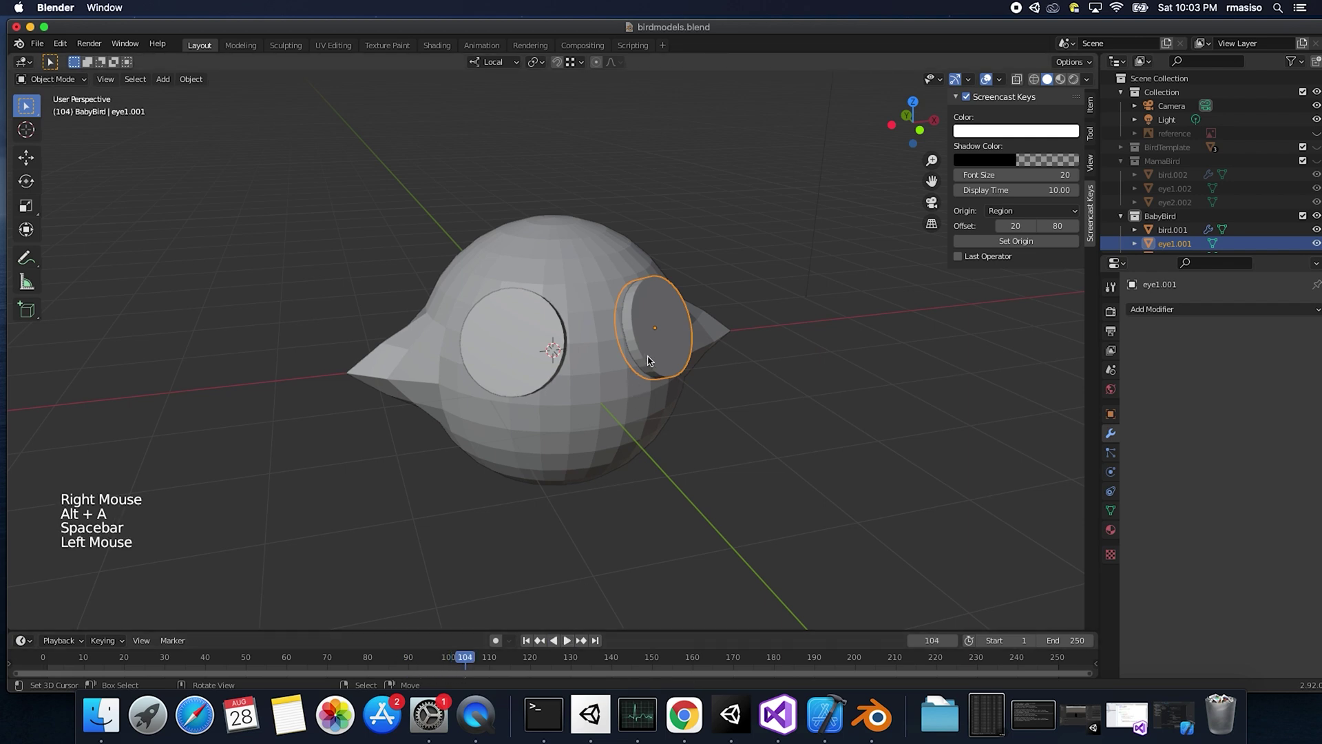
{"action": "key", "text": "ctrl+a"}
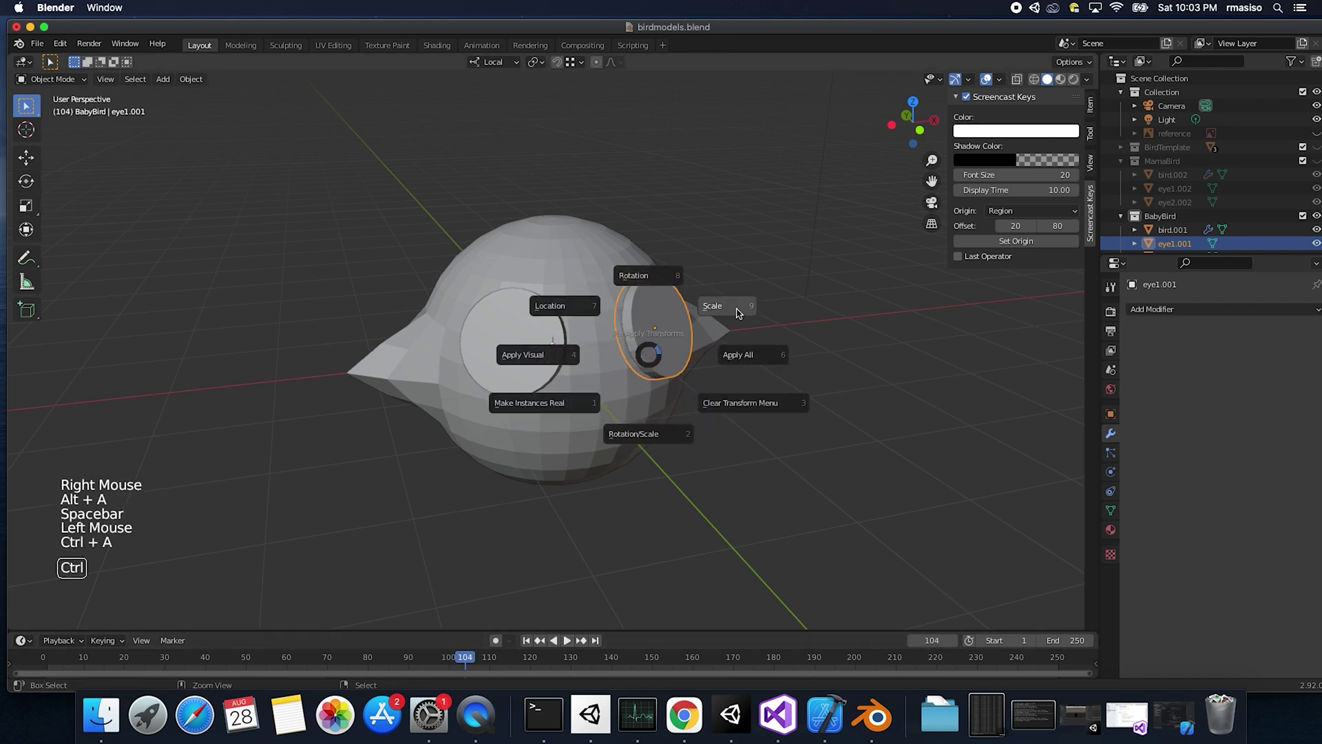
{"action": "right_click", "coordinate": [552, 342]}
{"action": "key", "text": "ctrl+a"}
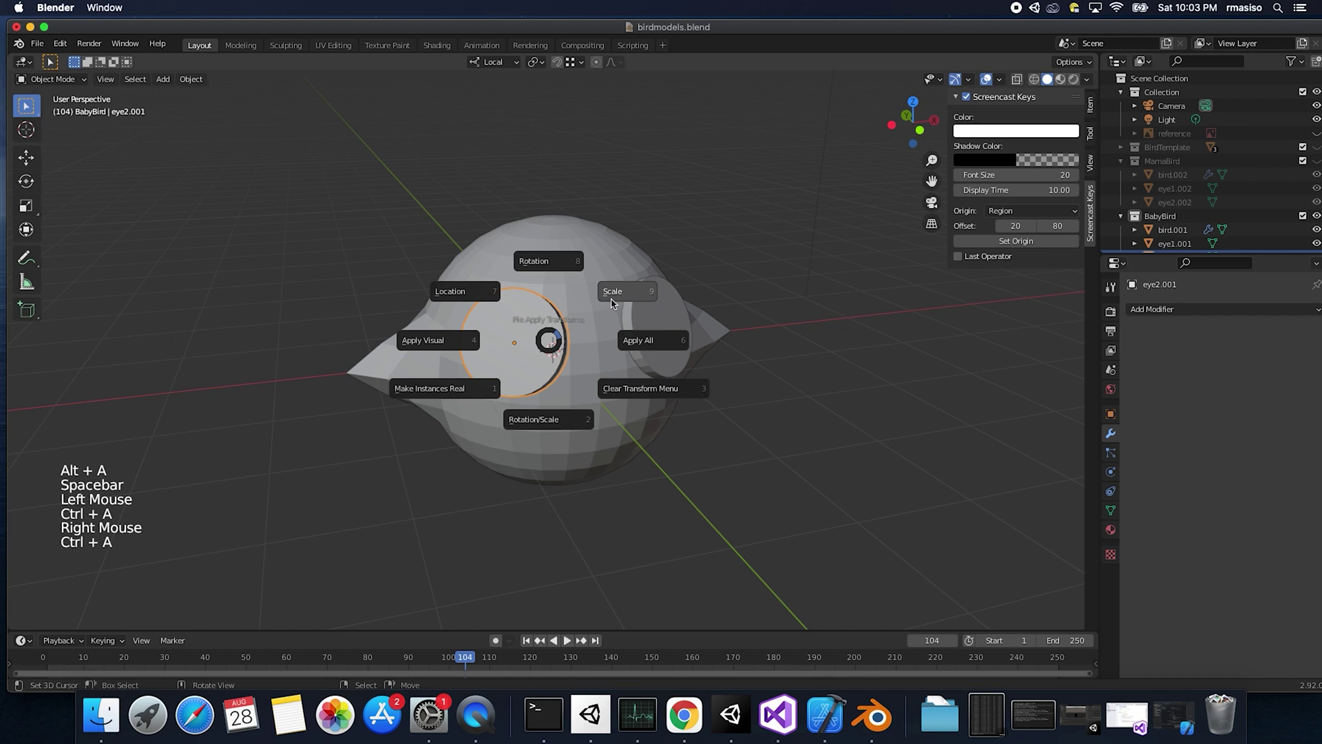
{"action": "middle_click", "coordinate": [606, 342]}
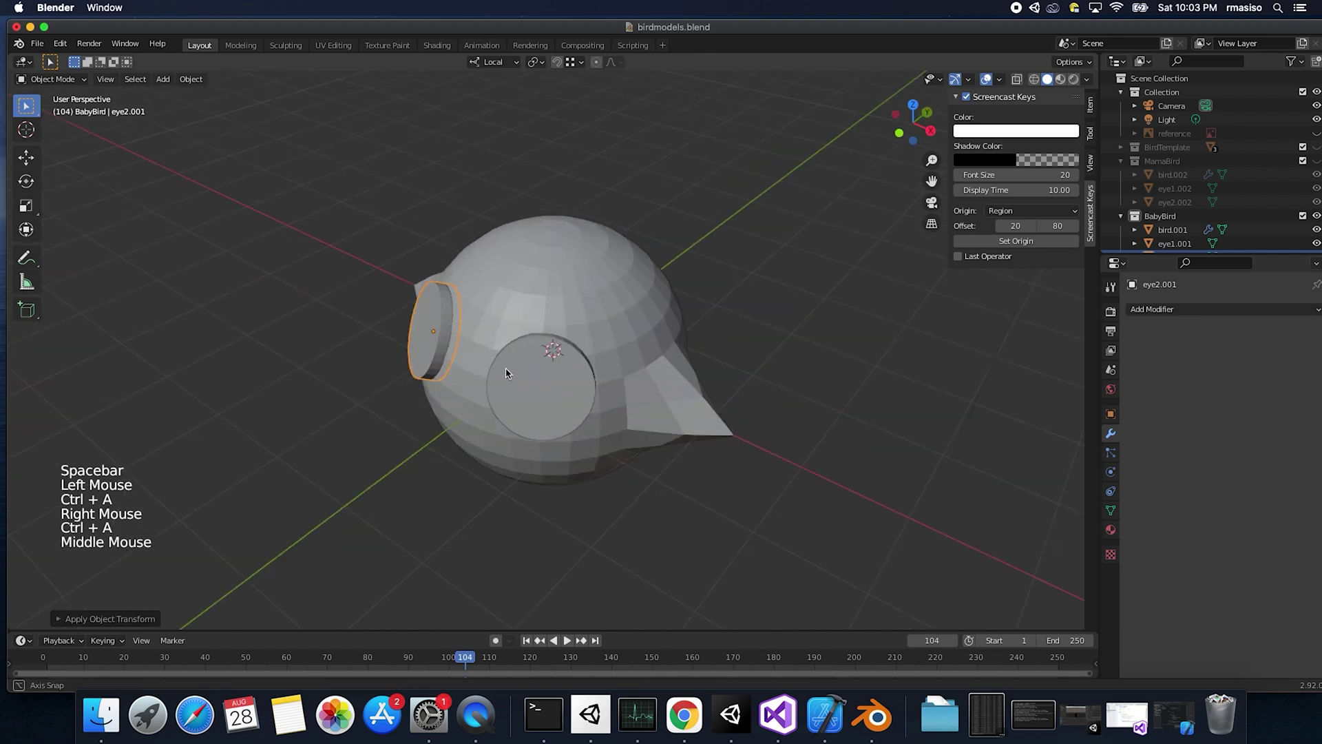
{"action": "right_click", "coordinate": [599, 378]}
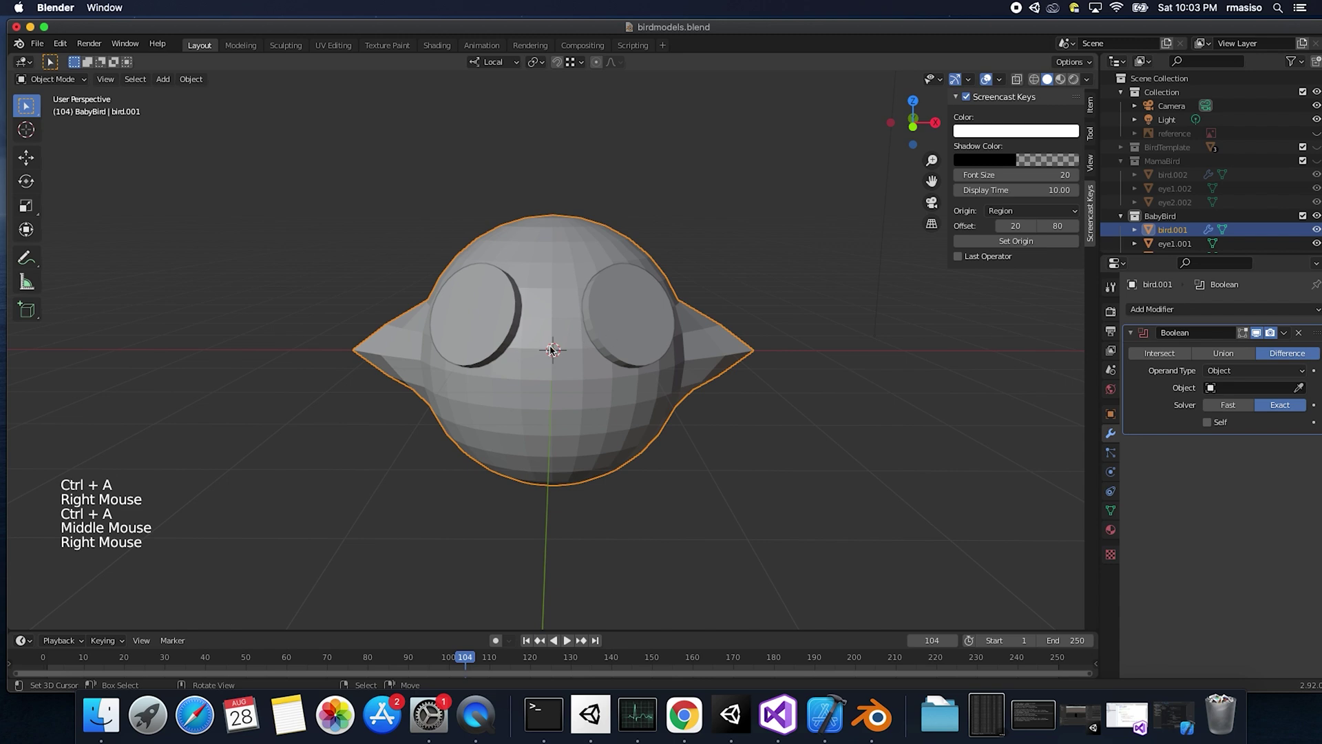
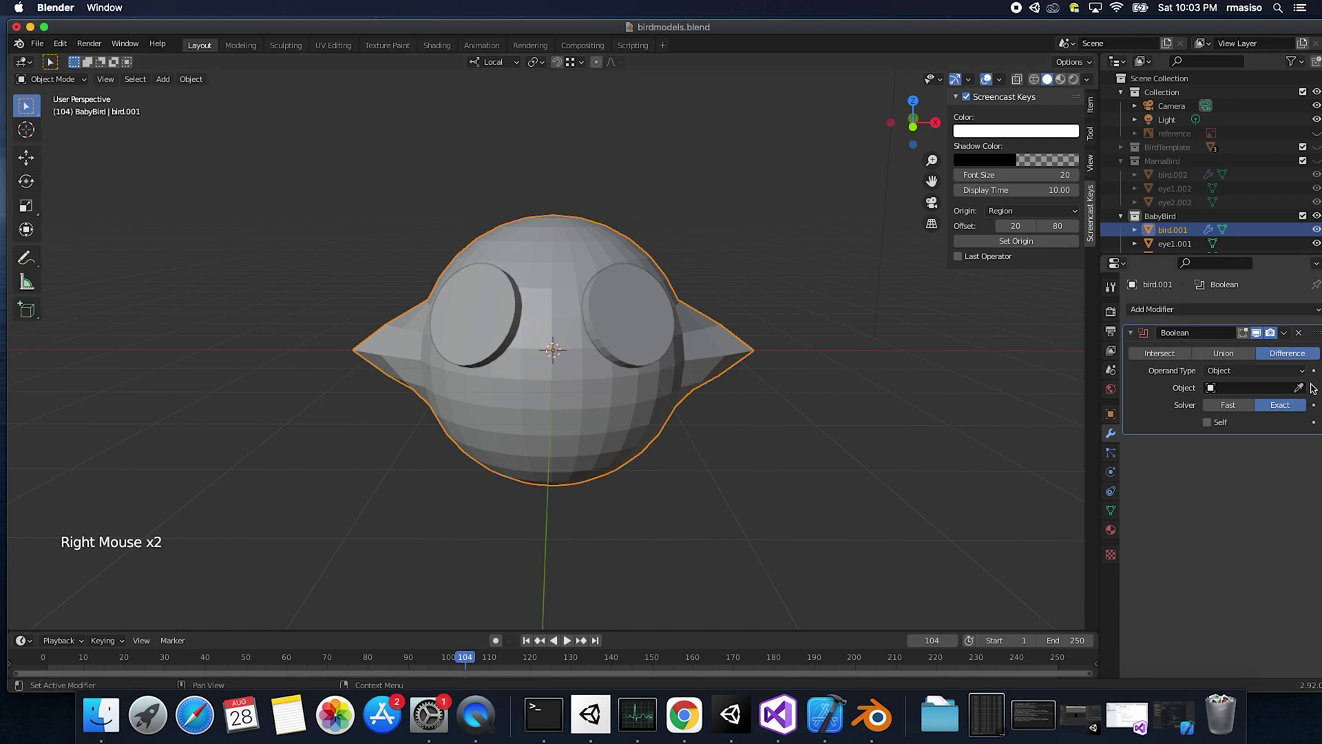
Step: Join the two eye discs into one object and rename it 'eyes'
{"action": "left_click", "coordinate": [1303, 392]}
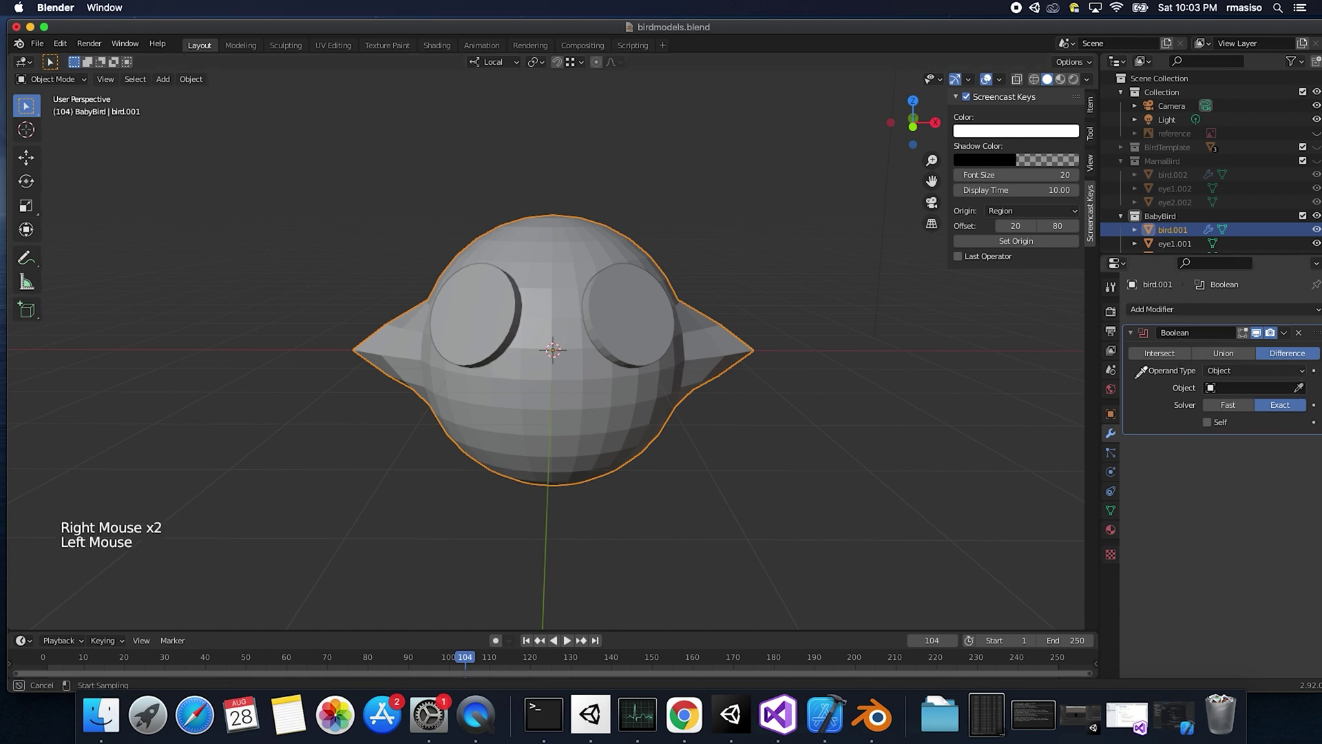
{"action": "middle_click", "coordinate": [642, 342]}
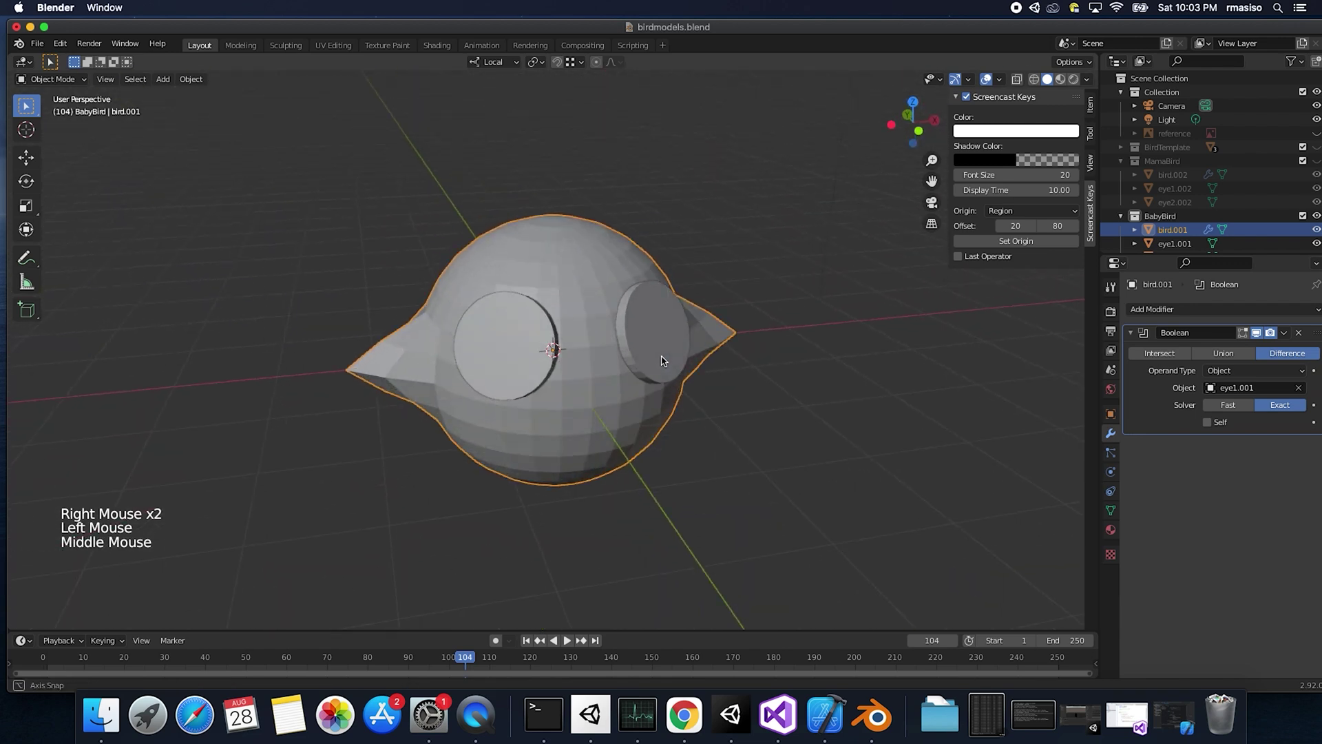
{"action": "right_click", "coordinate": [660, 338]}
{"action": "right_click", "coordinate": [523, 361]}
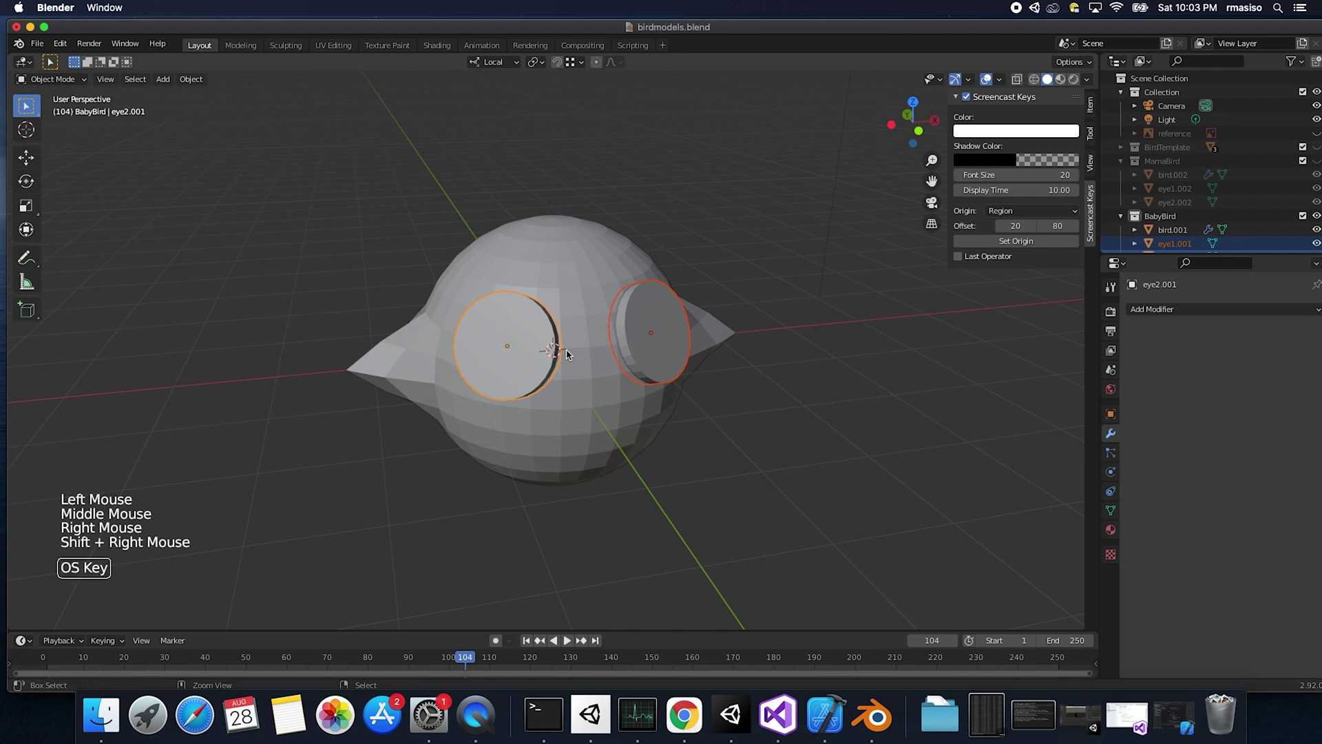
{"action": "key", "text": "super+j"}
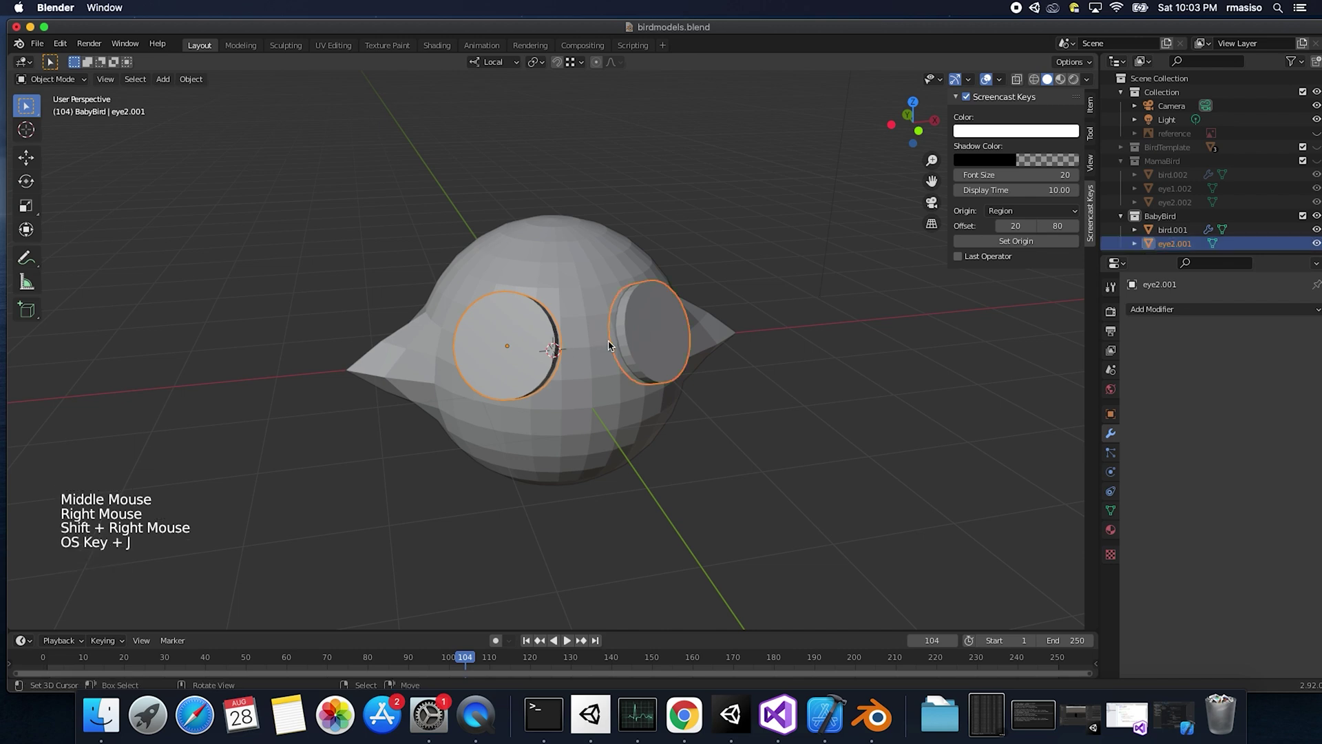
{"action": "middle_click", "coordinate": [654, 345]}
{"action": "double_click", "coordinate": [1179, 245]}
{"action": "key", "text": "e"}
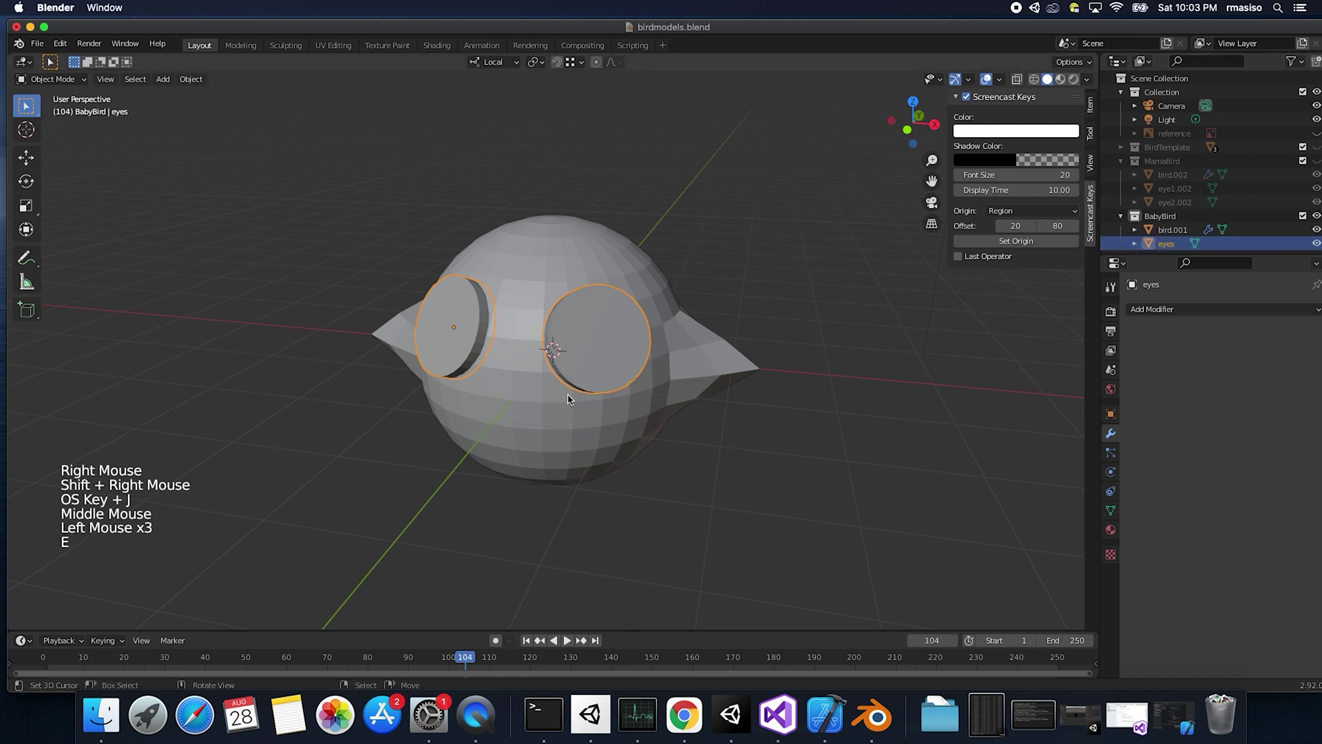
Step: Set 'eyes' as the Boolean cutter on bird.001 and apply the modifier to carve the eye sockets
{"action": "right_click", "coordinate": [566, 405]}
{"action": "left_click", "coordinate": [1309, 390]}
{"action": "middle_click", "coordinate": [590, 370]}
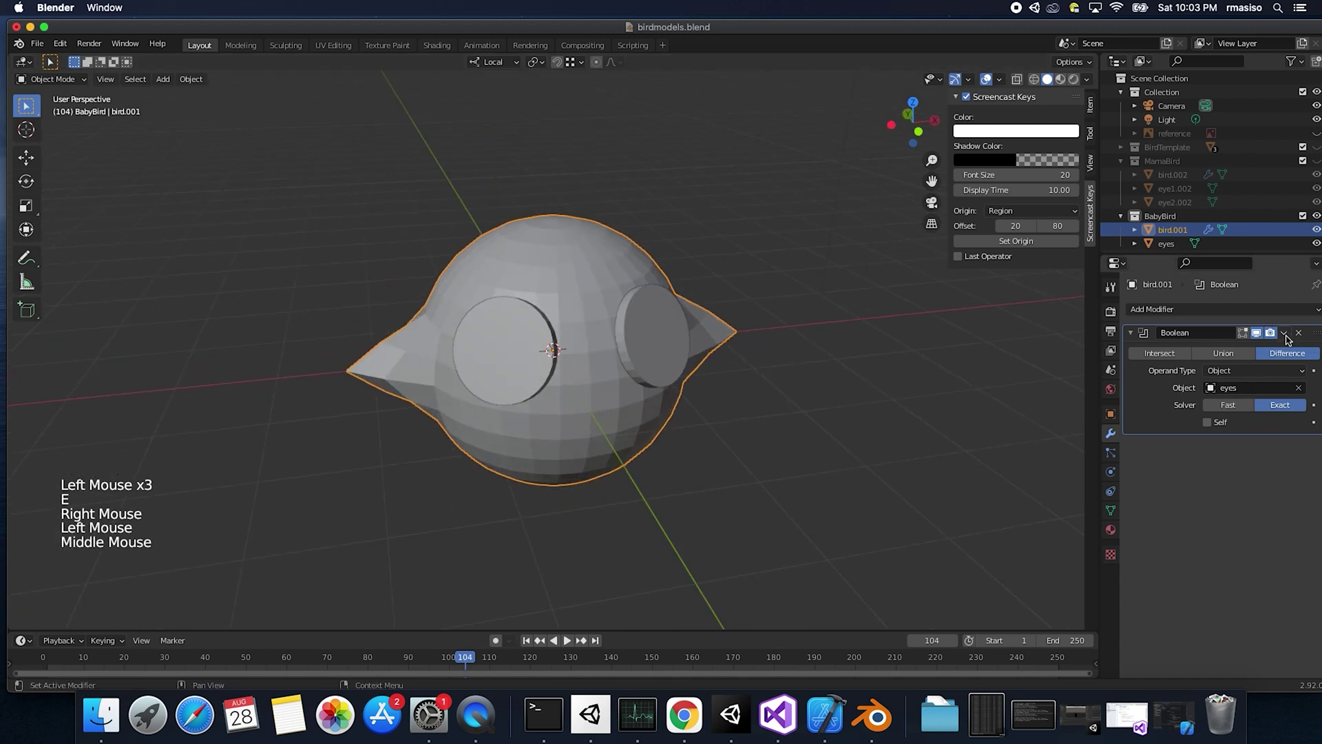
{"action": "left_click", "coordinate": [1288, 339]}
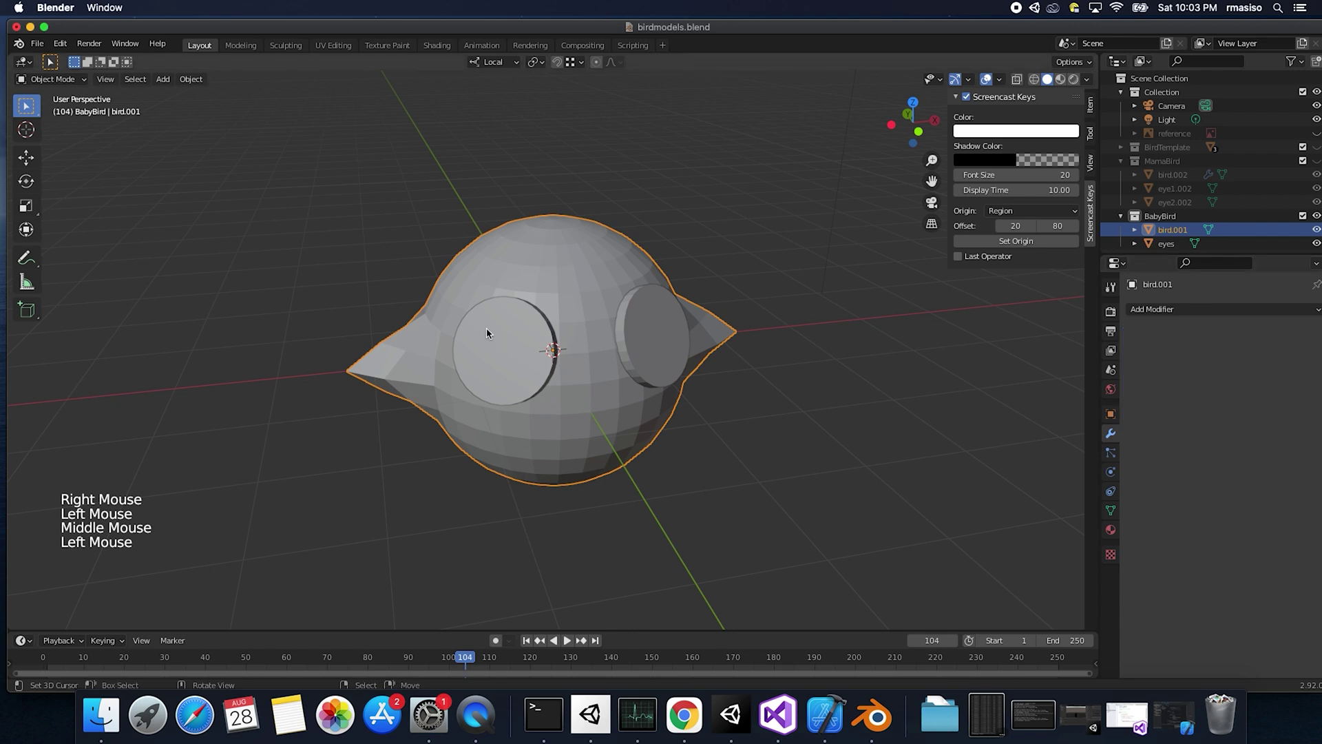
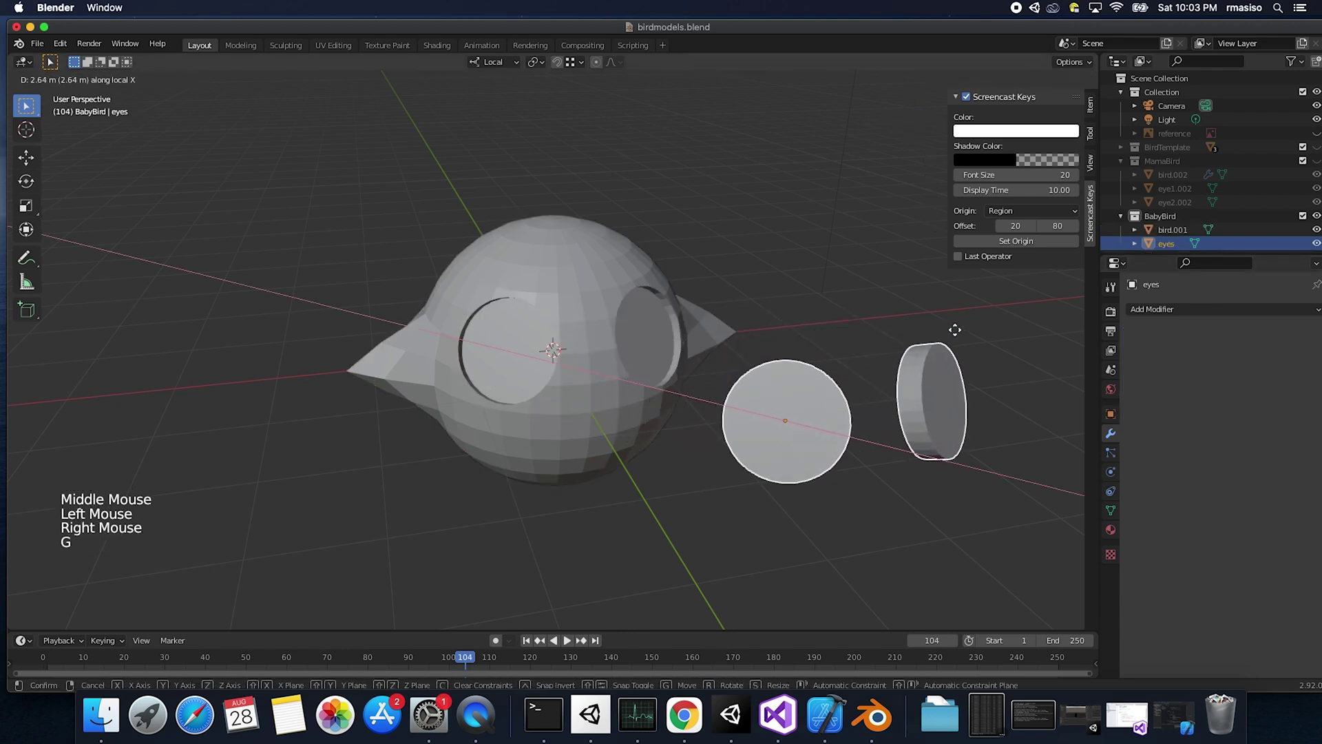
{"action": "middle_click", "coordinate": [637, 357]}
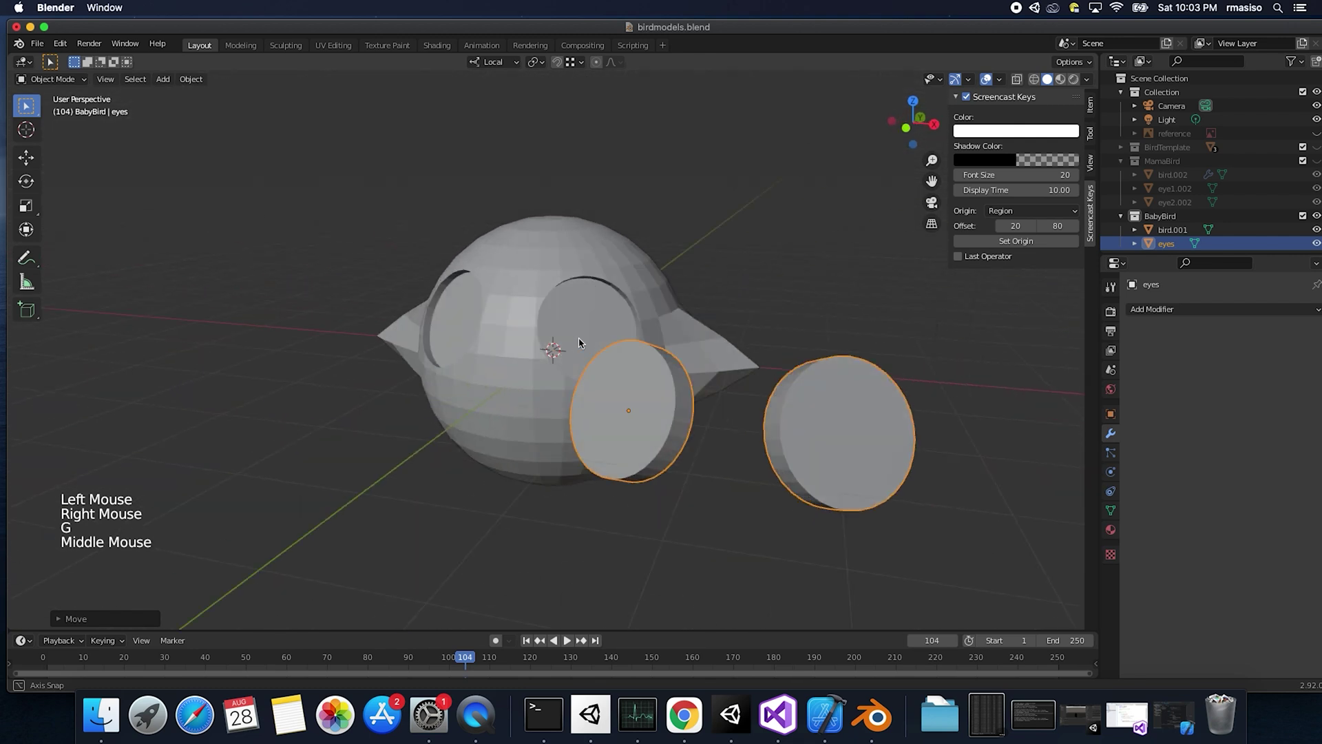
Step: Delete the eyes cutter object and save birdmodels.blend
{"action": "right_click", "coordinate": [716, 384]}
{"action": "right_click", "coordinate": [741, 390]}
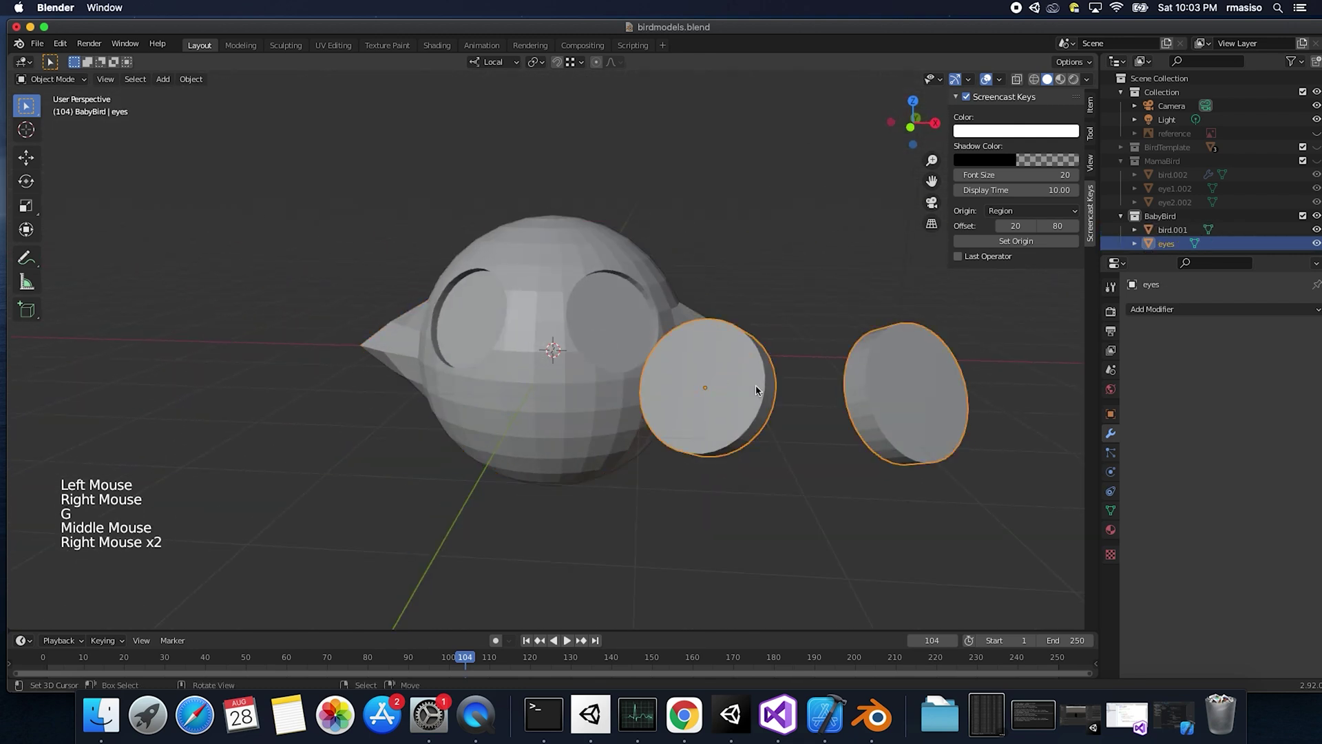
{"action": "key", "text": "x"}
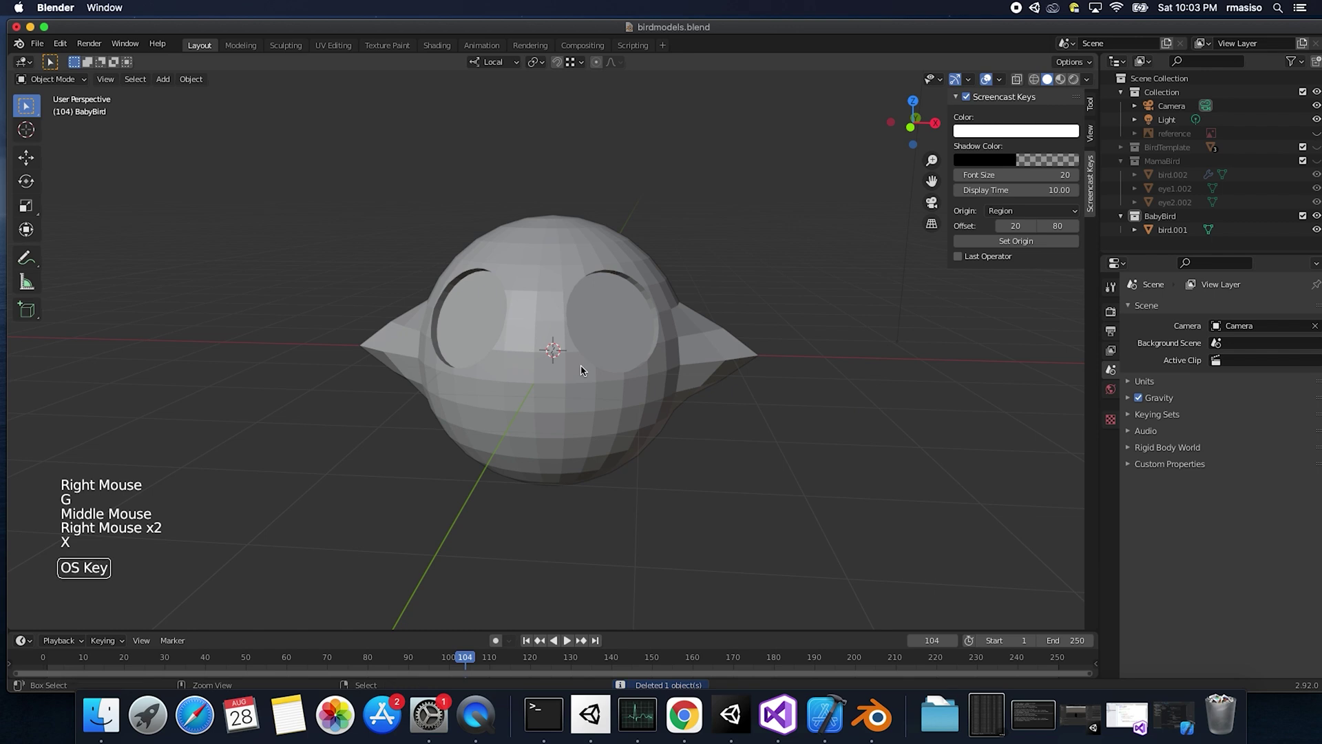
{"action": "key", "text": "super+s"}
Step: Select bird.001 and enter Edit Mode to reach the eye-socket faces
{"action": "scroll", "scroll_direction": "up", "scroll_amount": 3}
{"action": "scroll", "scroll_direction": "up", "scroll_amount": 3}
{"action": "middle_click", "coordinate": [529, 378]}
{"action": "right_click", "coordinate": [694, 385]}
{"action": "middle_click", "coordinate": [694, 384]}
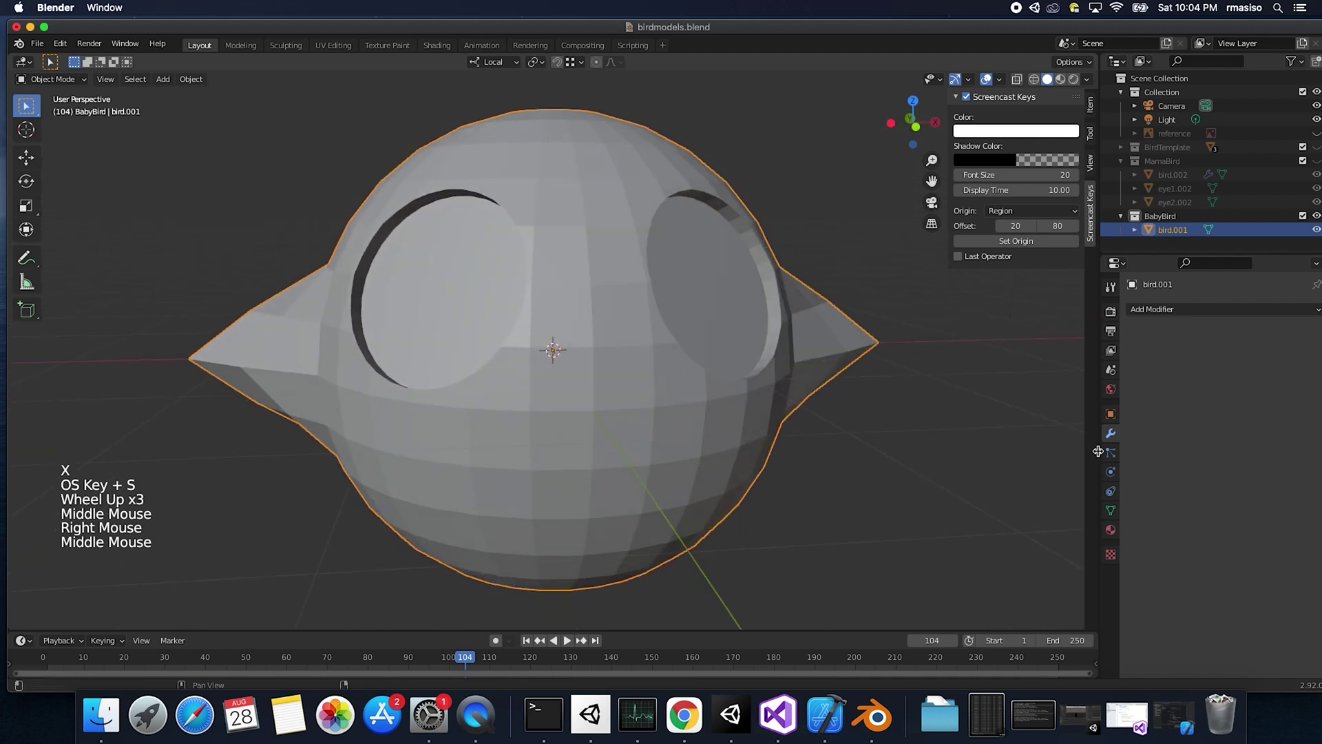
{"action": "key", "text": "Tab"}
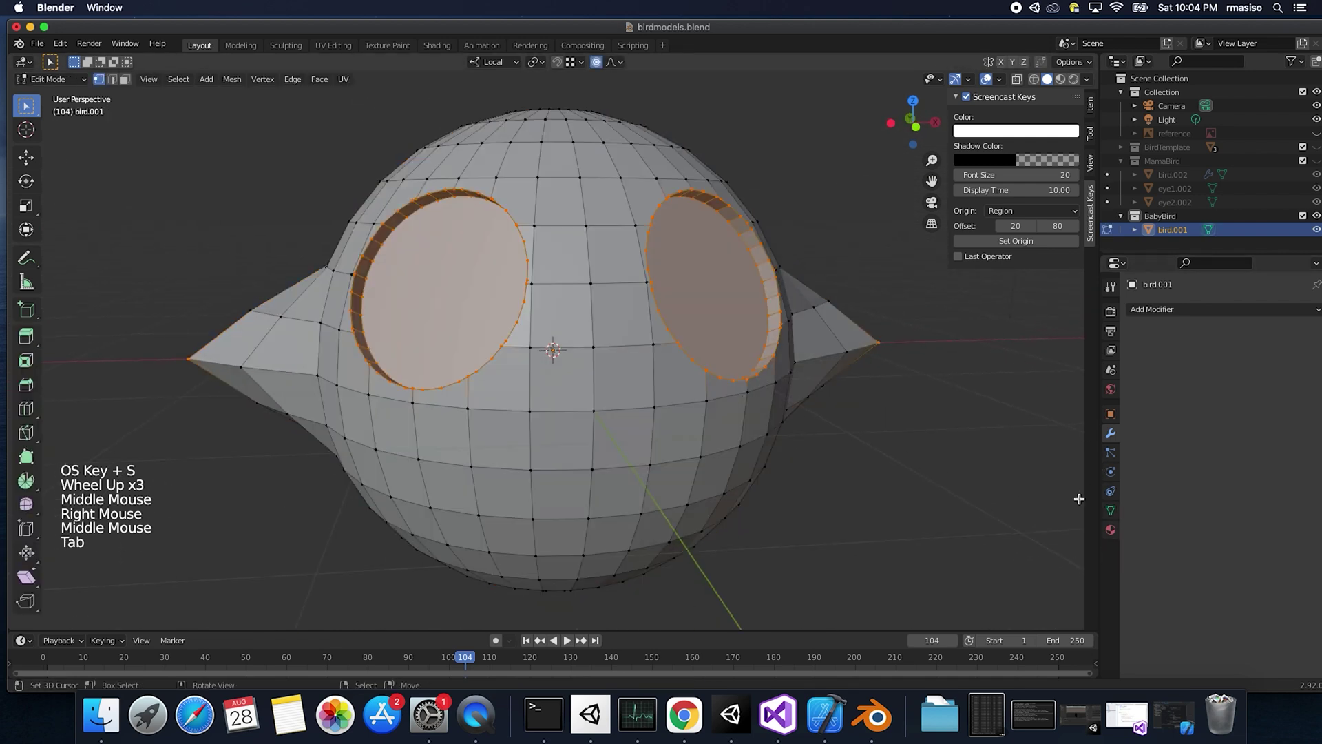
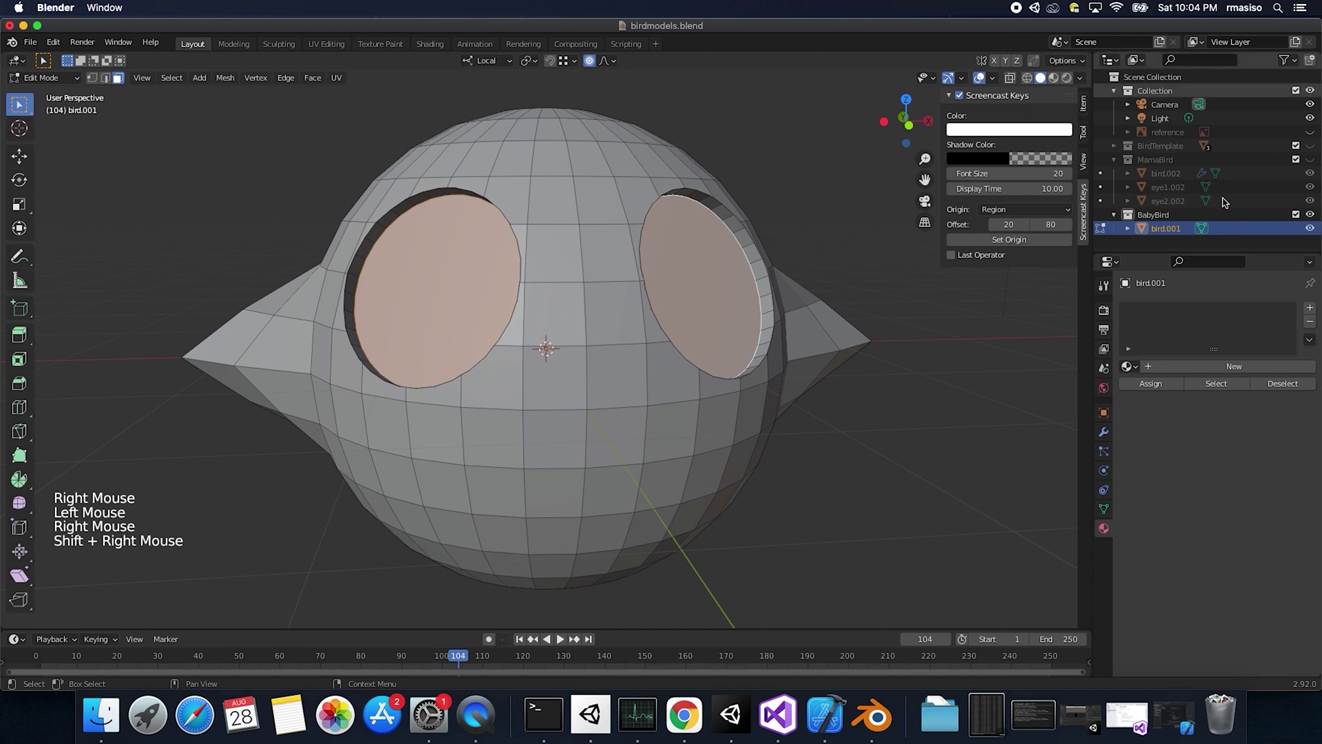
Step: Create a BabyEyes material on bird.001 with a white Emission surface for the eye holes
{"action": "left_click", "coordinate": [1313, 308]}
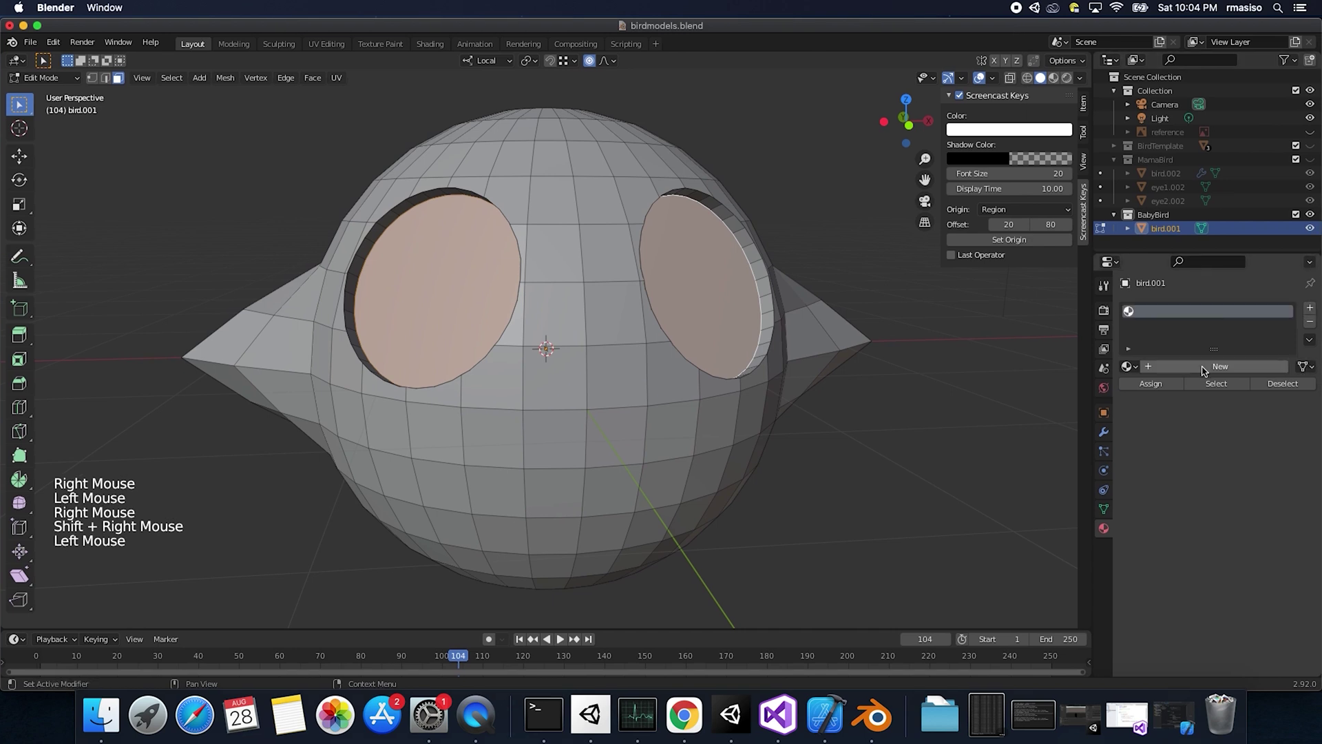
{"action": "left_click", "coordinate": [1204, 370]}
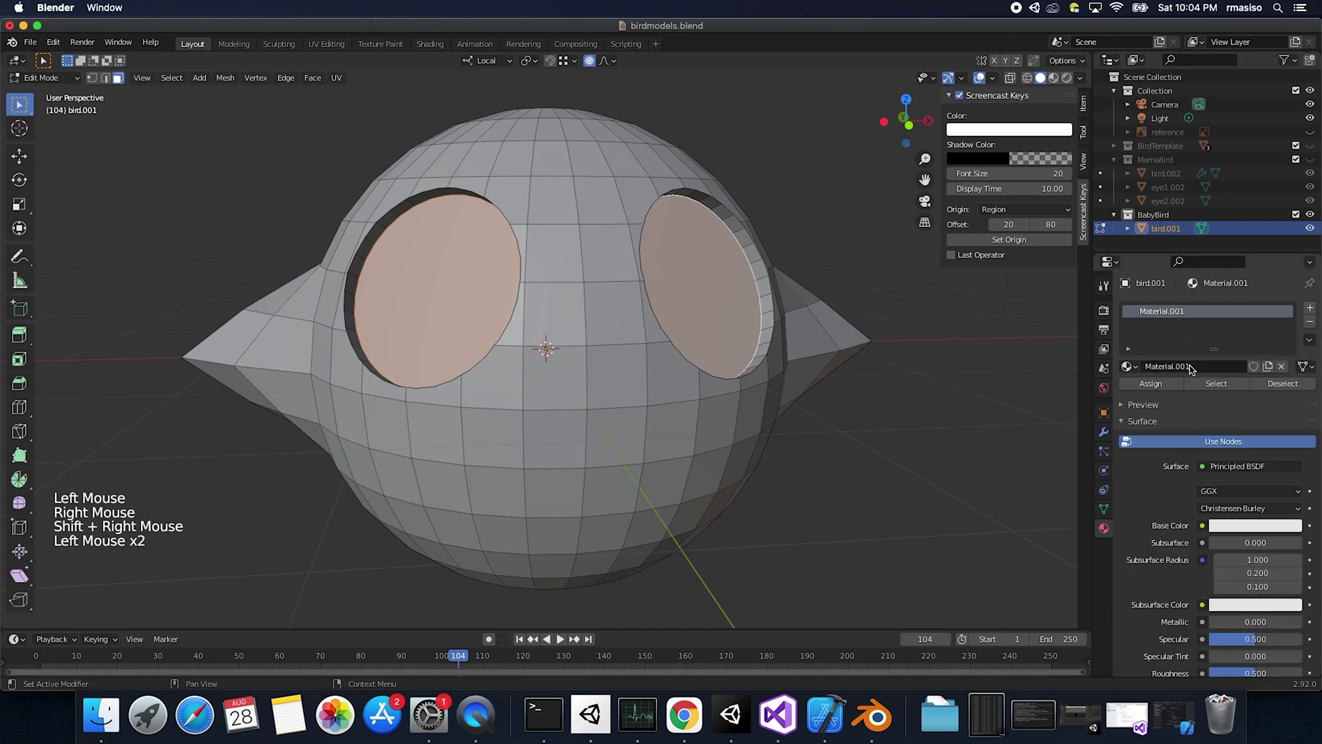
{"action": "left_click", "coordinate": [1196, 369]}
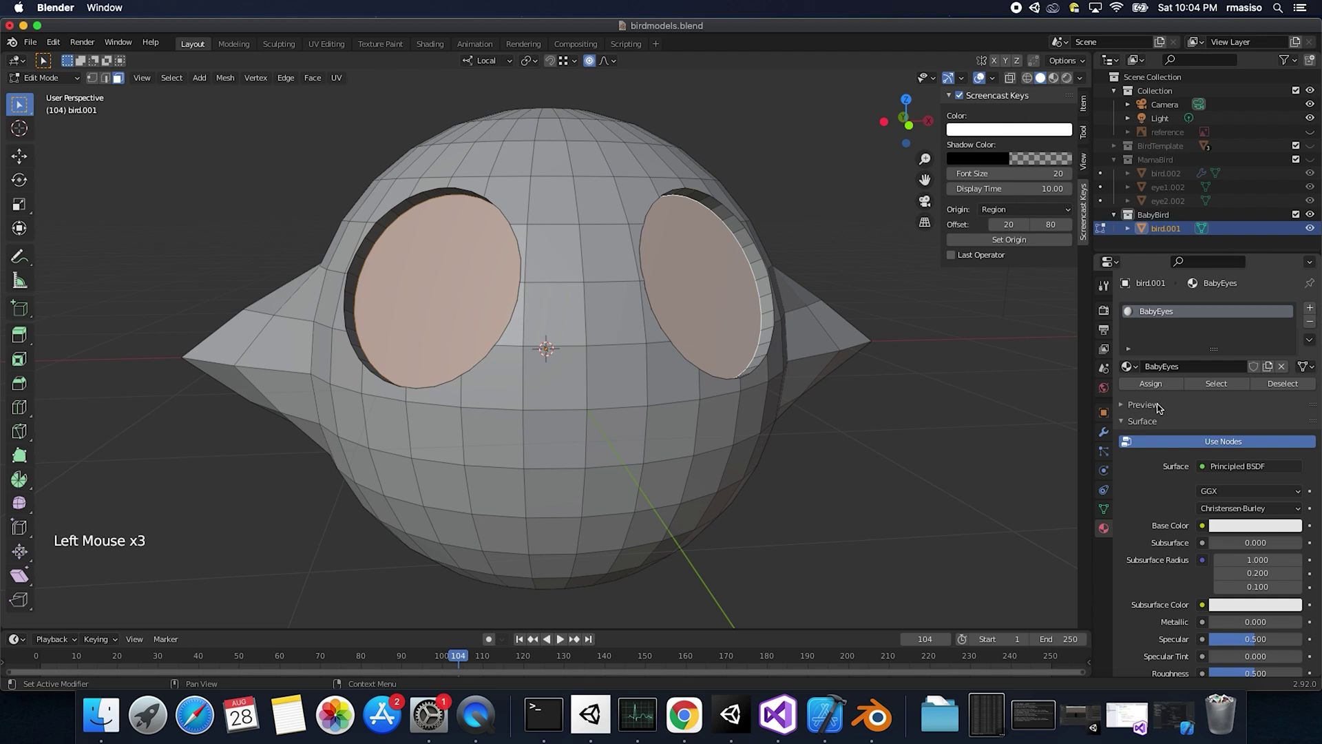
{"action": "left_click", "coordinate": [1155, 388]}
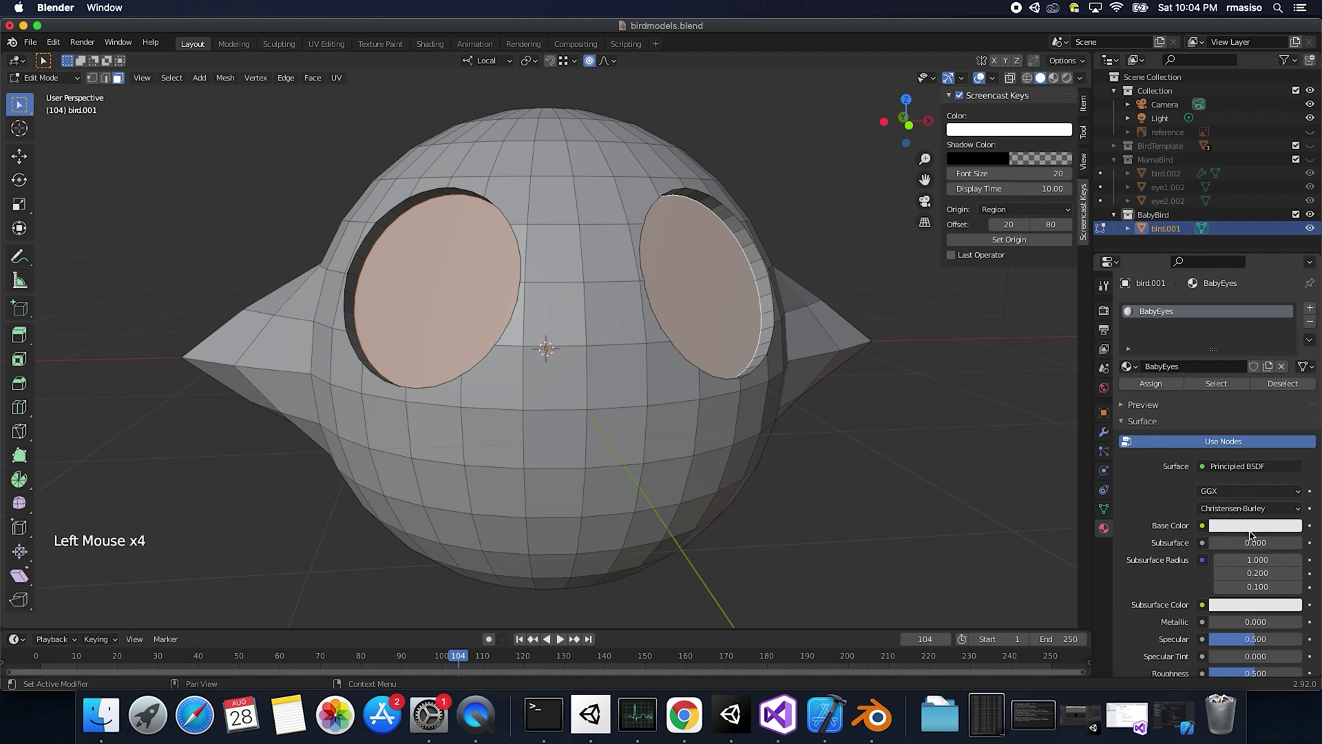
{"action": "left_click", "coordinate": [1255, 533]}
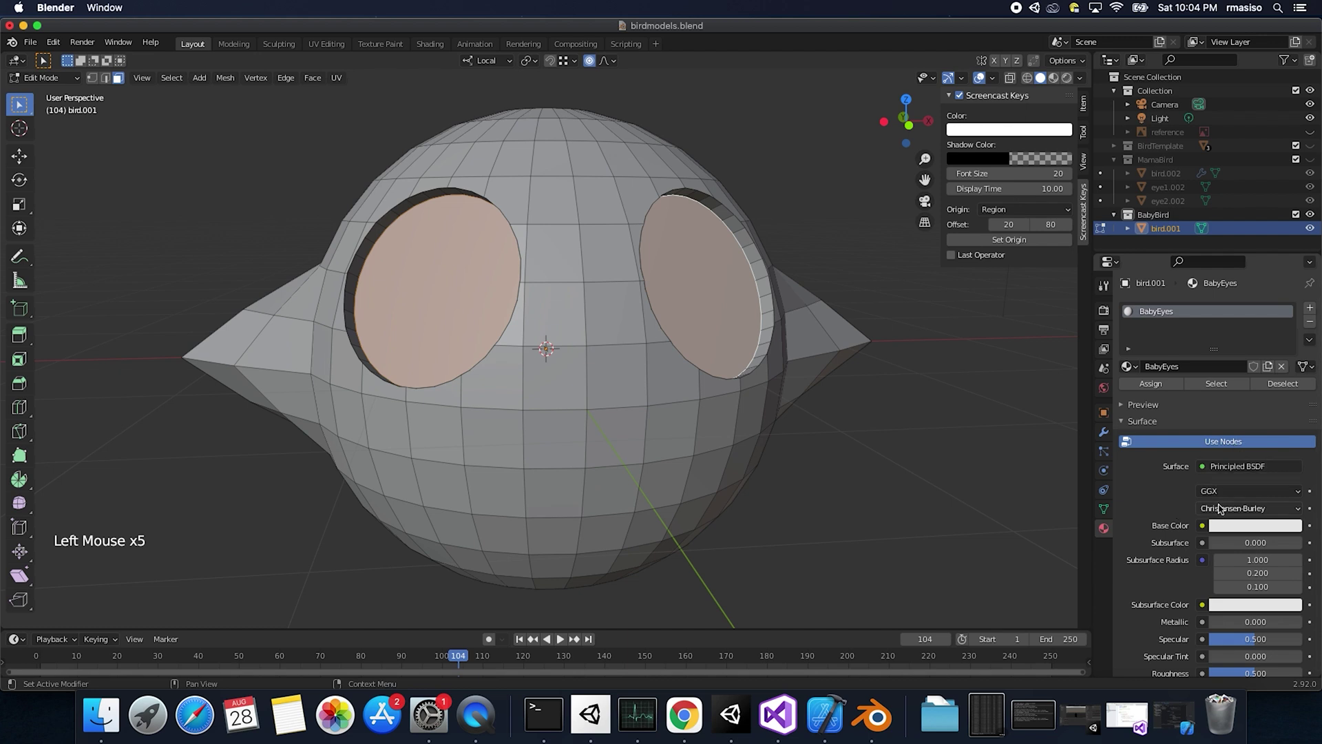
{"action": "left_click", "coordinate": [1226, 474]}
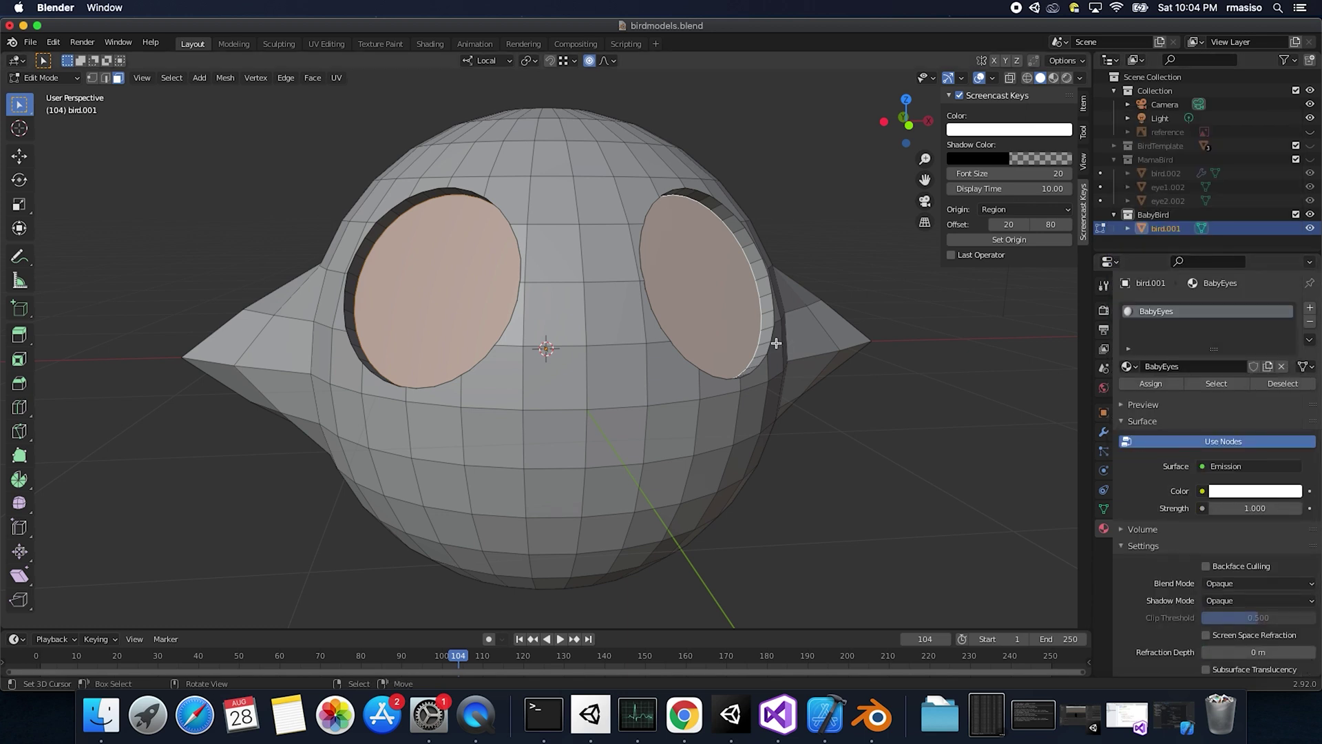
Step: Invert the selection so the rest of the body is selected instead of the eyes
{"action": "key", "text": "Tab"}
{"action": "key", "text": "Tab"}
{"action": "key", "text": "super+i"}
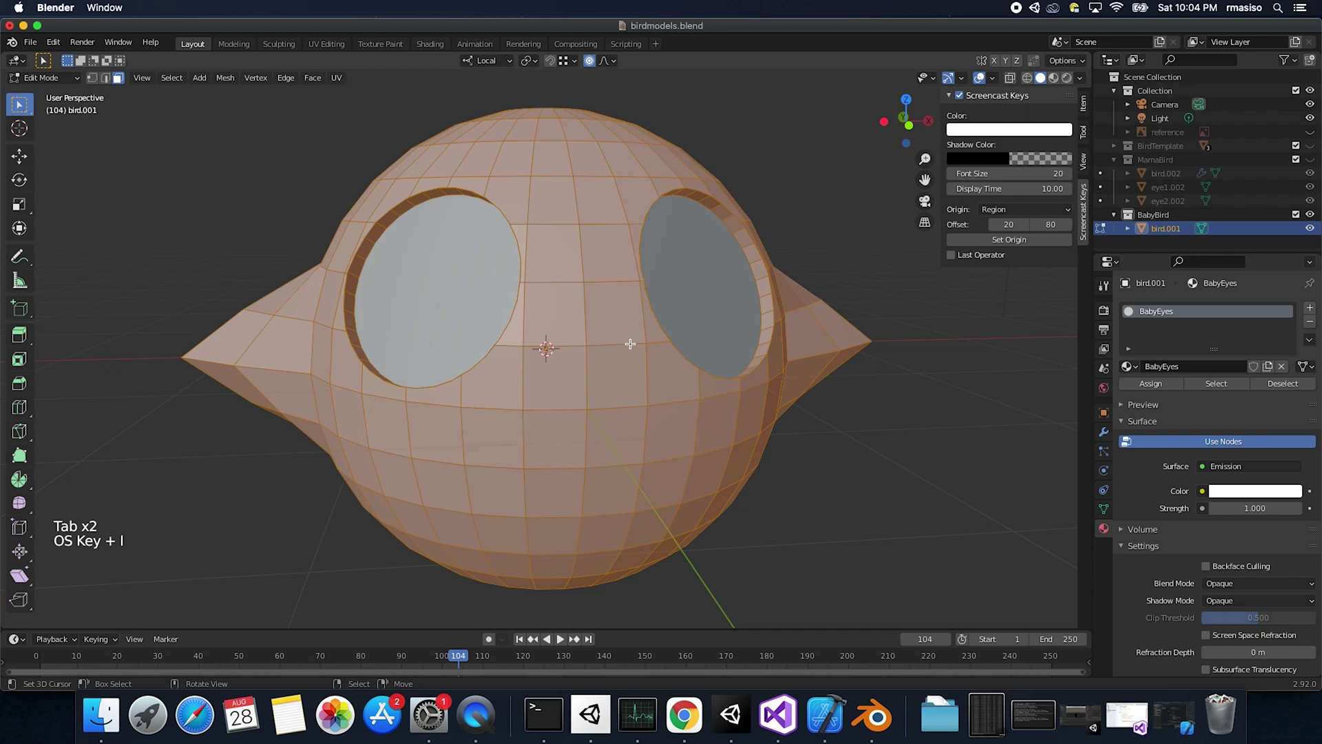
Step: Create a second material BabyBody and assign it to the selected body faces
{"action": "left_click", "coordinate": [1309, 310]}
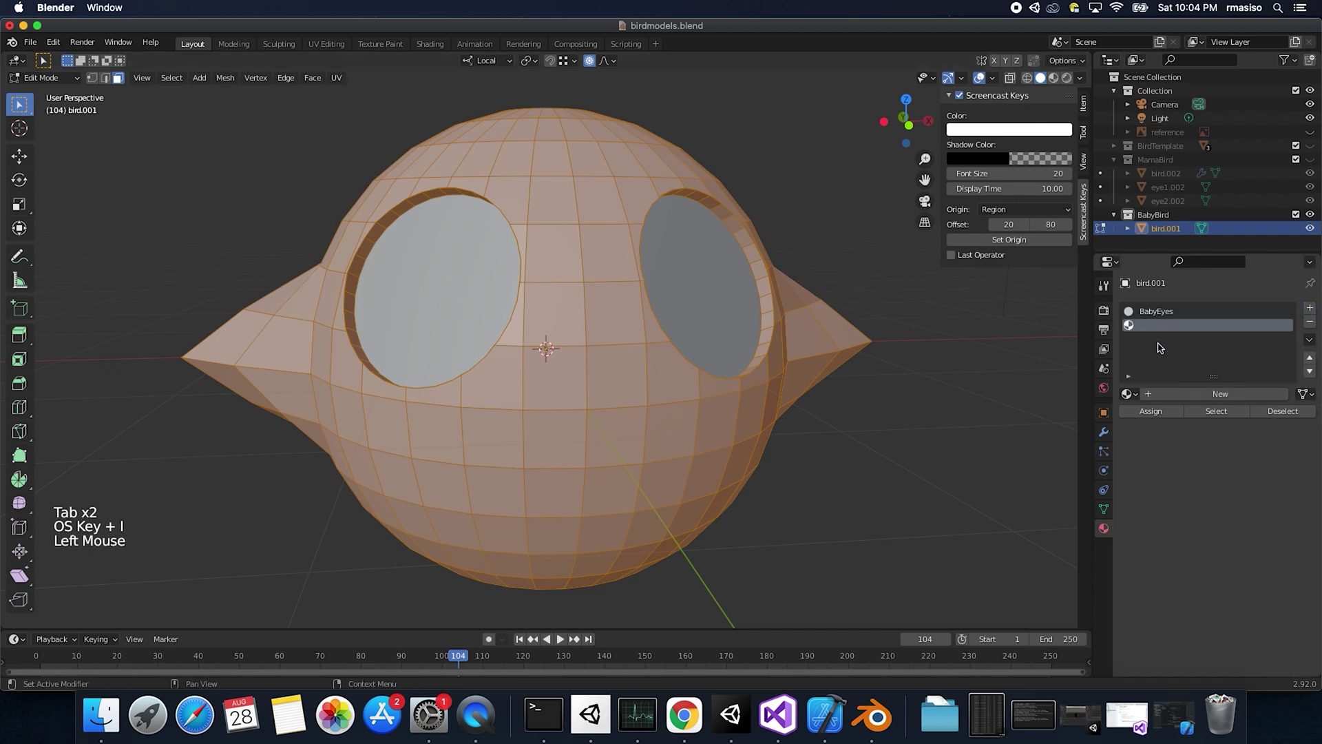
{"action": "left_click", "coordinate": [1167, 392]}
{"action": "left_click", "coordinate": [1192, 396]}
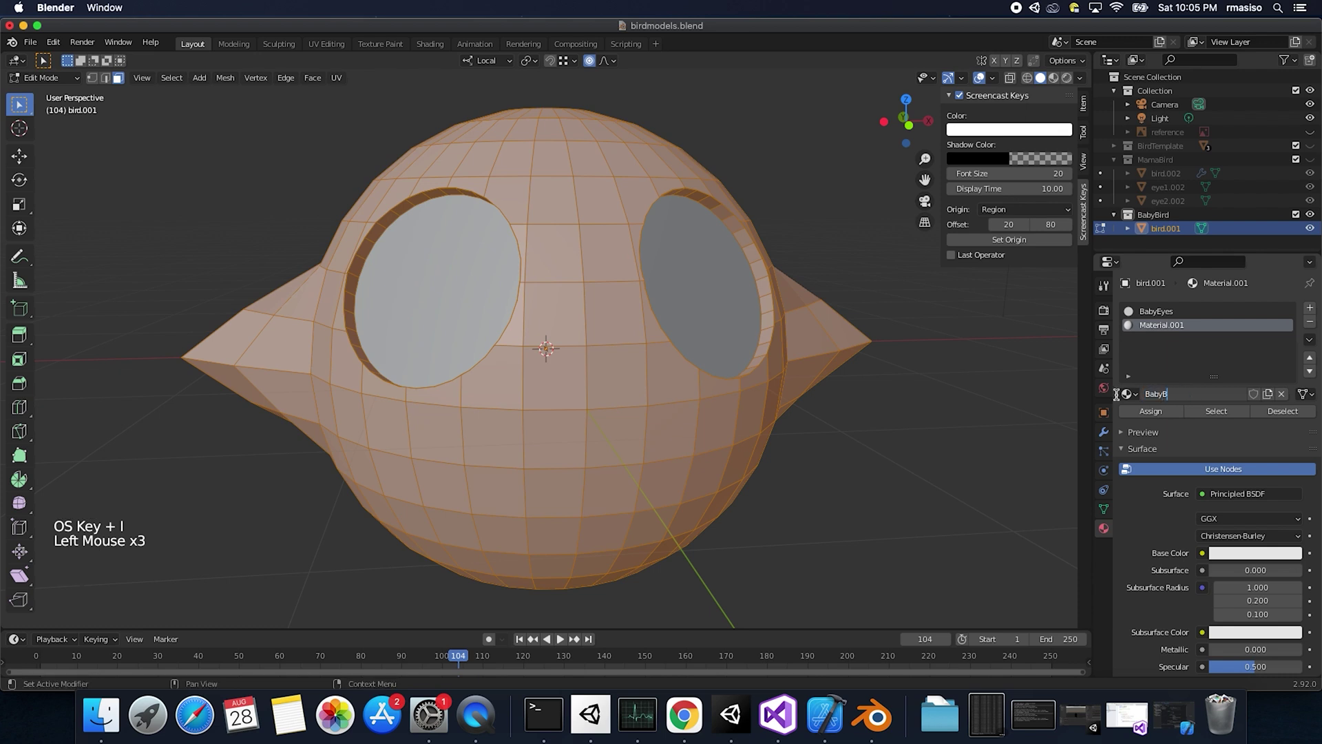
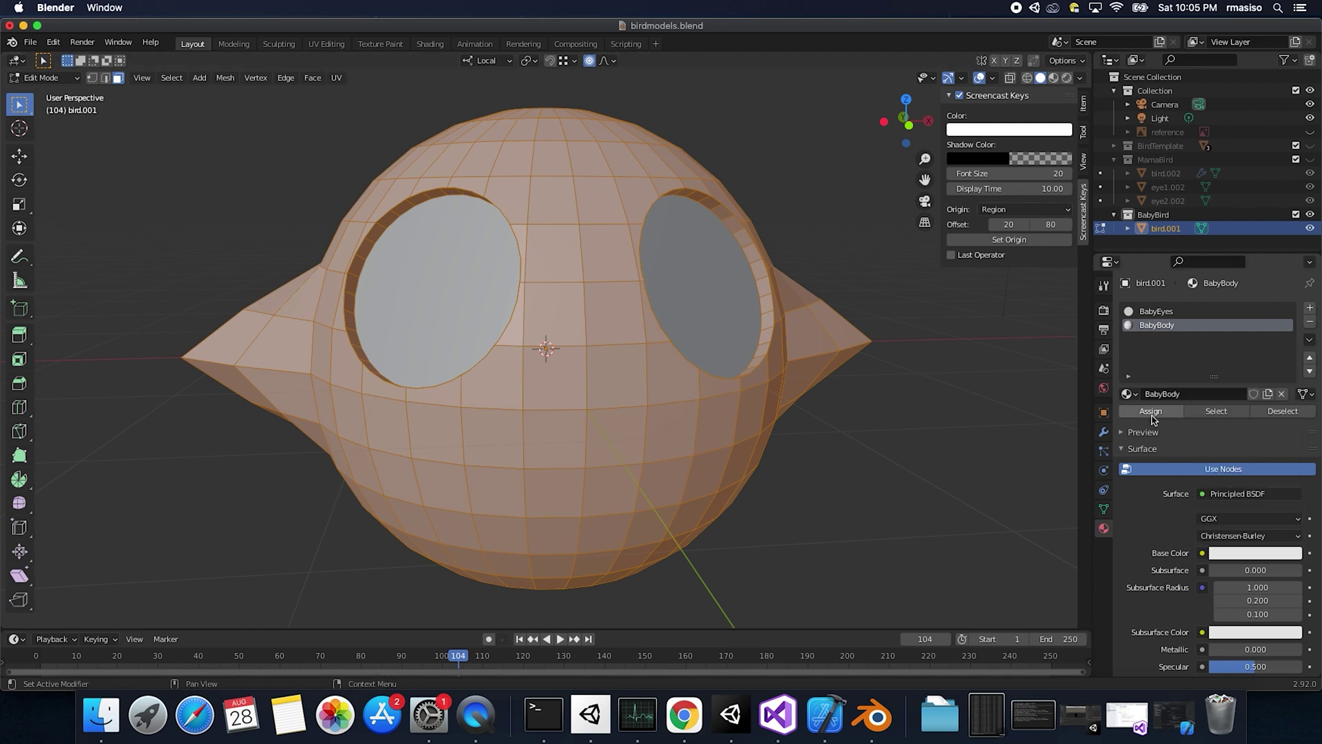
{"action": "left_click", "coordinate": [1157, 418]}
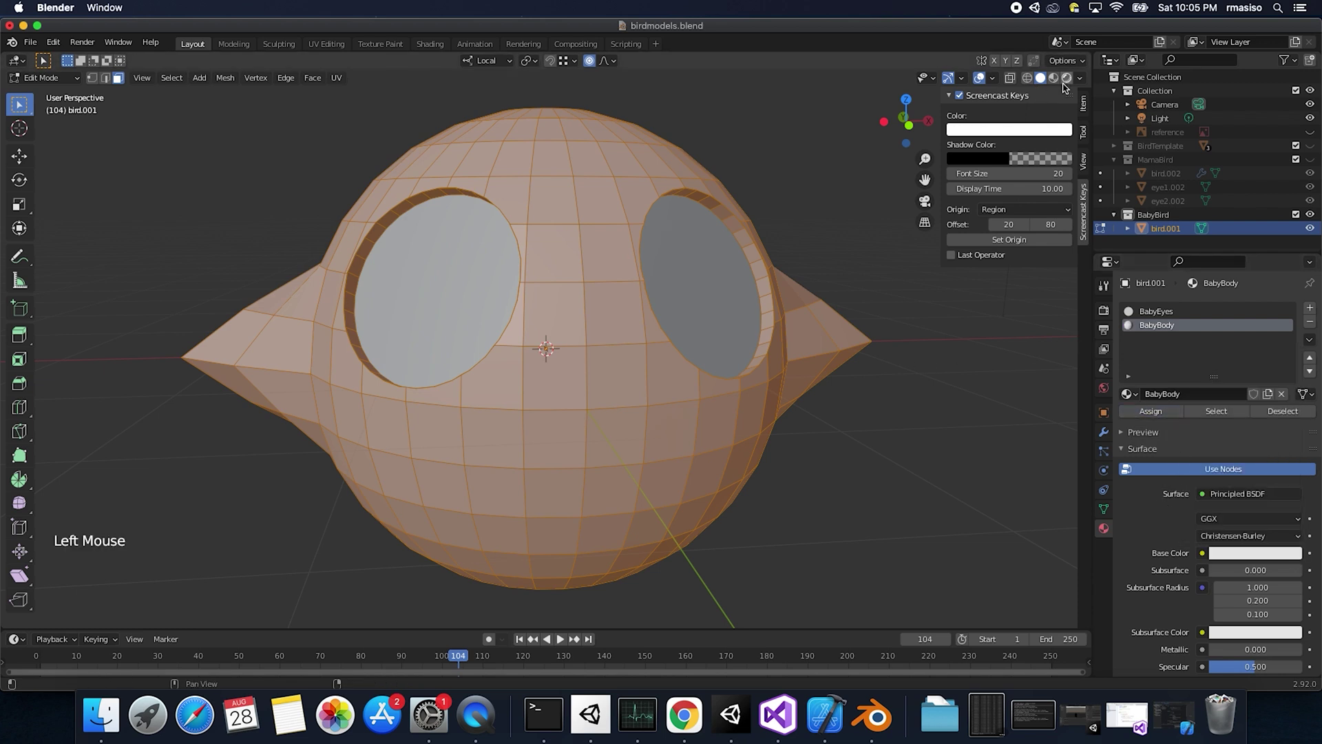
Step: Switch the viewport to Material Preview shading and return bird.001 to Object Mode
{"action": "left_click", "coordinate": [1070, 83]}
{"action": "double_click", "coordinate": [1070, 82]}
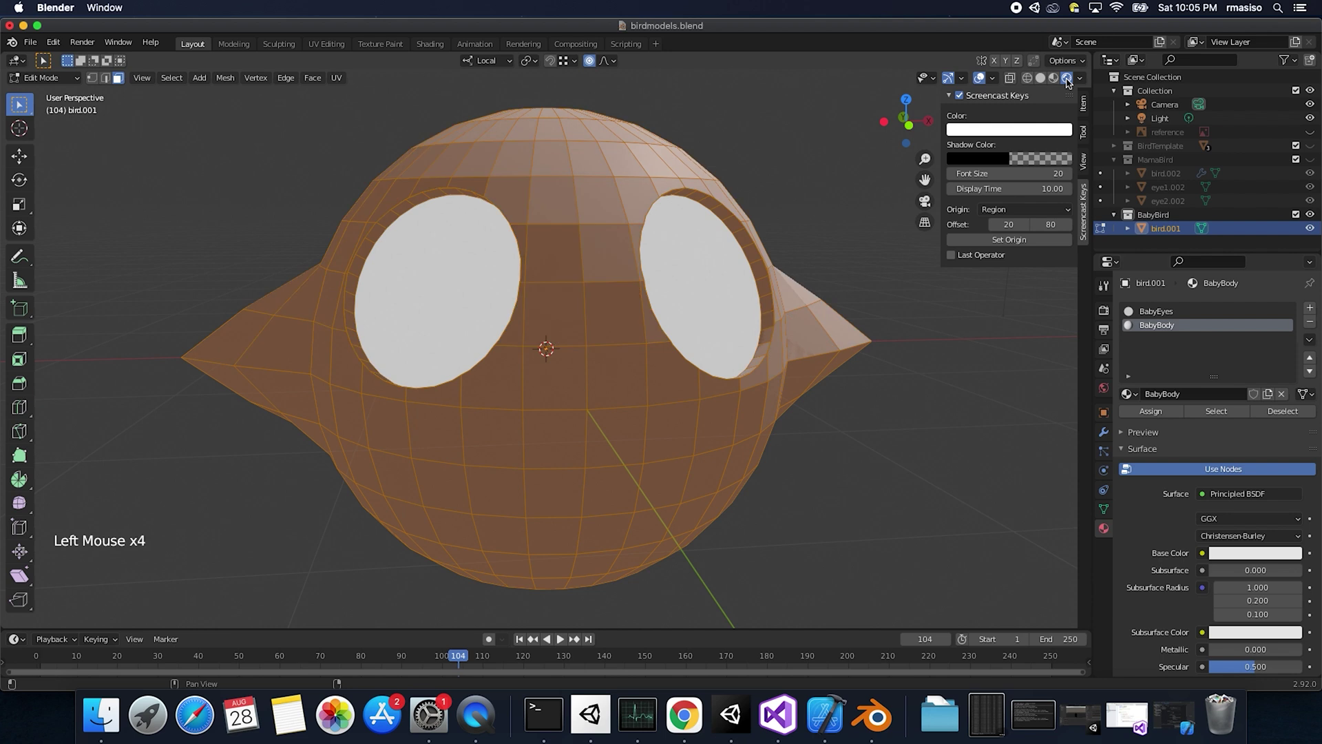
{"action": "key", "text": "Tab"}
{"action": "left_click", "coordinate": [1049, 83]}
{"action": "left_click", "coordinate": [1043, 84]}
{"action": "left_click", "coordinate": [1075, 80]}
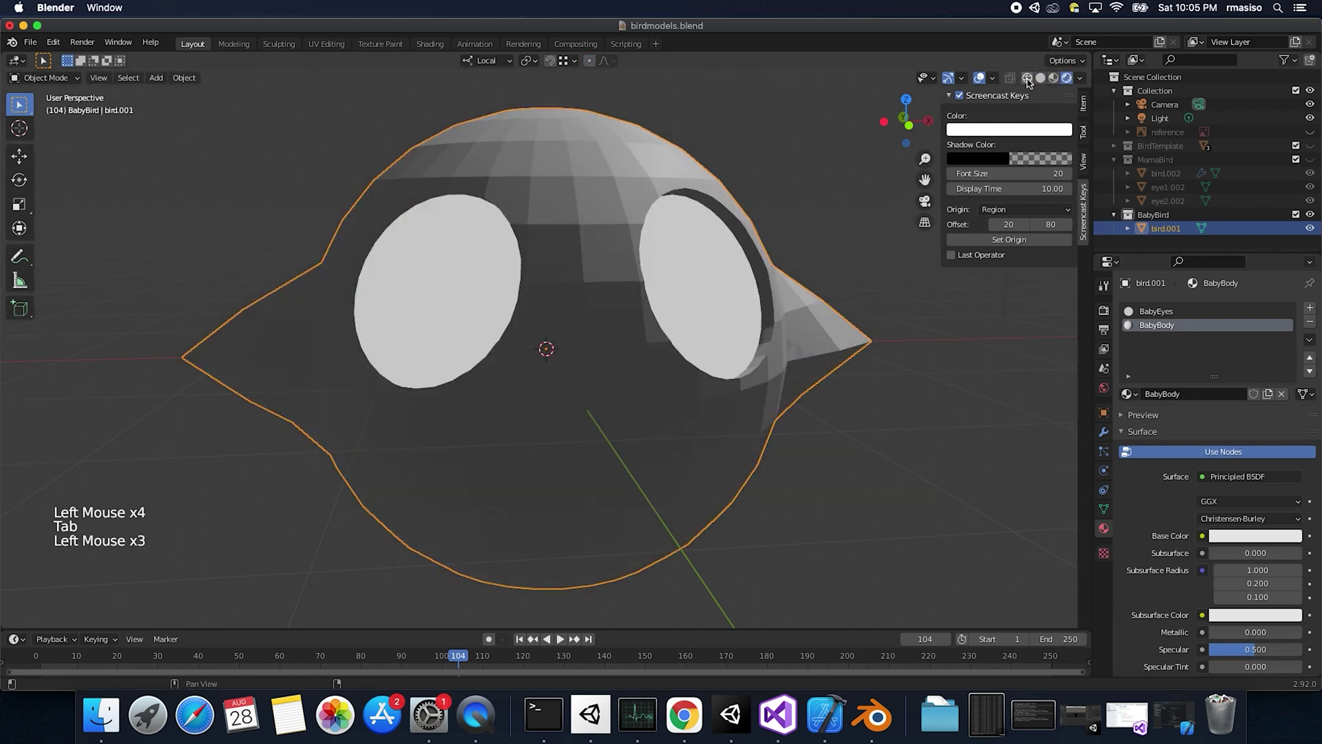
Step: Set BabyBody's base colour to purple, leaving the eyes white
{"action": "left_click", "coordinate": [1162, 332]}
{"action": "left_click", "coordinate": [1247, 541]}
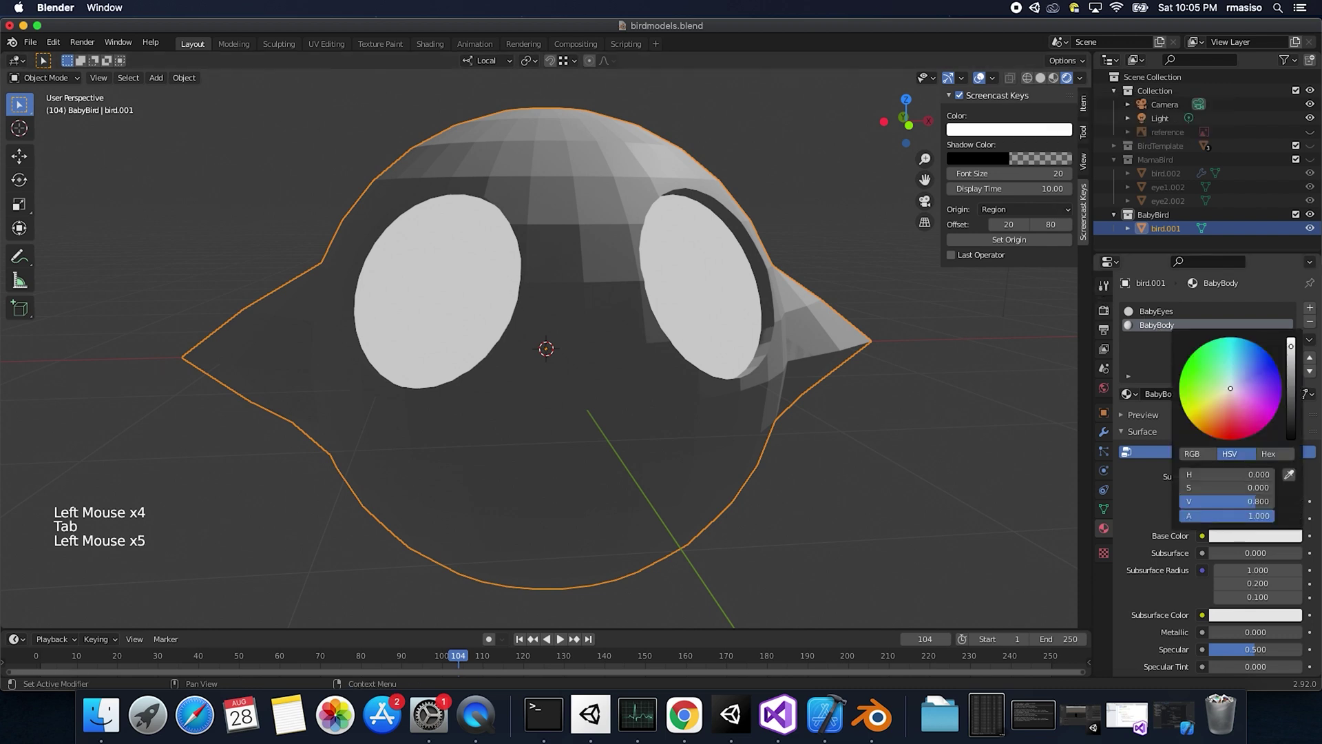
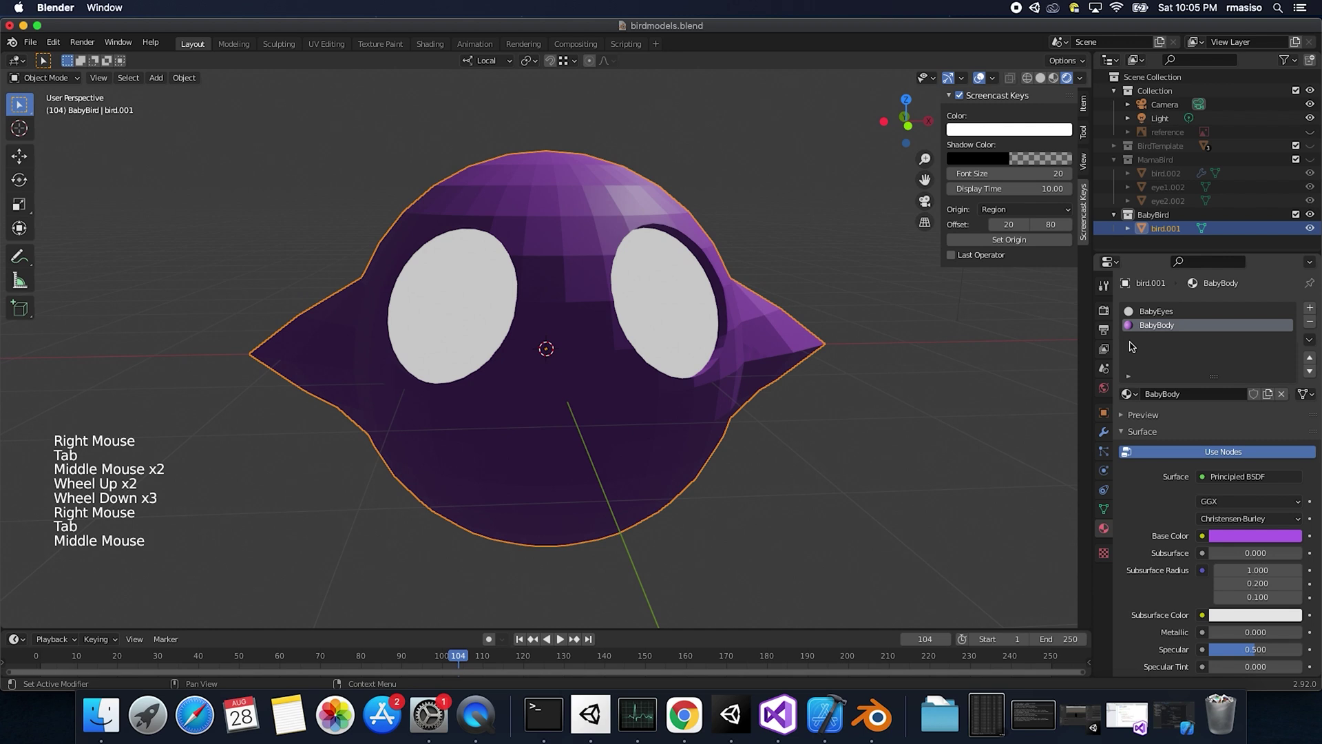
Step: Add a Subdivision Surface modifier to bird.001, save the file, and collapse the BabyBird collection
{"action": "left_click", "coordinate": [1110, 438]}
{"action": "left_click", "coordinate": [1185, 310]}
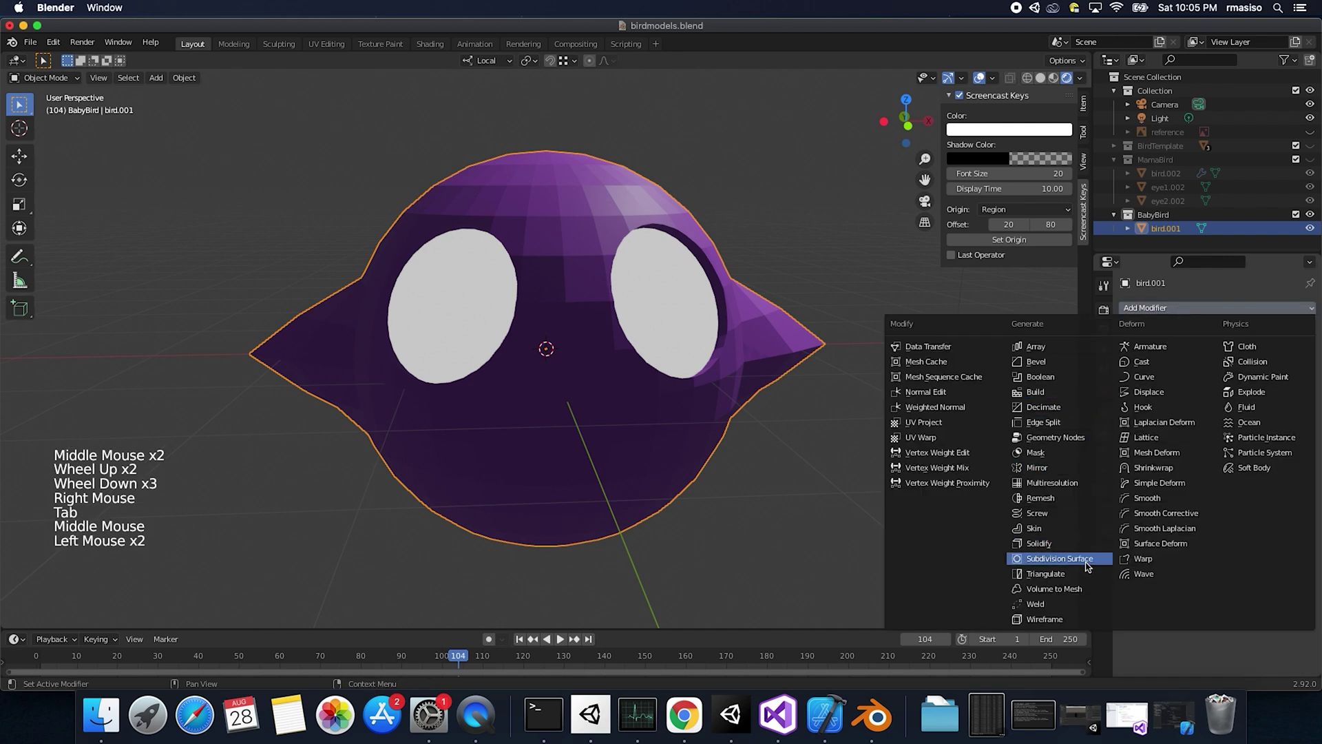
{"action": "middle_click", "coordinate": [588, 447]}
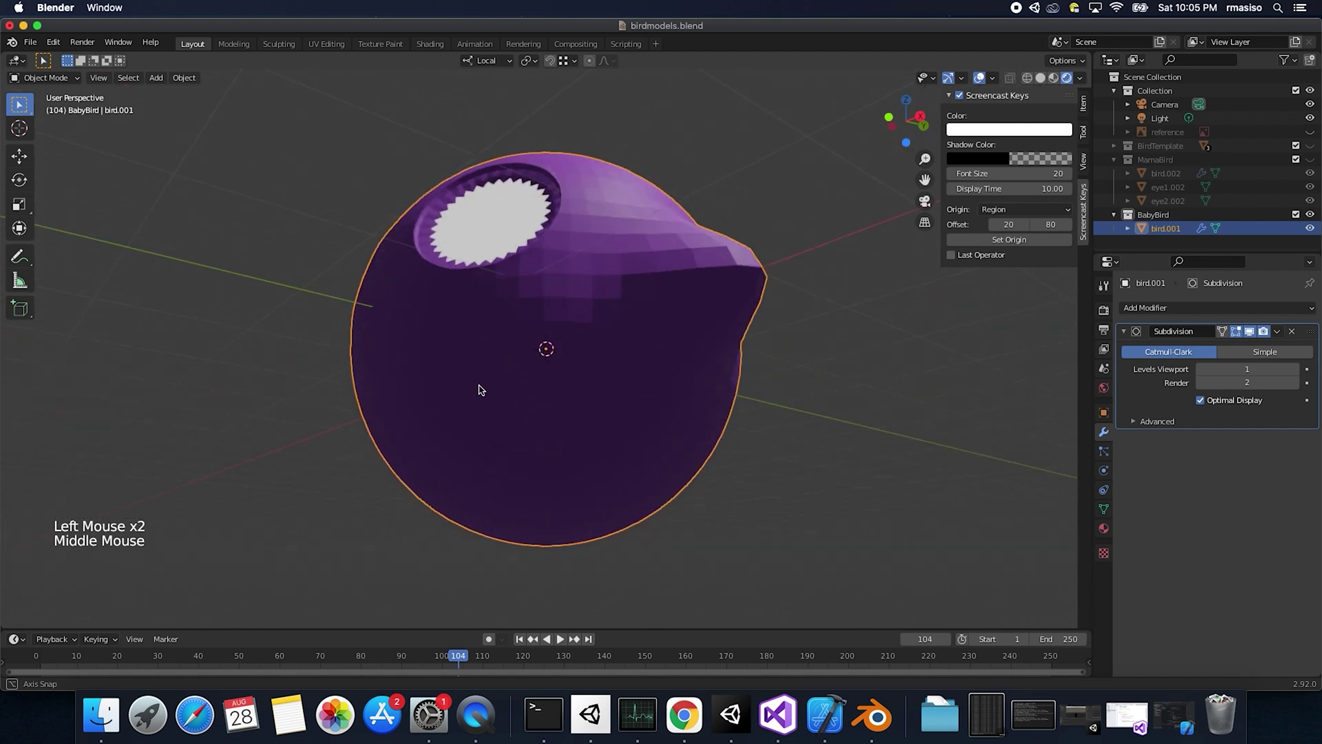
{"action": "middle_click", "coordinate": [526, 390]}
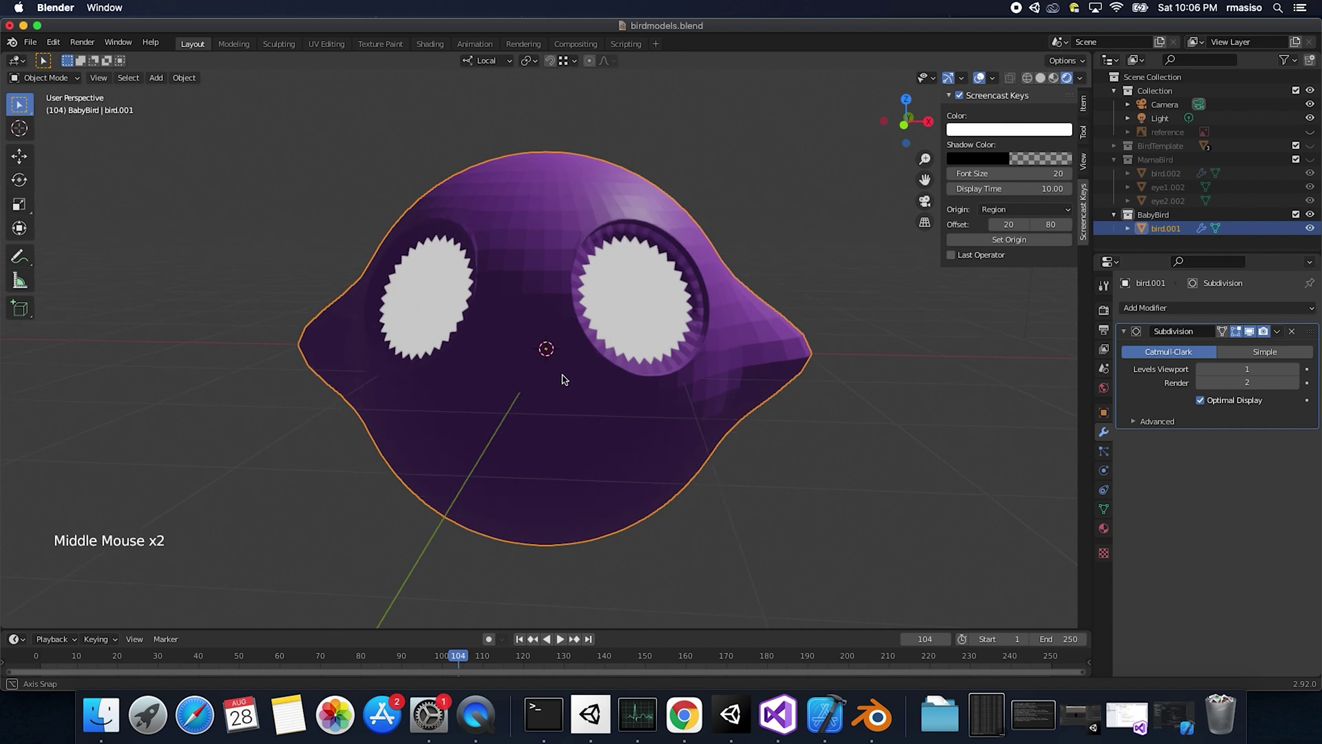
{"action": "key", "text": "super+s"}
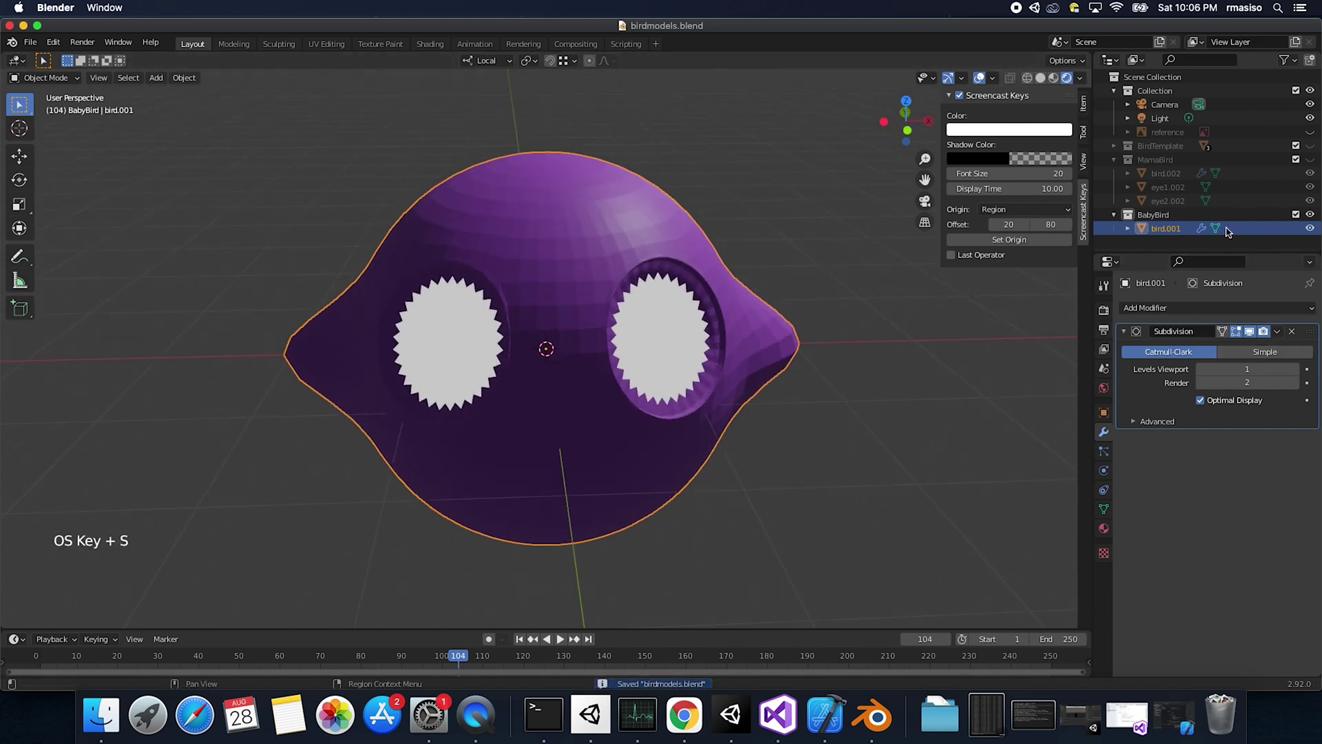
{"action": "left_click", "coordinate": [1118, 218]}
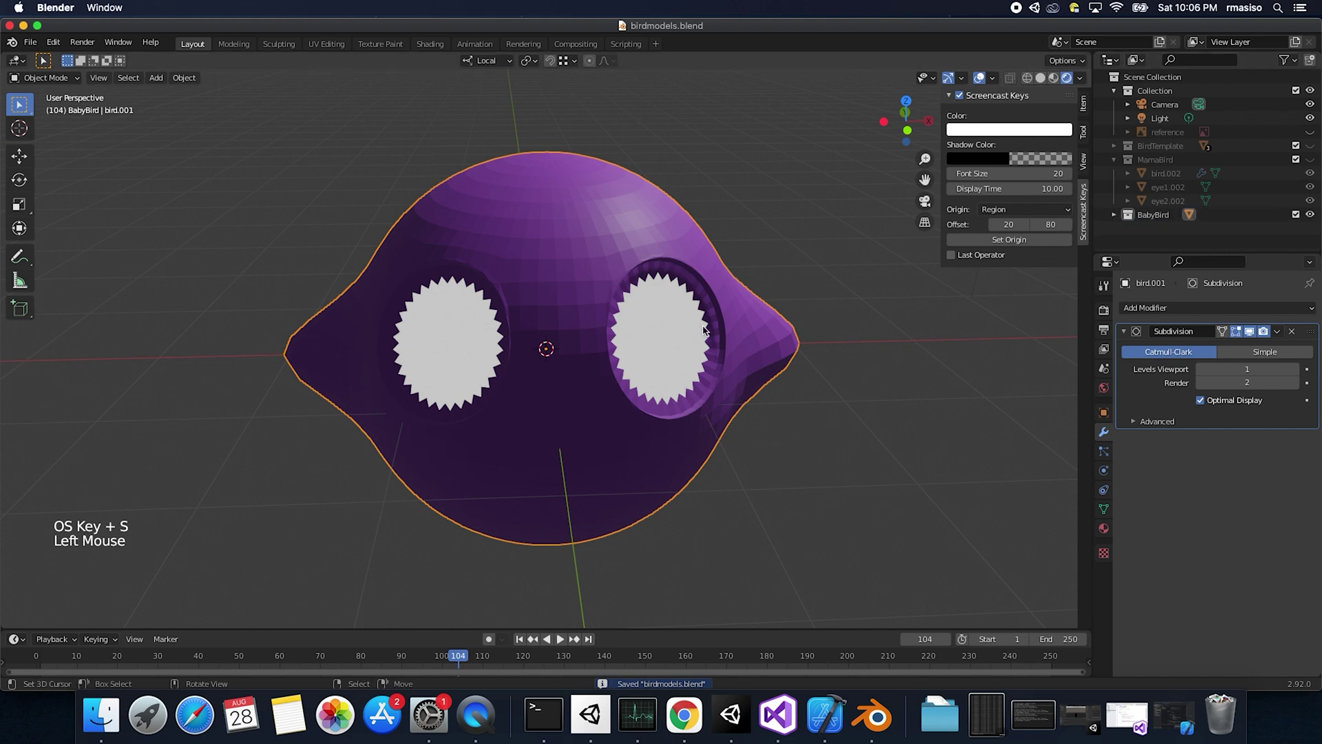
Step: Hide the BabyBird collection and show and select MamaBird
{"action": "middle_click", "coordinate": [651, 356]}
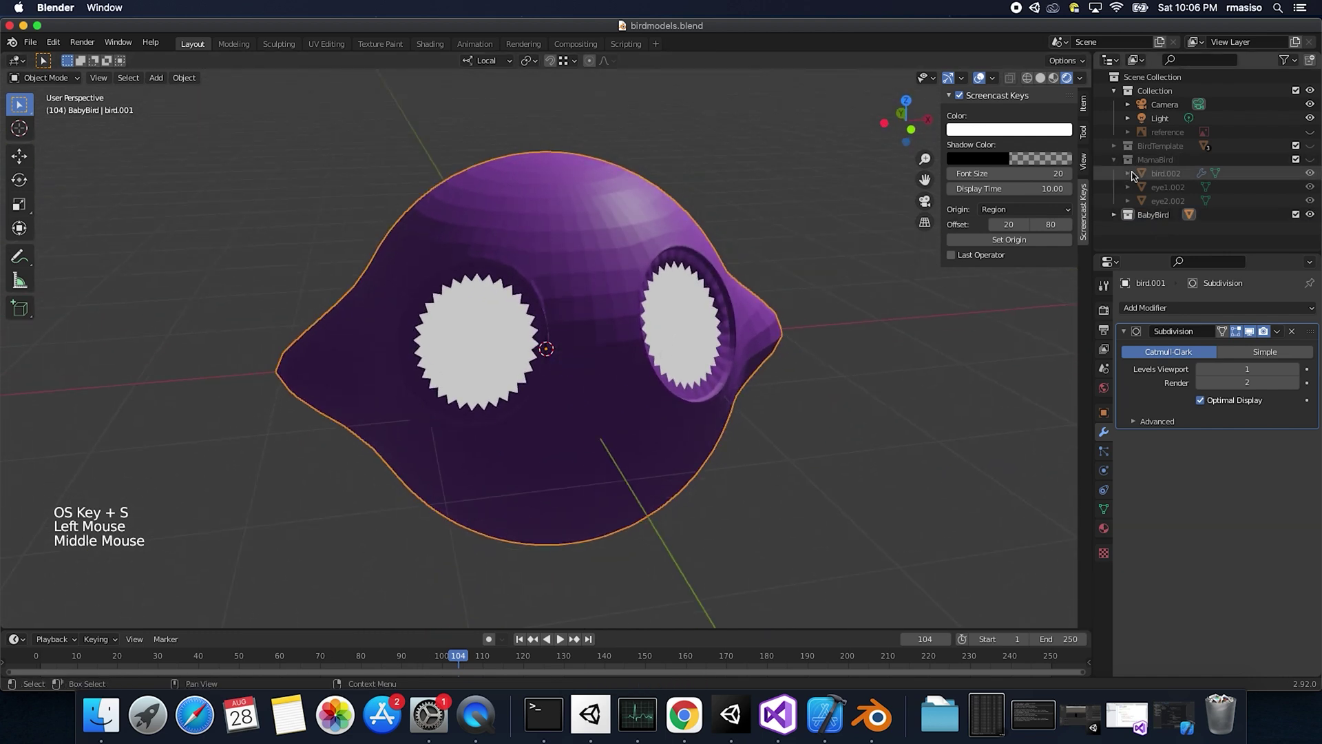
{"action": "left_click", "coordinate": [1315, 219]}
{"action": "left_click", "coordinate": [1149, 167]}
{"action": "left_click", "coordinate": [1315, 164]}
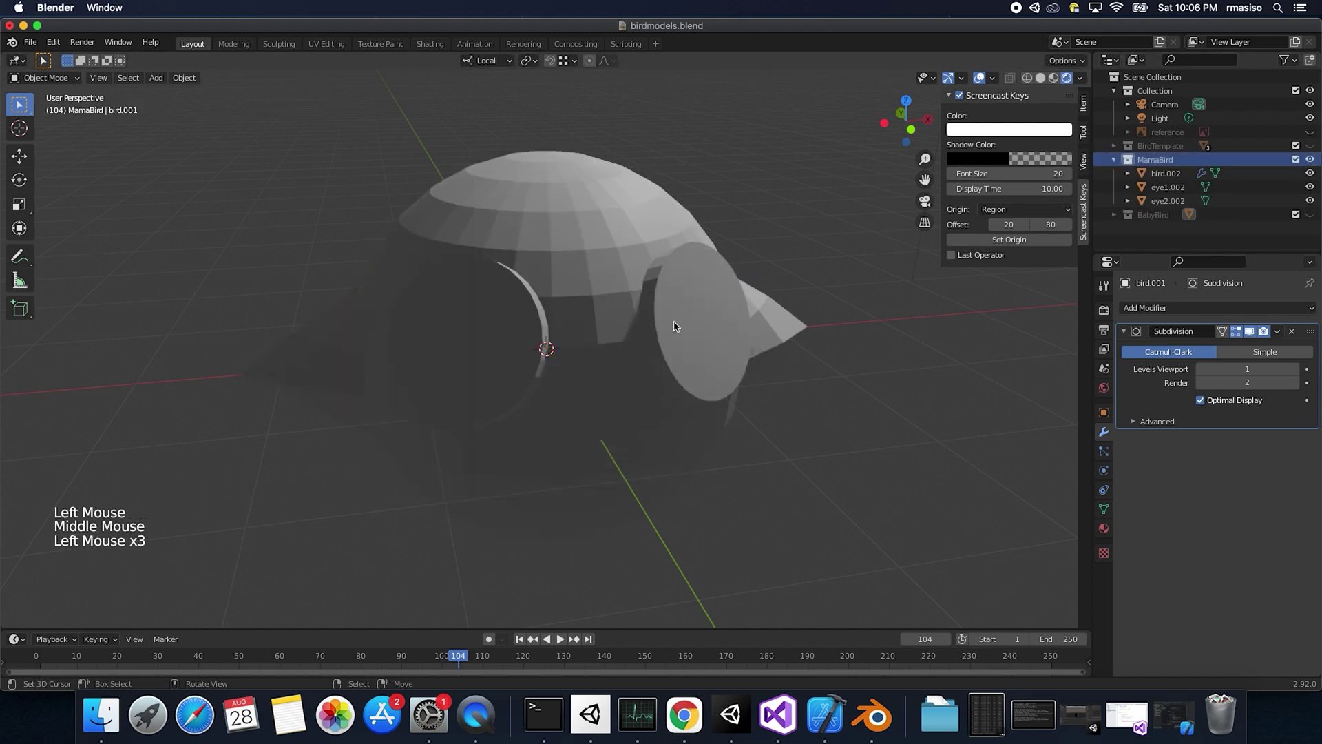
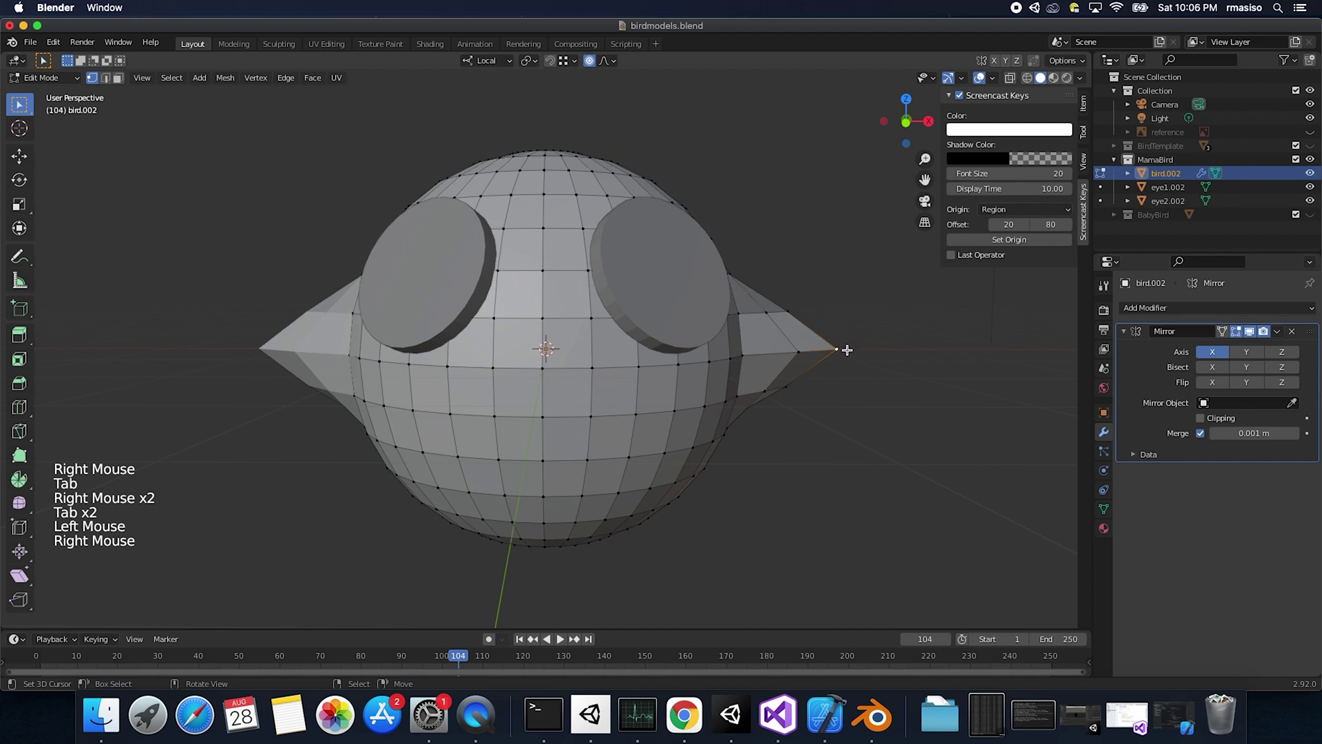
Step: Pull bird.002's beak tip vertex outward with proportional editing, then select eye2.002
{"action": "key", "text": "g"}
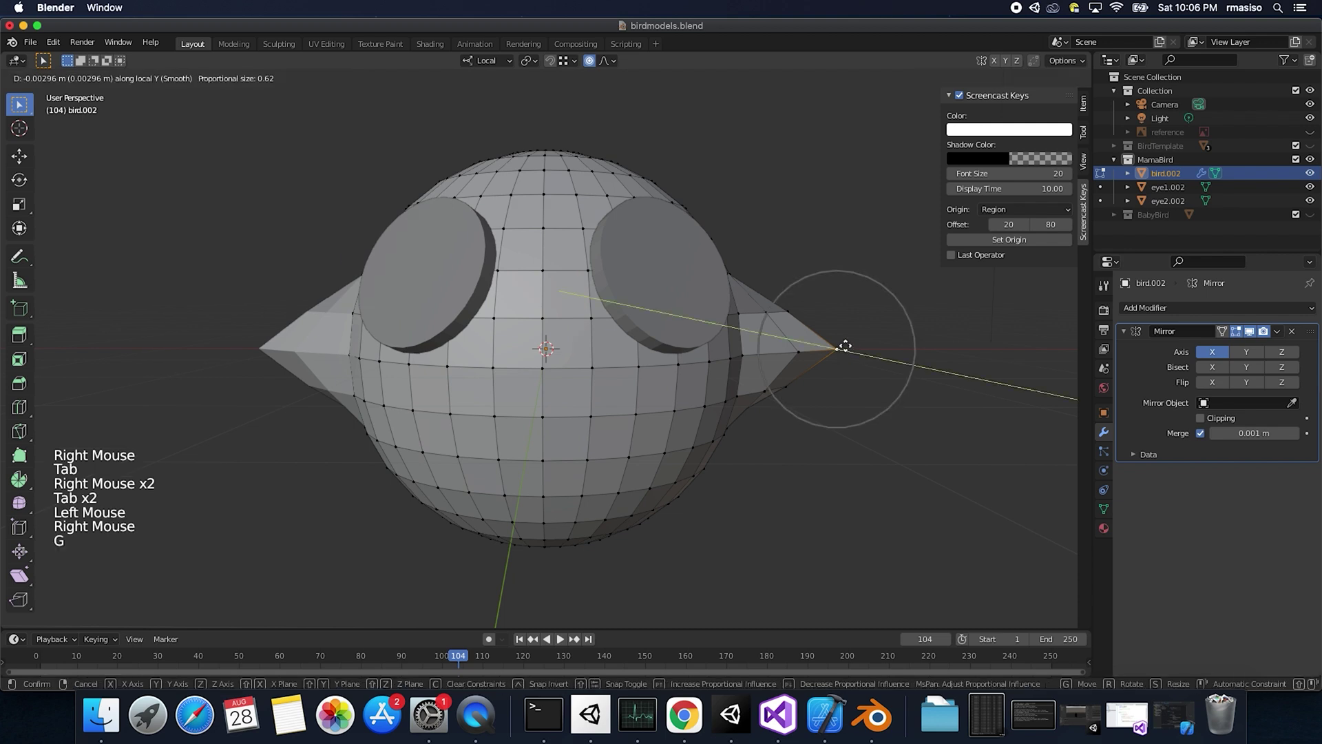
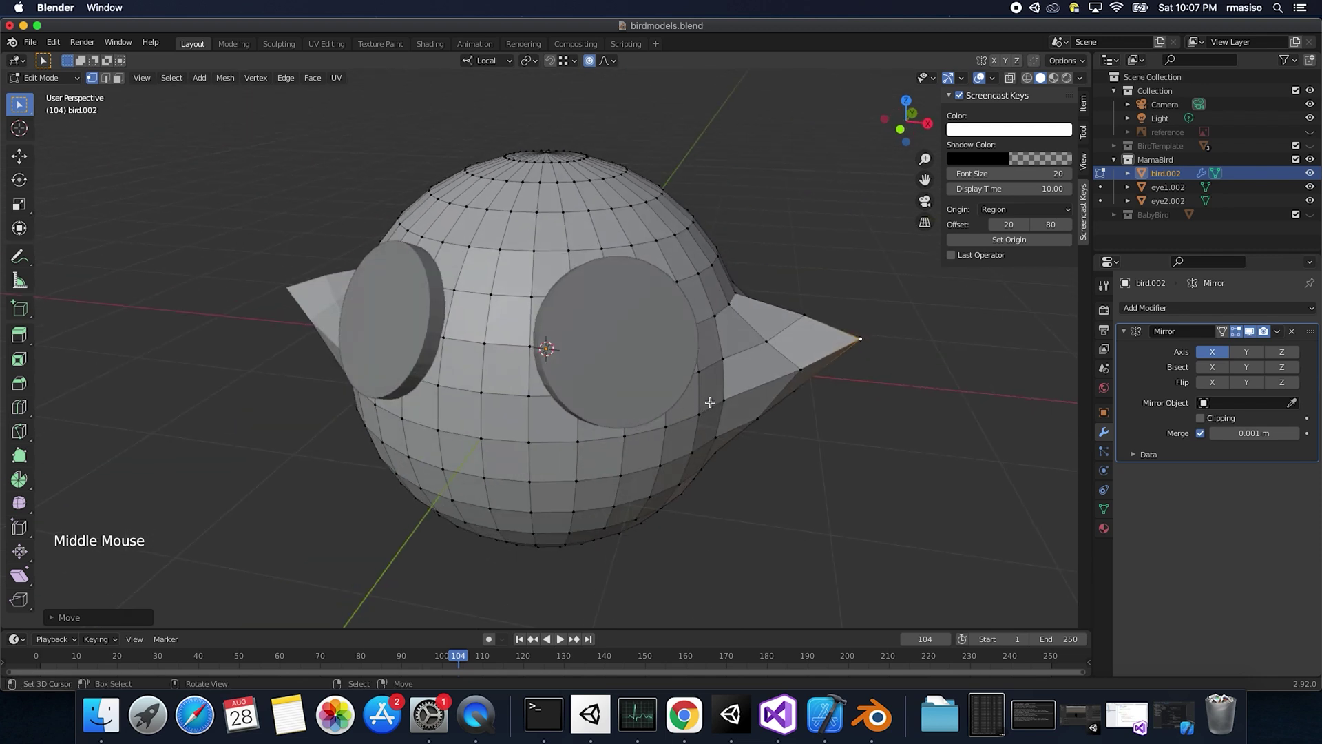
{"action": "key", "text": "Tab"}
{"action": "middle_click", "coordinate": [635, 423]}
{"action": "right_click", "coordinate": [501, 330]}
{"action": "middle_click", "coordinate": [502, 334]}
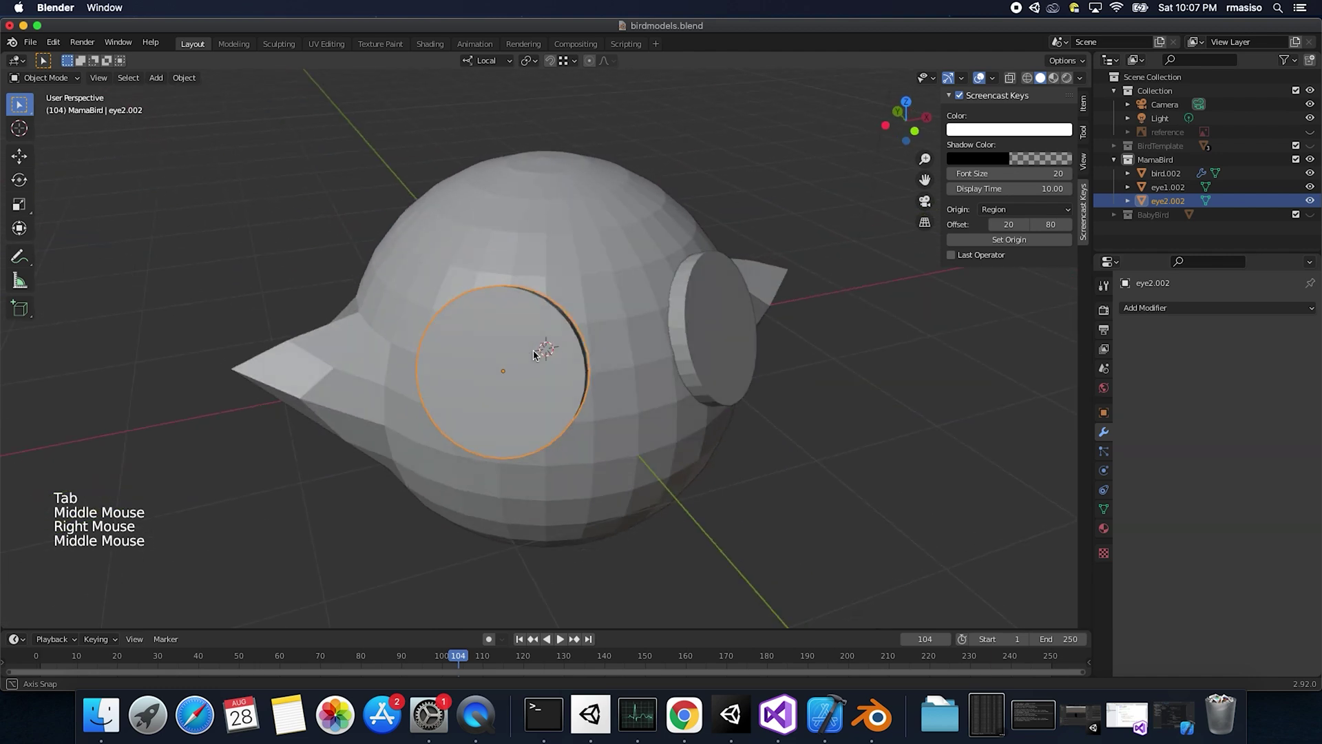
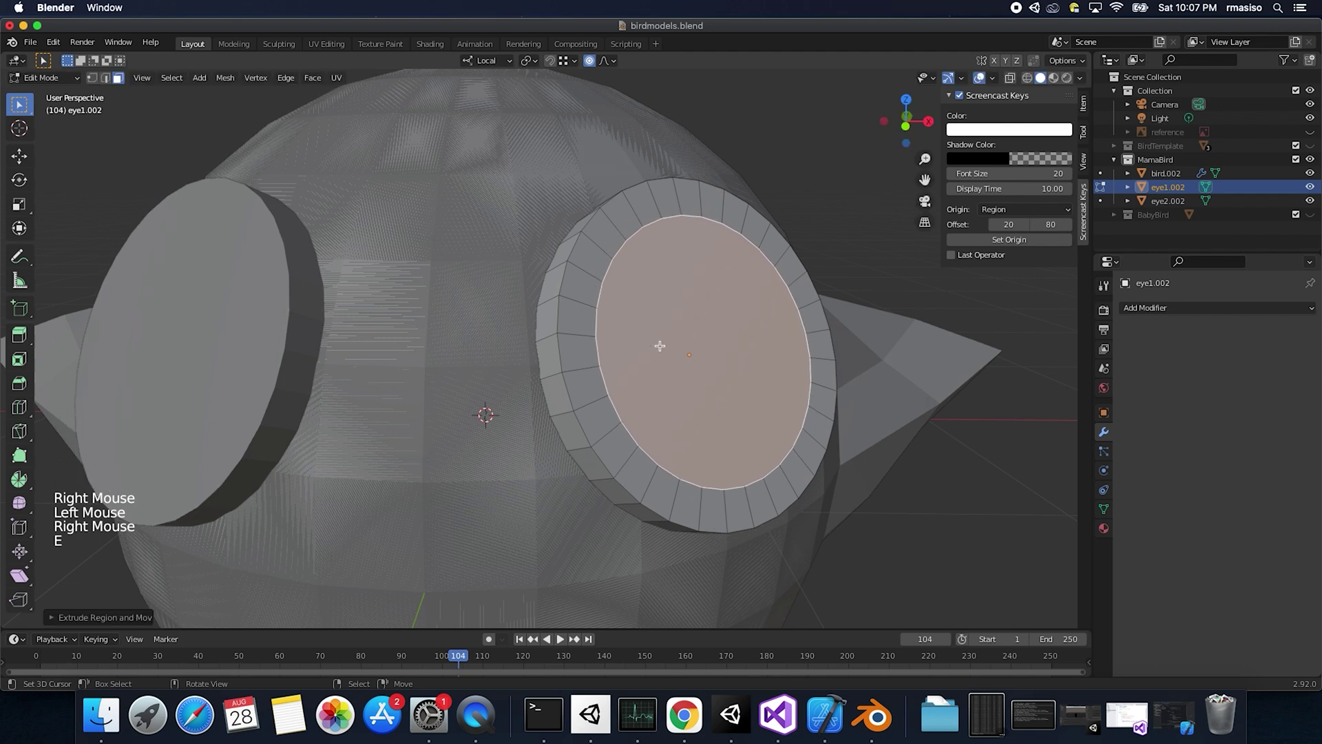
Step: Extrude and inset eye1.002's front face into a rim with a smaller lens face
{"action": "key", "text": "e"}
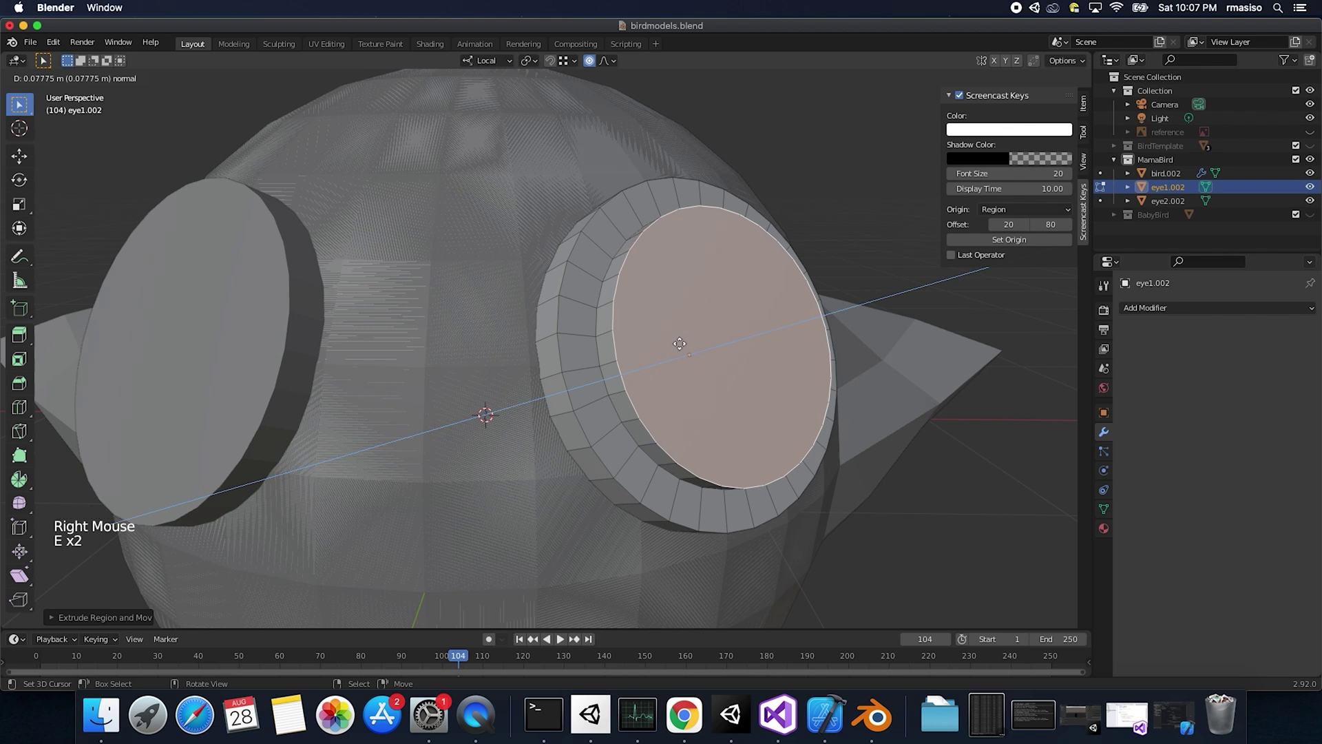
{"action": "key", "text": "e"}
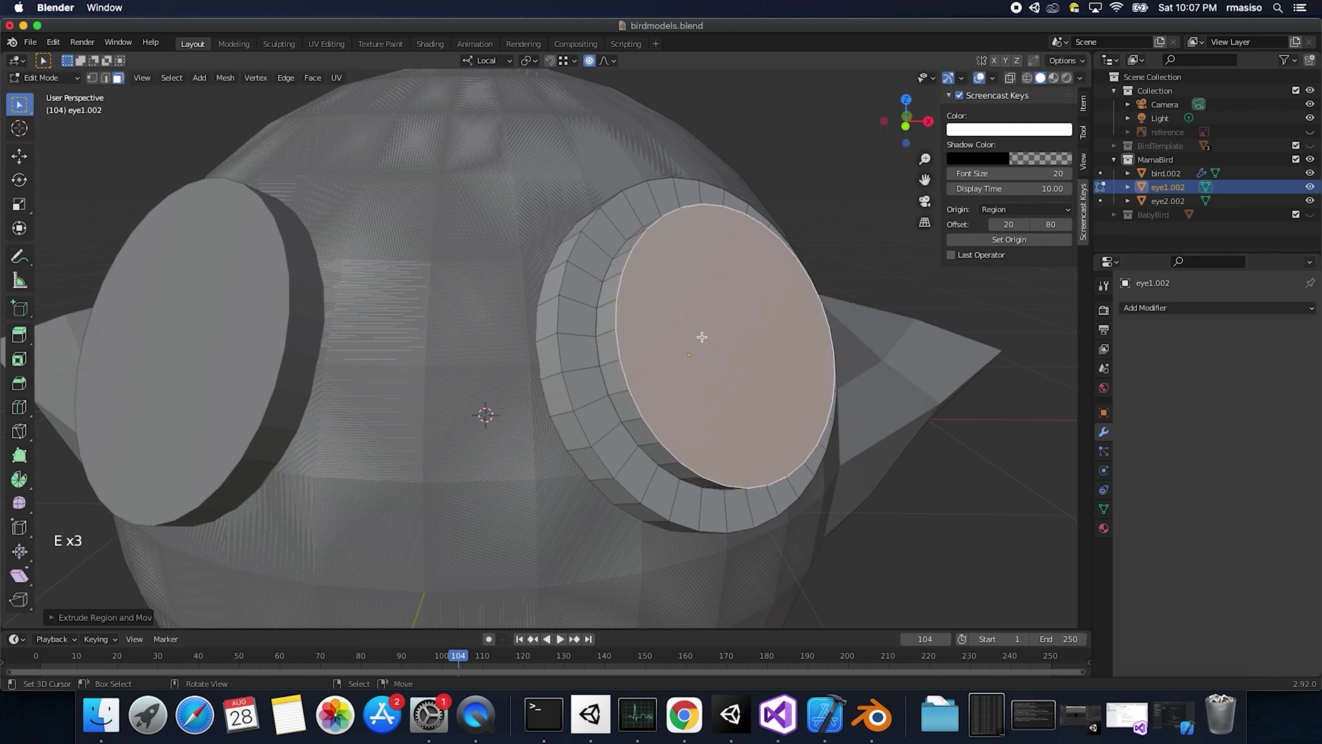
{"action": "key", "text": "e"}
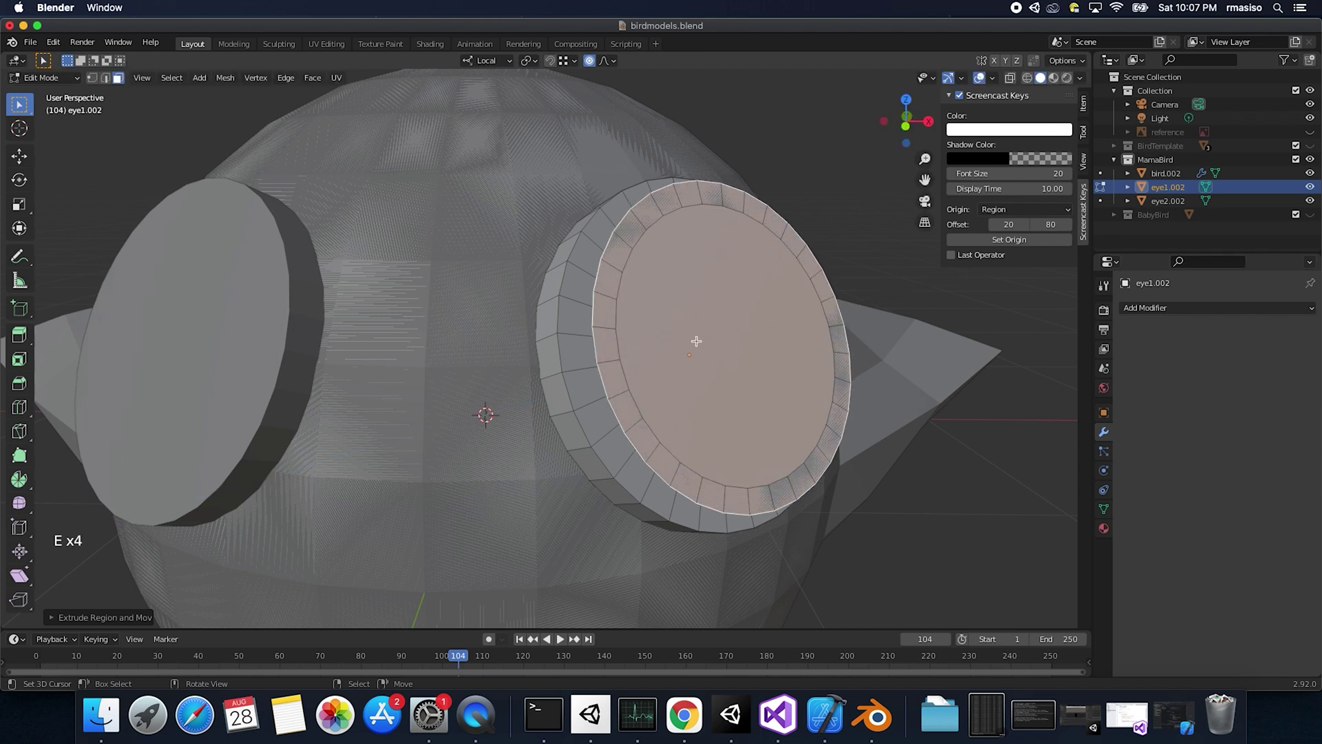
{"action": "key", "text": "e"}
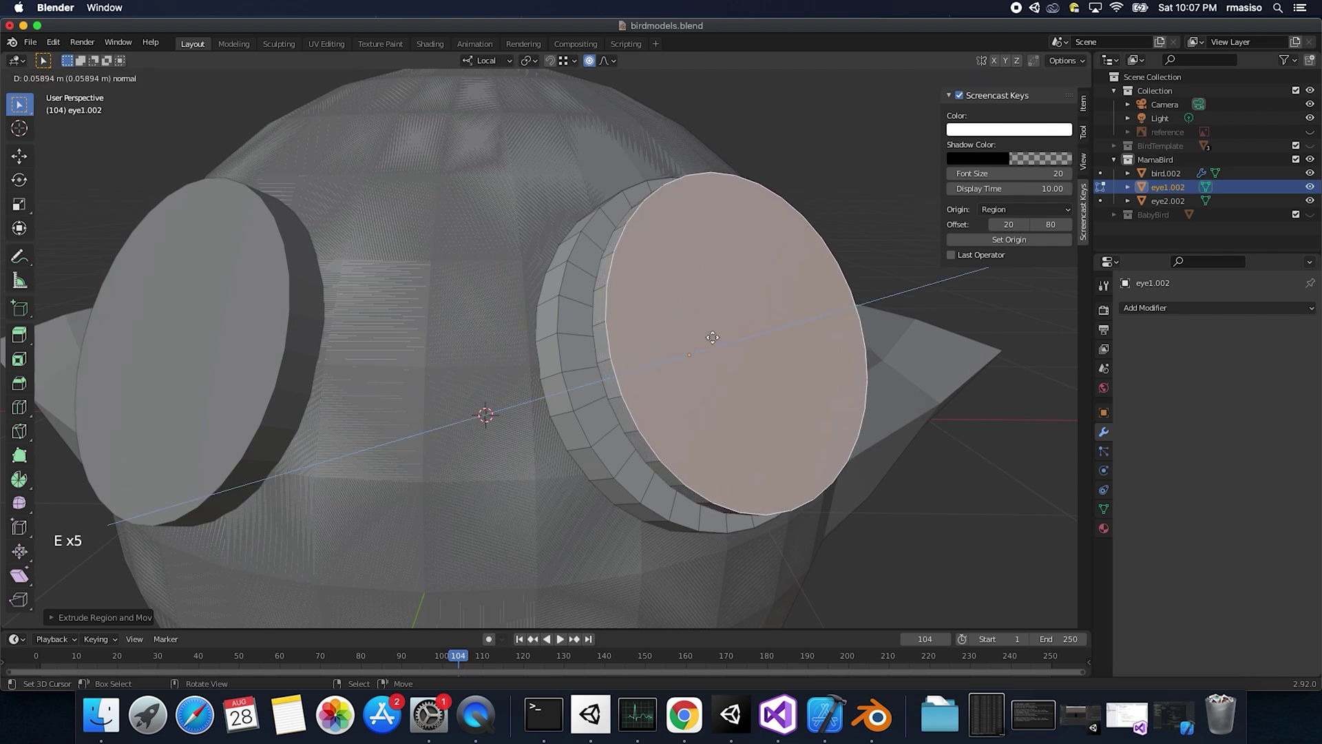
{"action": "key", "text": "e"}
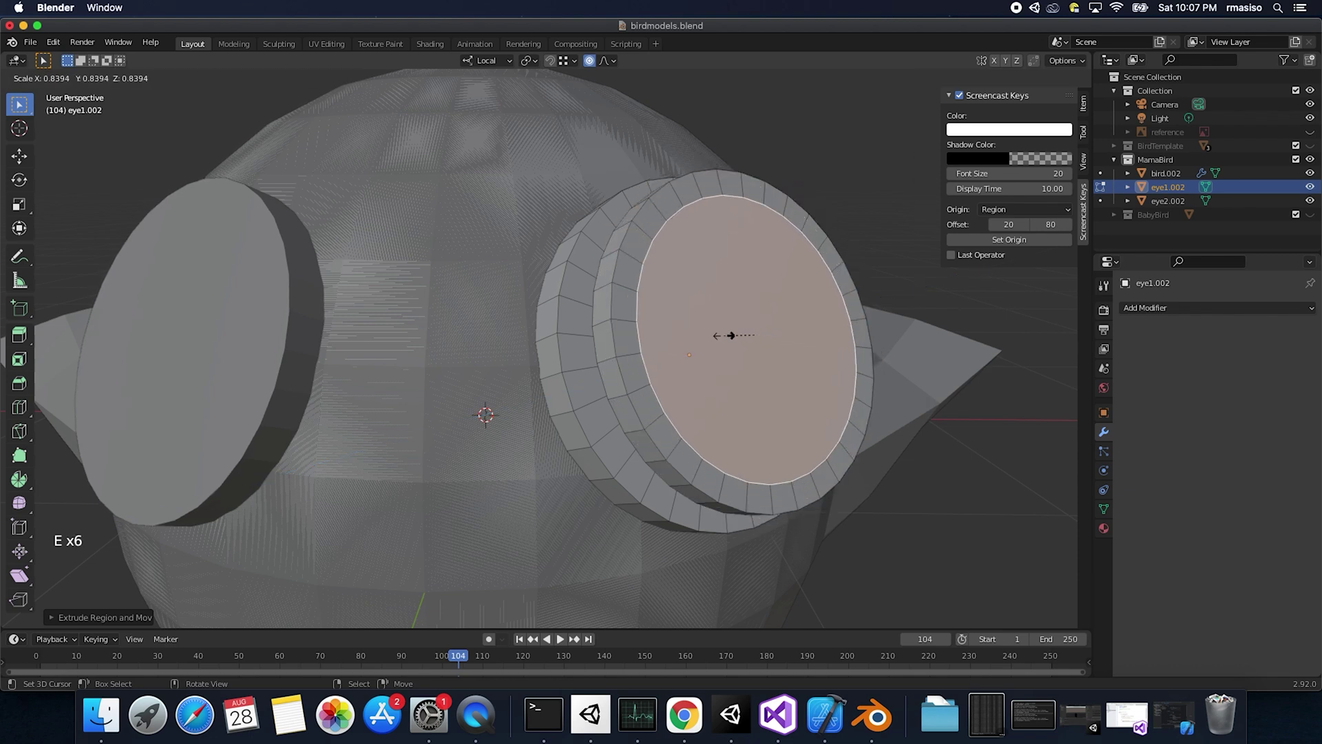
{"action": "key", "text": "e"}
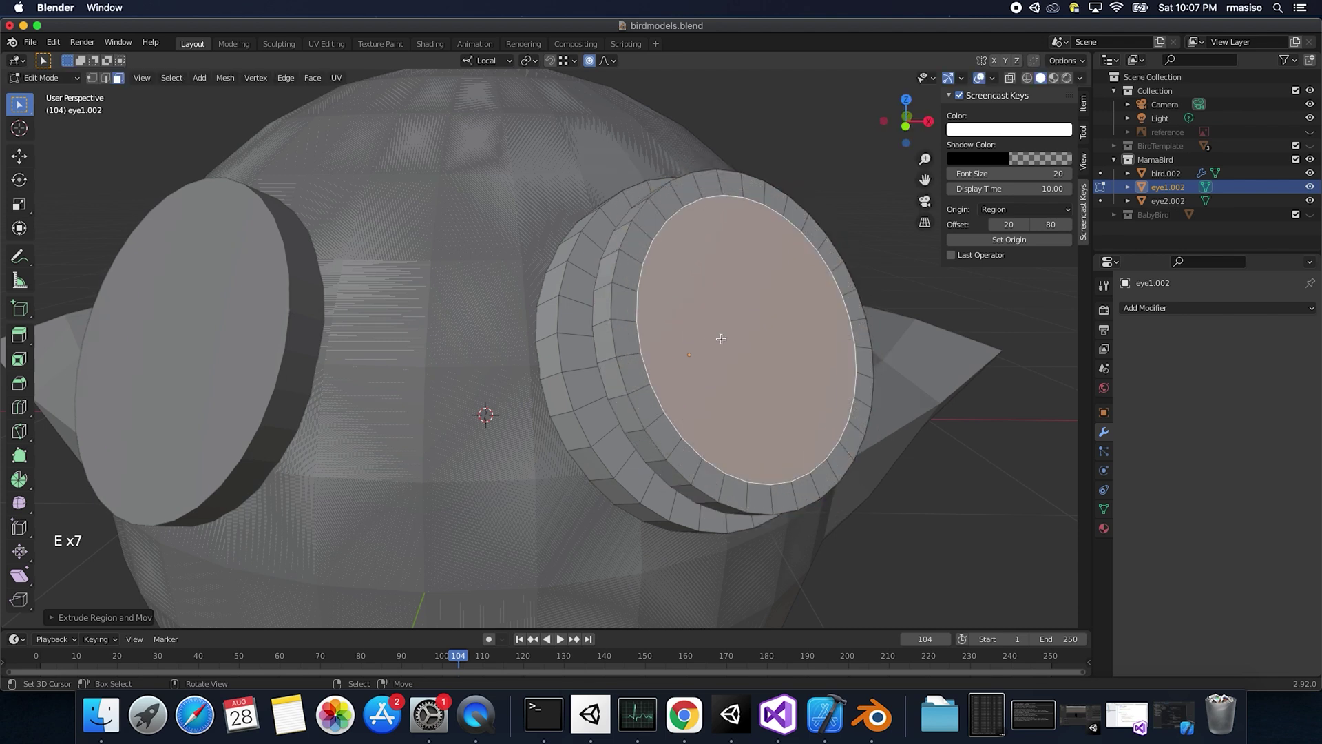
{"action": "key", "text": "e"}
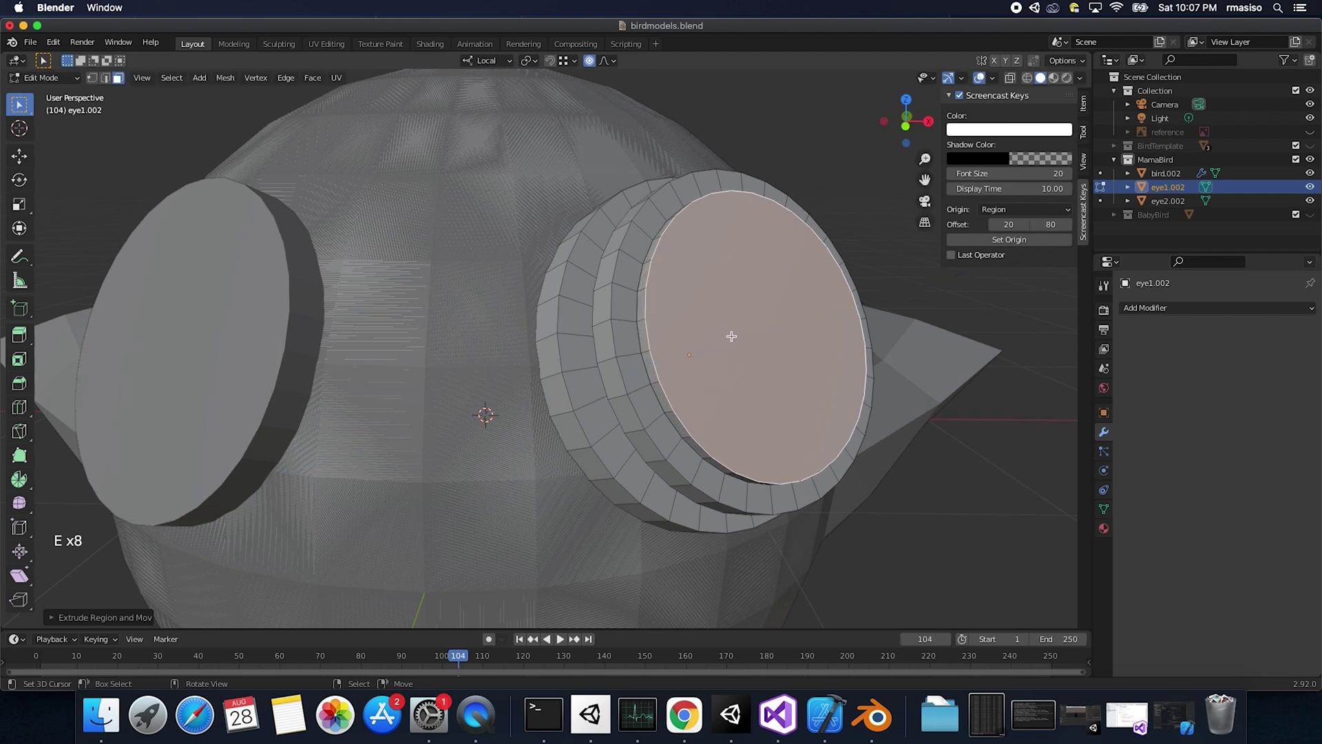
Step: Build a second rim on the lens and push the centre face inward to recess the goggle lens
{"action": "key", "text": "e"}
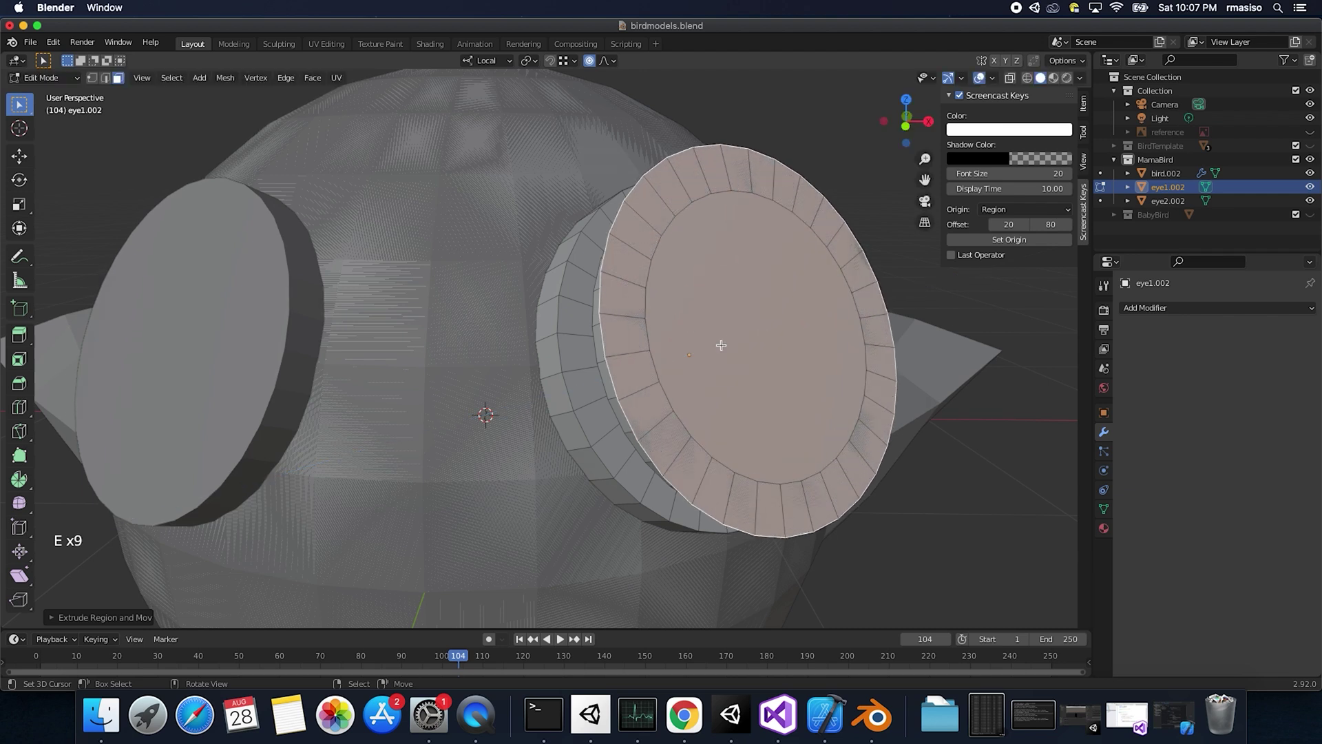
{"action": "key", "text": "e"}
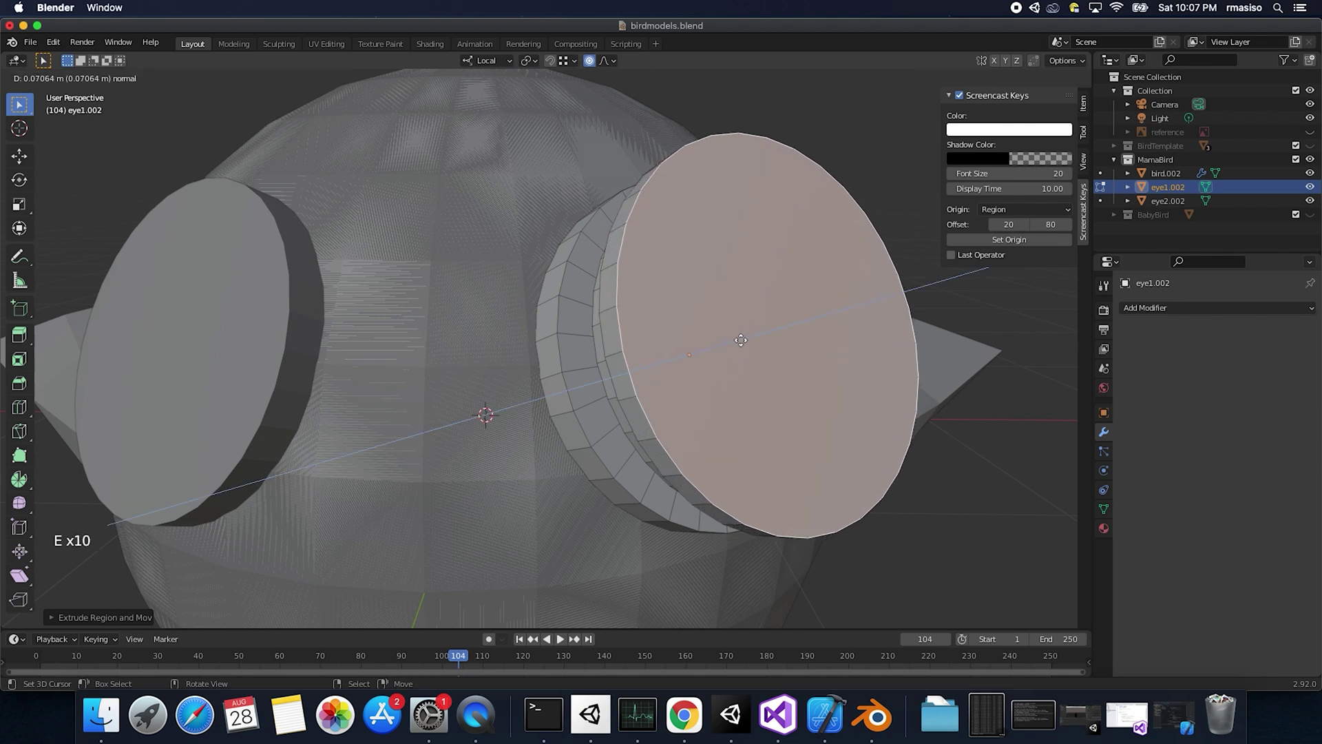
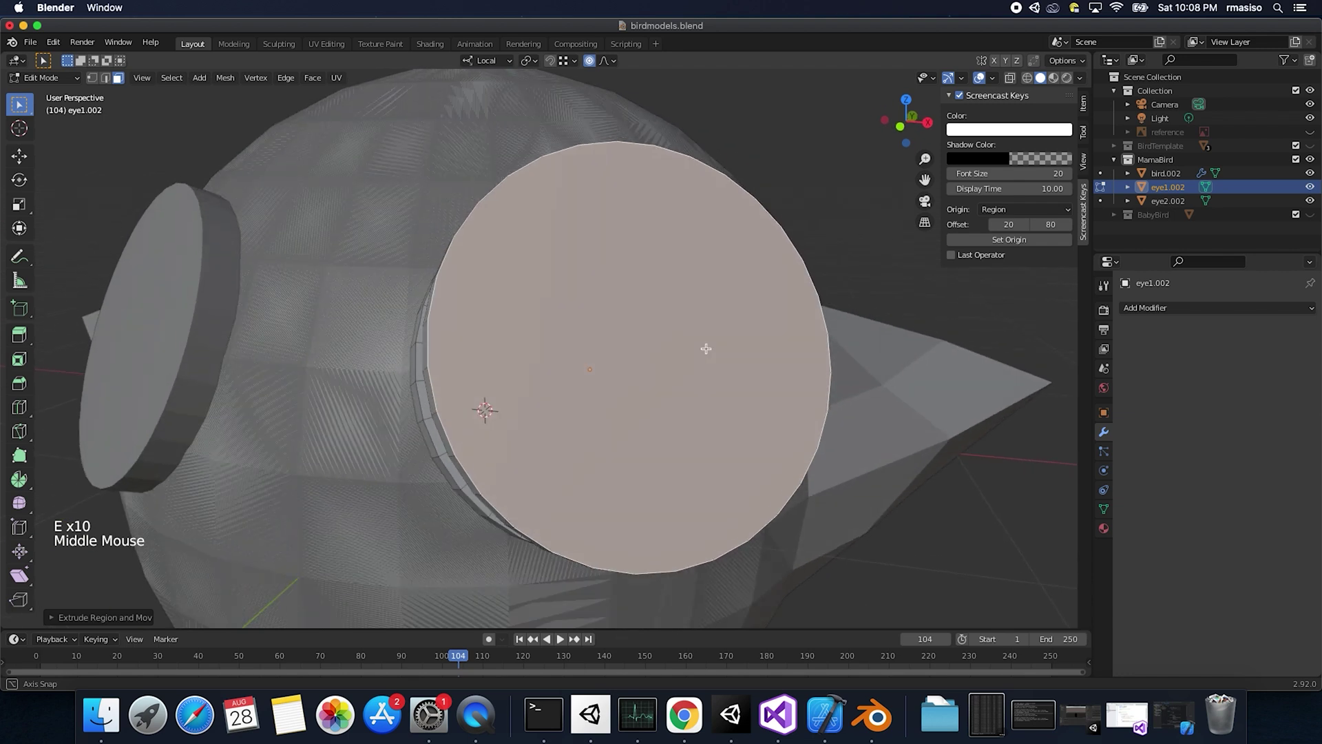
{"action": "key", "text": "e"}
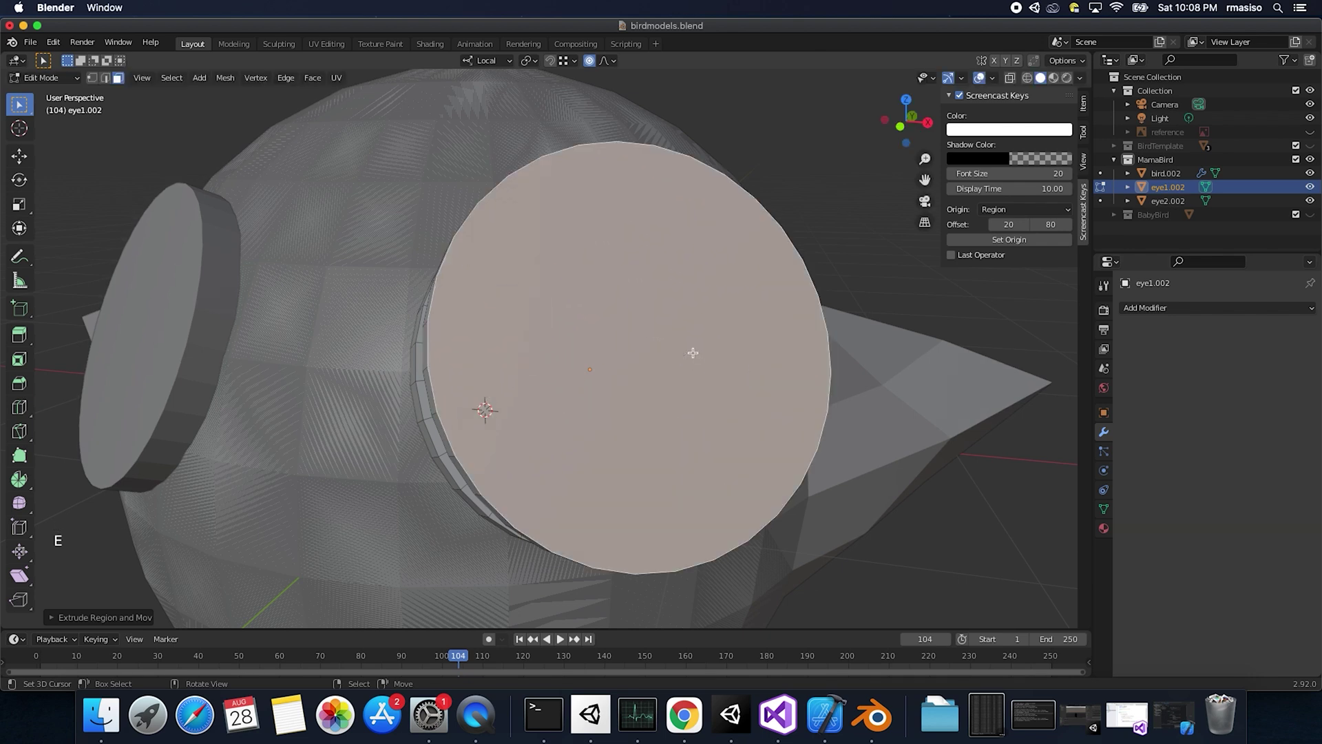
{"action": "key", "text": "e"}
{"action": "key", "text": "super+z"}
{"action": "key", "text": "e"}
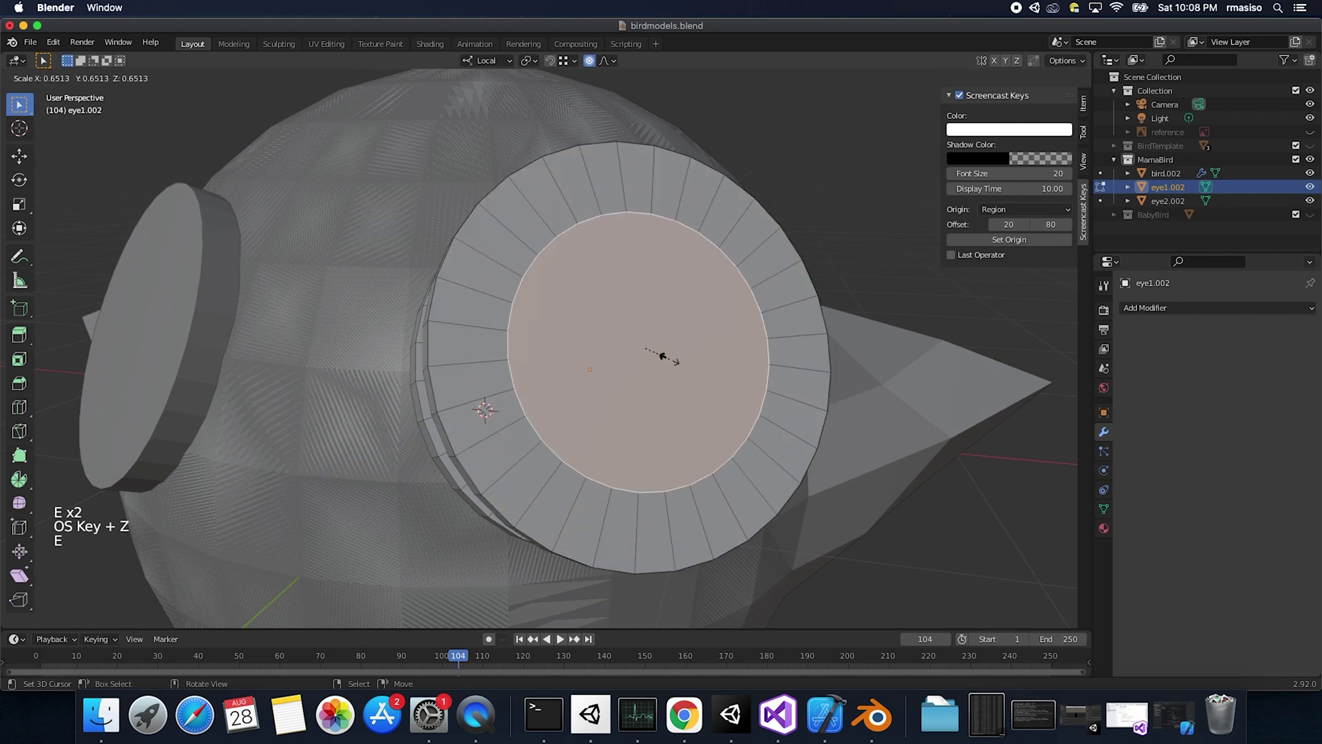
{"action": "key", "text": "e"}
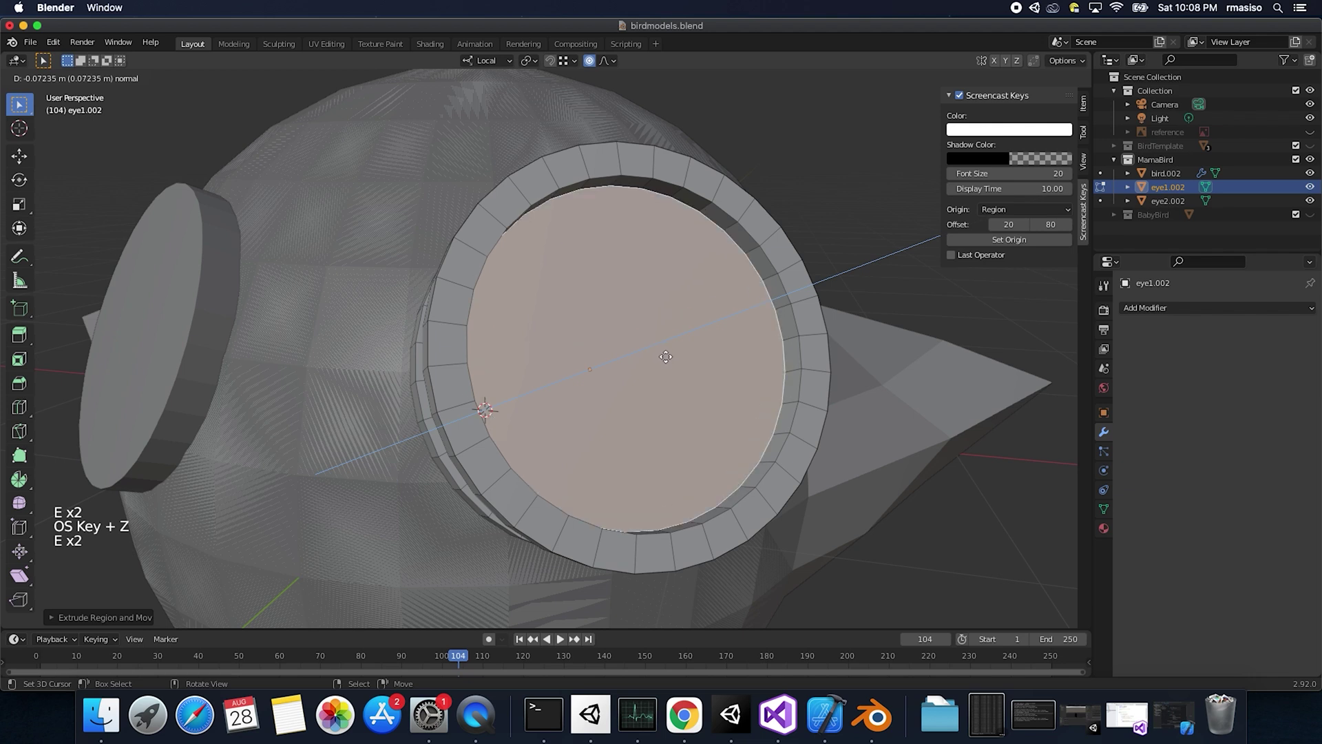
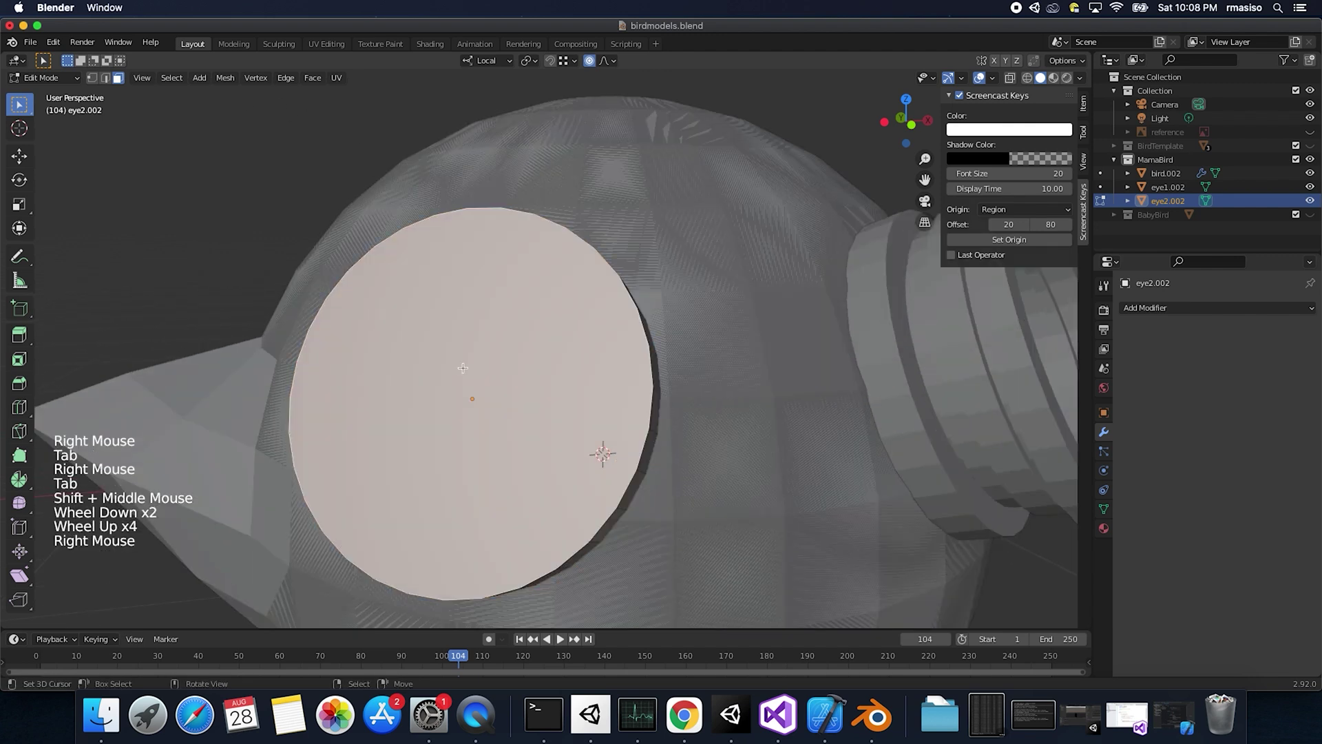
Step: Extrude and shrink eye2.002's front face into an outer rim and lens
{"action": "key", "text": "e"}
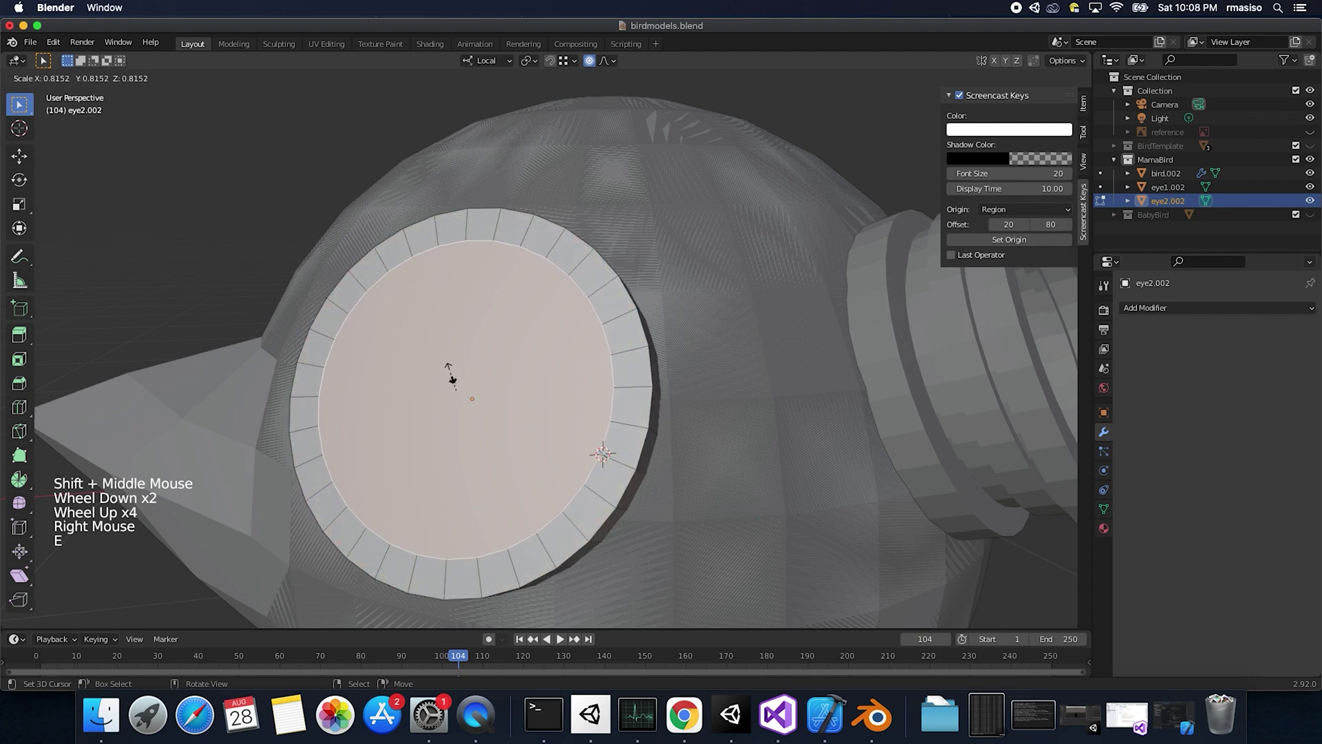
{"action": "key", "text": "e"}
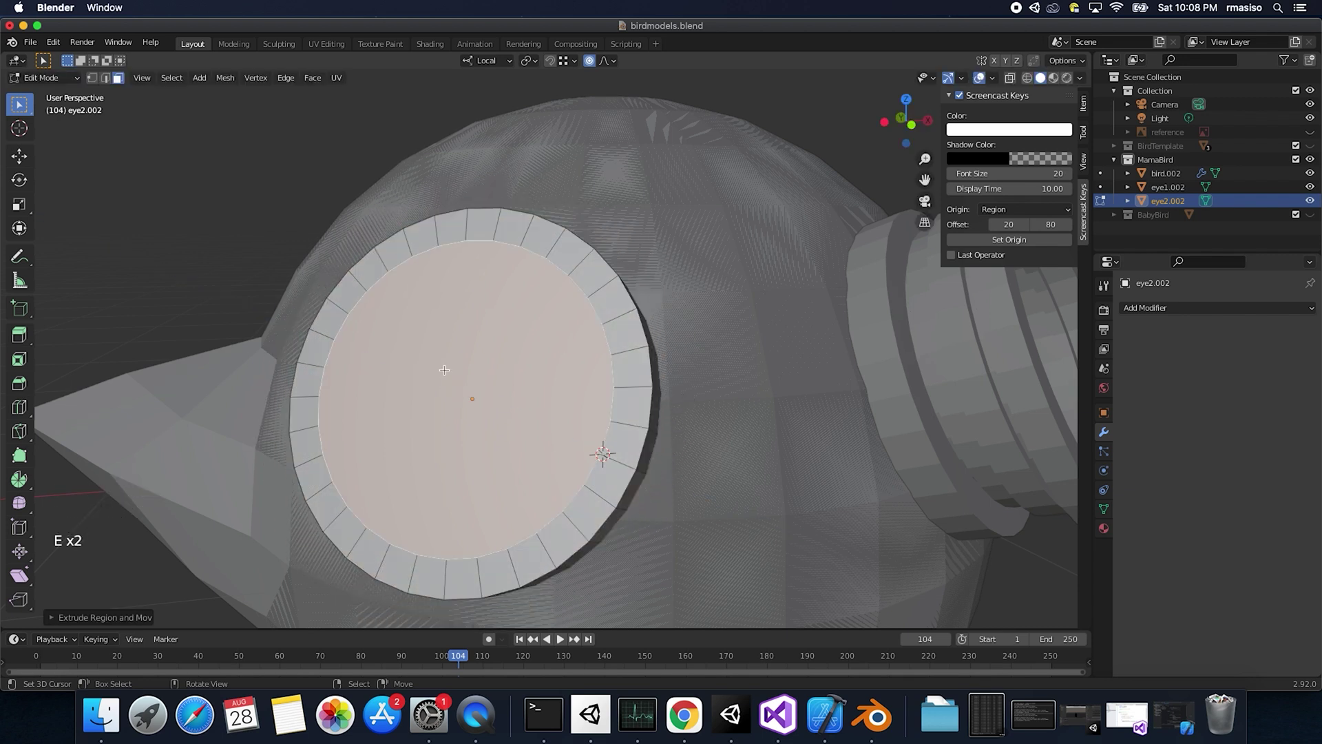
{"action": "key", "text": "e"}
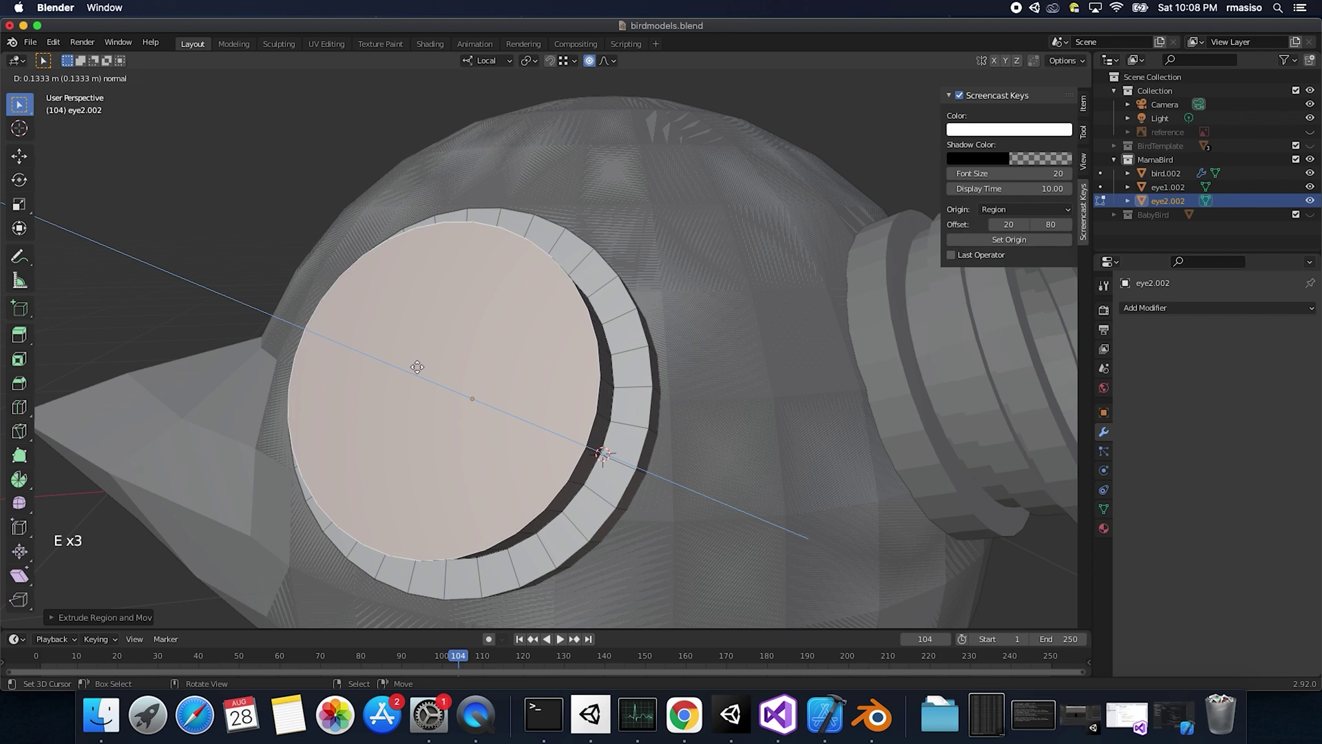
{"action": "key", "text": "e"}
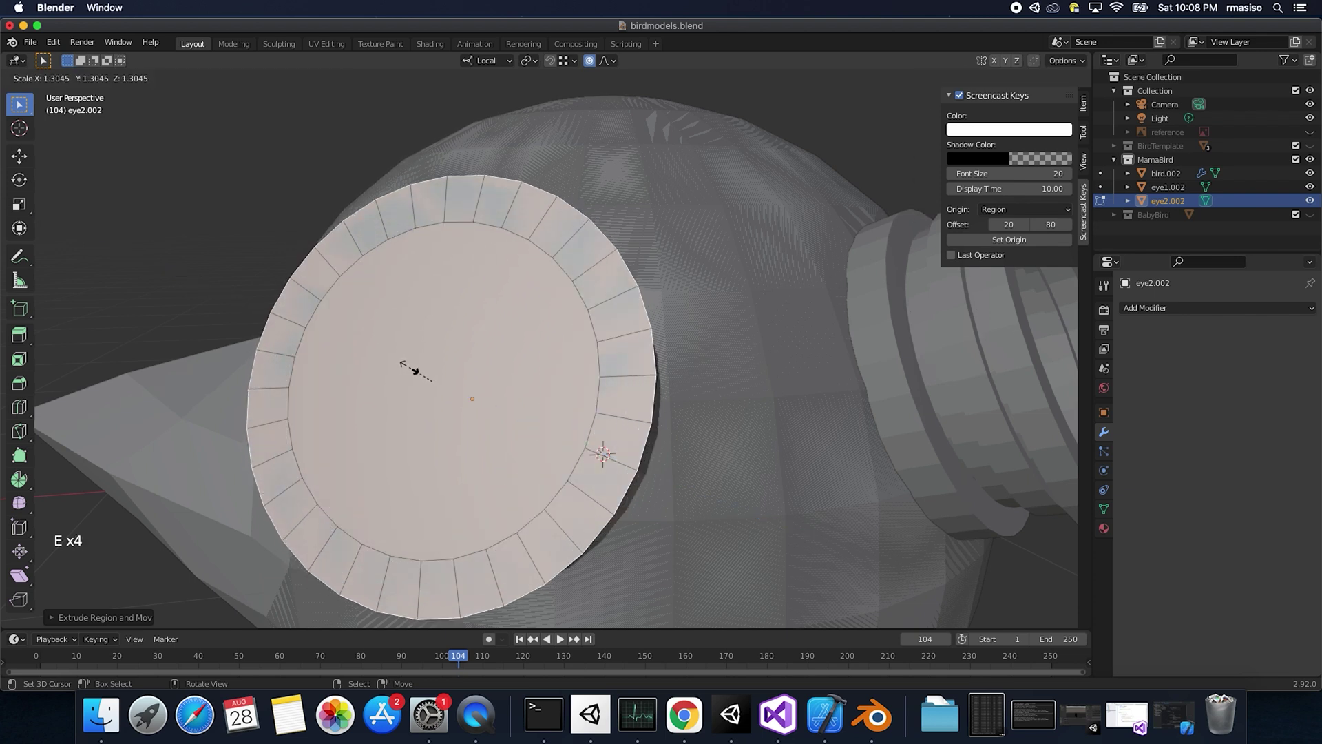
{"action": "key", "text": "e"}
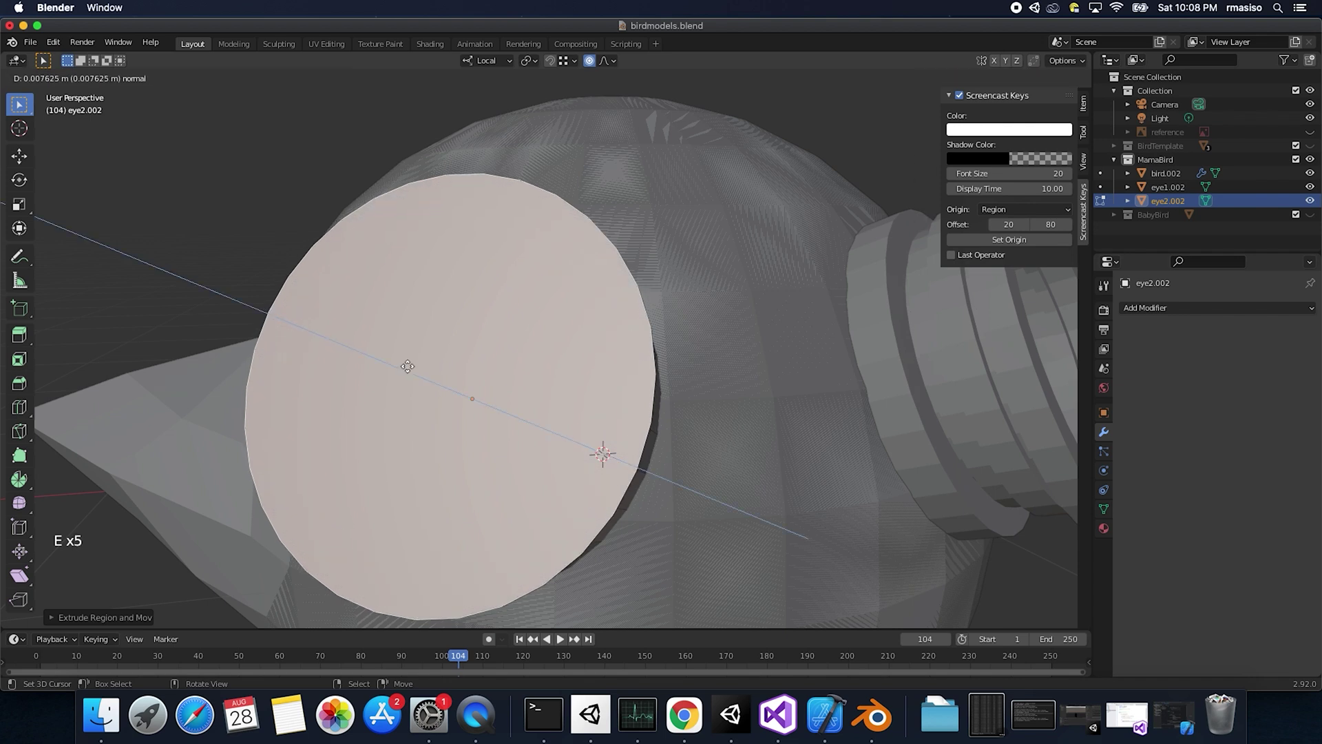
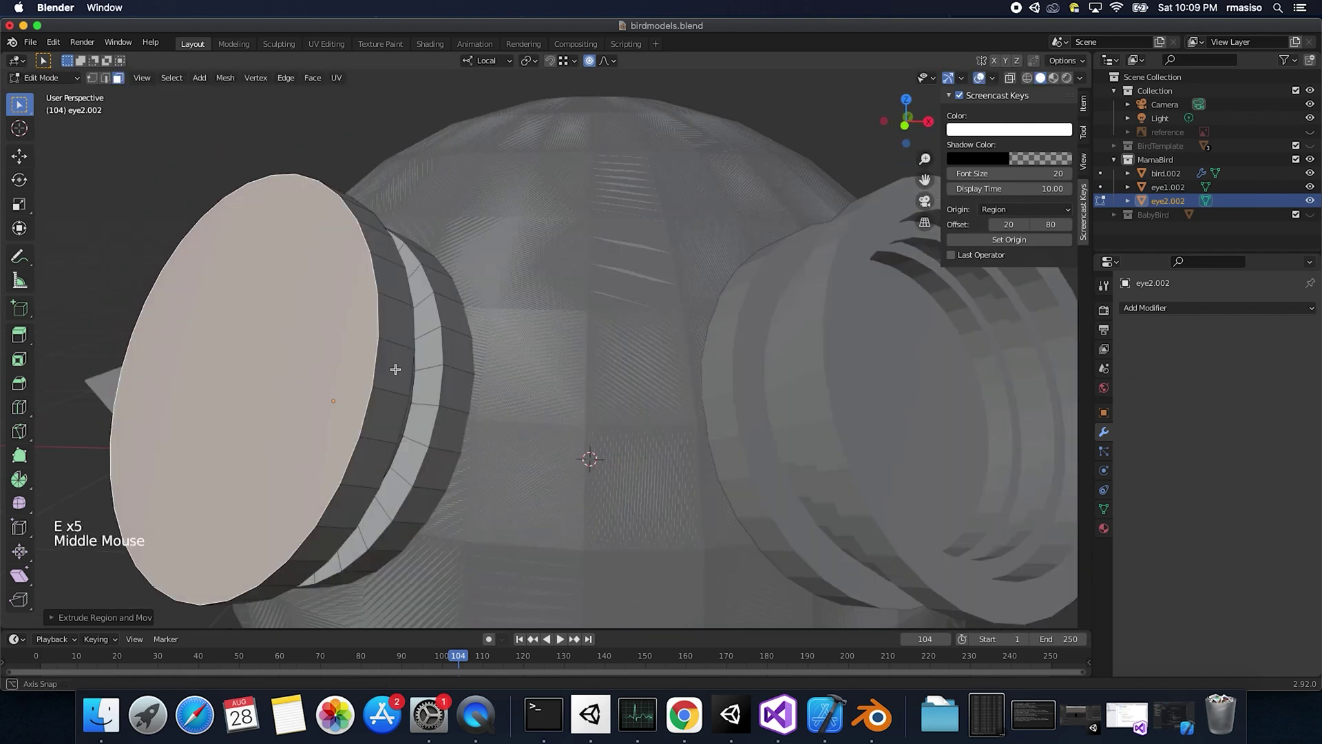
Step: Inset an inner rim, push the lens face into the goggle, and return to Object Mode
{"action": "key", "text": "e"}
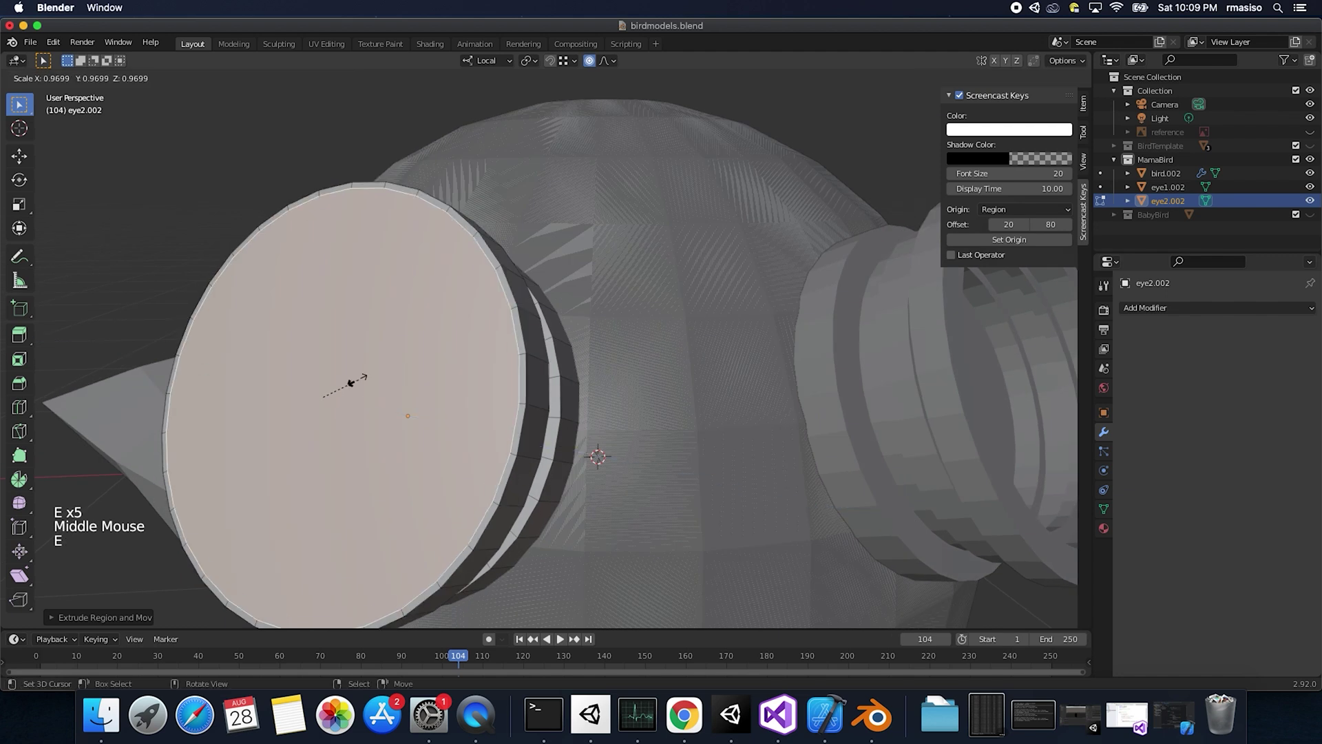
{"action": "key", "text": "e"}
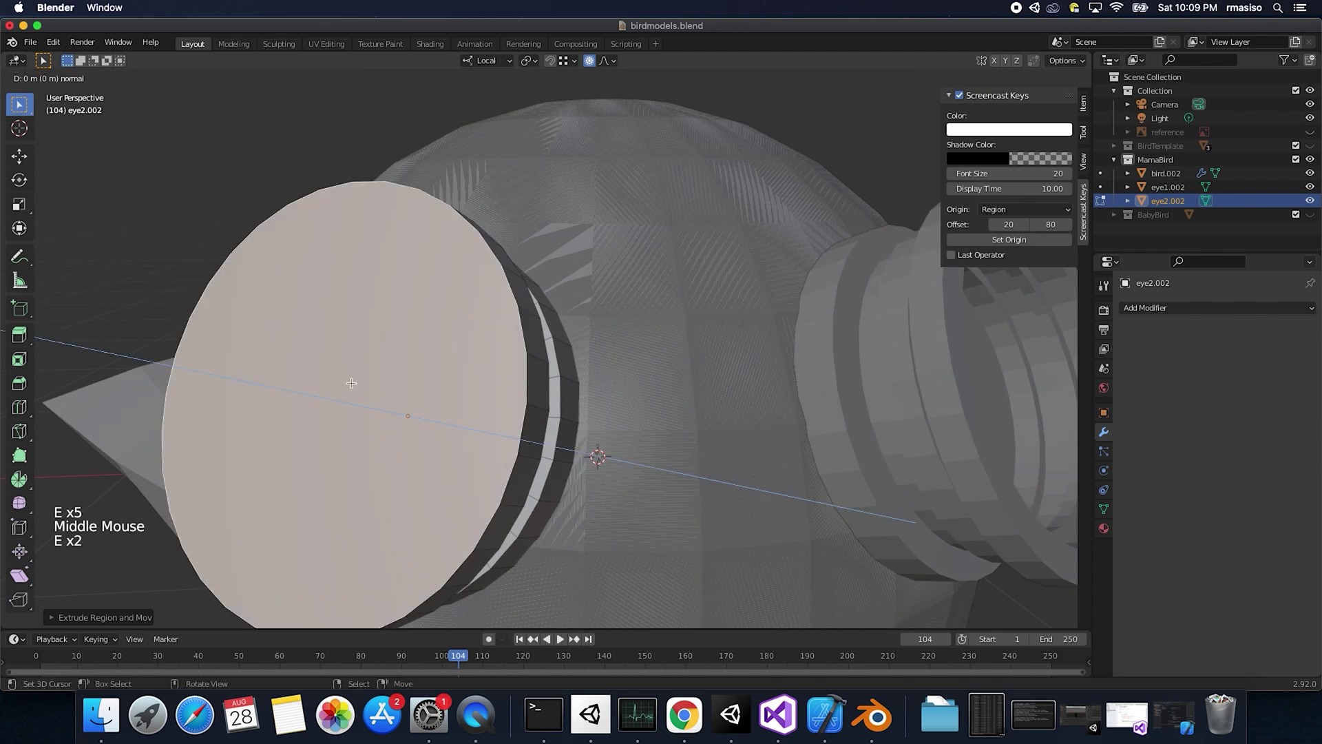
{"action": "key", "text": "e"}
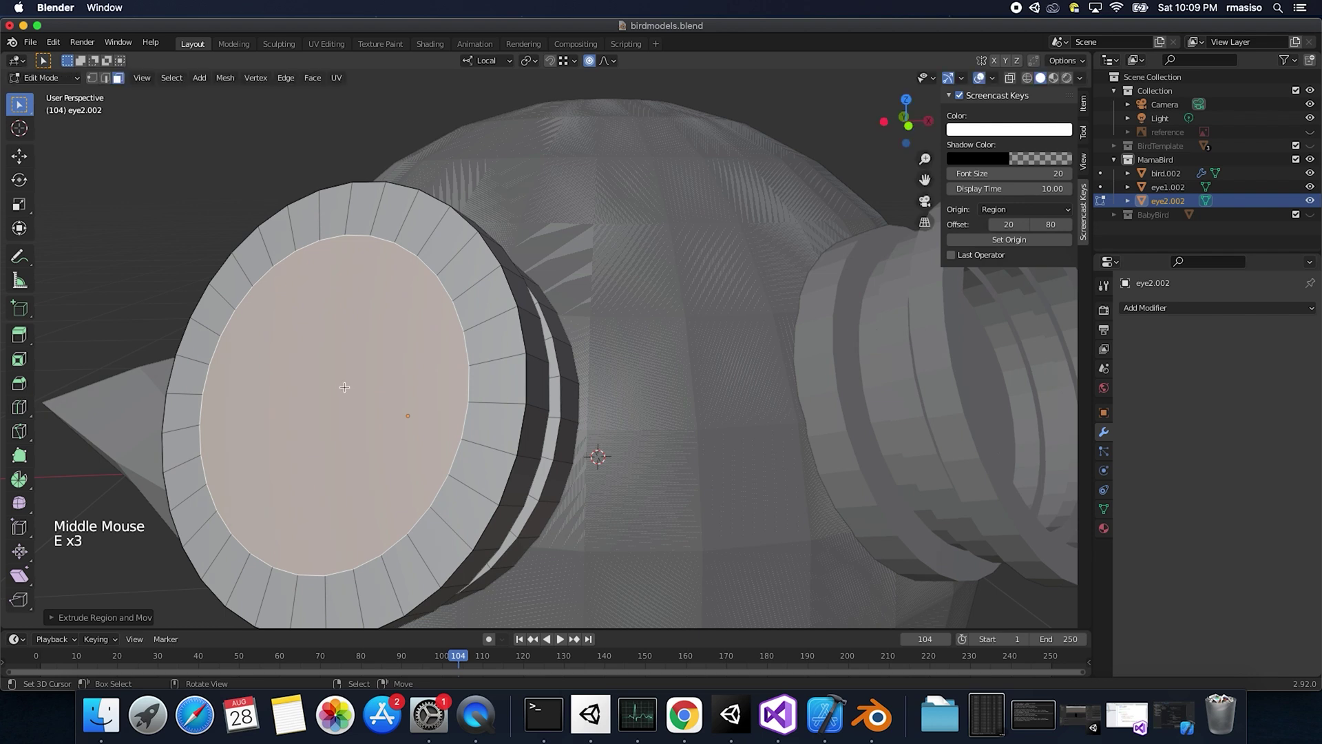
{"action": "key", "text": "e"}
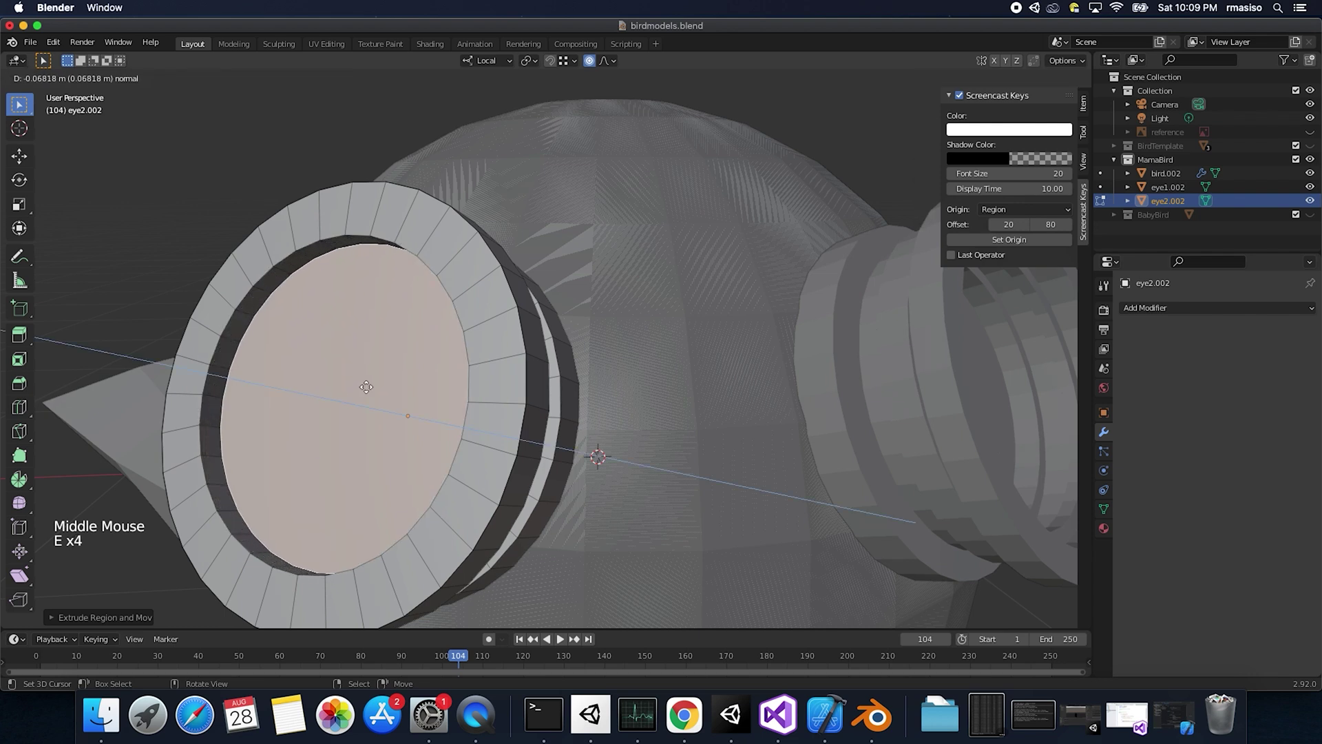
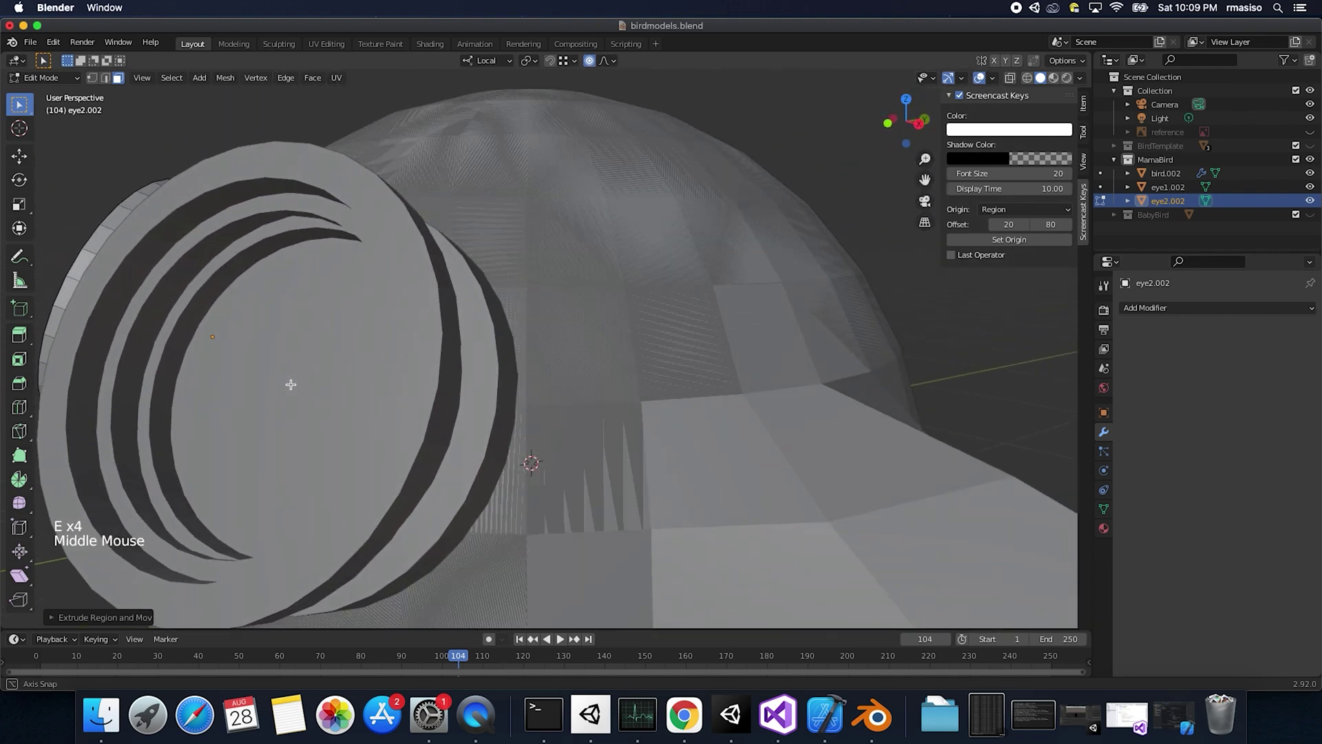
{"action": "scroll", "scroll_direction": "up", "scroll_amount": 3}
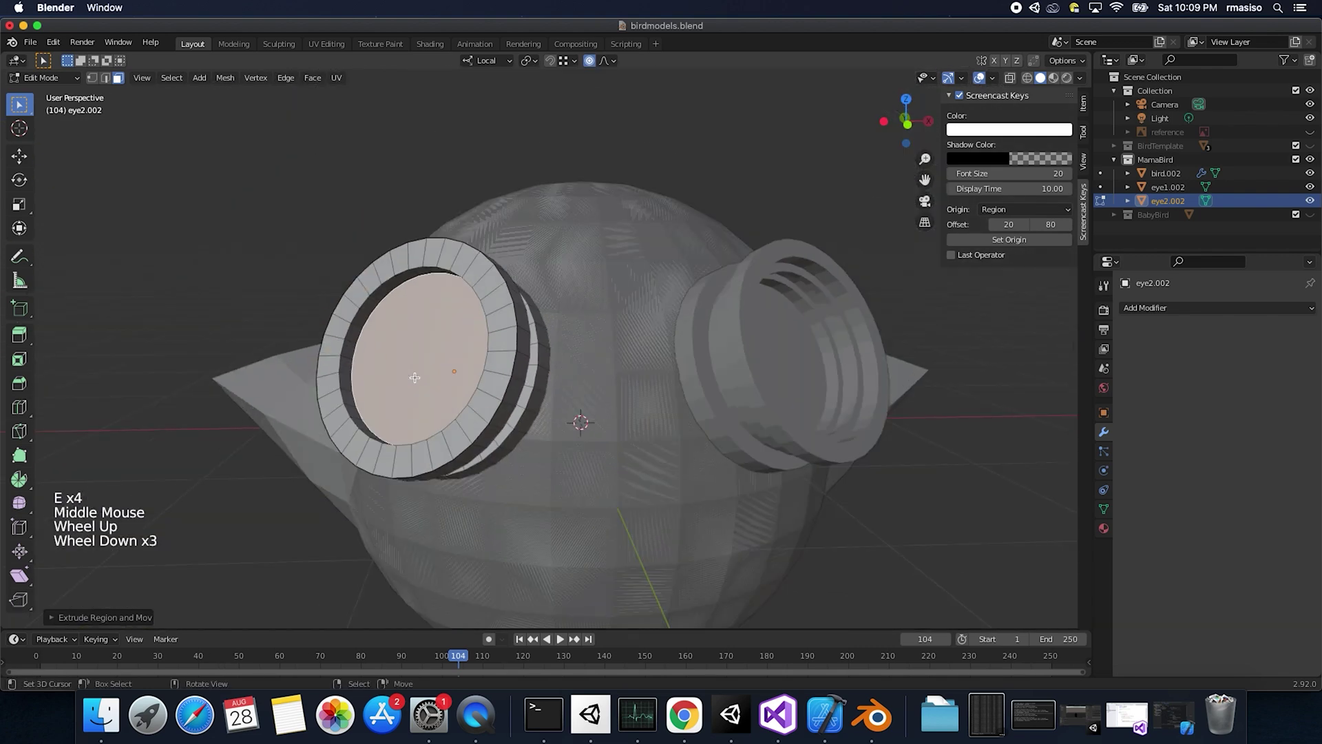
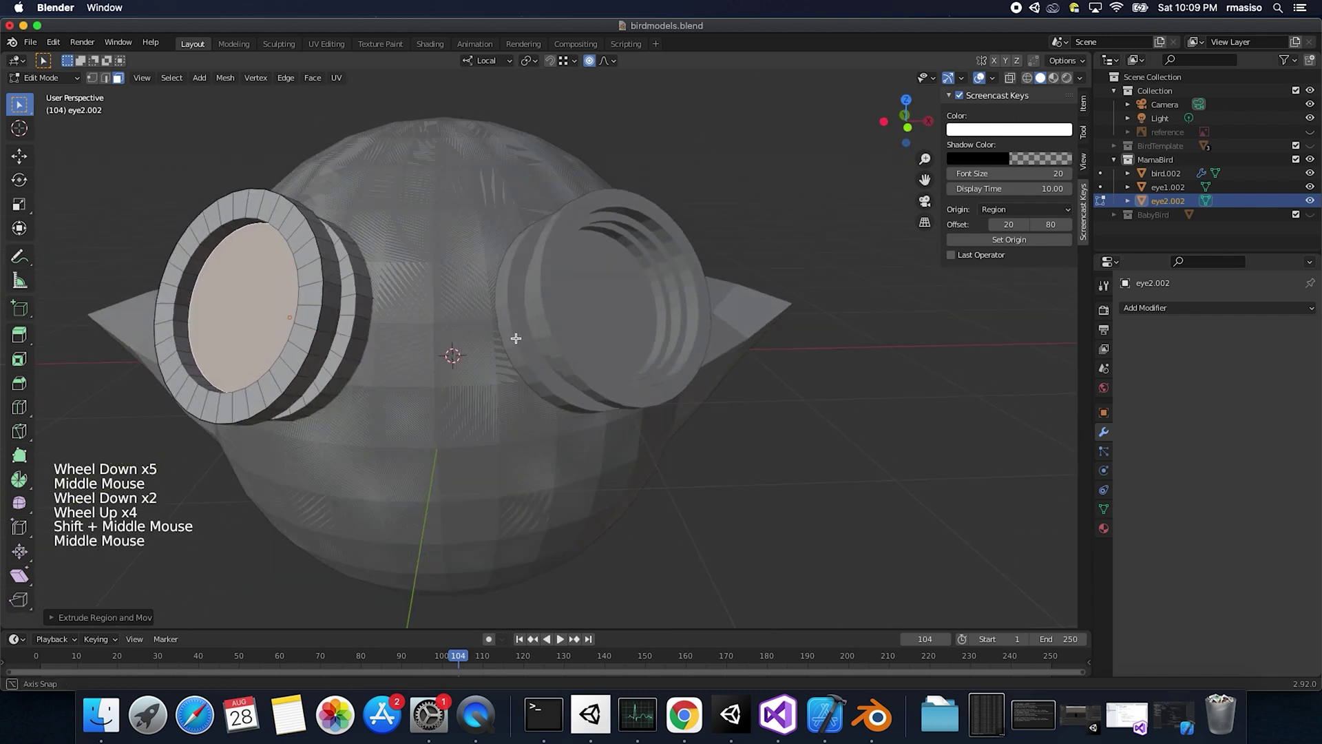
{"action": "key", "text": "Tab"}
Step: Add a mesh cylinder and scale it into a small, thin rod stretched along its length
{"action": "key", "text": "shift+a"}
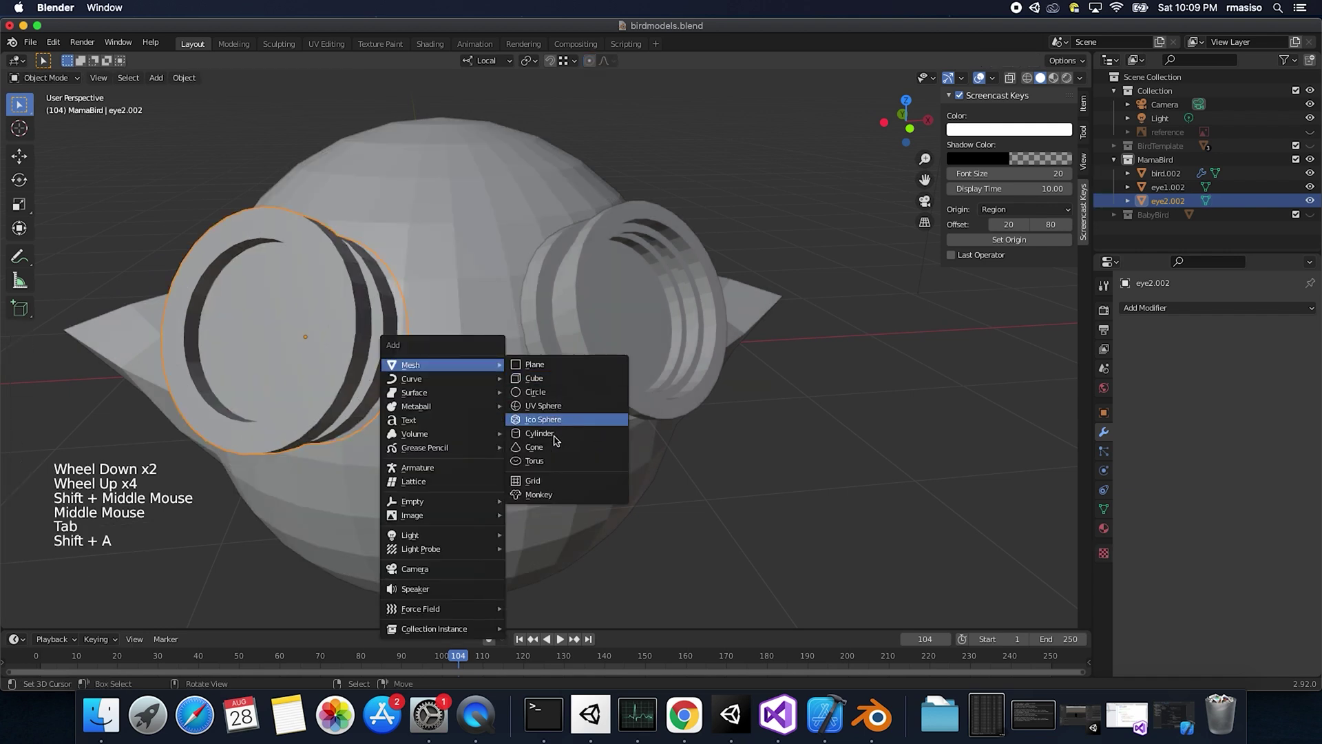
{"action": "key", "text": "g"}
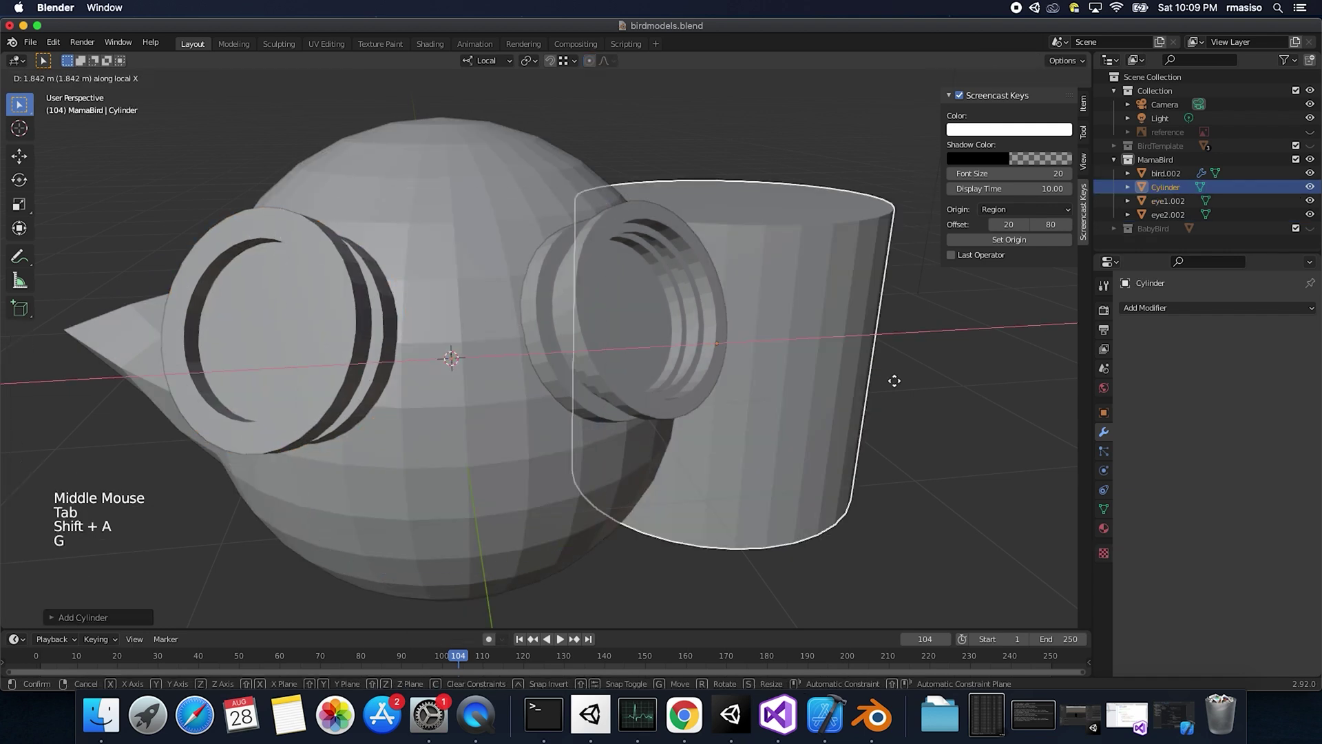
{"action": "middle_click", "coordinate": [966, 380]}
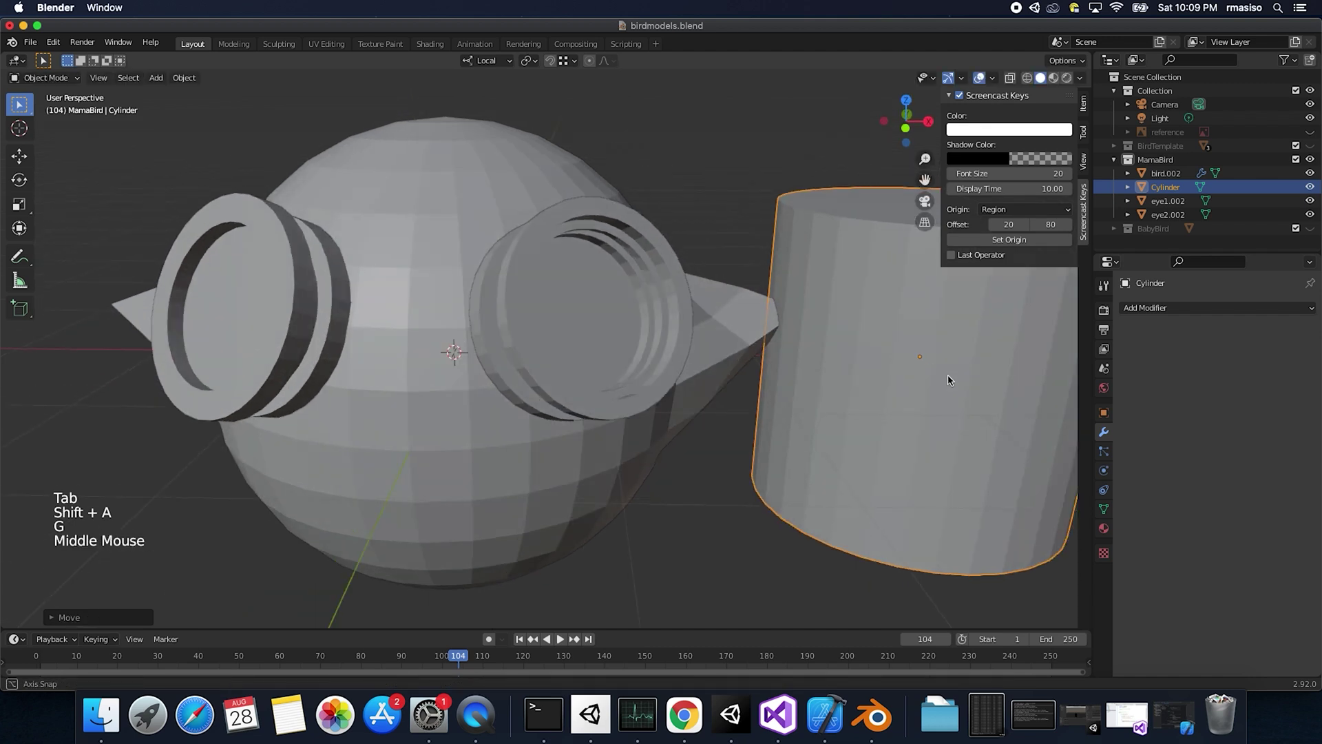
{"action": "scroll", "scroll_direction": "up", "scroll_amount": 3}
{"action": "scroll", "scroll_direction": "down", "scroll_amount": 3}
{"action": "key", "text": "s"}
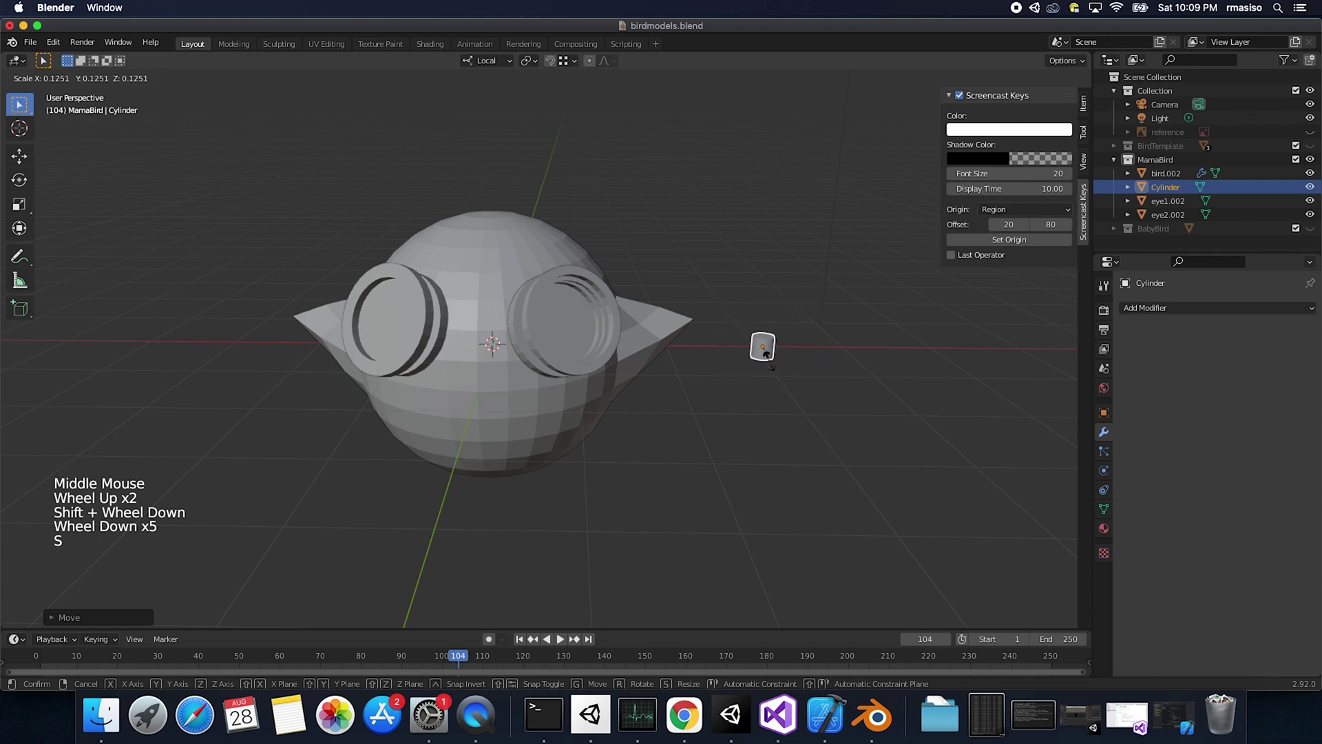
{"action": "key", "text": "s"}
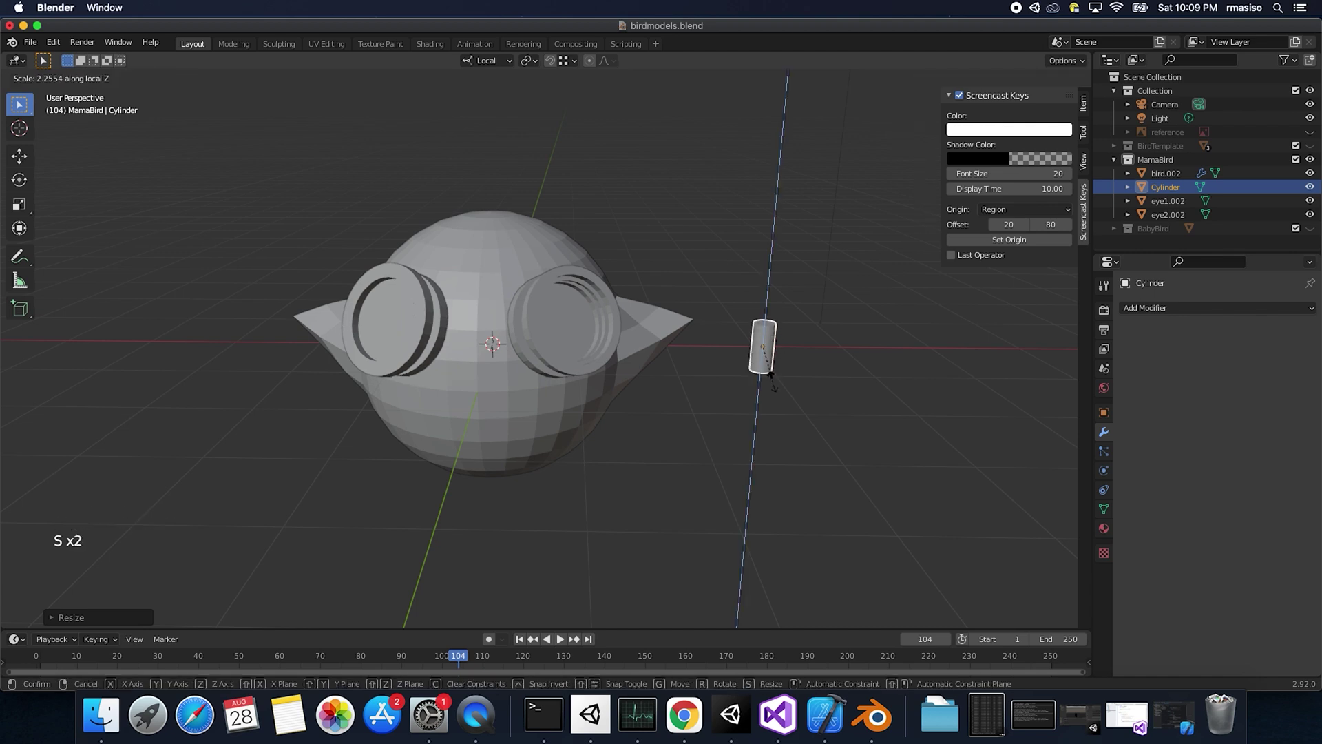
{"action": "key", "text": "s"}
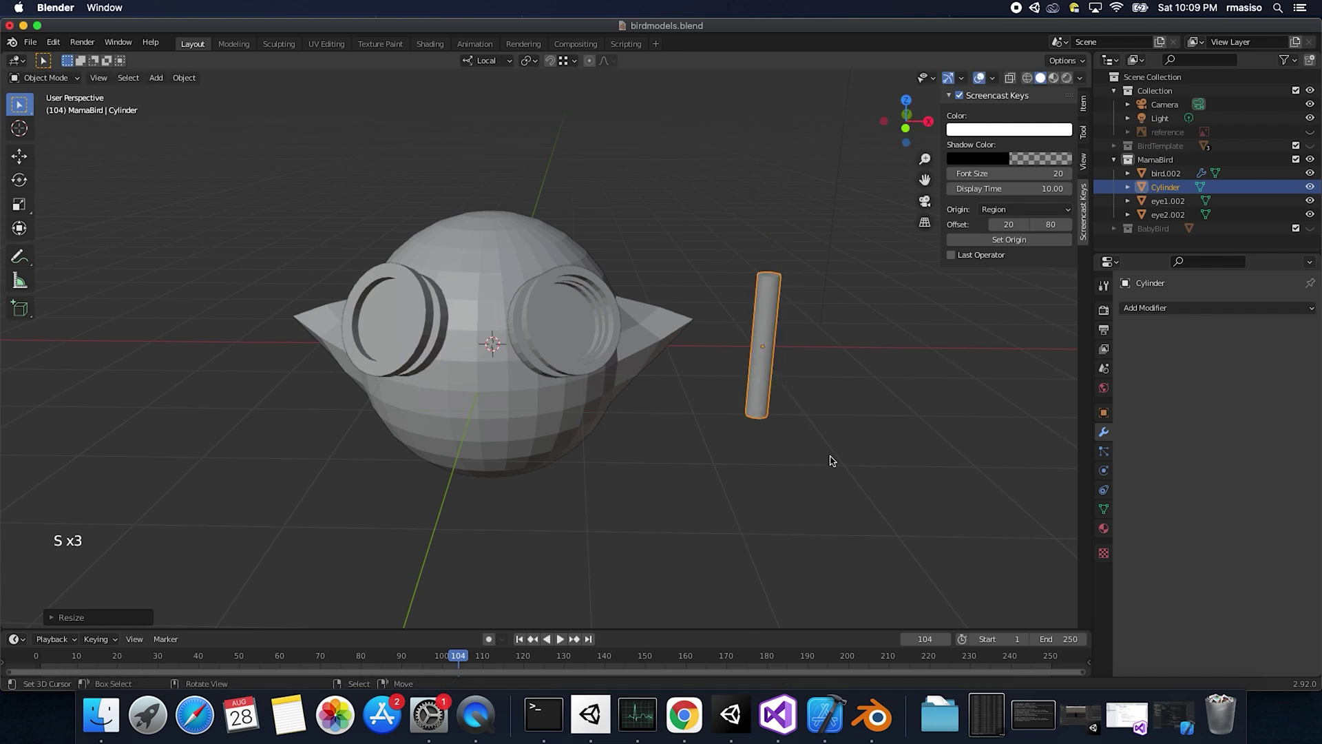
Step: Rotate the cylinder 90° on Y to lie horizontally and move it up to the goggles' height
{"action": "key", "text": "r"}
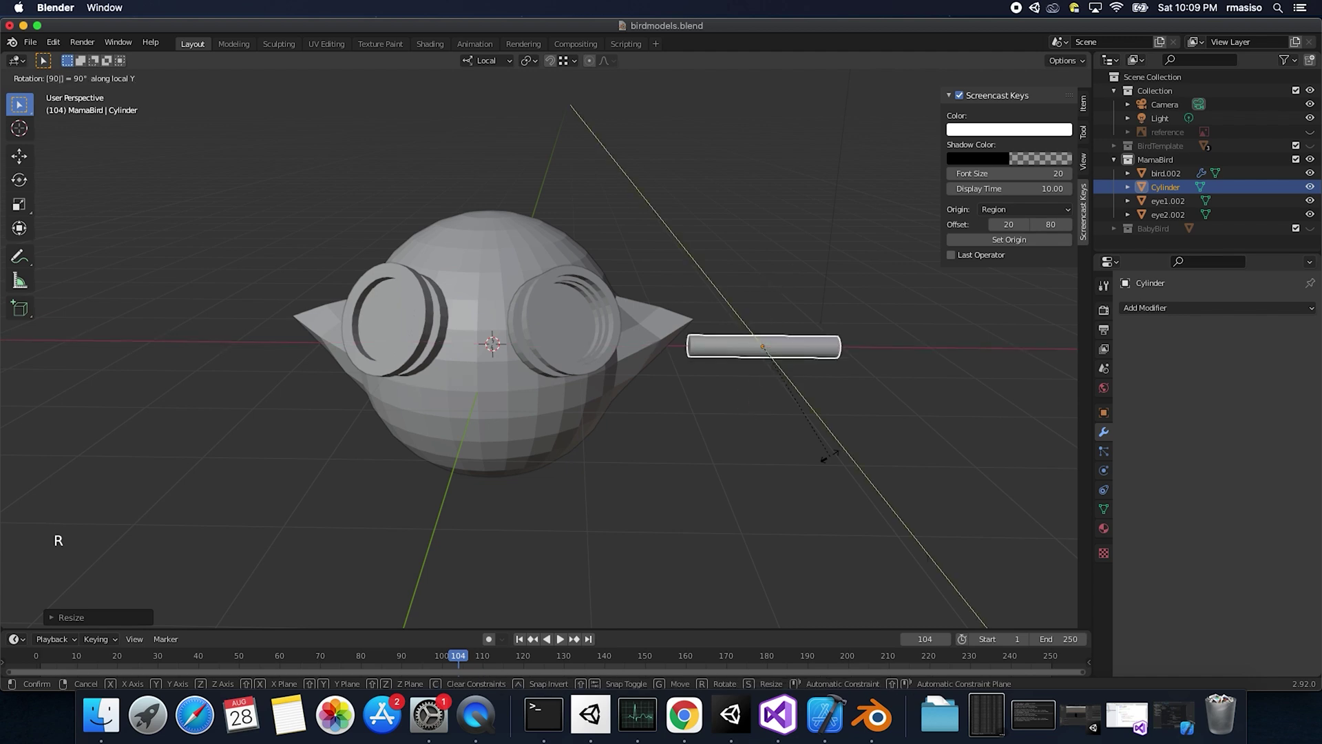
{"action": "key", "text": "g"}
{"action": "key", "text": "g"}
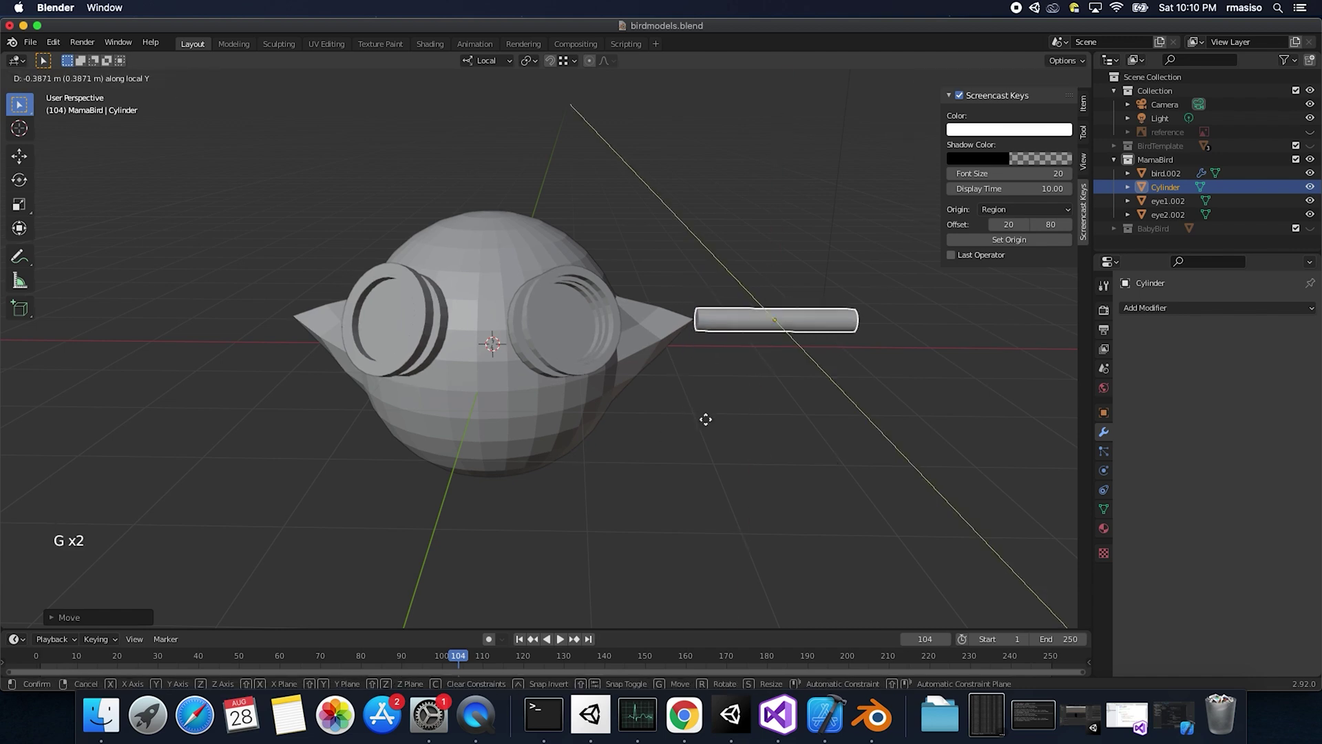
{"action": "key", "text": "g"}
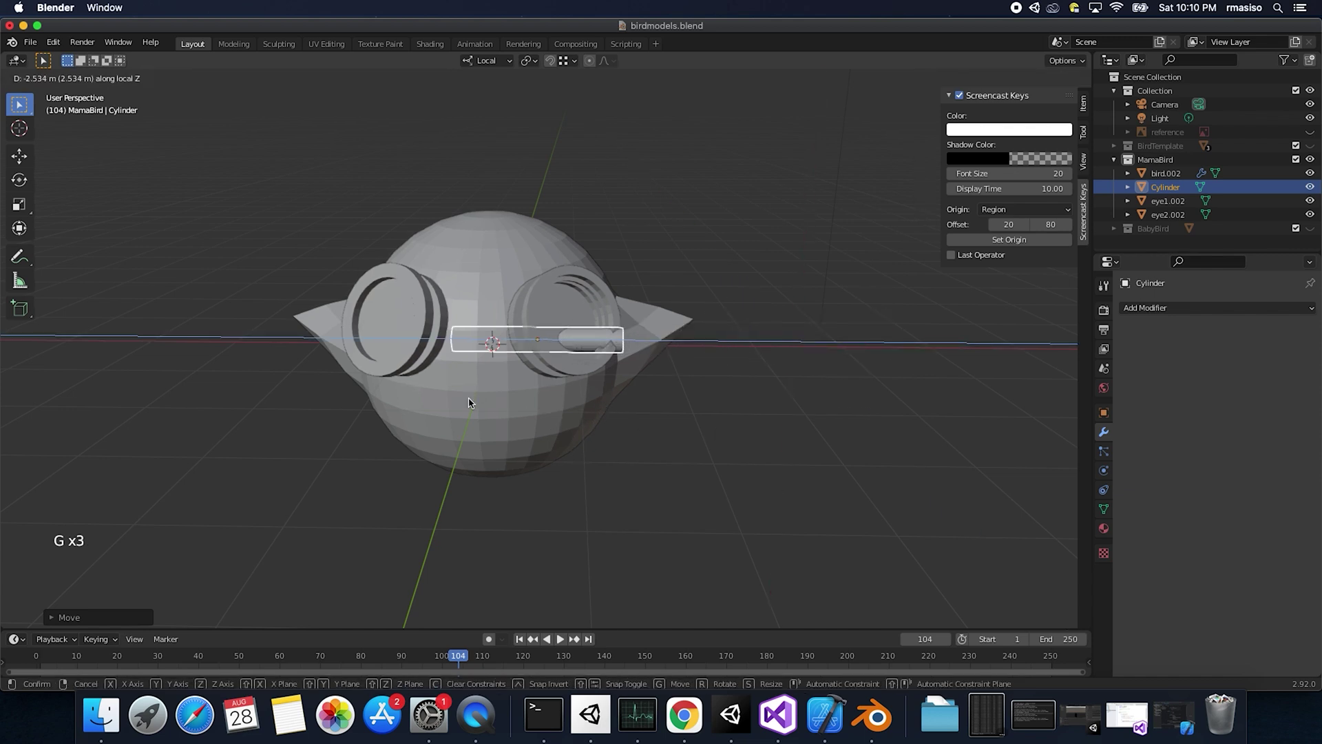
Step: With Global orientation, slide the cylinder along X to sit between the two goggles
{"action": "left_click", "coordinate": [497, 68]}
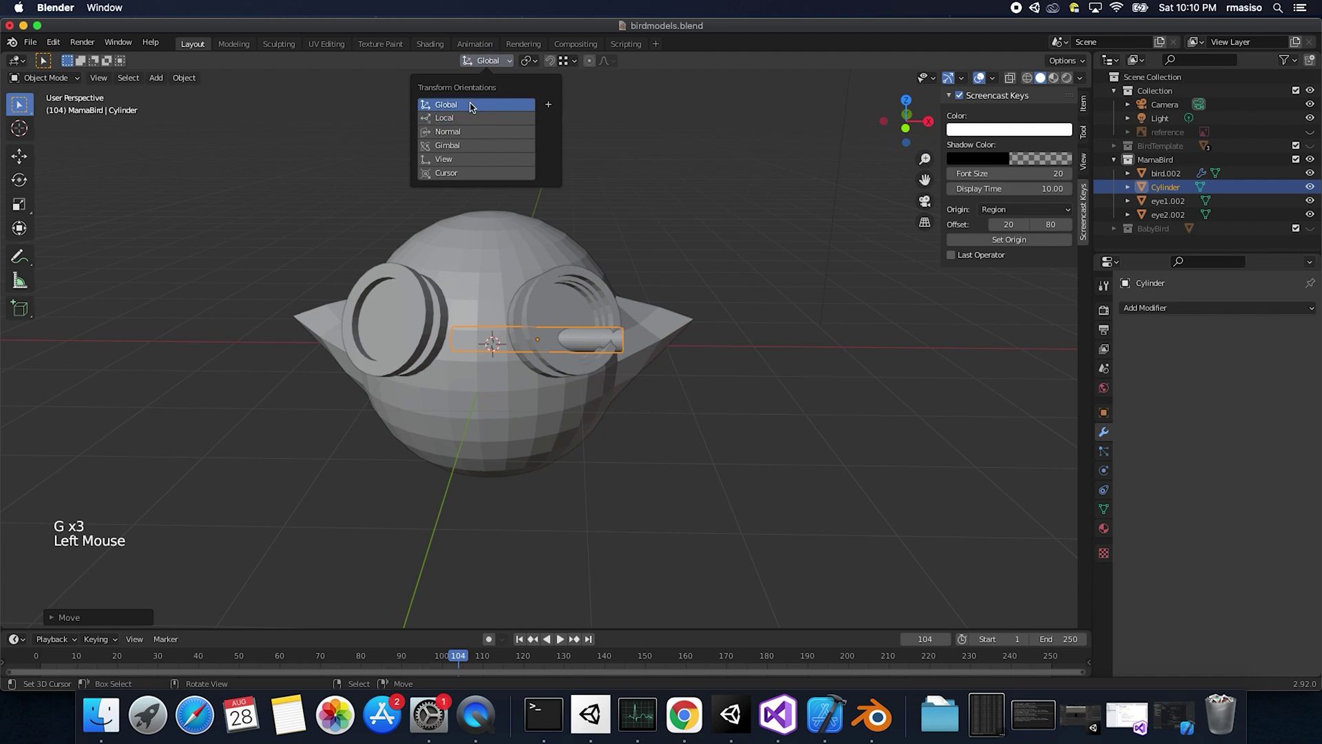
{"action": "key", "text": "g"}
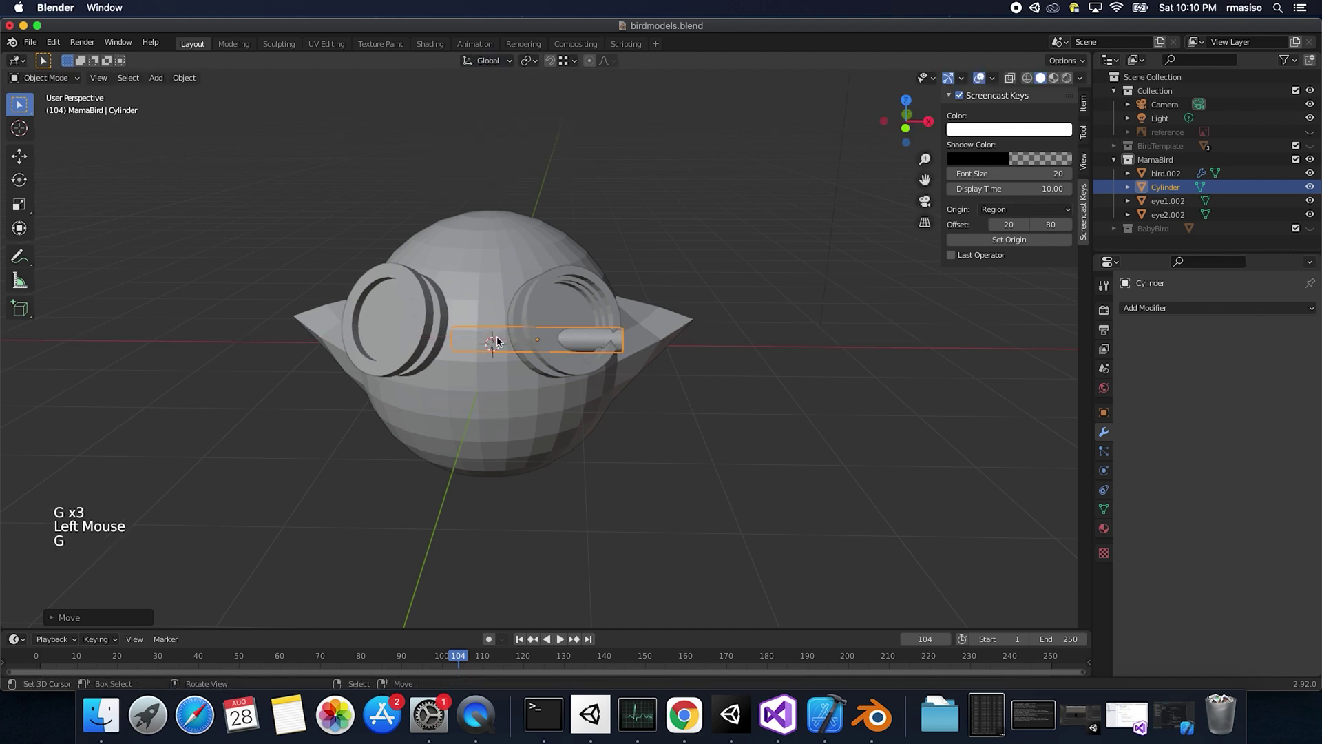
{"action": "key", "text": "g"}
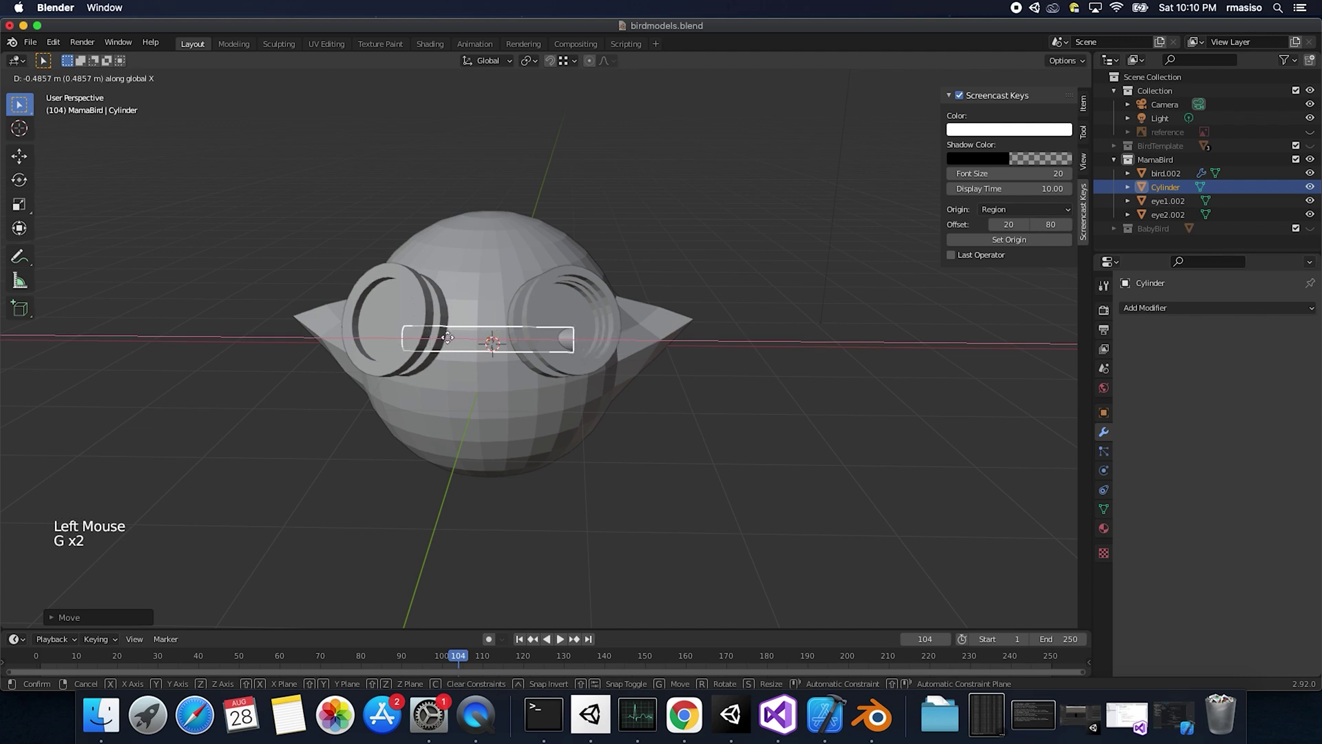
{"action": "key", "text": "g"}
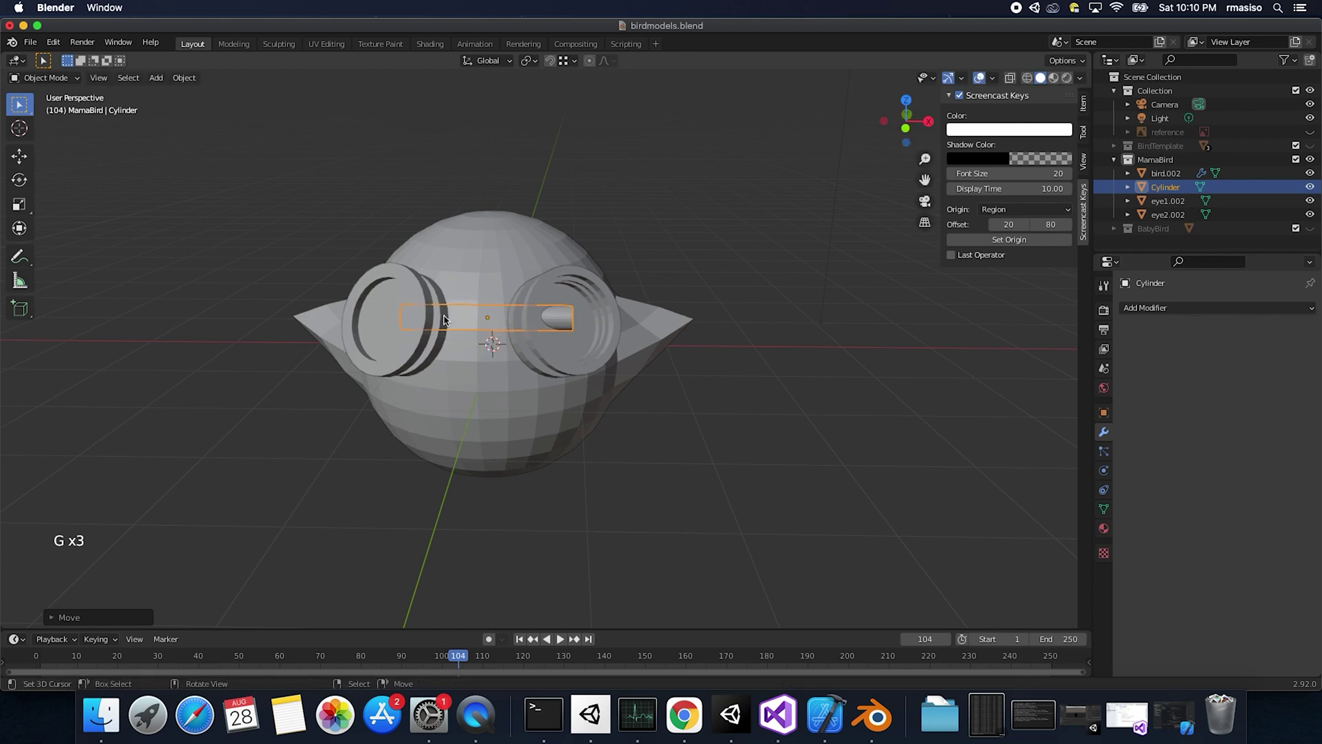
{"action": "key", "text": "g"}
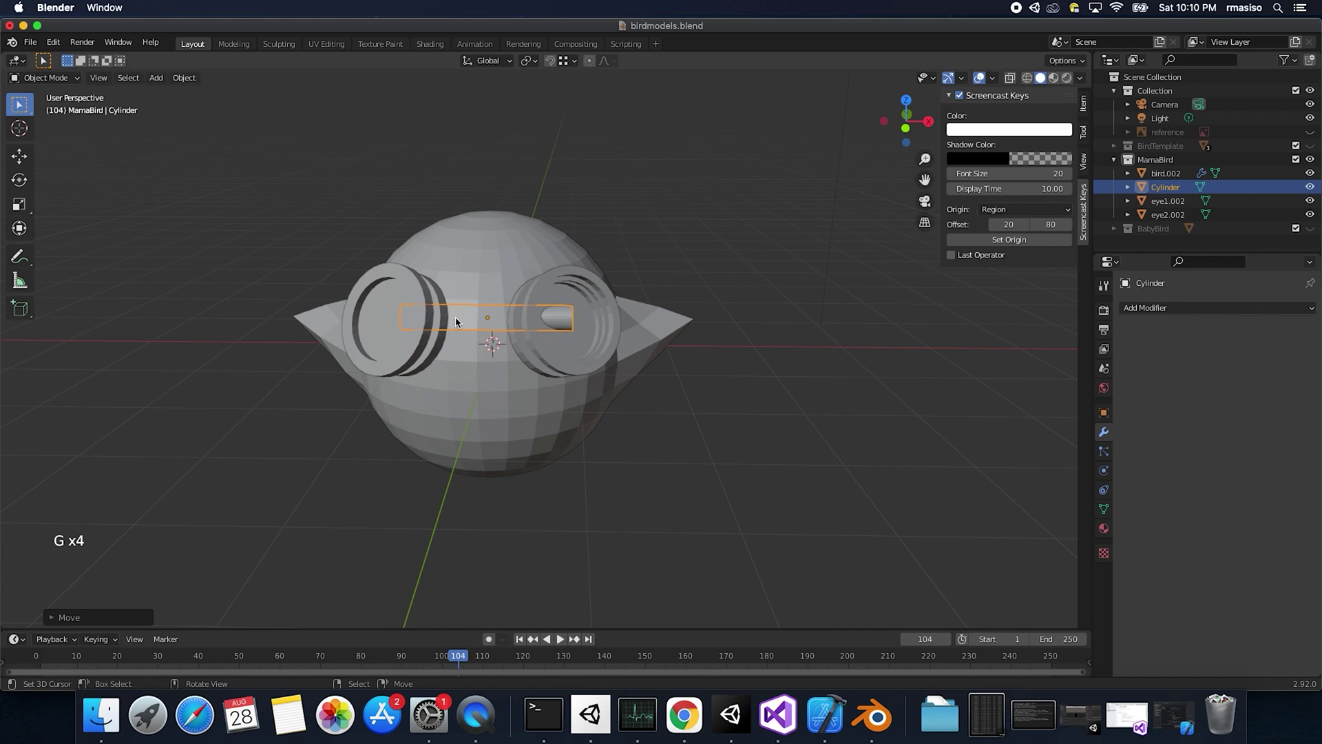
Step: Nudge the bridge cylinder's position while viewing the goggles from close up
{"action": "key", "text": "y"}
{"action": "key", "text": "g"}
{"action": "middle_click", "coordinate": [470, 330]}
{"action": "scroll", "scroll_direction": "down", "scroll_amount": 3}
{"action": "key", "text": "g"}
{"action": "scroll", "scroll_direction": "down", "scroll_amount": 3}
{"action": "scroll", "scroll_direction": "up", "scroll_amount": 3}
{"action": "middle_click", "coordinate": [462, 328]}
{"action": "scroll", "scroll_direction": "up", "scroll_amount": 3}
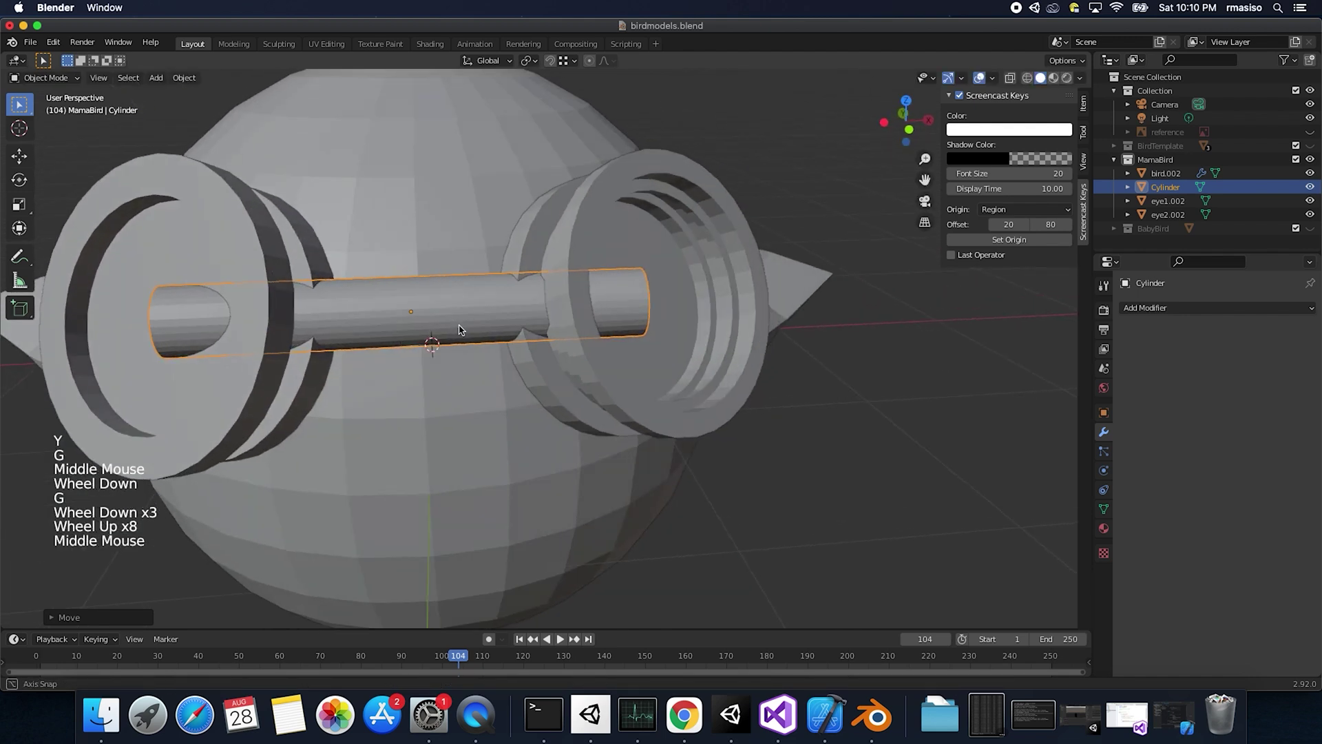
Step: Shorten the cylinder along X so it spans exactly between the goggles and adjust it along Y
{"action": "key", "text": "s"}
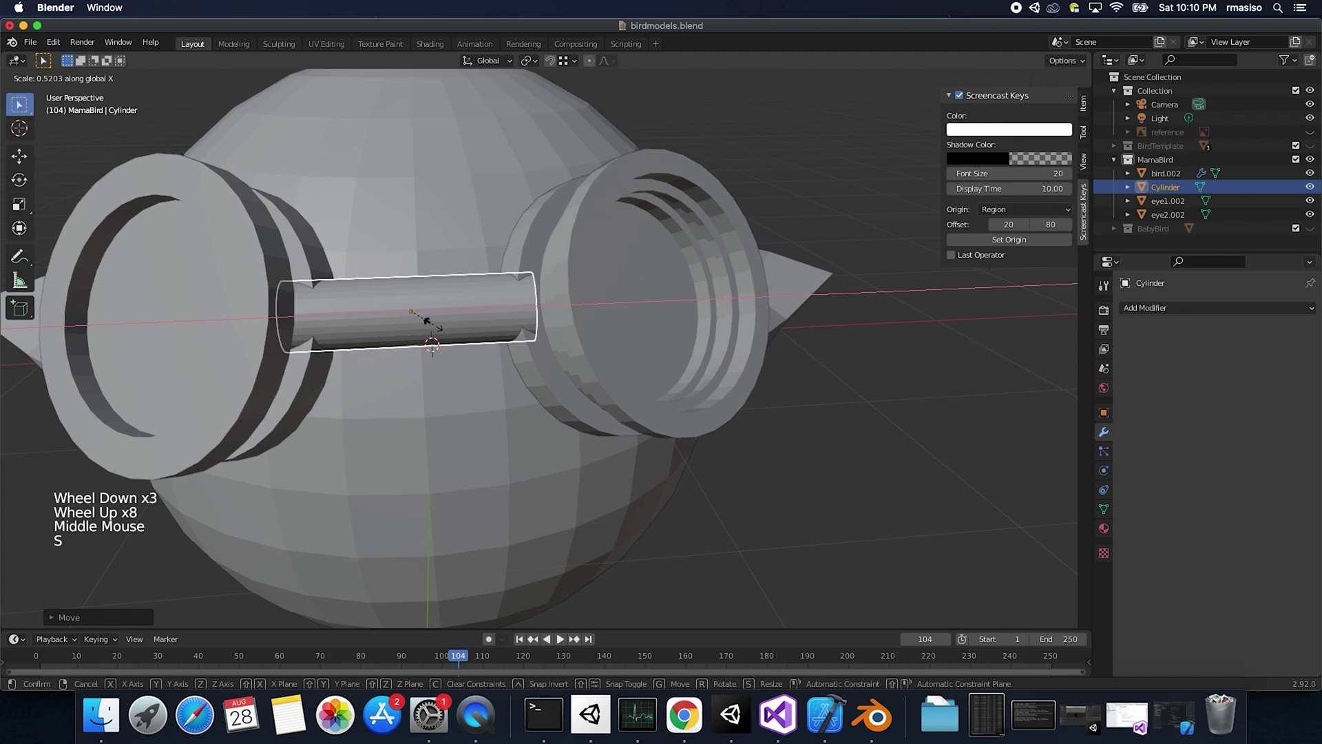
{"action": "key", "text": "g"}
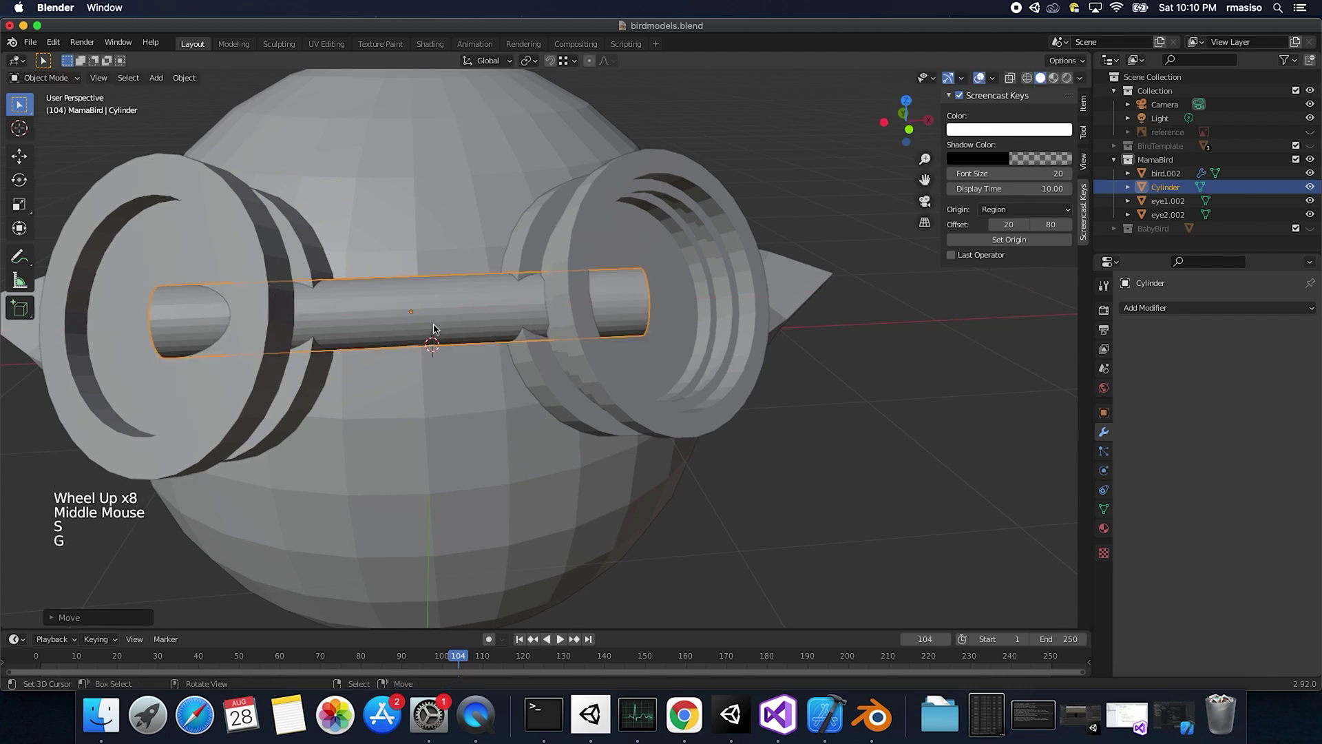
{"action": "key", "text": "g"}
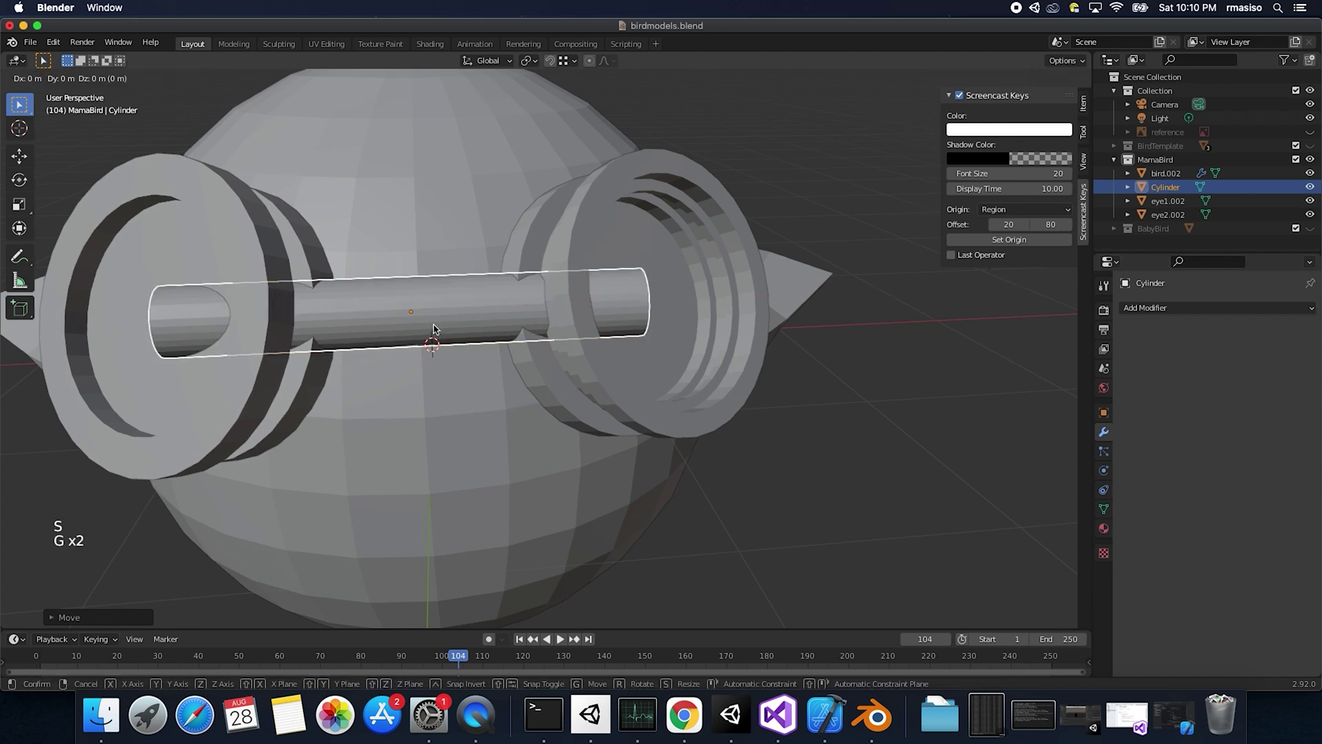
{"action": "key", "text": "s"}
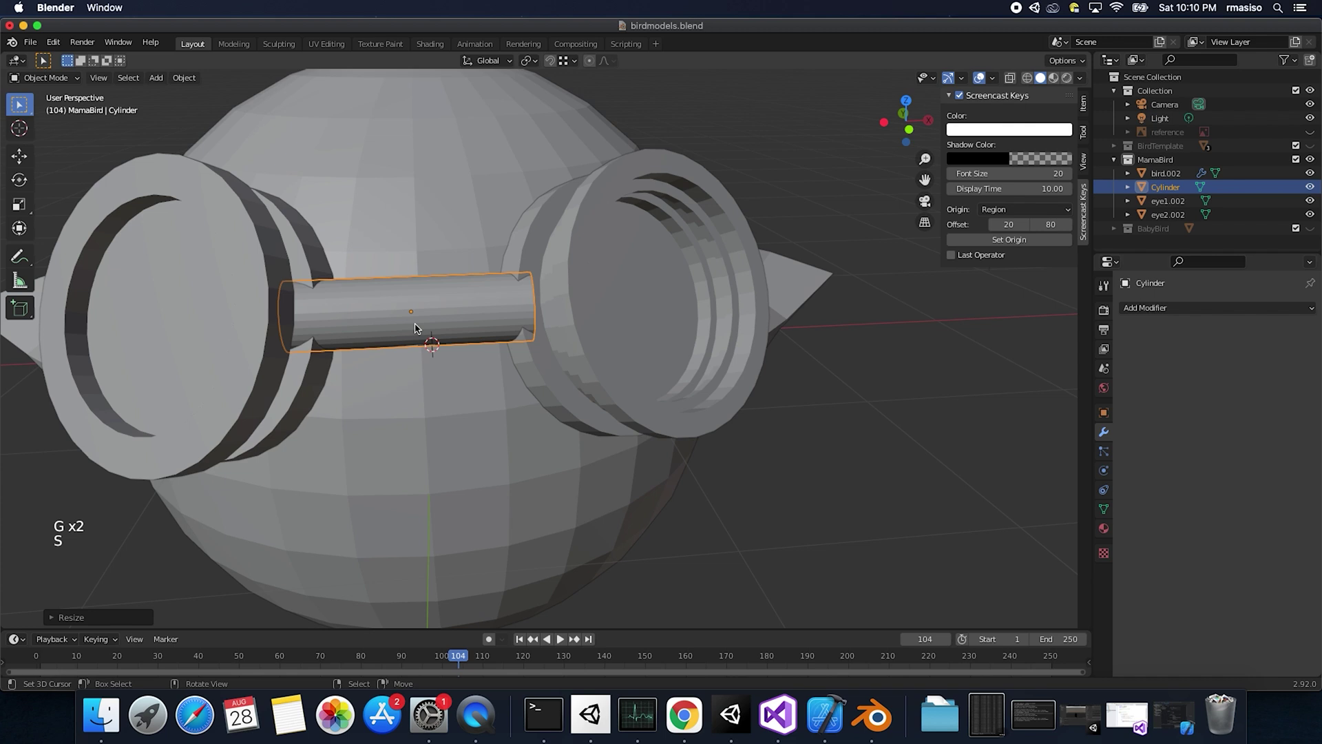
{"action": "key", "text": "g"}
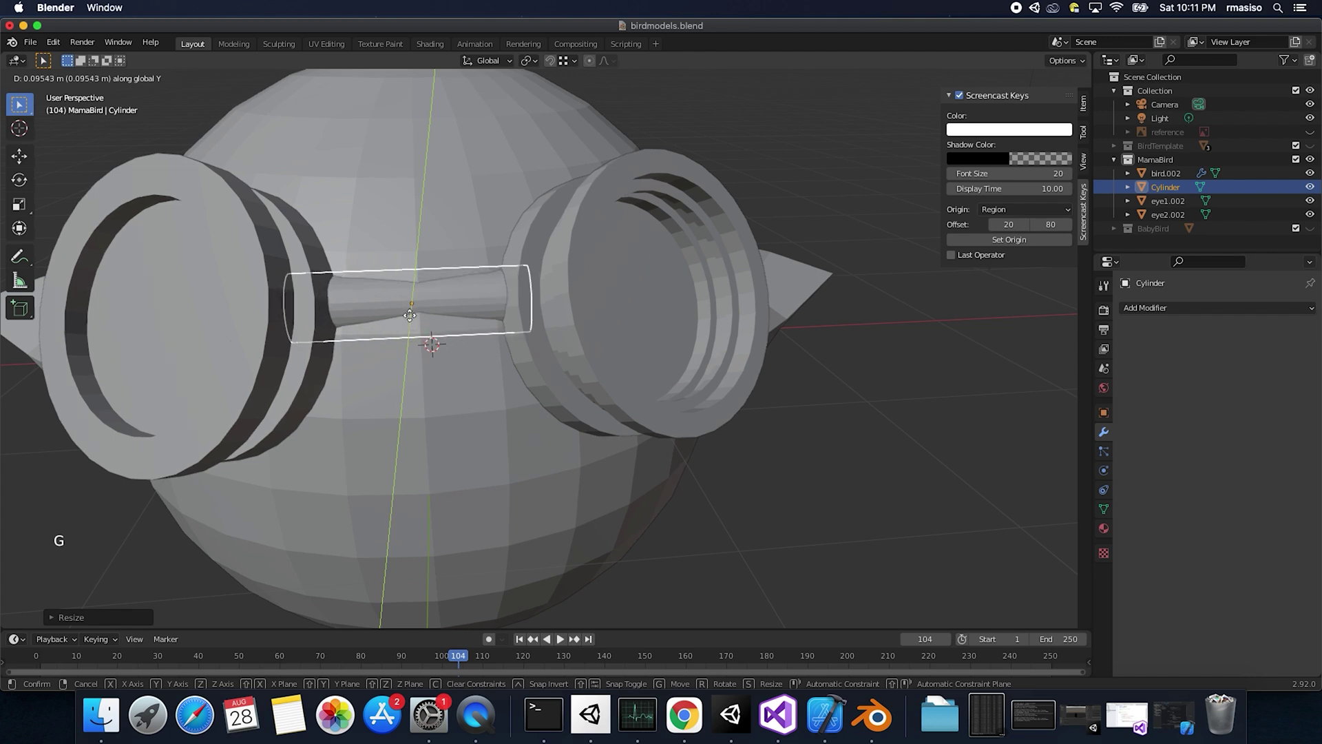
{"action": "middle_click", "coordinate": [428, 323]}
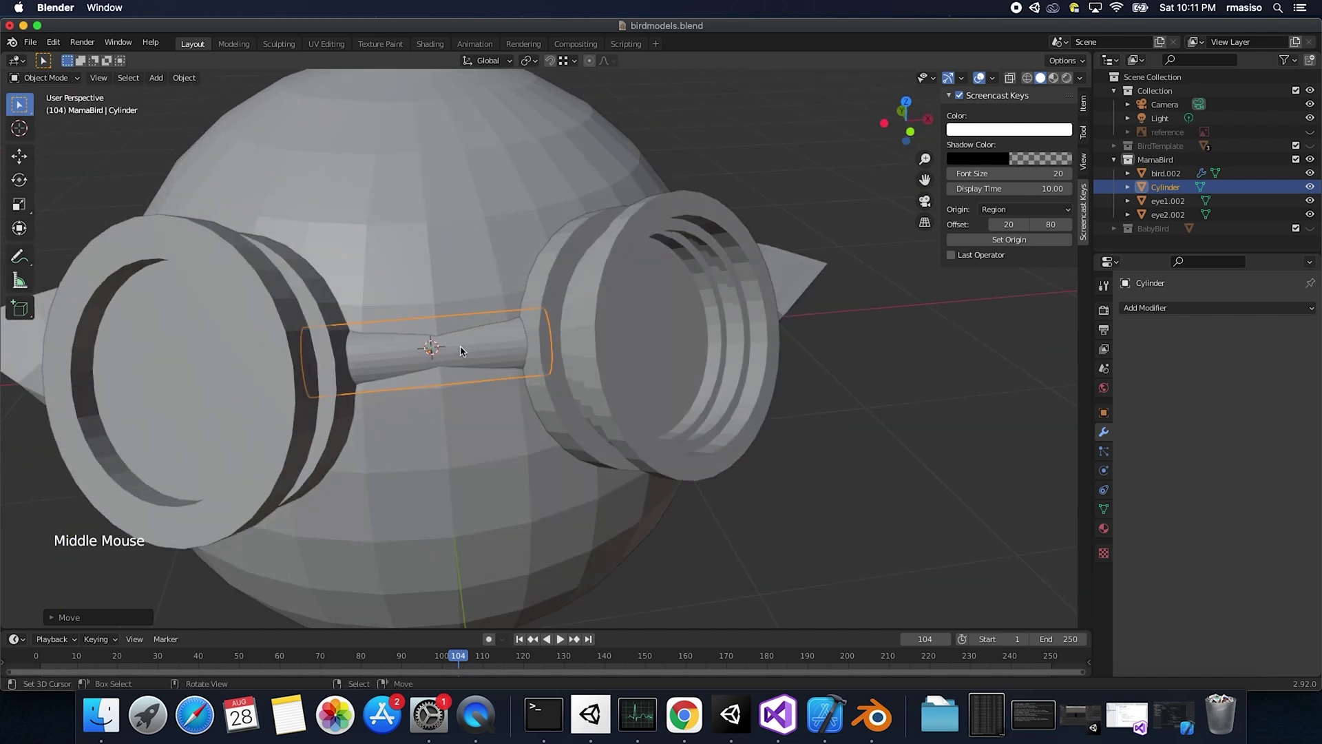
Step: In Edit Mode add 3 loop cuts to the bridge and bend it to follow the head's curve
{"action": "key", "text": "Tab"}
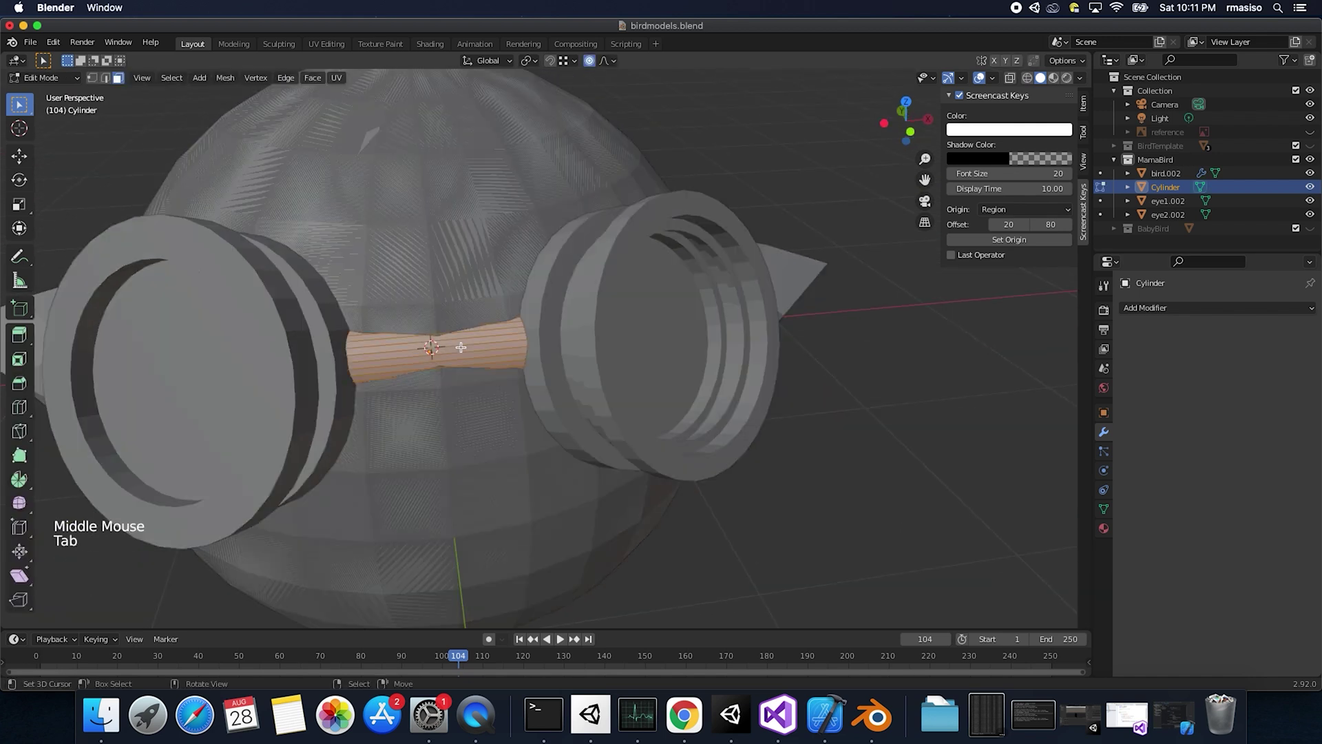
{"action": "key", "text": "ctrl+r"}
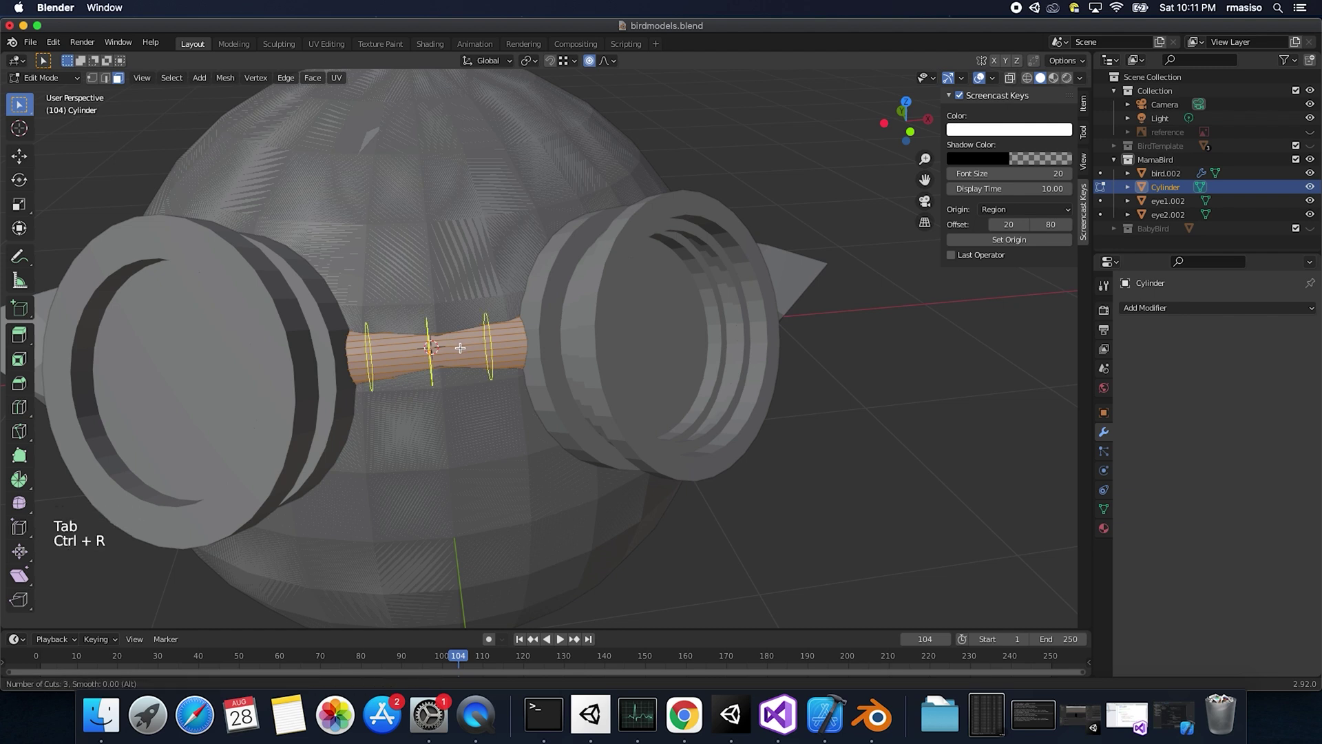
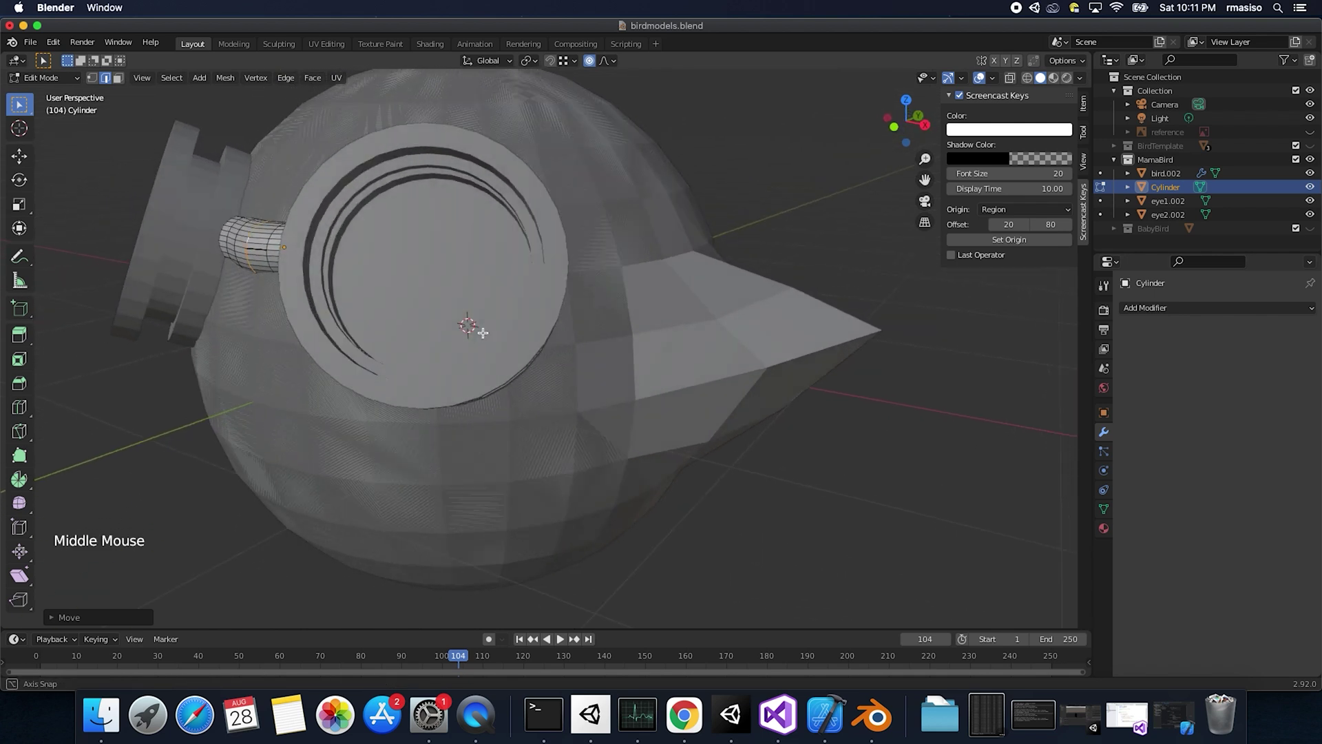
{"action": "key", "text": "Tab"}
Step: Orbit to a straight-on front view of the face to inspect the bridge
{"action": "scroll", "scroll_direction": "up", "scroll_amount": 3}
{"action": "middle_click", "coordinate": [591, 339]}
{"action": "scroll", "scroll_direction": "down", "scroll_amount": 3}
{"action": "scroll", "scroll_direction": "up", "scroll_amount": 3}
{"action": "scroll", "scroll_direction": "down", "scroll_amount": 3}
{"action": "scroll", "scroll_direction": "up", "scroll_amount": 3}
{"action": "middle_click", "coordinate": [501, 350]}
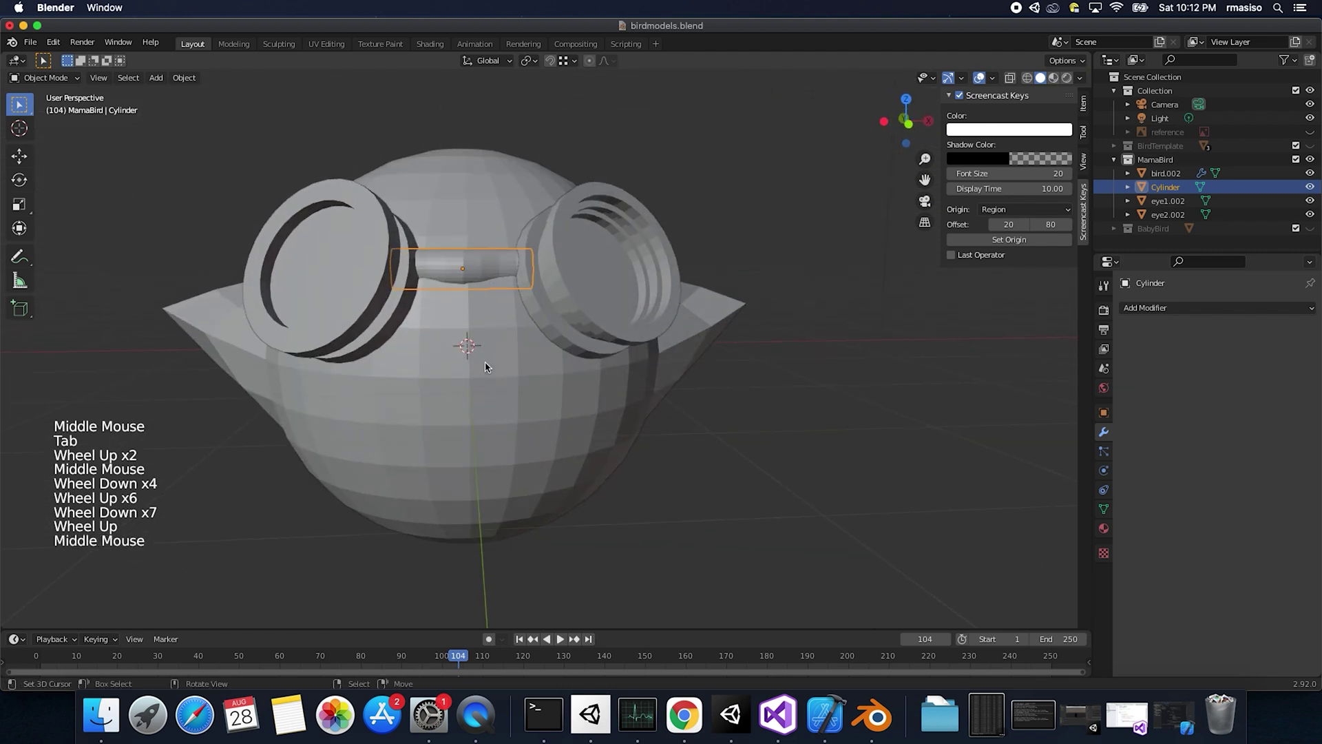
Step: Save birdmodels.blend, then join eye1.002, eye2.002 and the bridge Cylinder into one object
{"action": "key", "text": "super+s"}
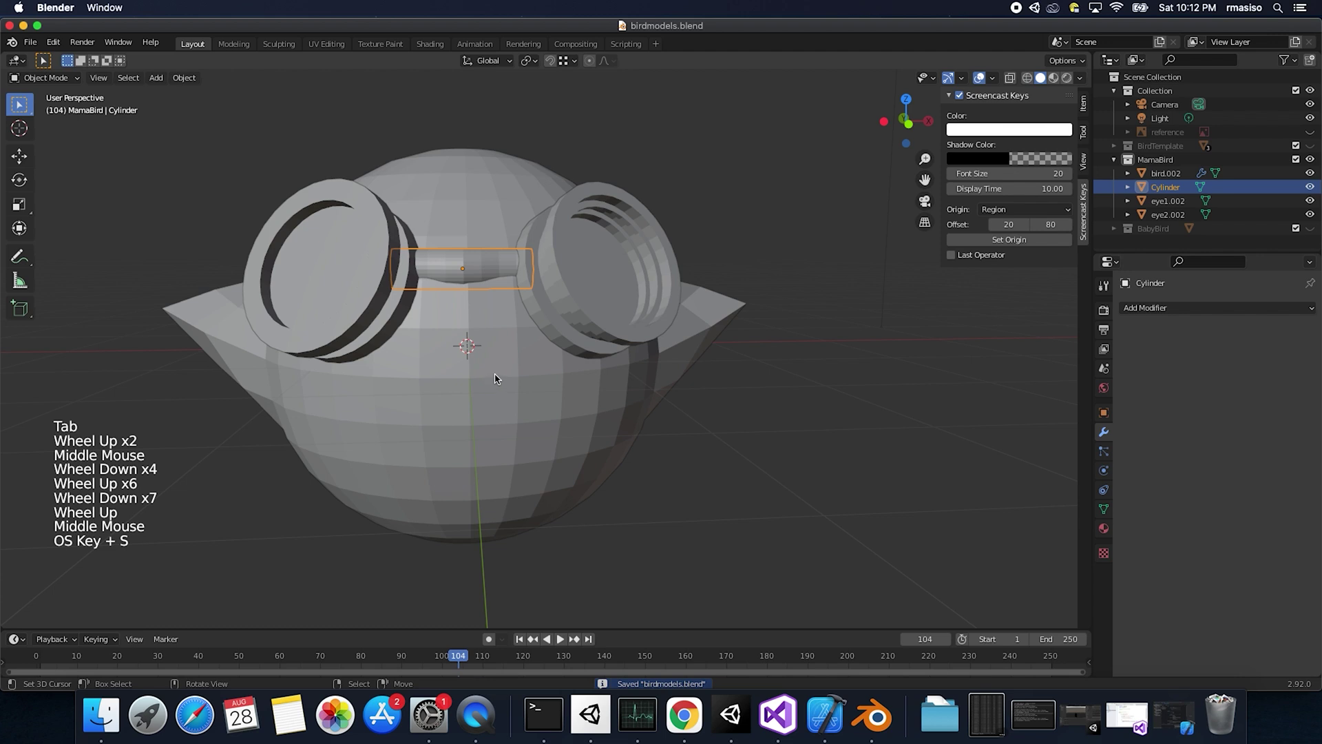
{"action": "middle_click", "coordinate": [501, 378]}
{"action": "right_click", "coordinate": [398, 336]}
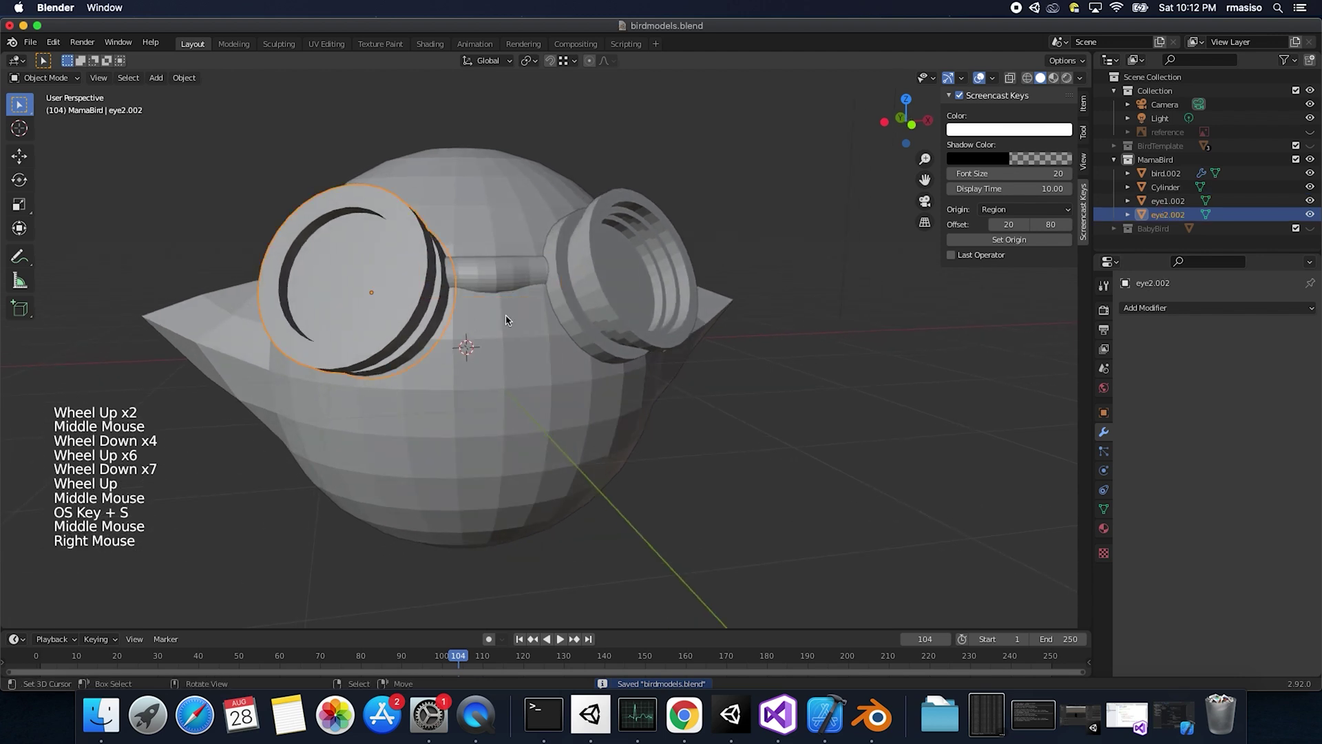
{"action": "right_click", "coordinate": [573, 308]}
{"action": "right_click", "coordinate": [490, 282]}
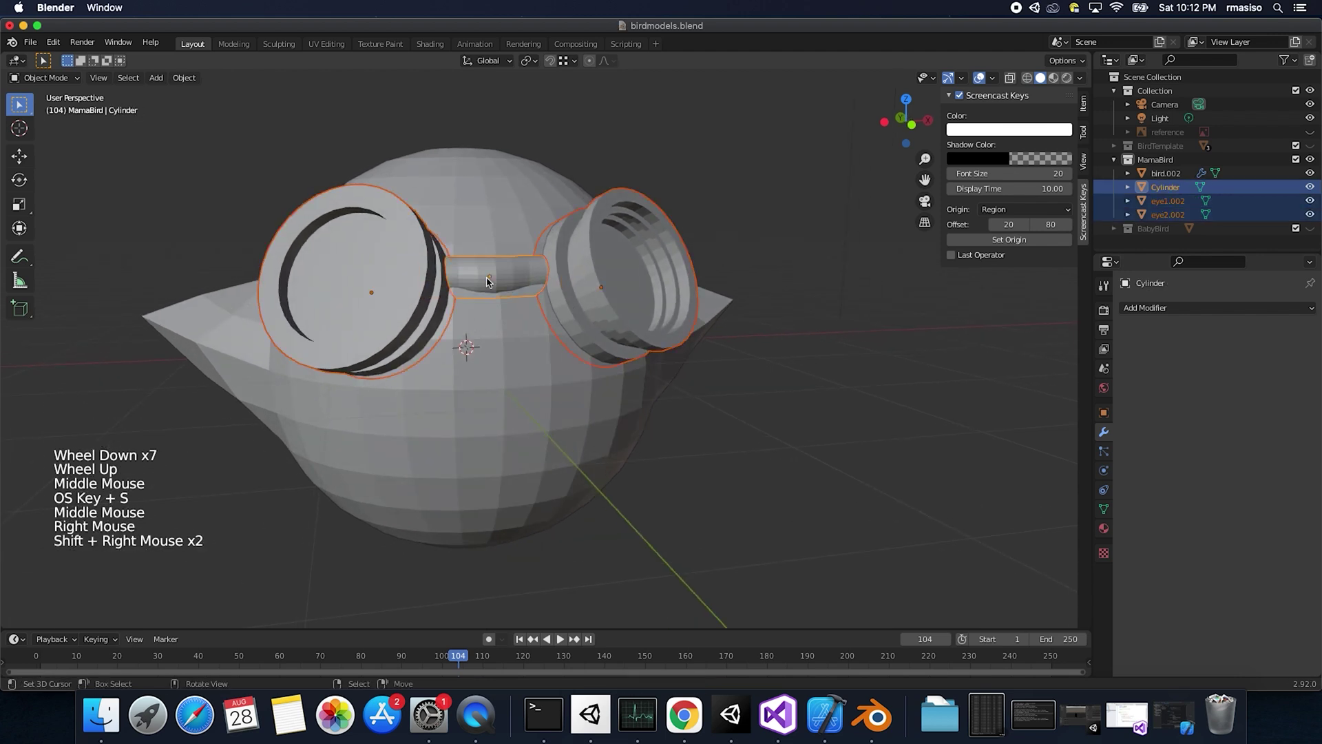
{"action": "key", "text": "super+j"}
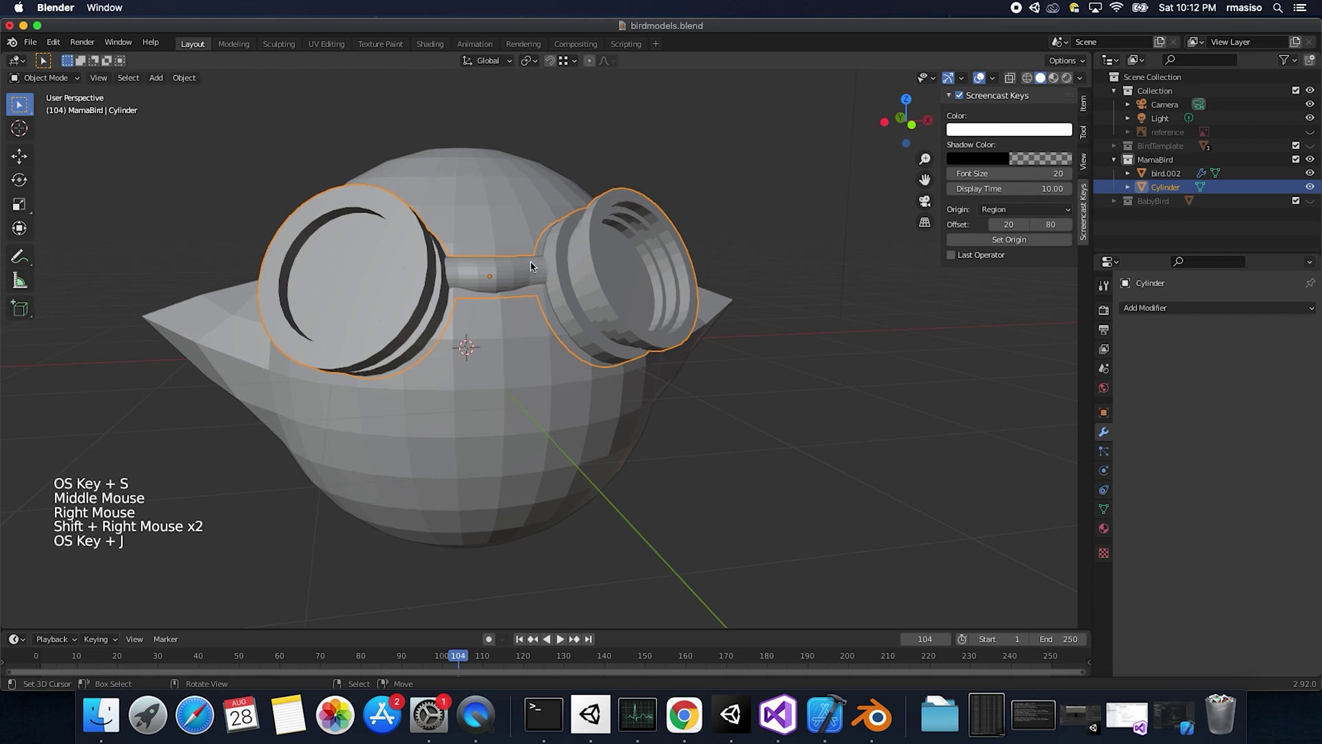
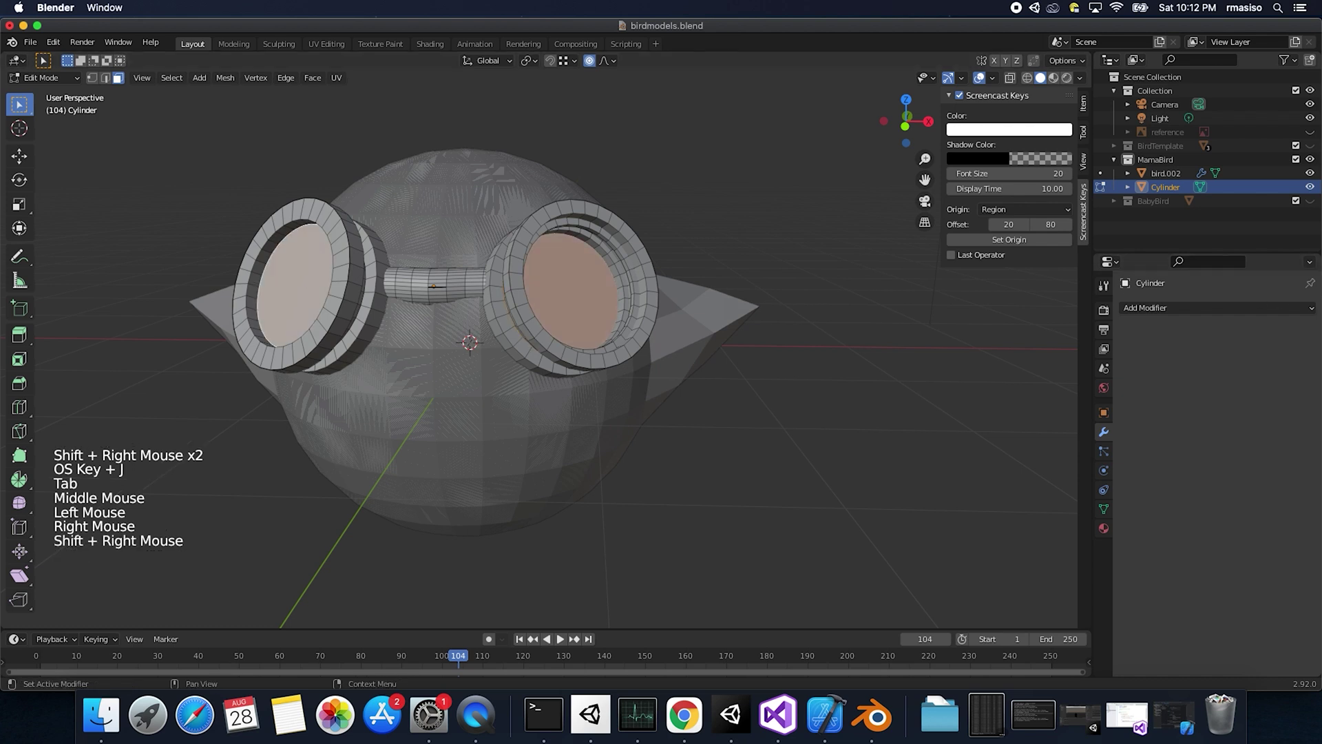
Step: Show the joined goggles' Material Properties and browse the existing materials
{"action": "left_click", "coordinate": [1226, 311]}
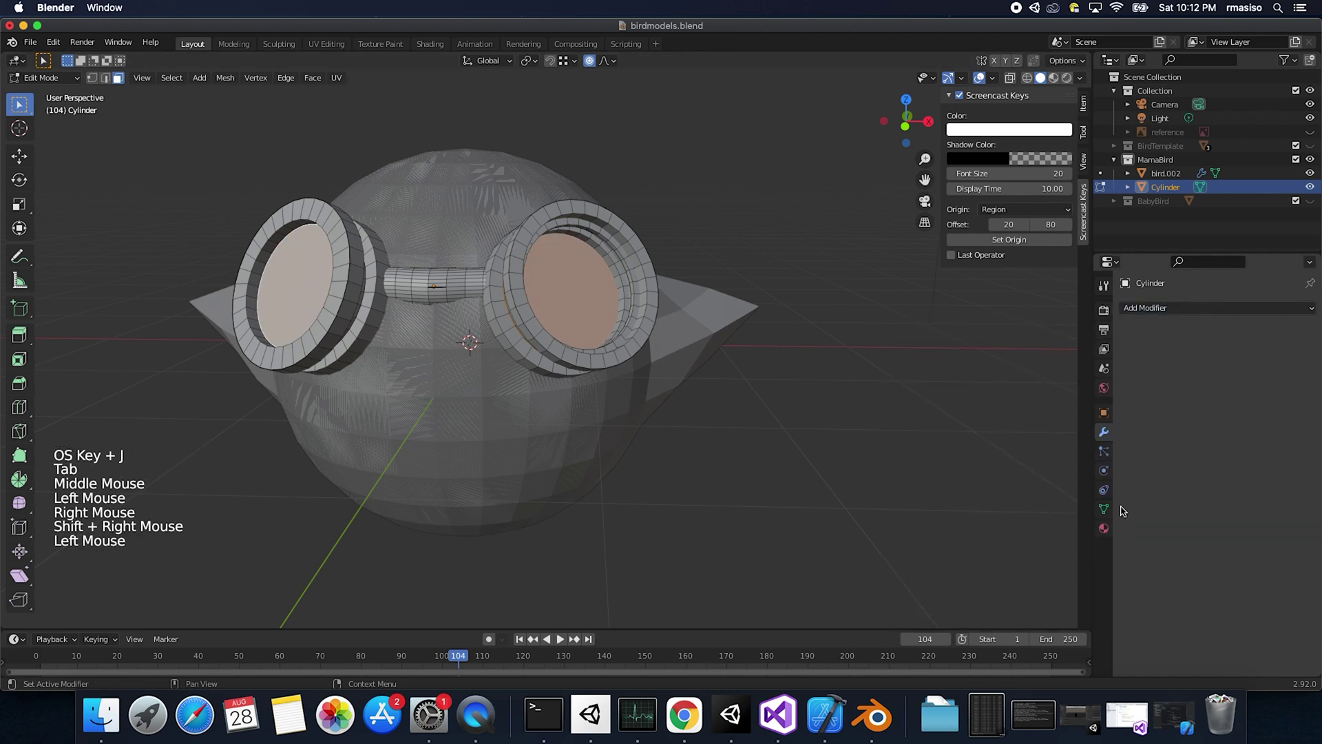
{"action": "left_click", "coordinate": [1108, 540]}
{"action": "left_click", "coordinate": [1108, 536]}
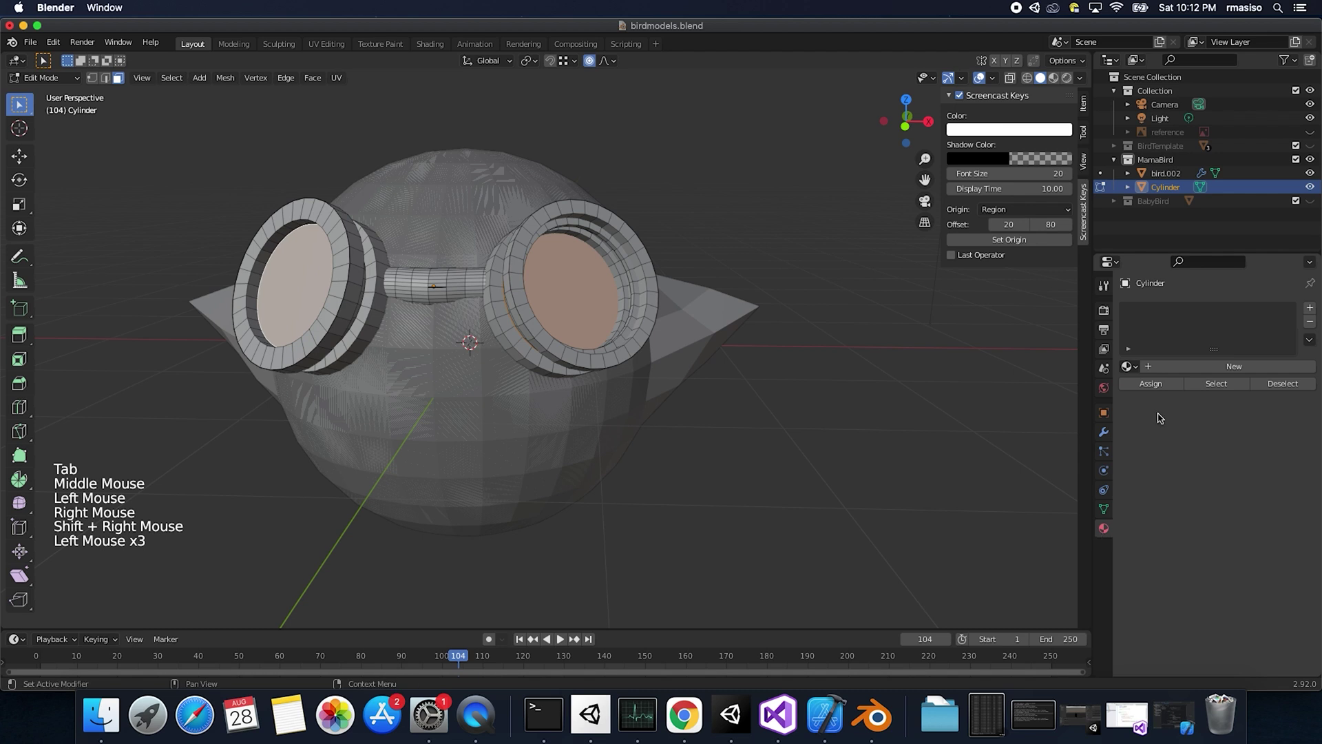
{"action": "left_click", "coordinate": [1137, 371]}
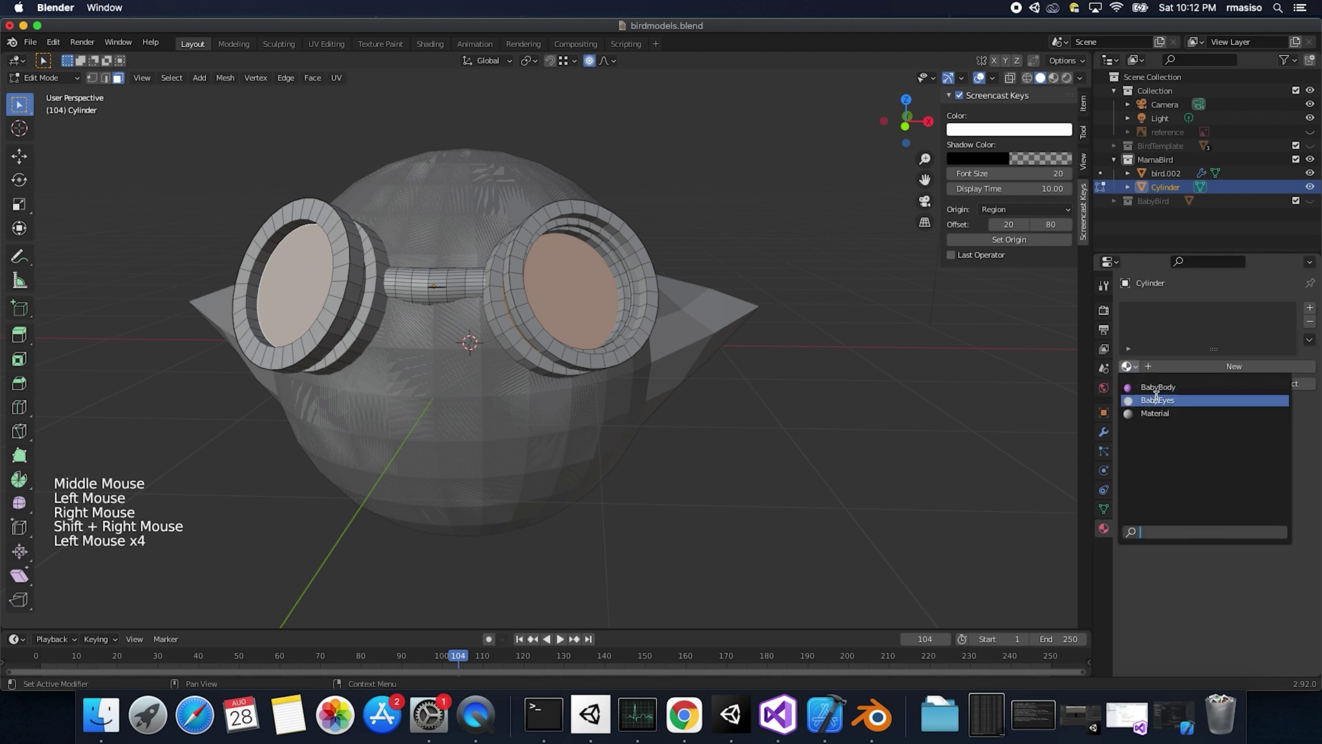
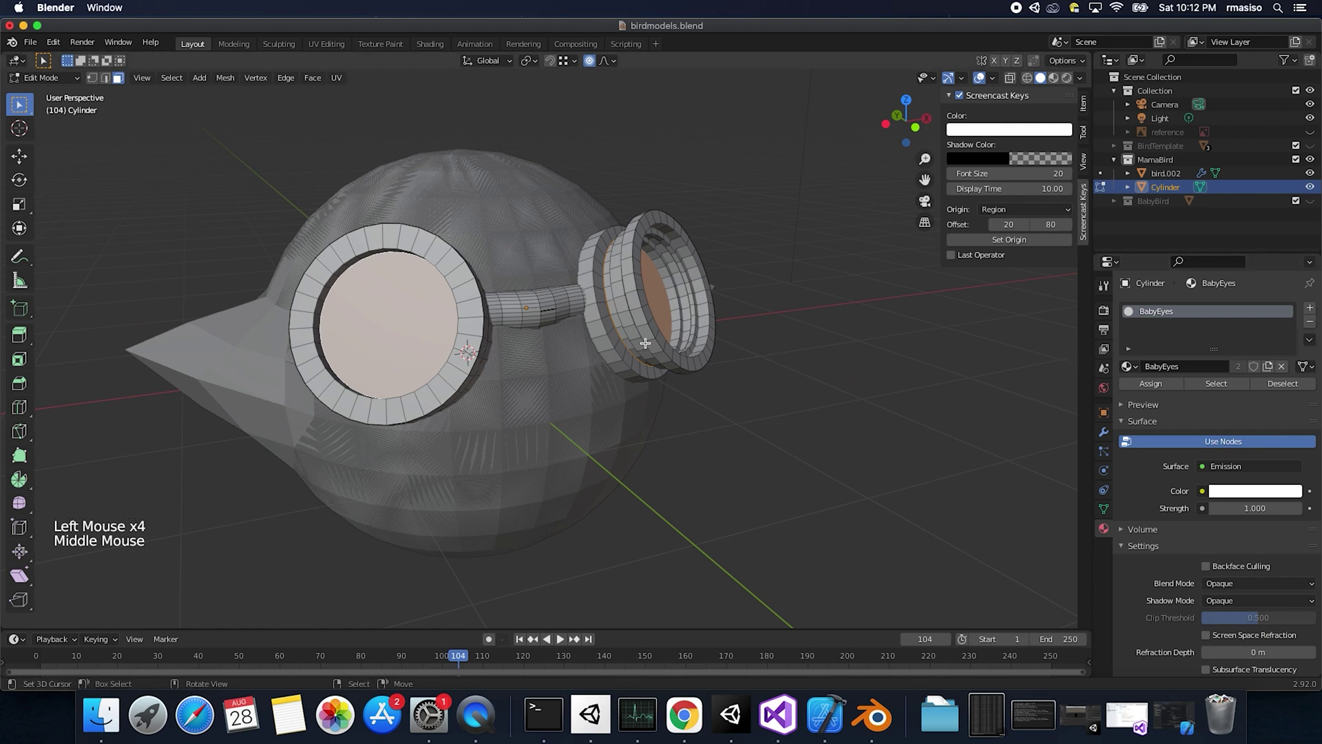
Step: Create a new material named goggles in a second slot and assign it to all goggle geometry
{"action": "key", "text": "super+i"}
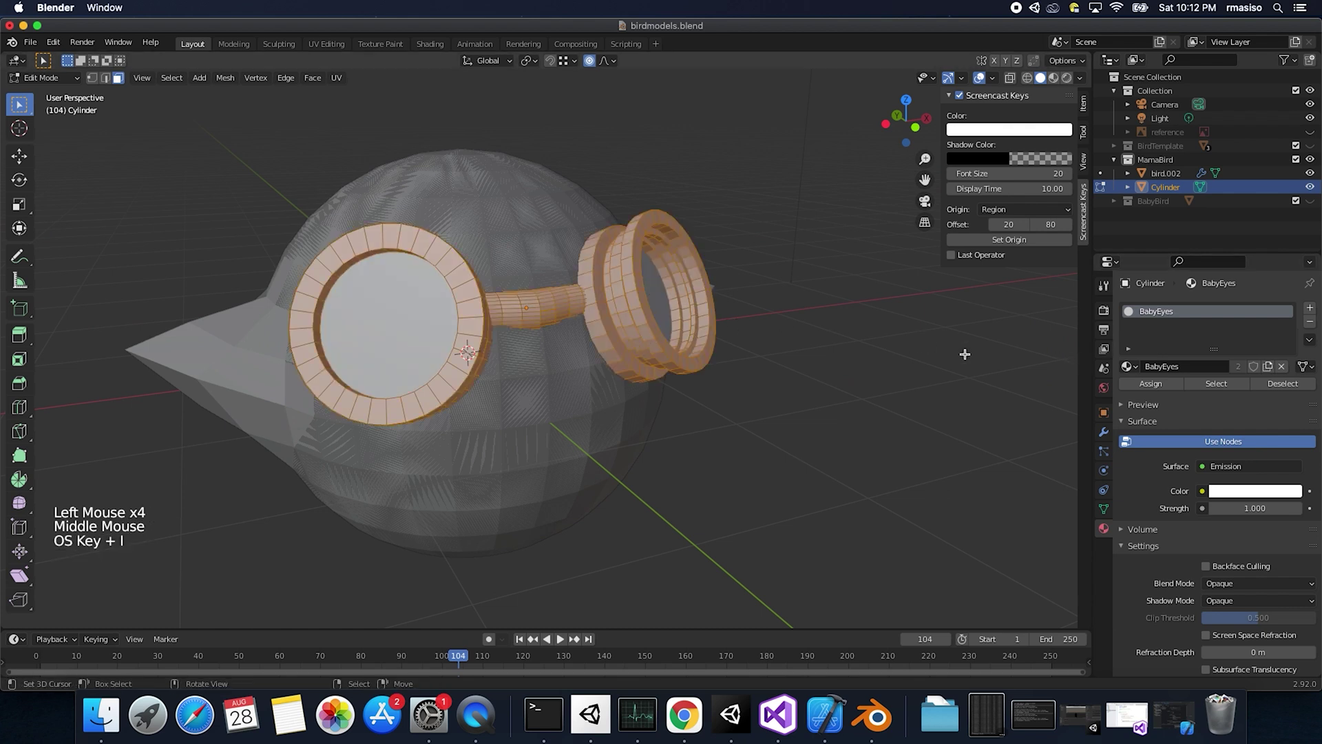
{"action": "left_click", "coordinate": [1314, 312]}
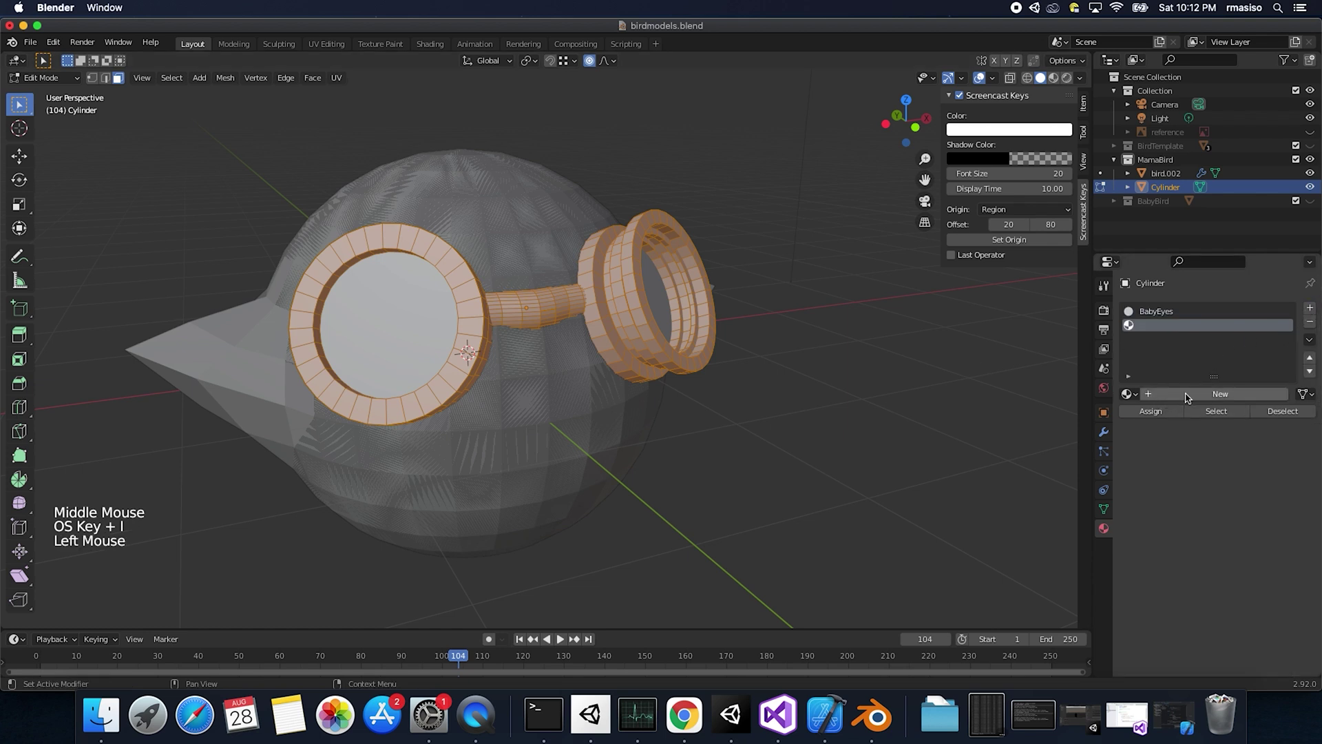
{"action": "left_click", "coordinate": [1190, 399]}
{"action": "left_click", "coordinate": [1186, 397]}
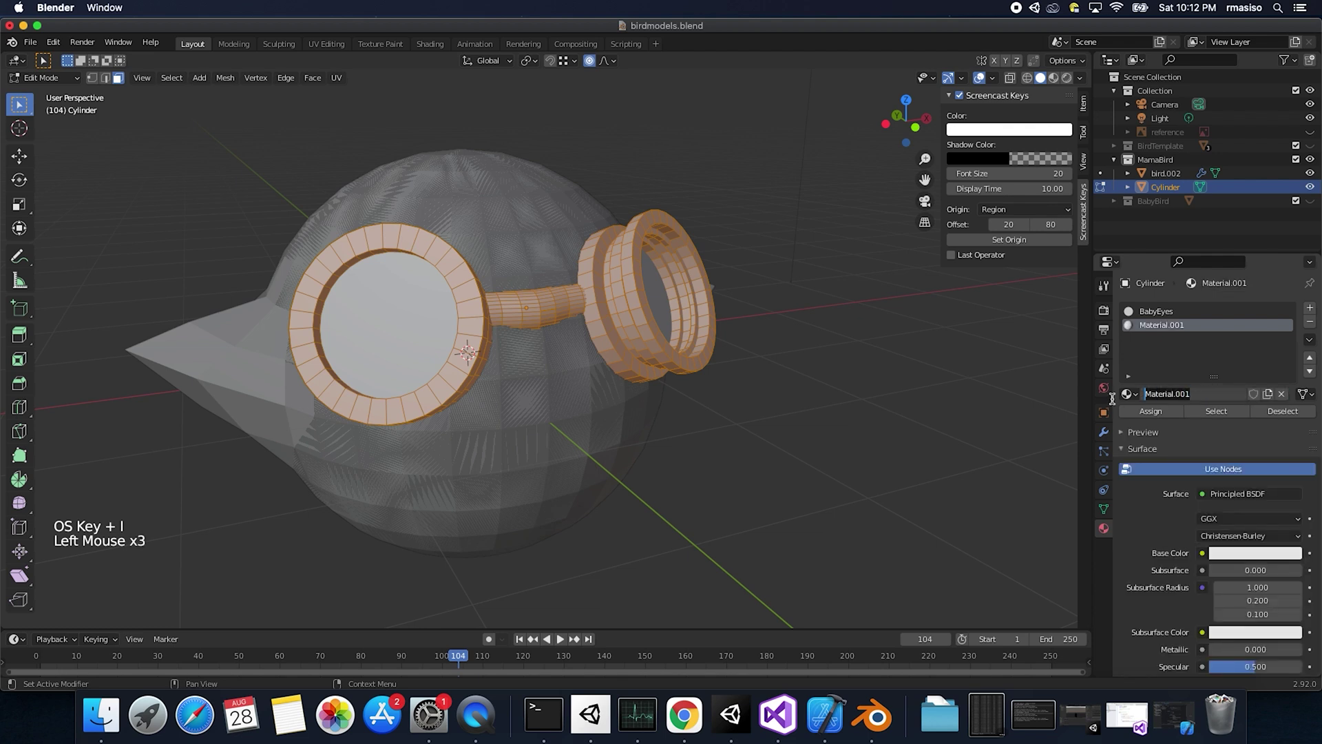
{"action": "key", "text": "g"}
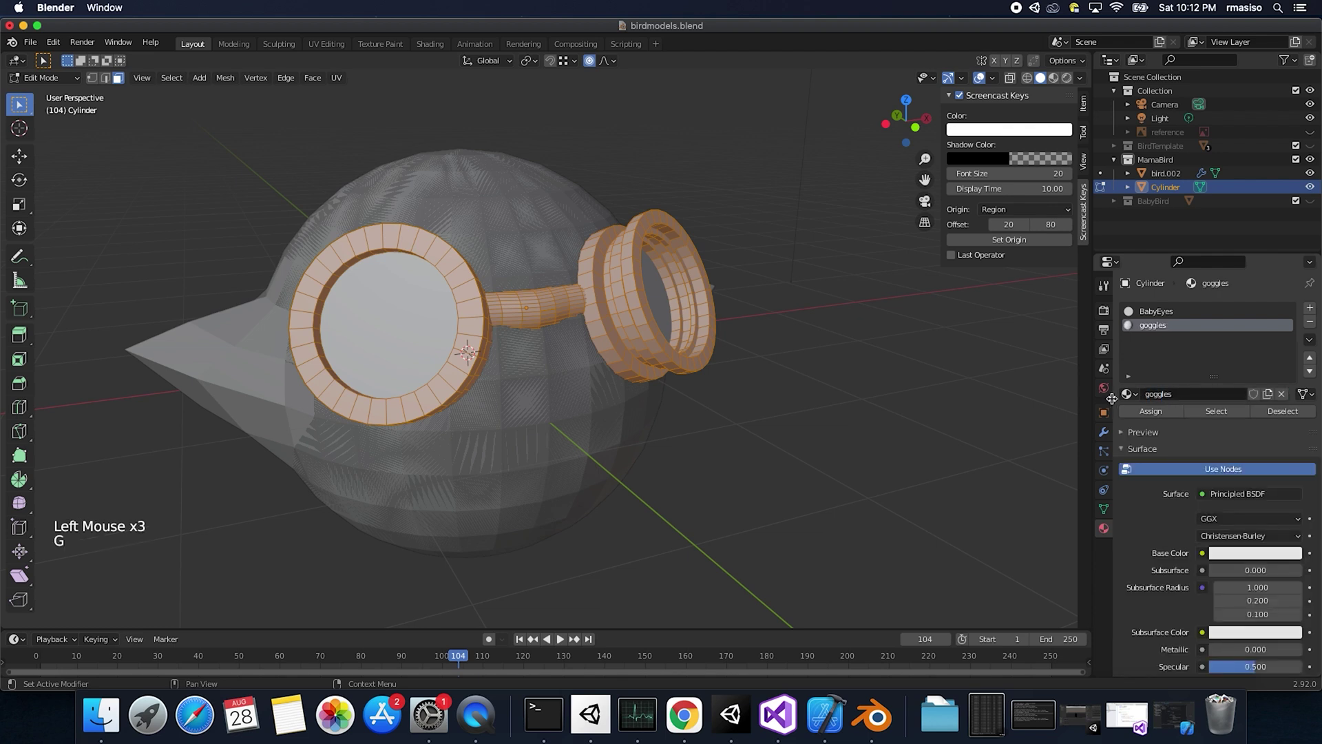
{"action": "left_click", "coordinate": [1133, 415]}
{"action": "key", "text": "Tab"}
{"action": "right_click", "coordinate": [583, 429]}
Step: Give bird.002 a new red material named mamabirdbody and assign it to the body mesh
{"action": "left_click", "coordinate": [1319, 312]}
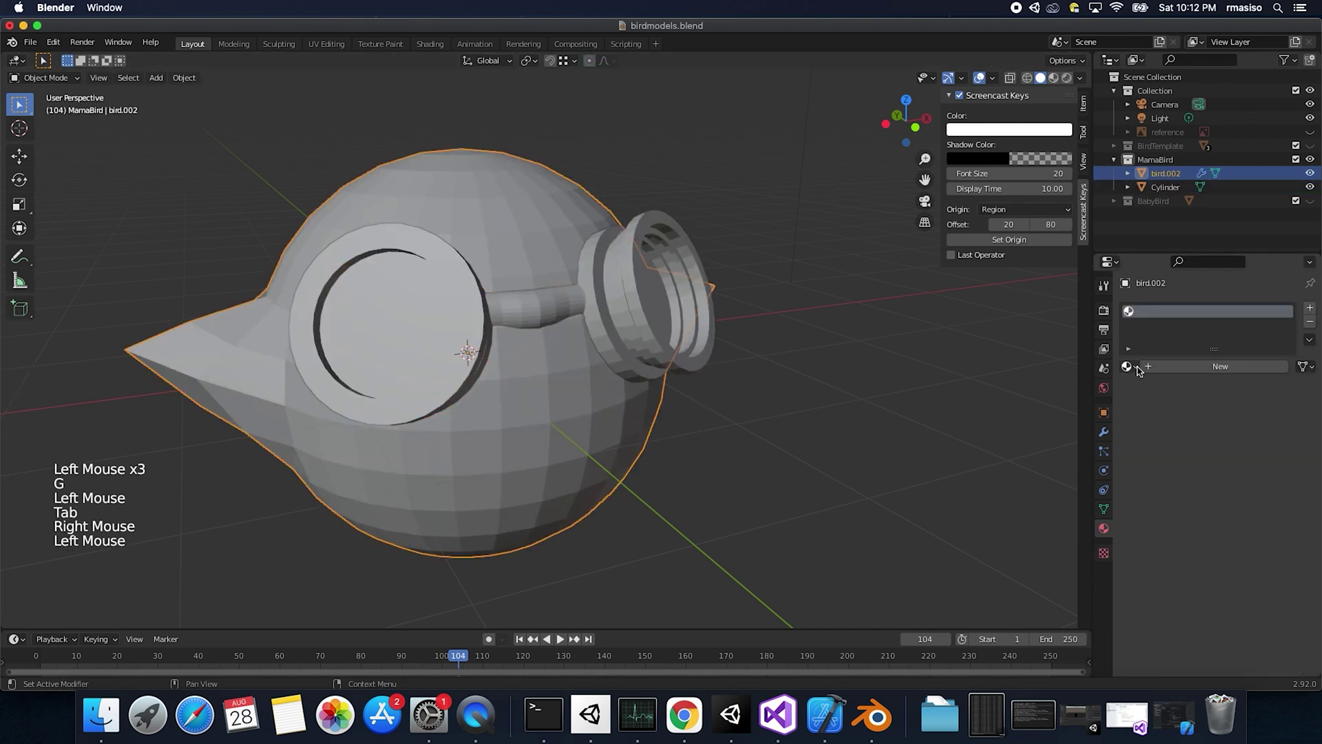
{"action": "left_click", "coordinate": [1157, 368]}
{"action": "left_click", "coordinate": [1171, 364]}
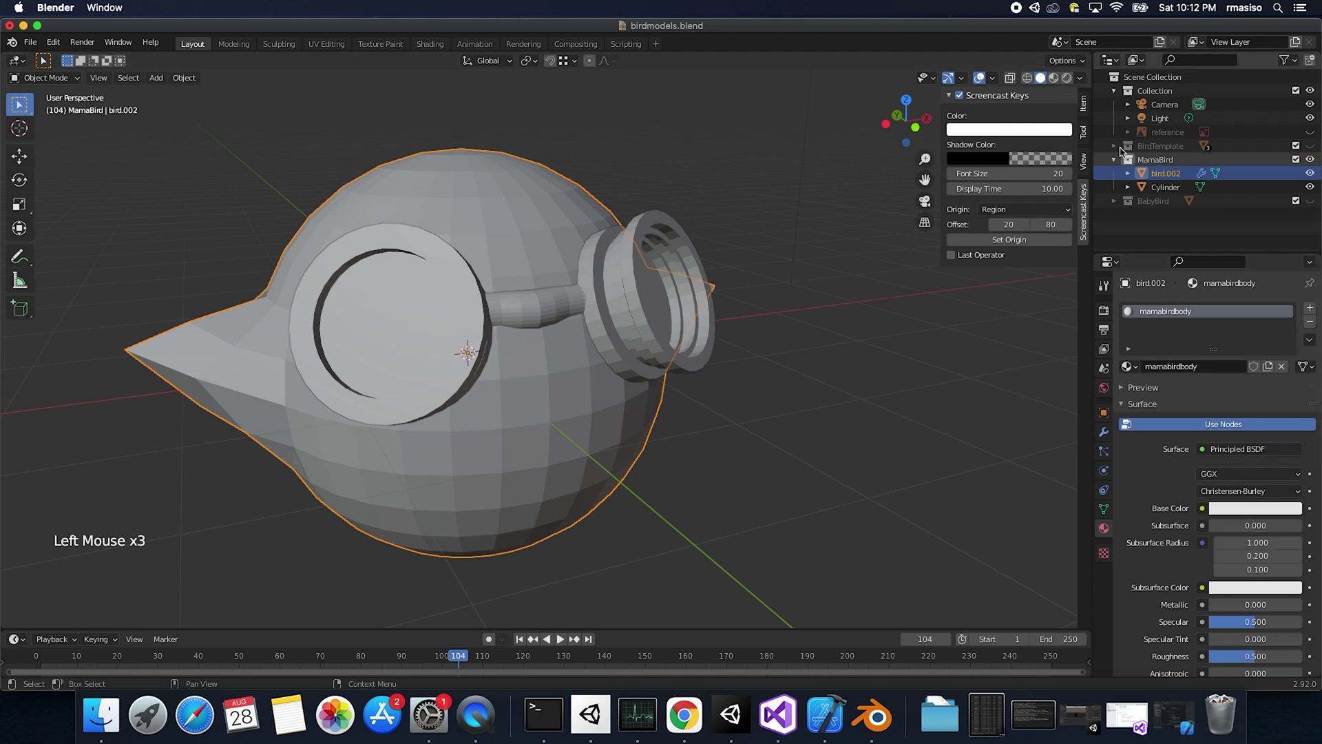
{"action": "left_click", "coordinate": [1317, 135]}
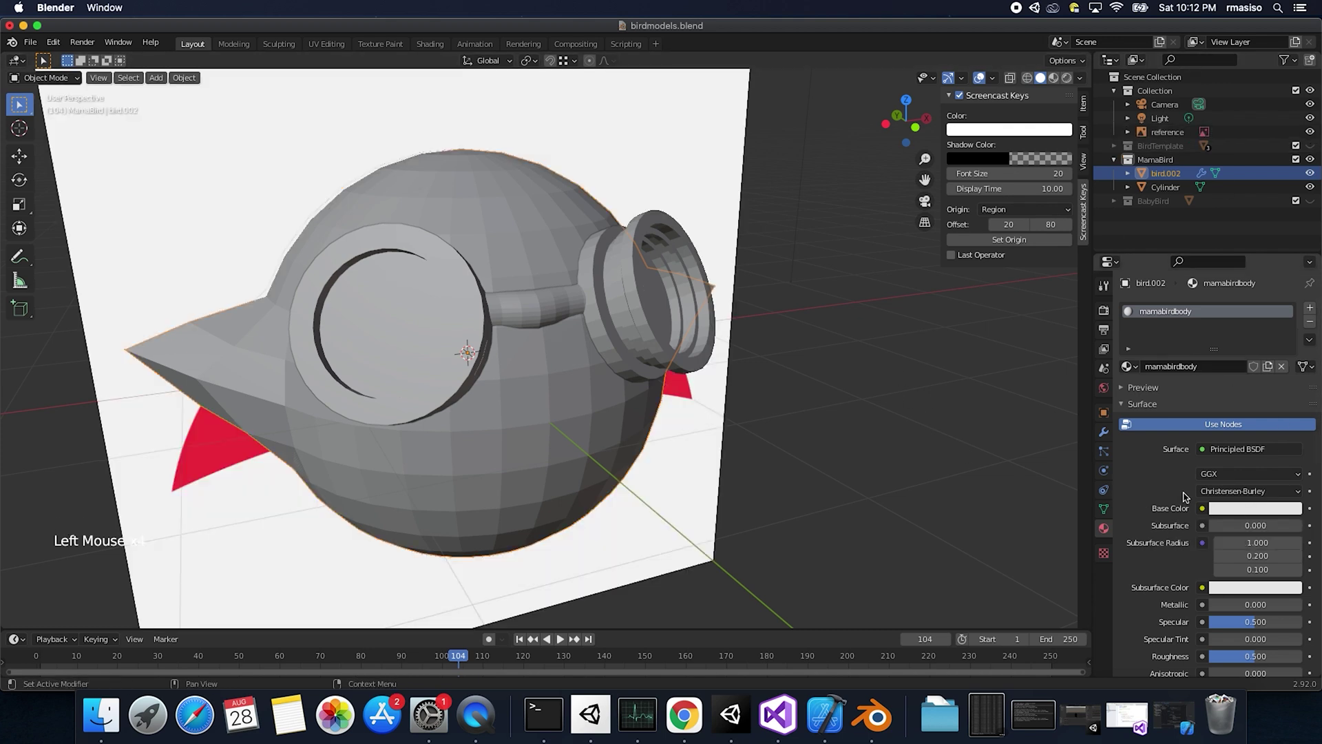
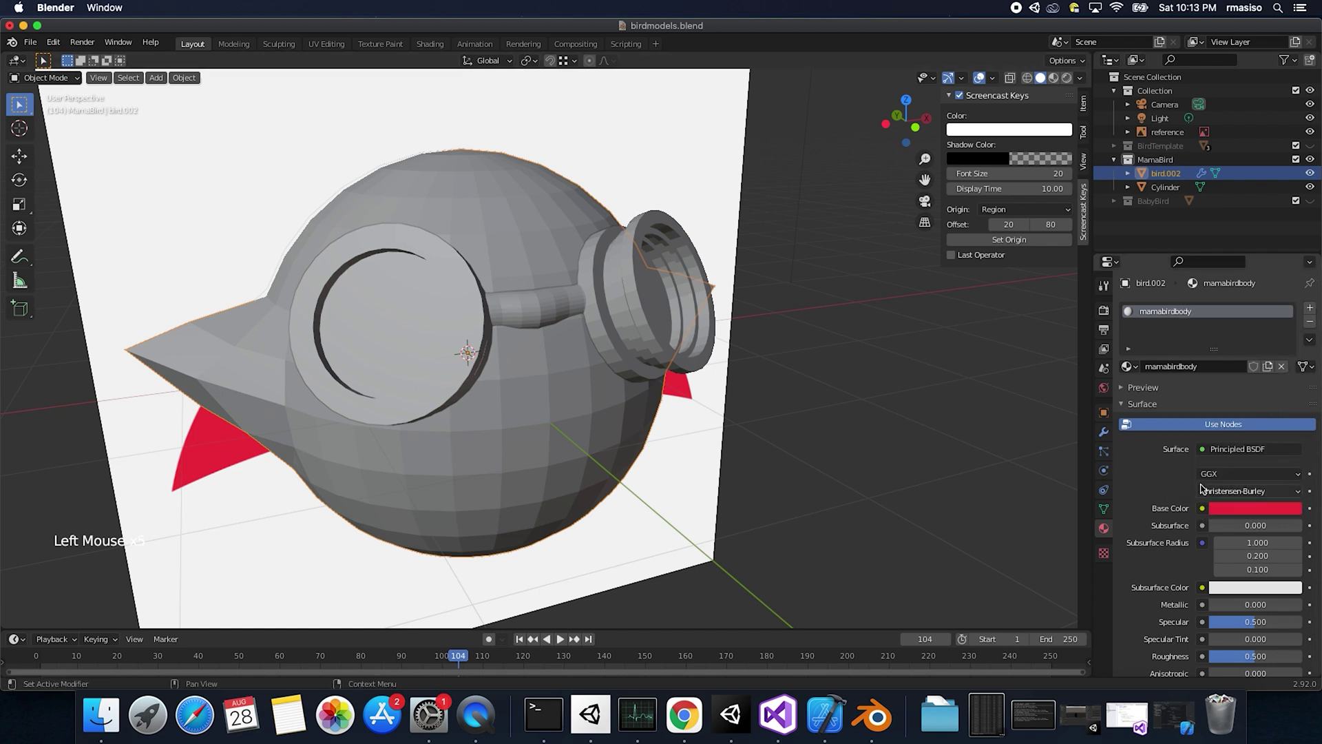
{"action": "key", "text": "Tab"}
{"action": "left_click", "coordinate": [1053, 81]}
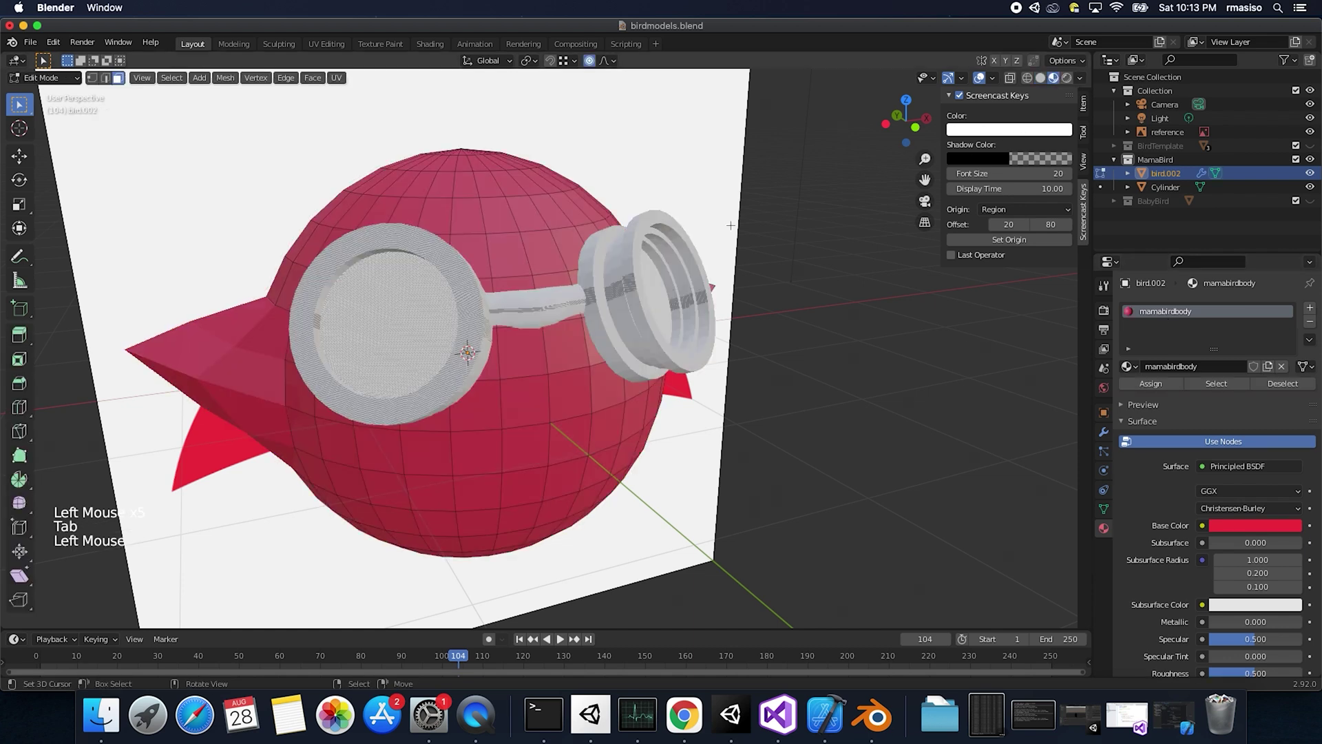
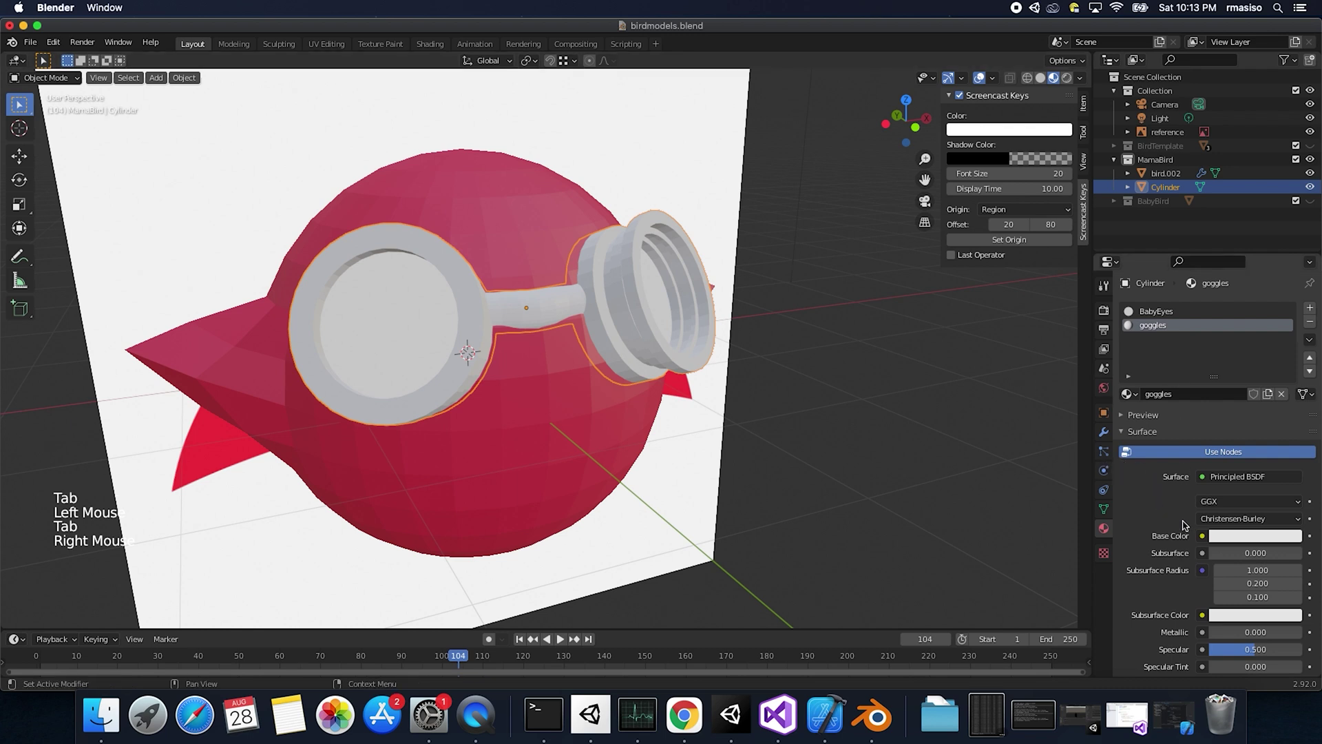
Step: Set the goggles' Base Color to dark grey, save the file, and hide the reference image
{"action": "left_click", "coordinate": [1233, 540]}
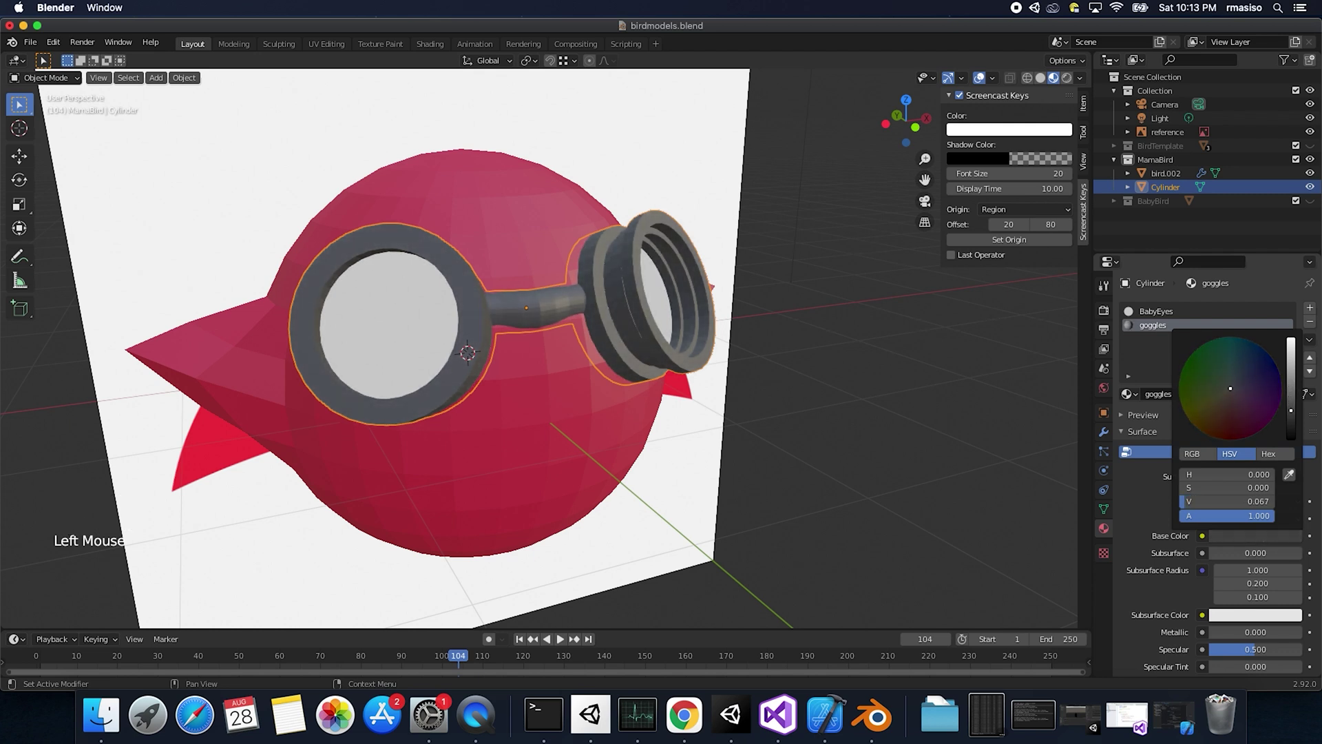
{"action": "middle_click", "coordinate": [812, 382]}
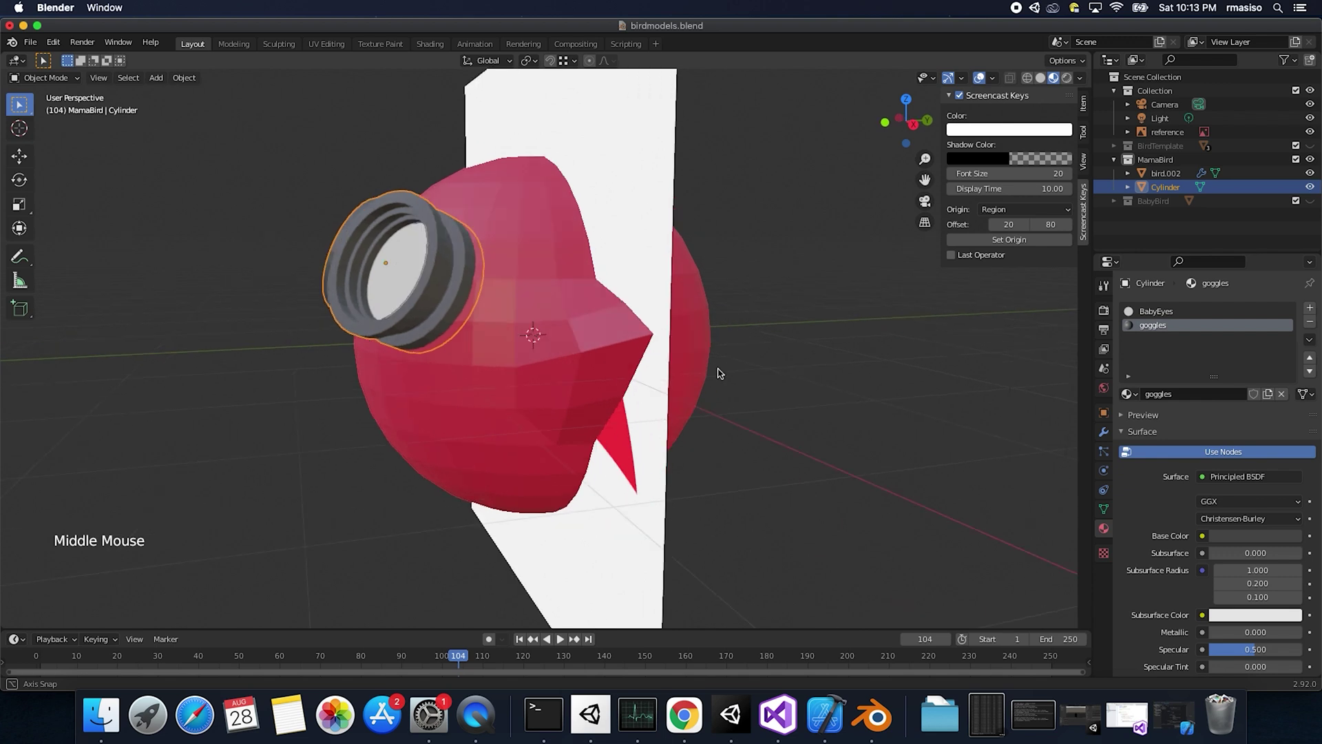
{"action": "key", "text": "super+s"}
{"action": "right_click", "coordinate": [720, 246]}
{"action": "left_click", "coordinate": [1312, 135]}
Step: Hide the MamaBird collection and show the purple BabyBird collection instead
{"action": "middle_click", "coordinate": [475, 361]}
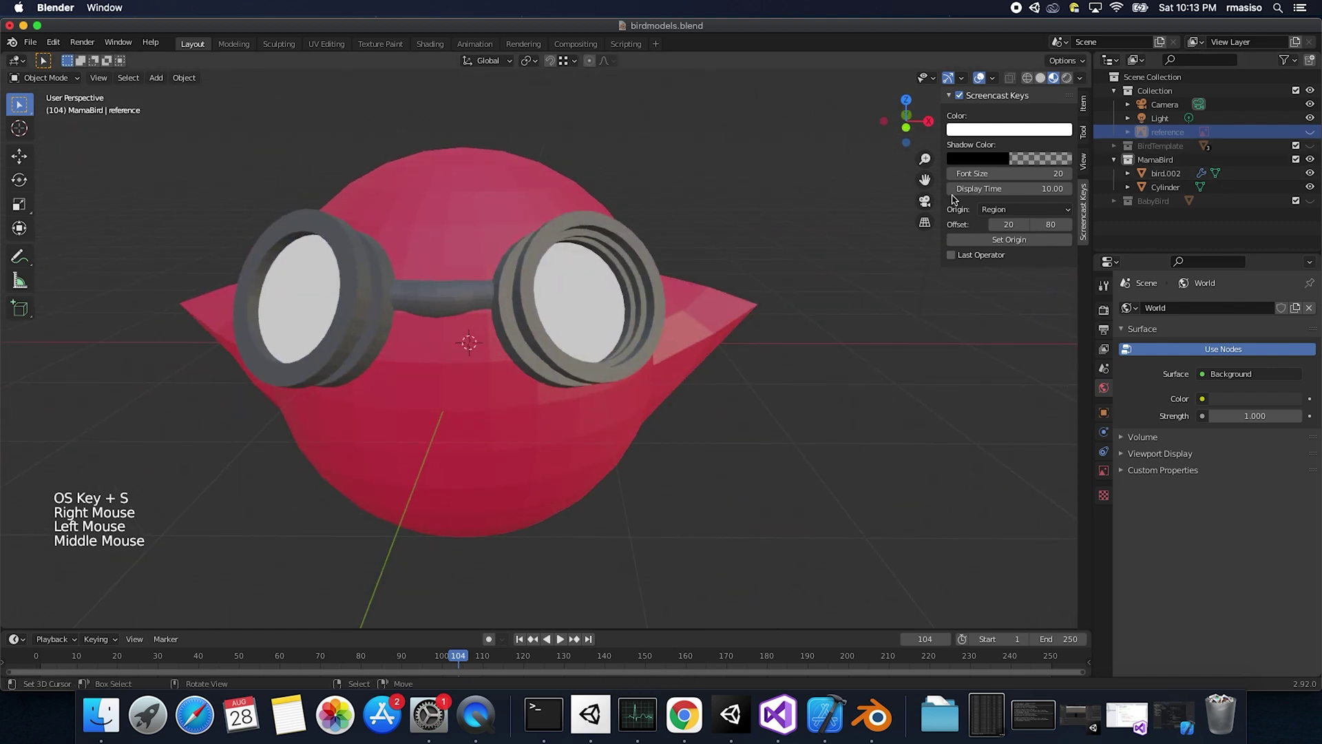
{"action": "left_click", "coordinate": [1319, 134]}
{"action": "left_click", "coordinate": [1317, 137]}
{"action": "left_click", "coordinate": [1317, 164]}
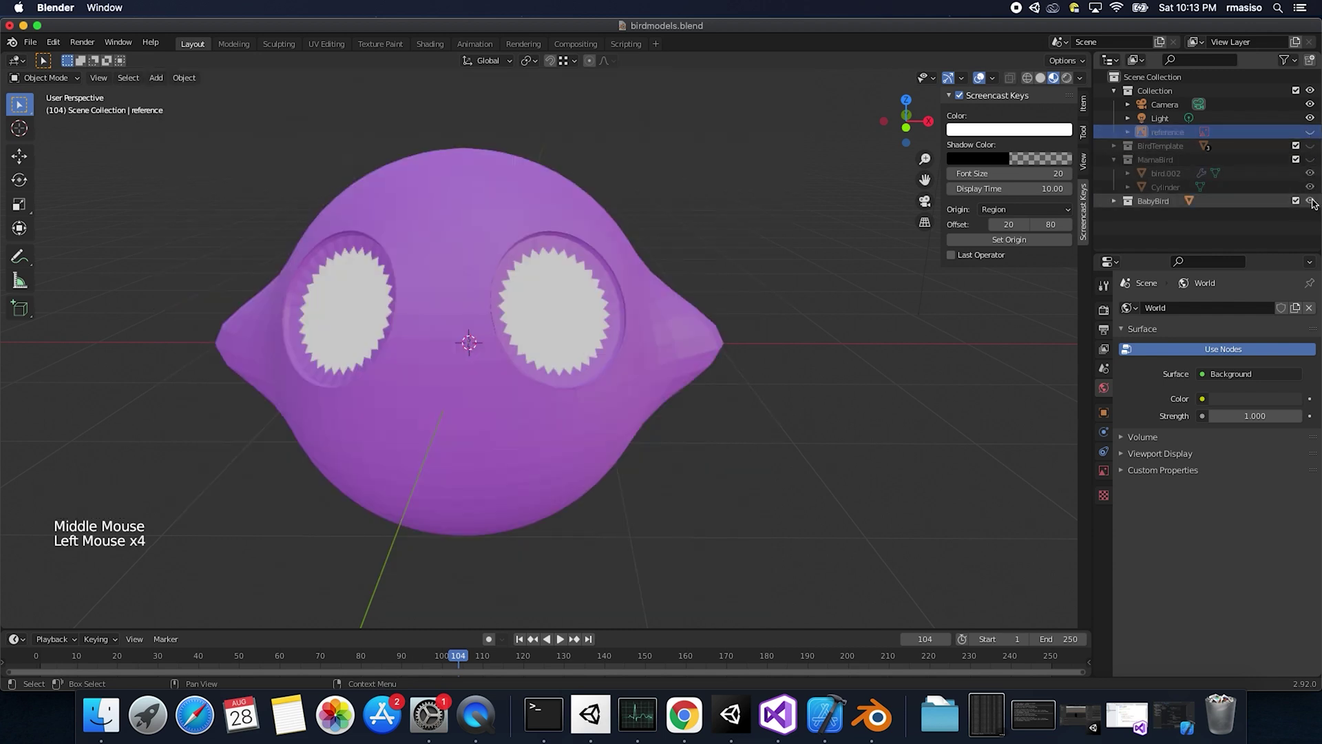